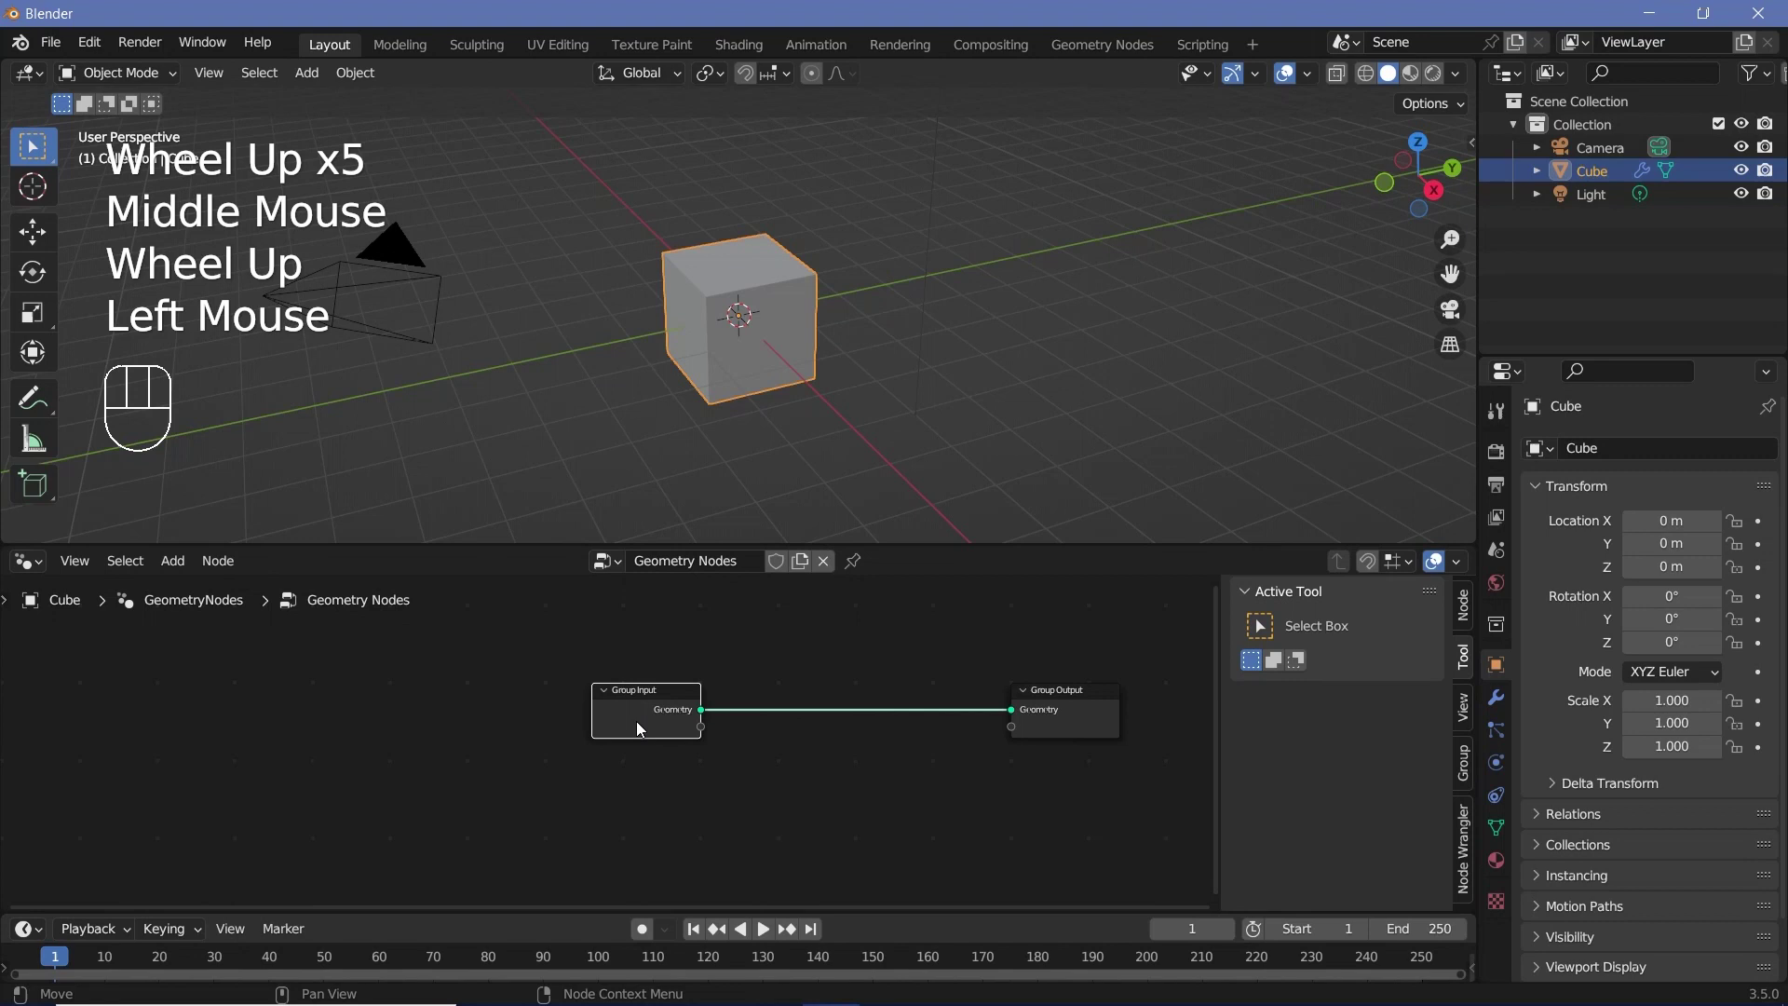
# Replace the Group Input with a Grid node (10 m by 10 m) feeding the Group Output
pyautogui.press('x')
pyautogui.press('shift+a')
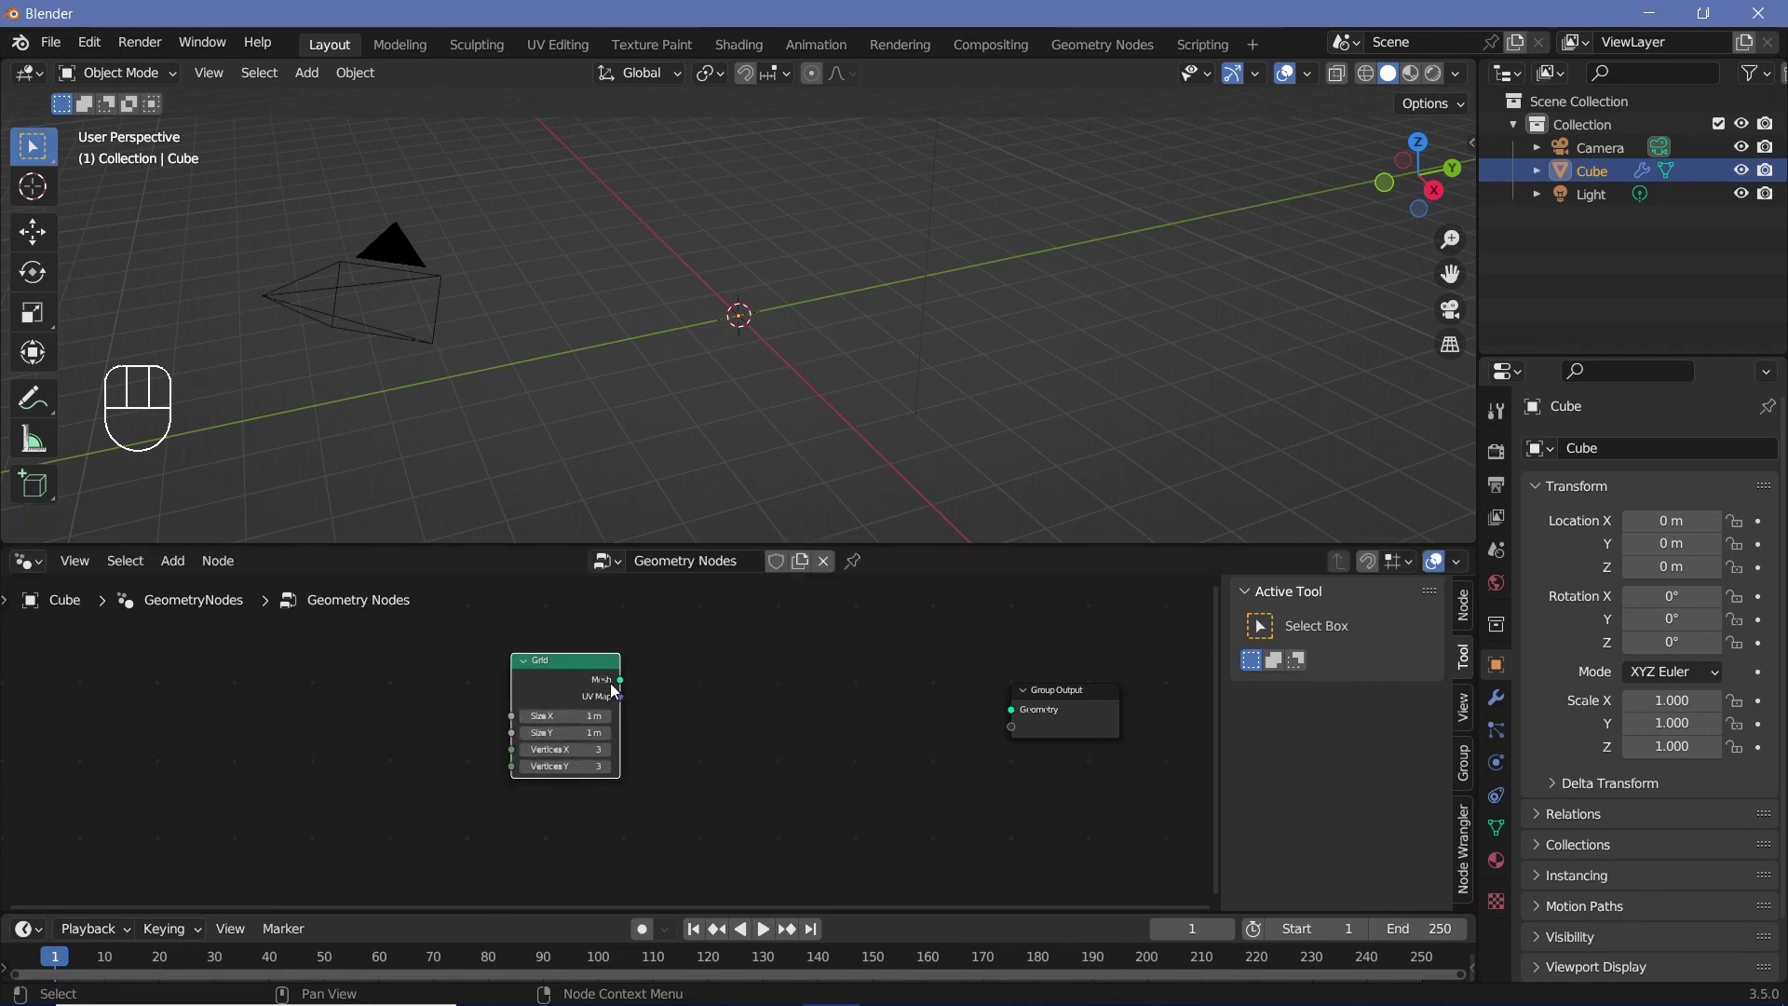
pyautogui.moveTo(626, 687); pyautogui.dragTo(1019, 717)
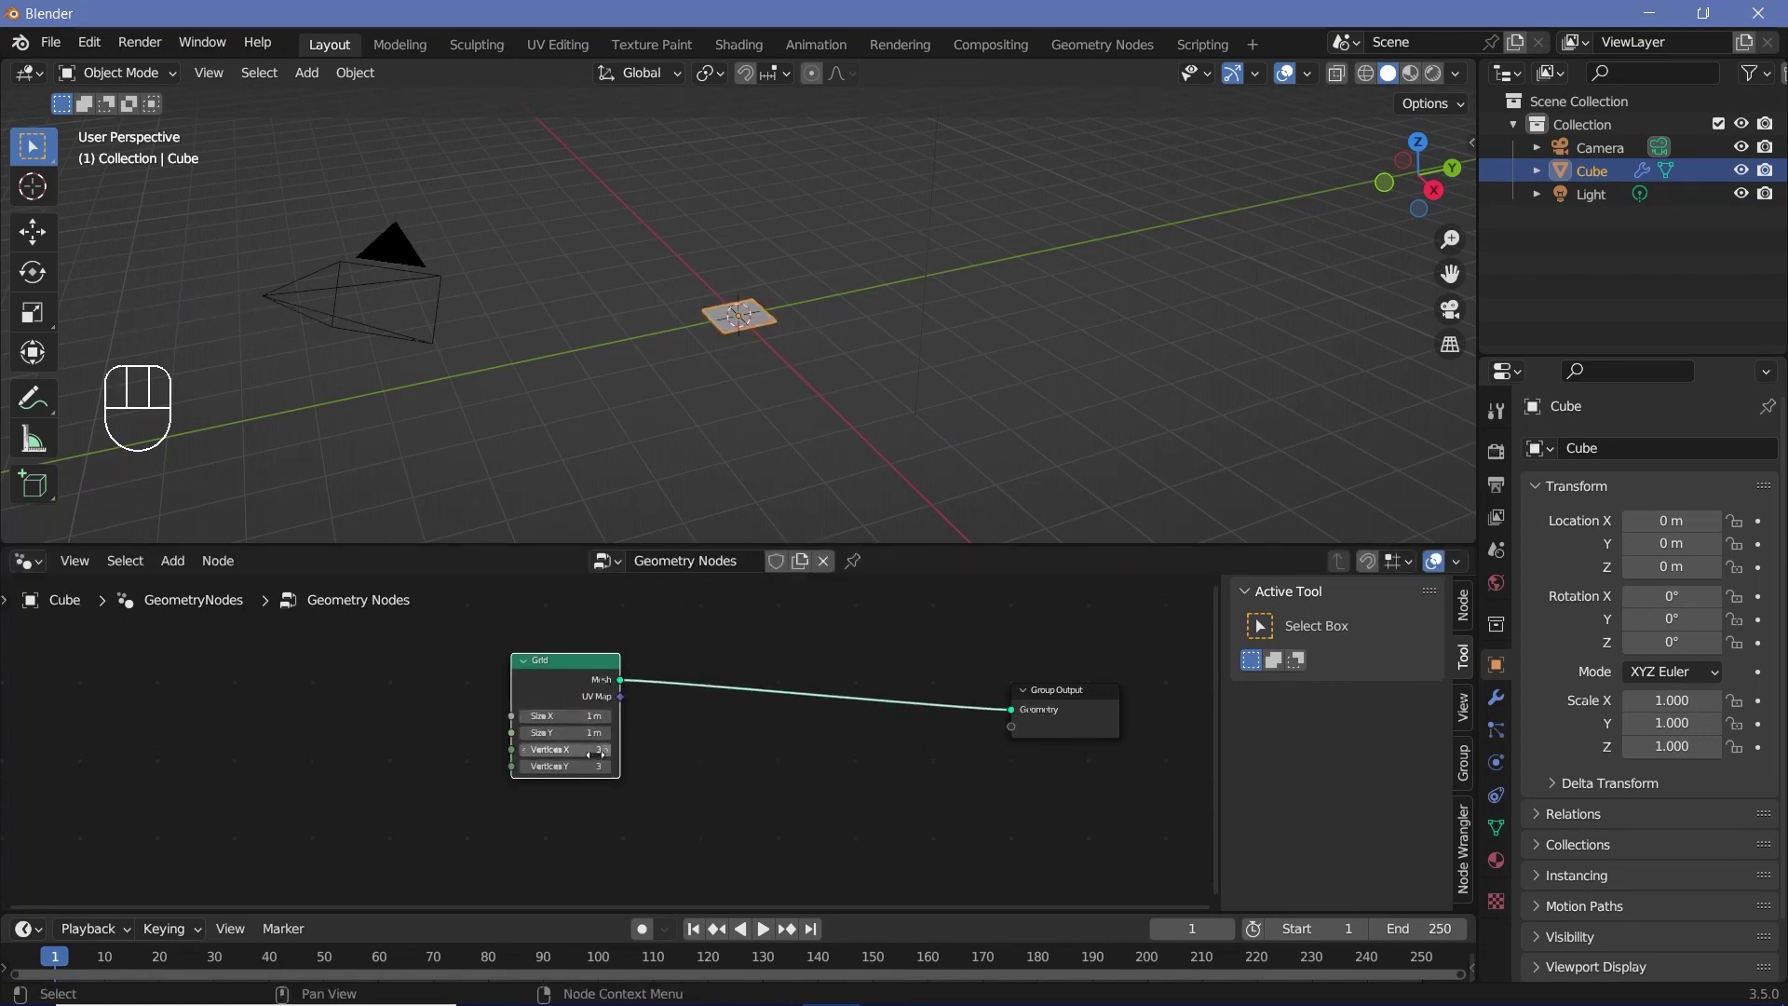
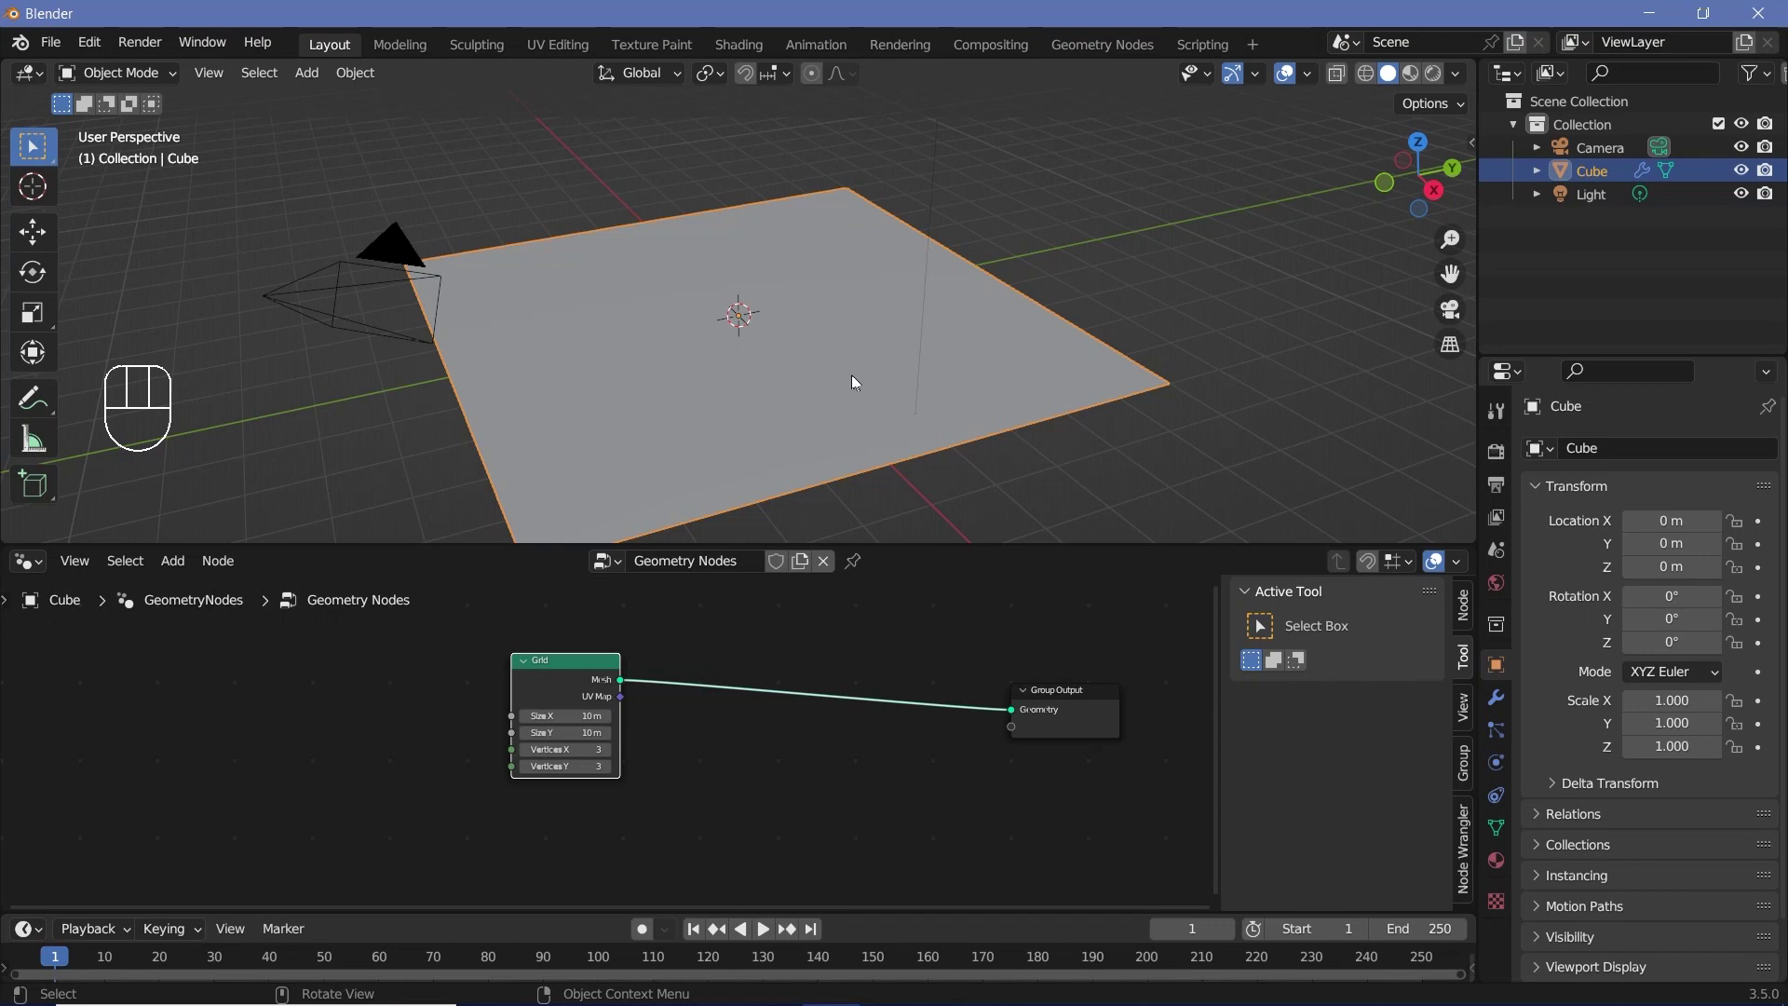
pyautogui.click(563, 676)
# Scatter points on the grid with Distribute Points on Faces, Poisson Disk, Distance Min 0.85 m, Density Max 10
pyautogui.press('shift+a')
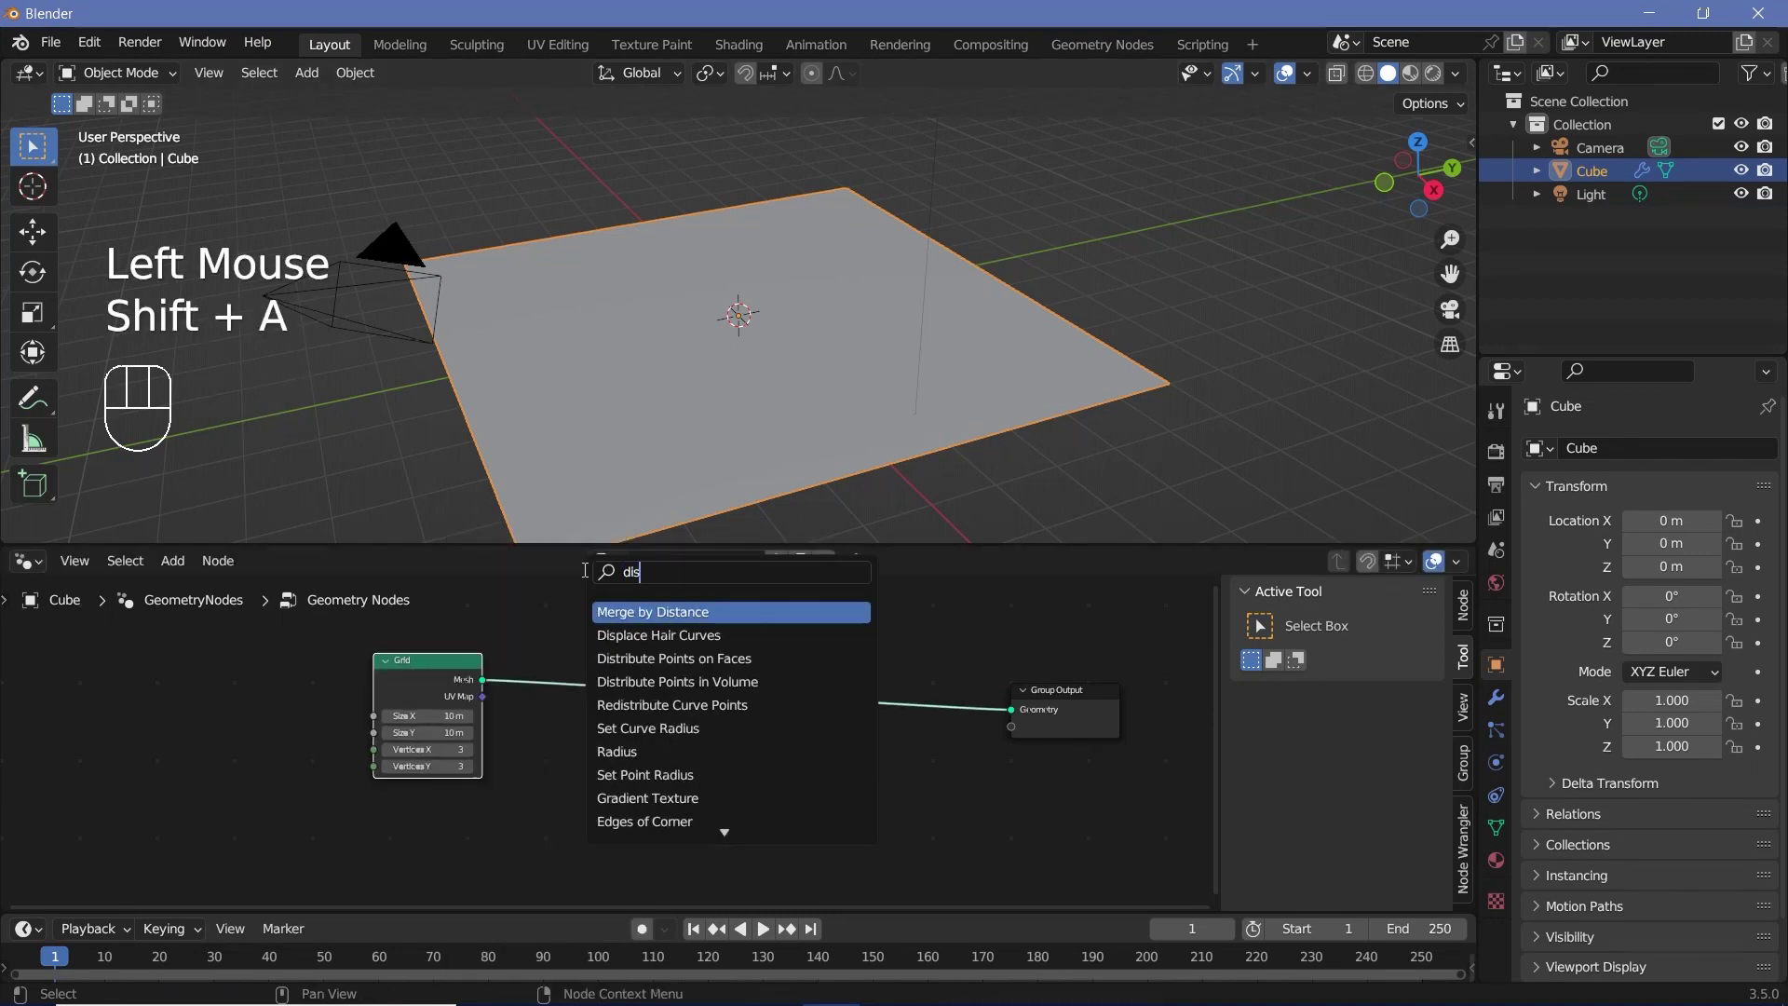
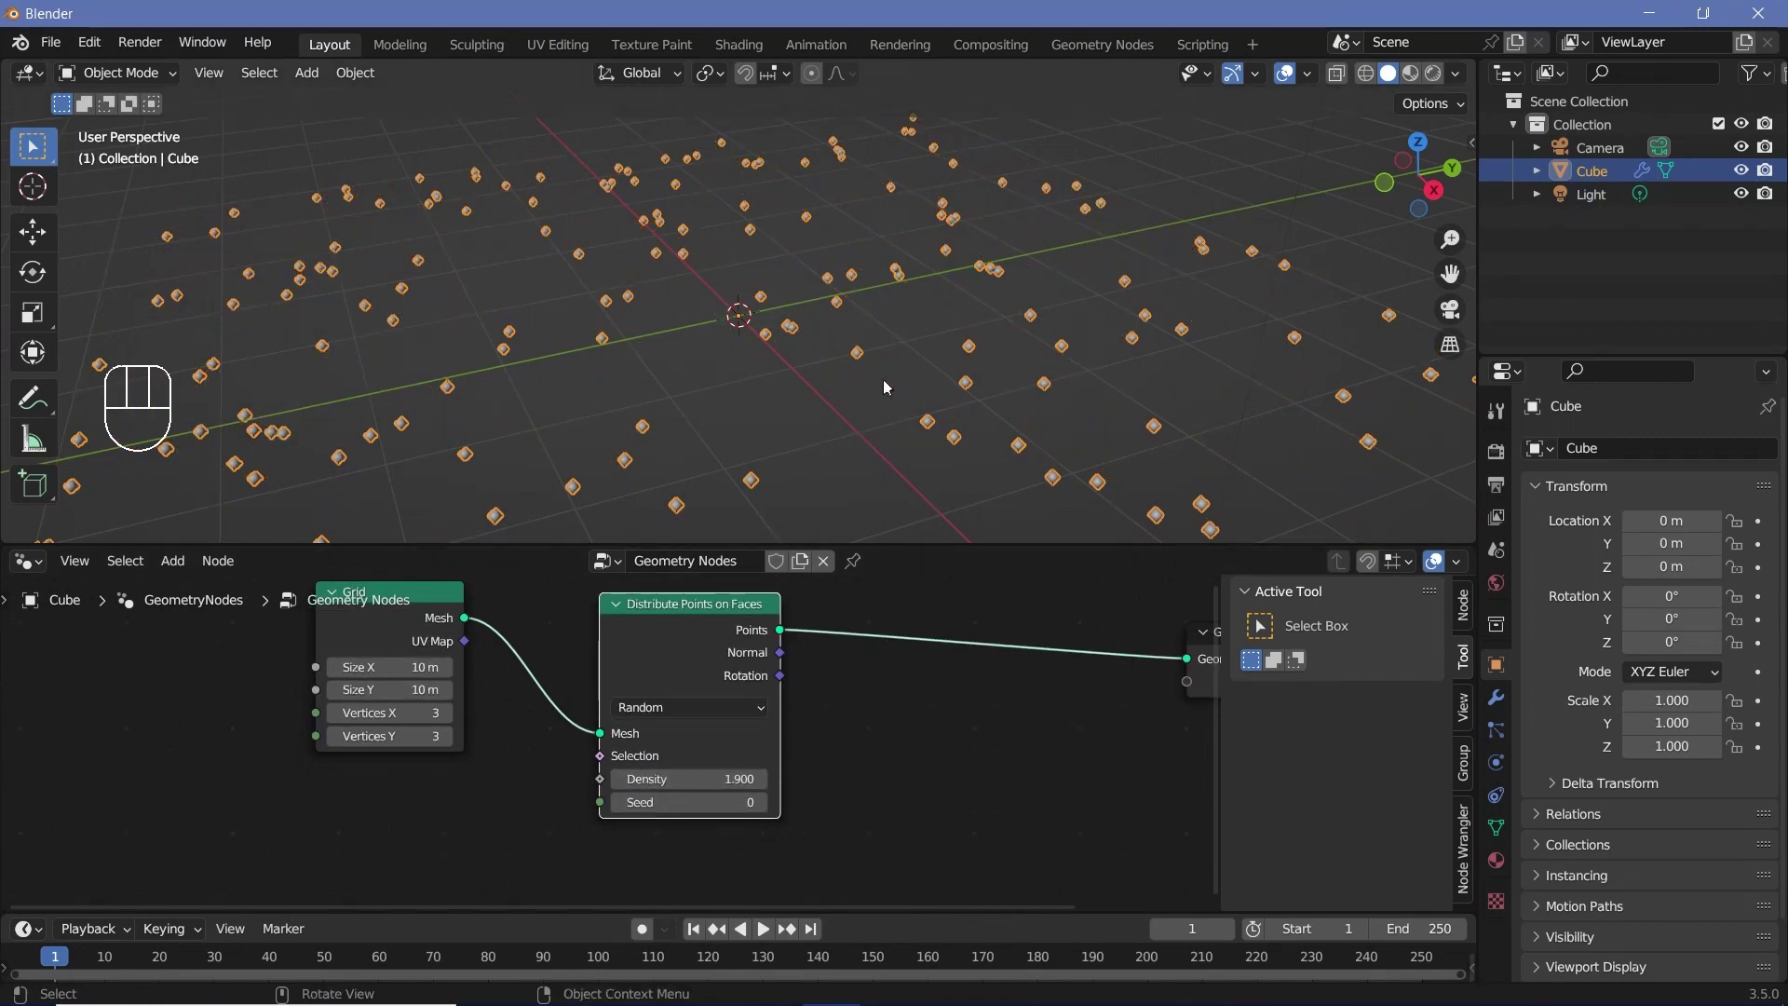
pyautogui.scroll(3)
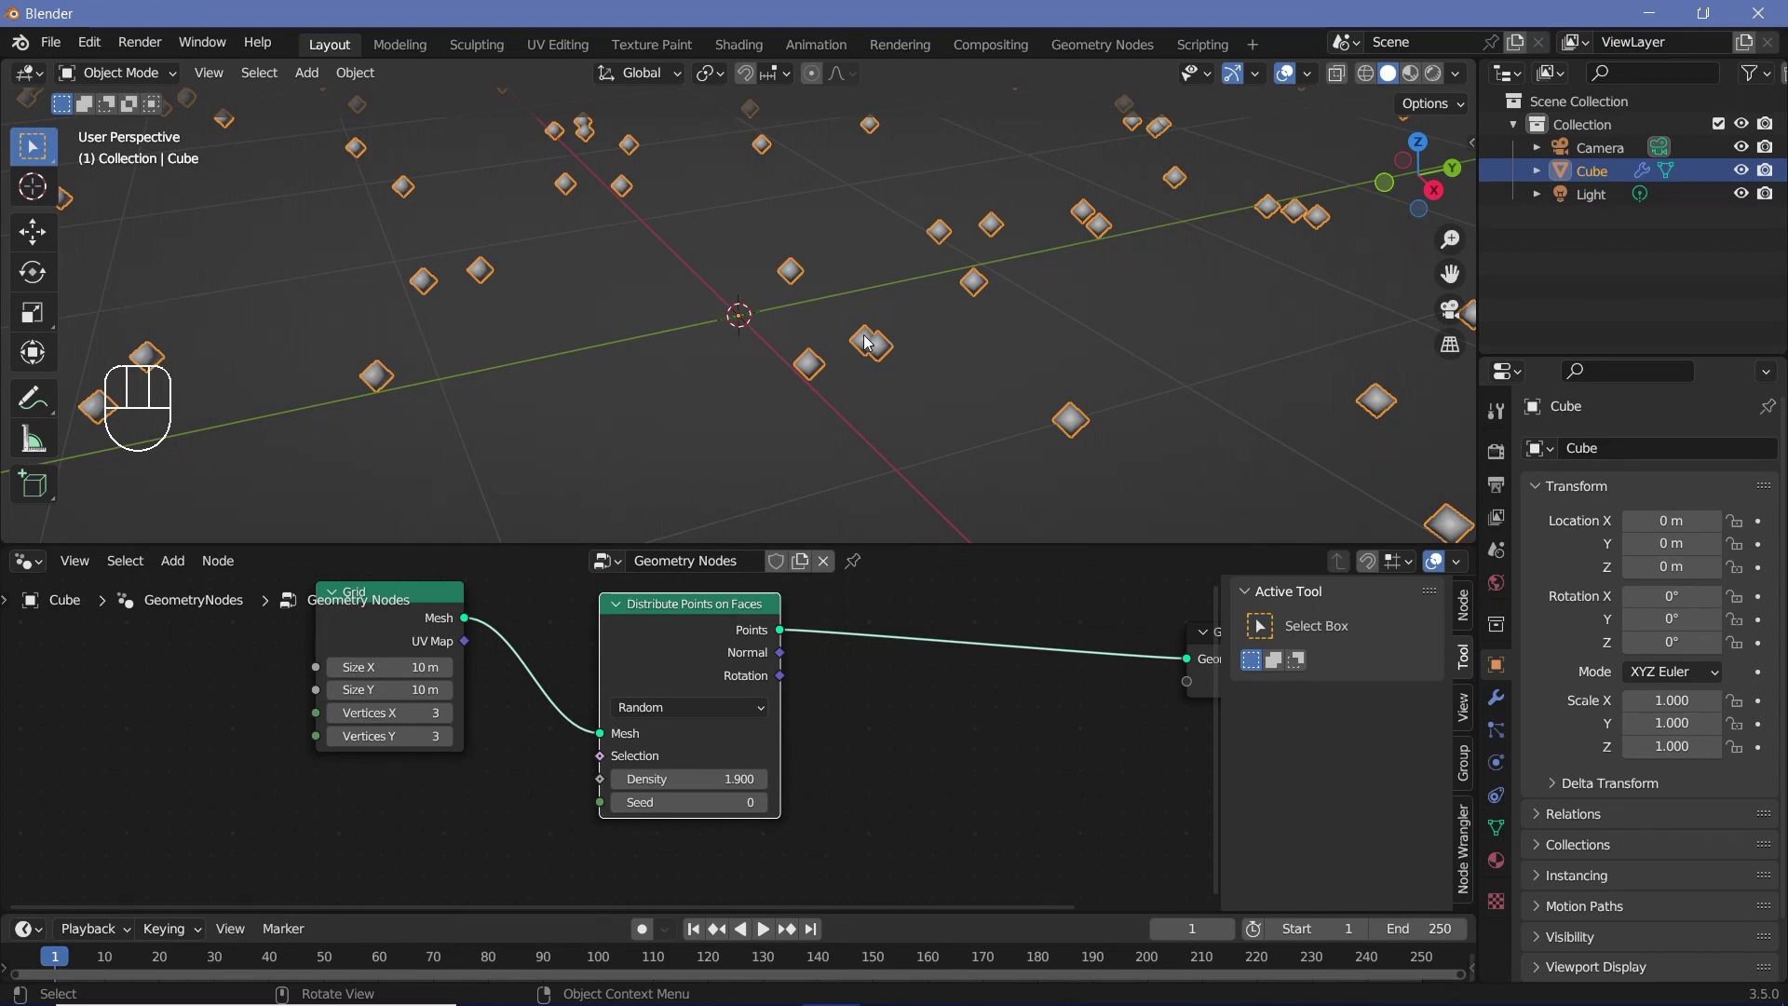
pyautogui.moveTo(682, 716); pyautogui.dragTo(654, 769)
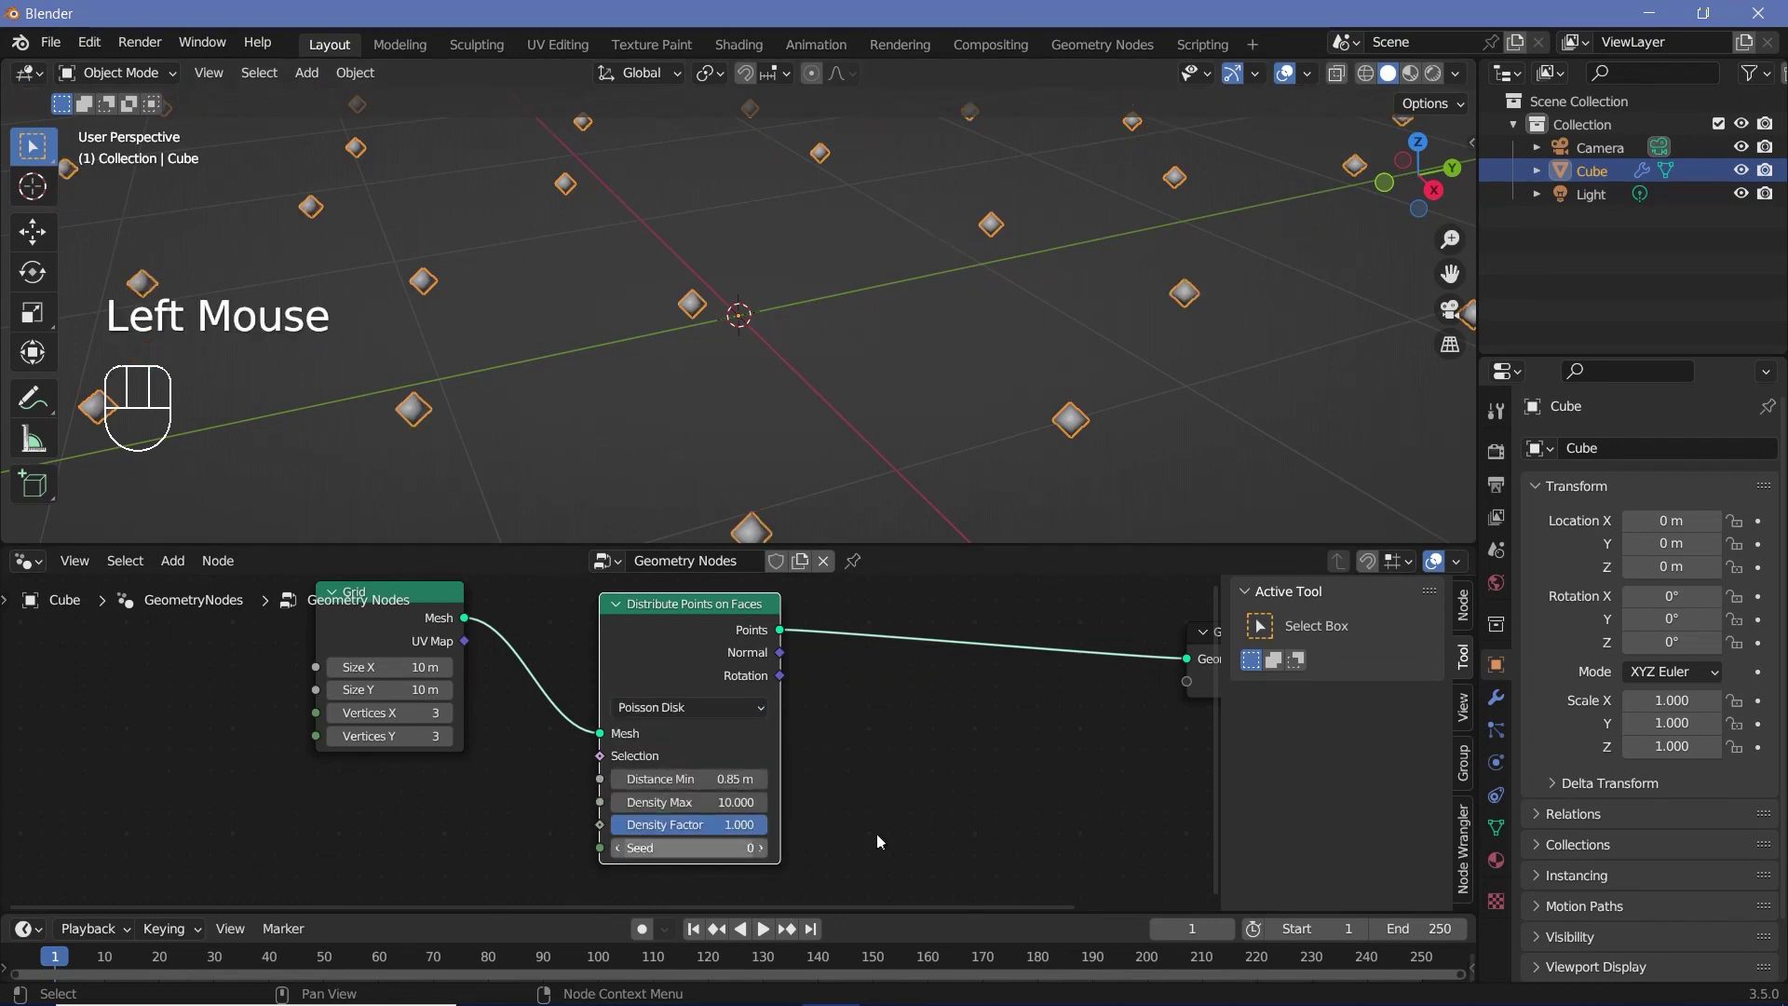
pyautogui.moveTo(825, 384); pyautogui.dragTo(889, 380)
pyautogui.scroll(-3)
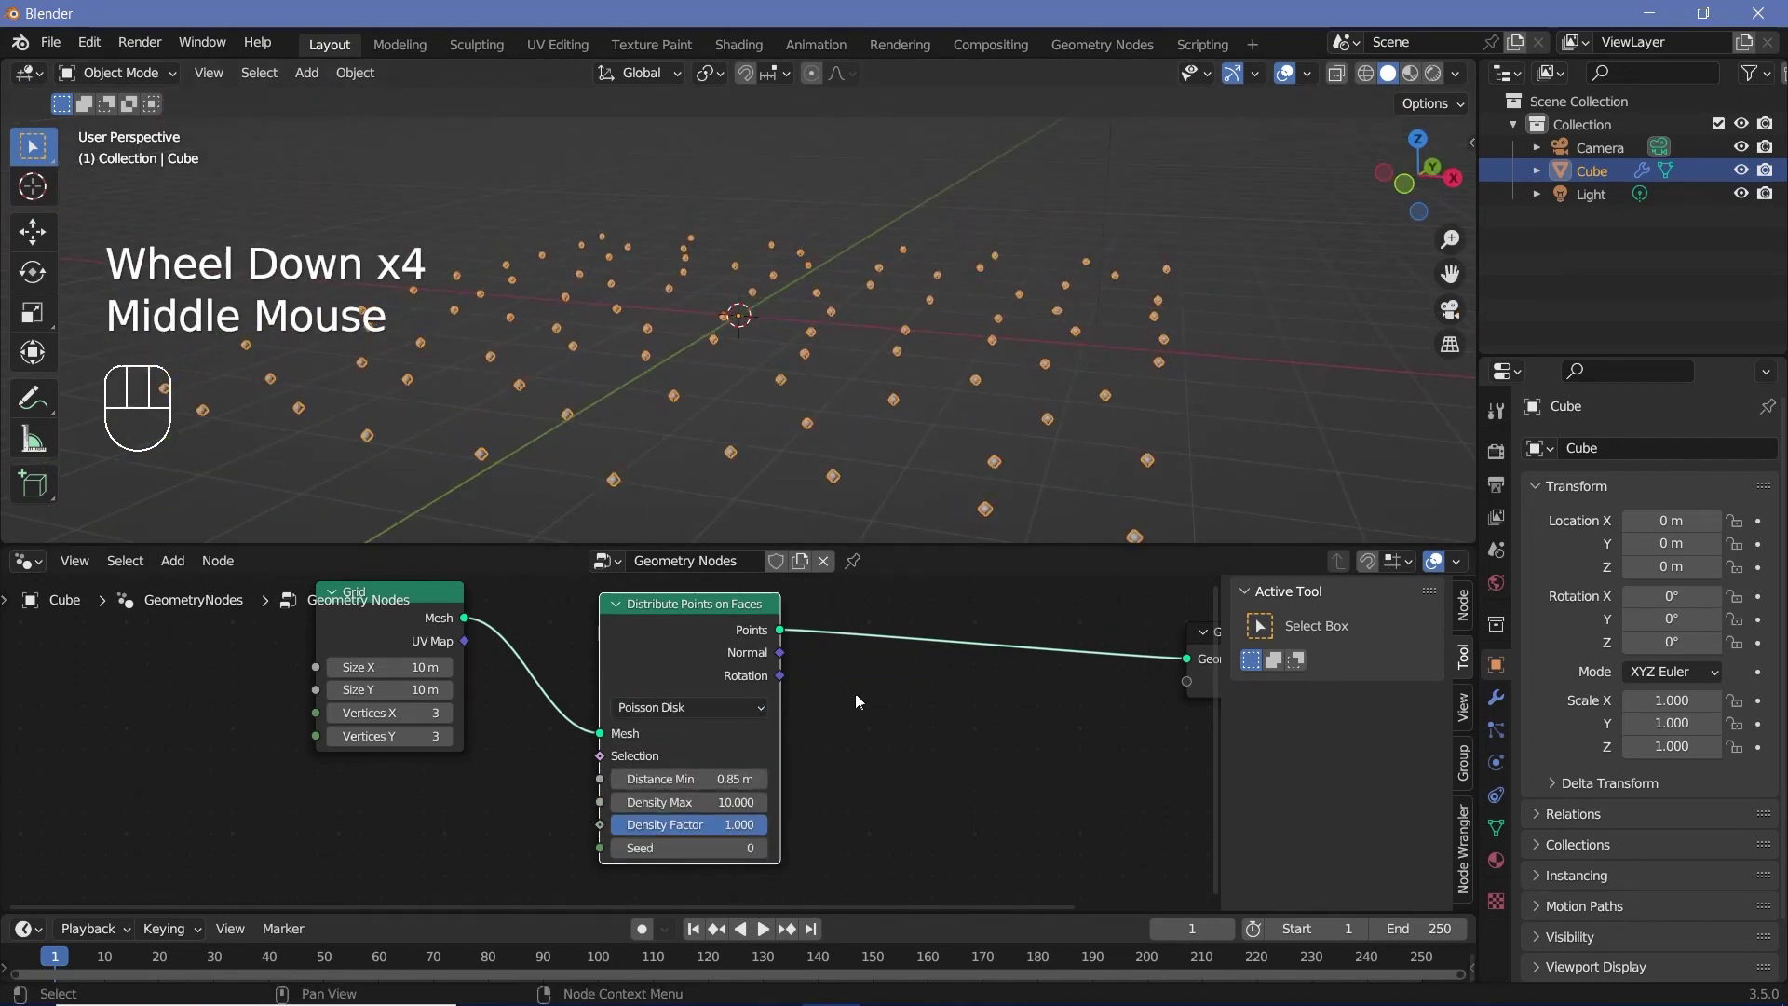
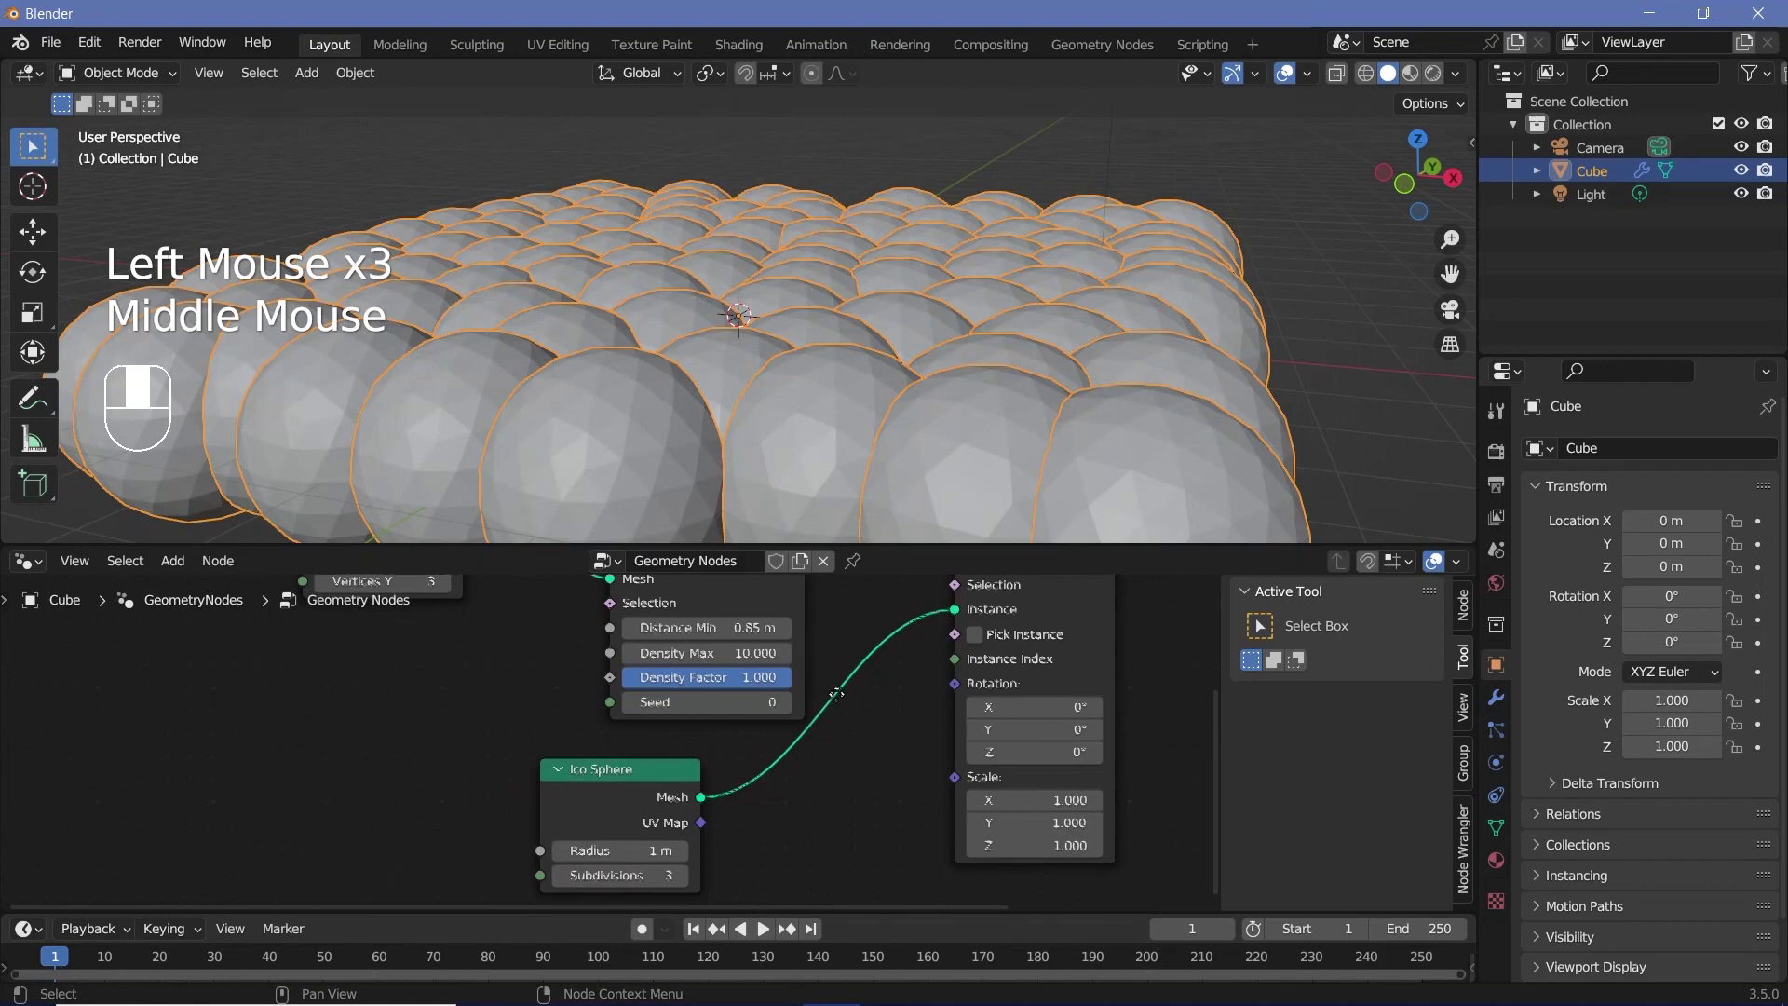
# Instance an Ico Sphere with 6 subdivisions on every scattered point, joined before the output
pyautogui.scroll(3)
pyautogui.click(719, 871)
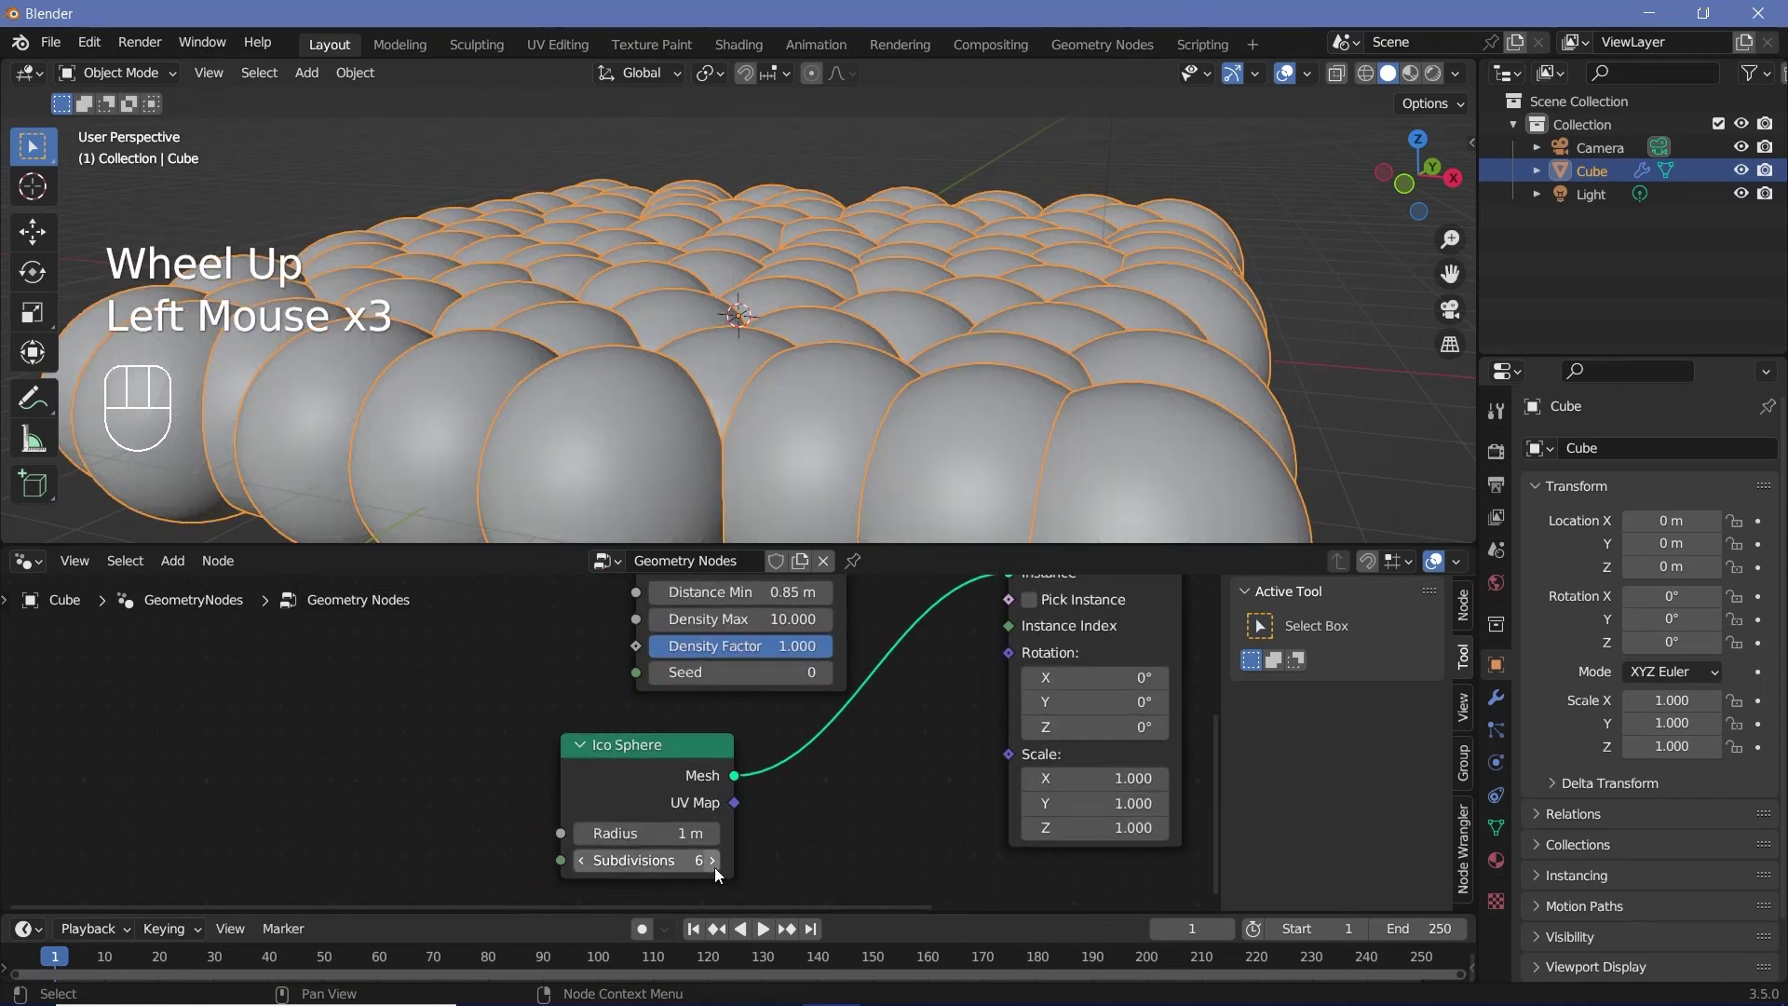
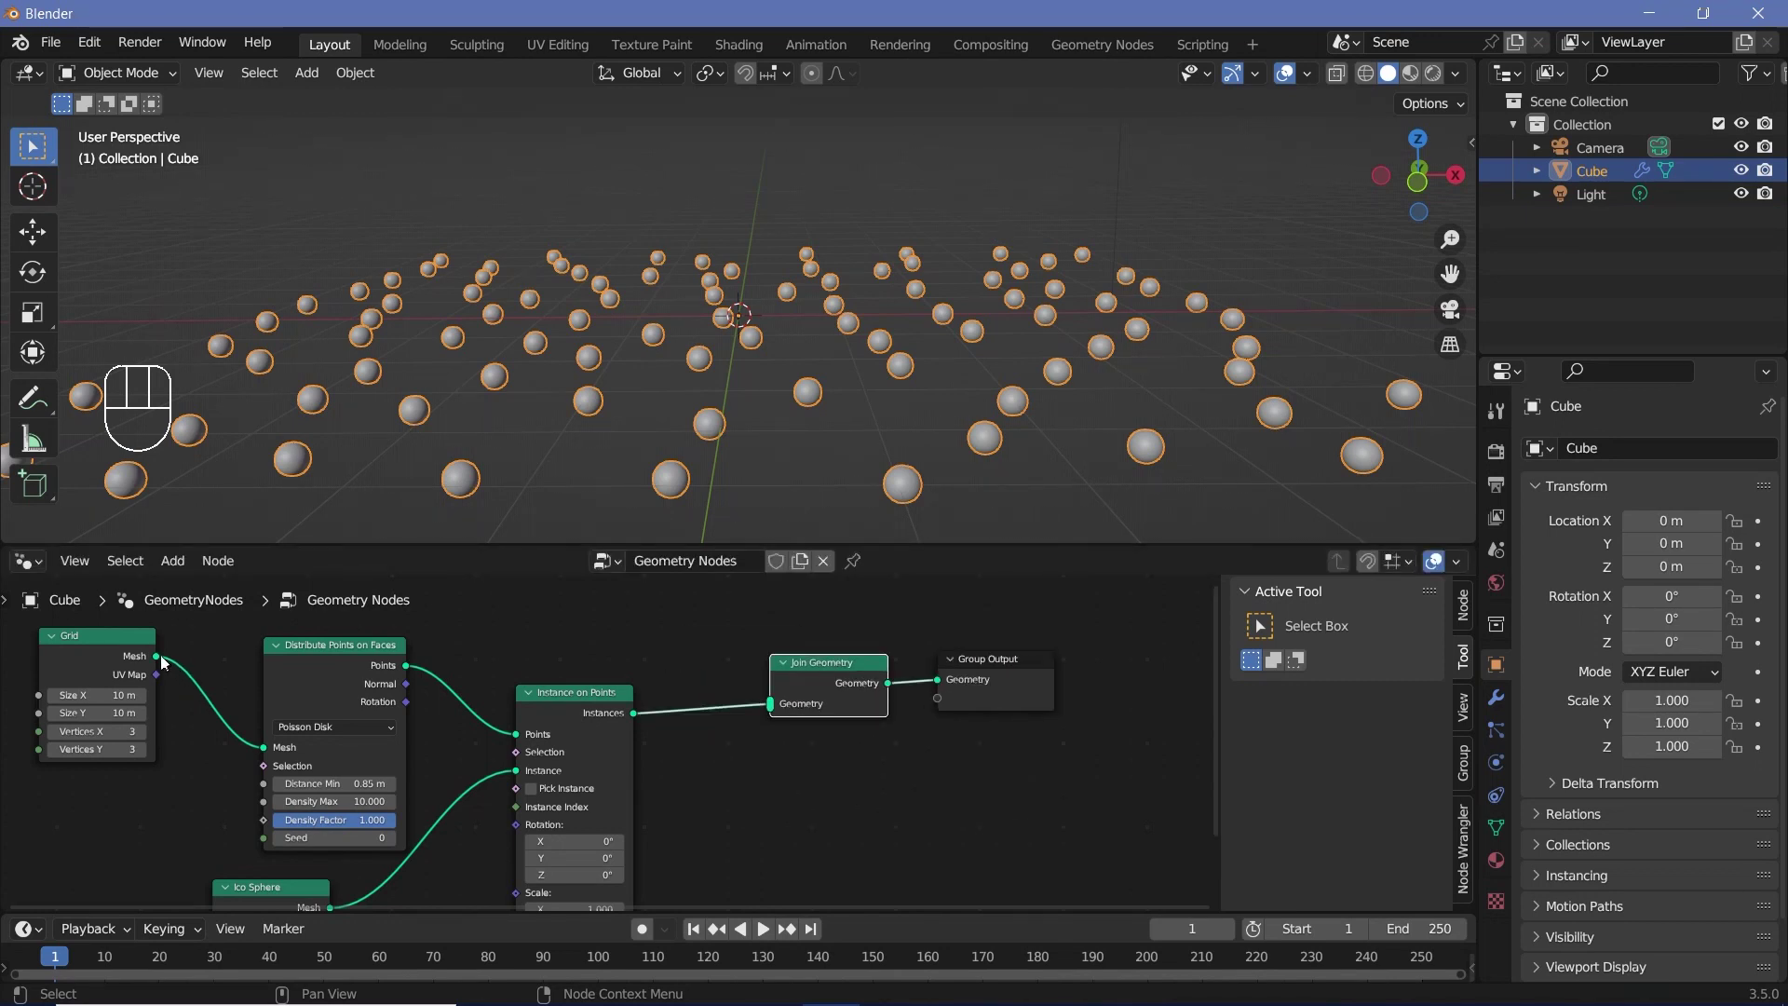
# Feed the grid mesh into Join Geometry so the floor shows beneath the 0.1 m spheres
pyautogui.click(154, 660)
pyautogui.moveTo(429, 660); pyautogui.dragTo(780, 706)
pyautogui.moveTo(878, 415); pyautogui.dragTo(814, 379)
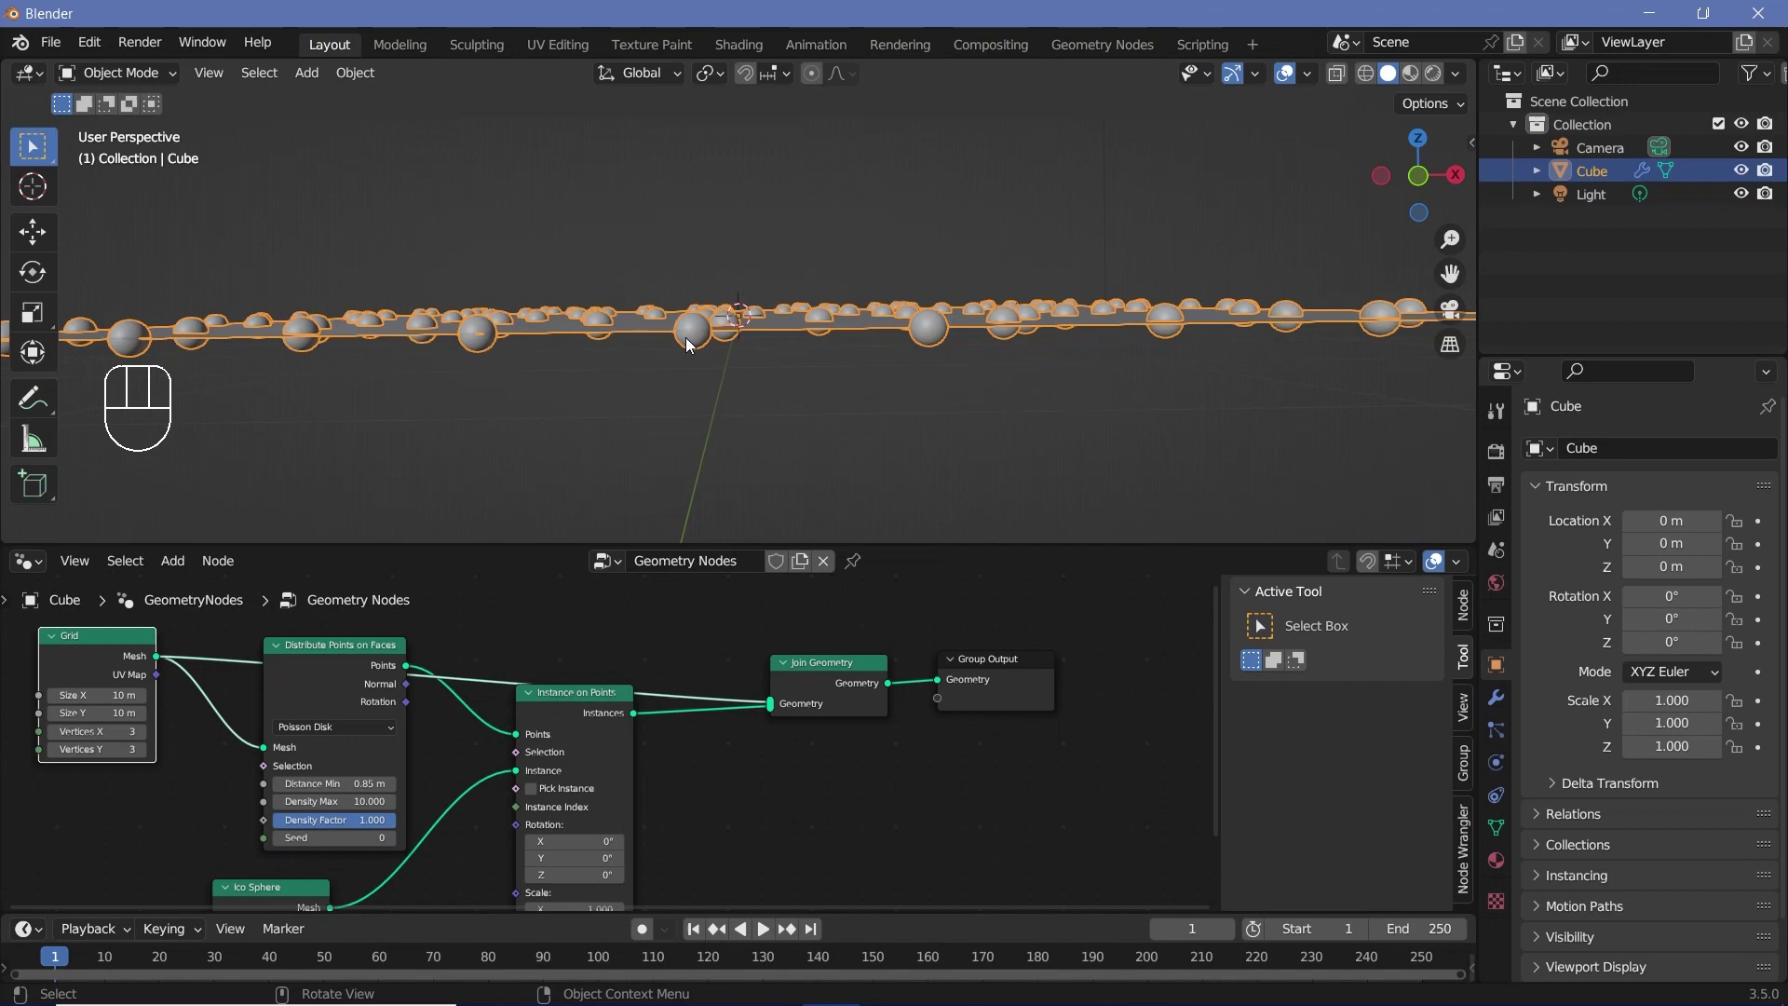
pyautogui.middleClick(455, 786)
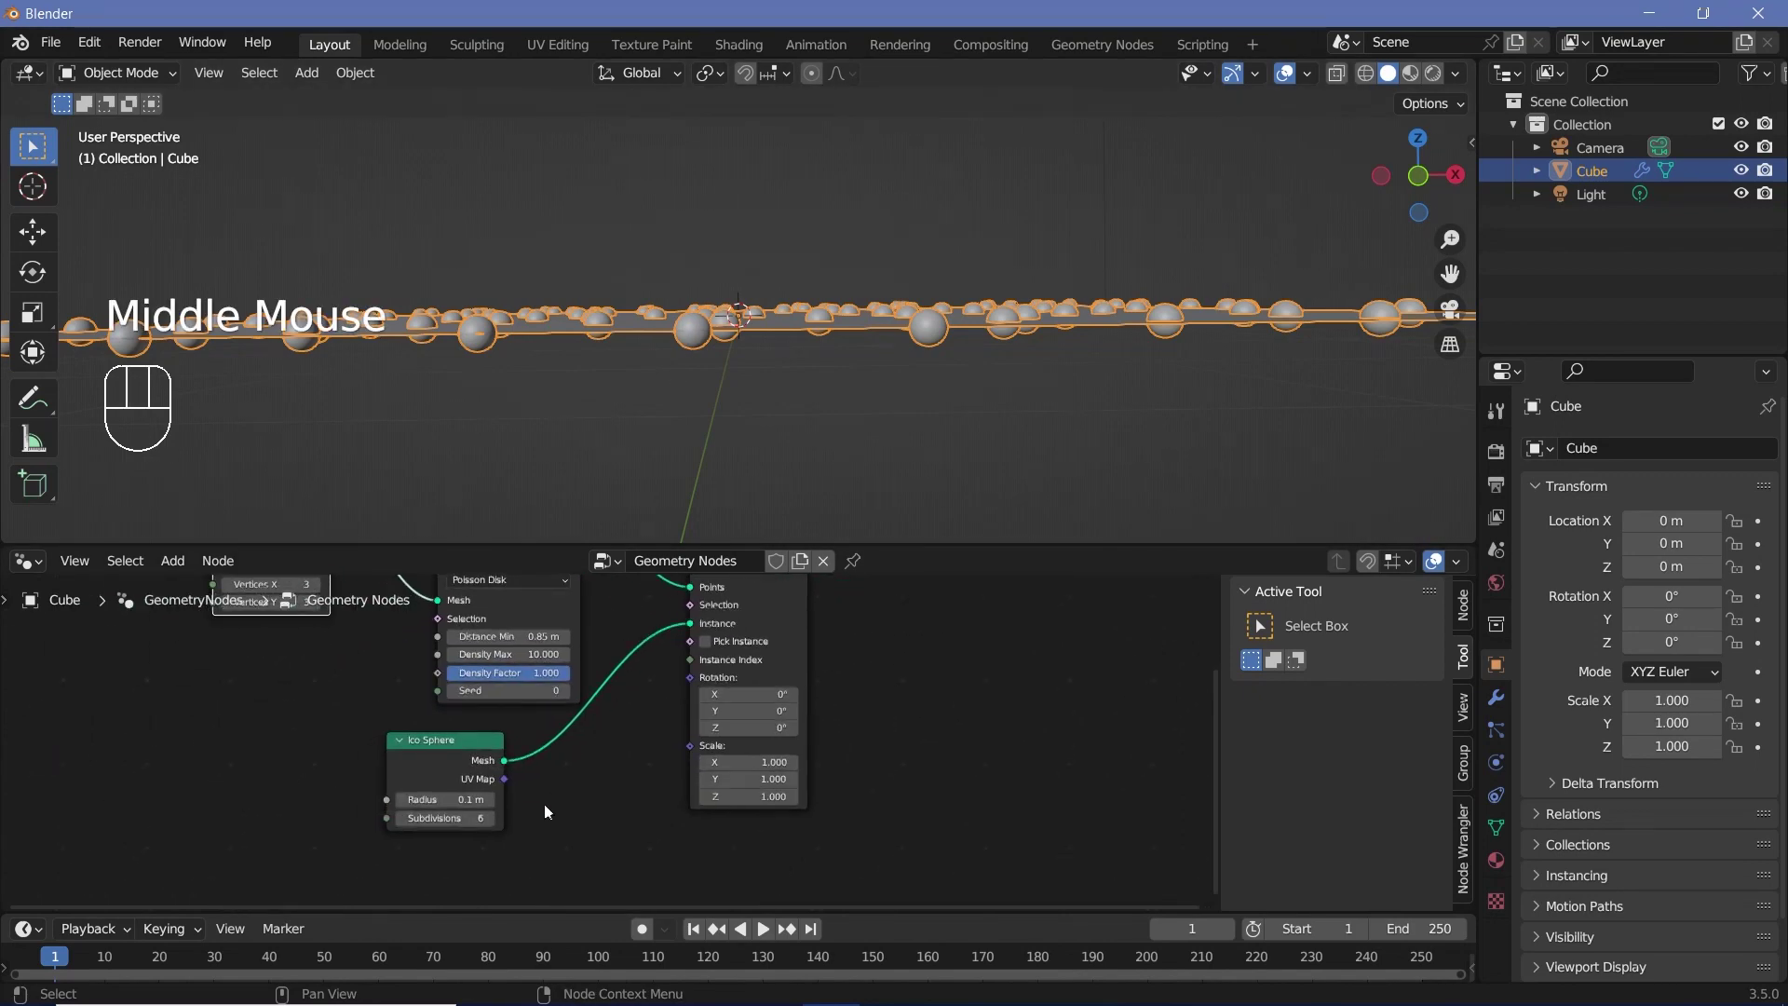
pyautogui.scroll(3)
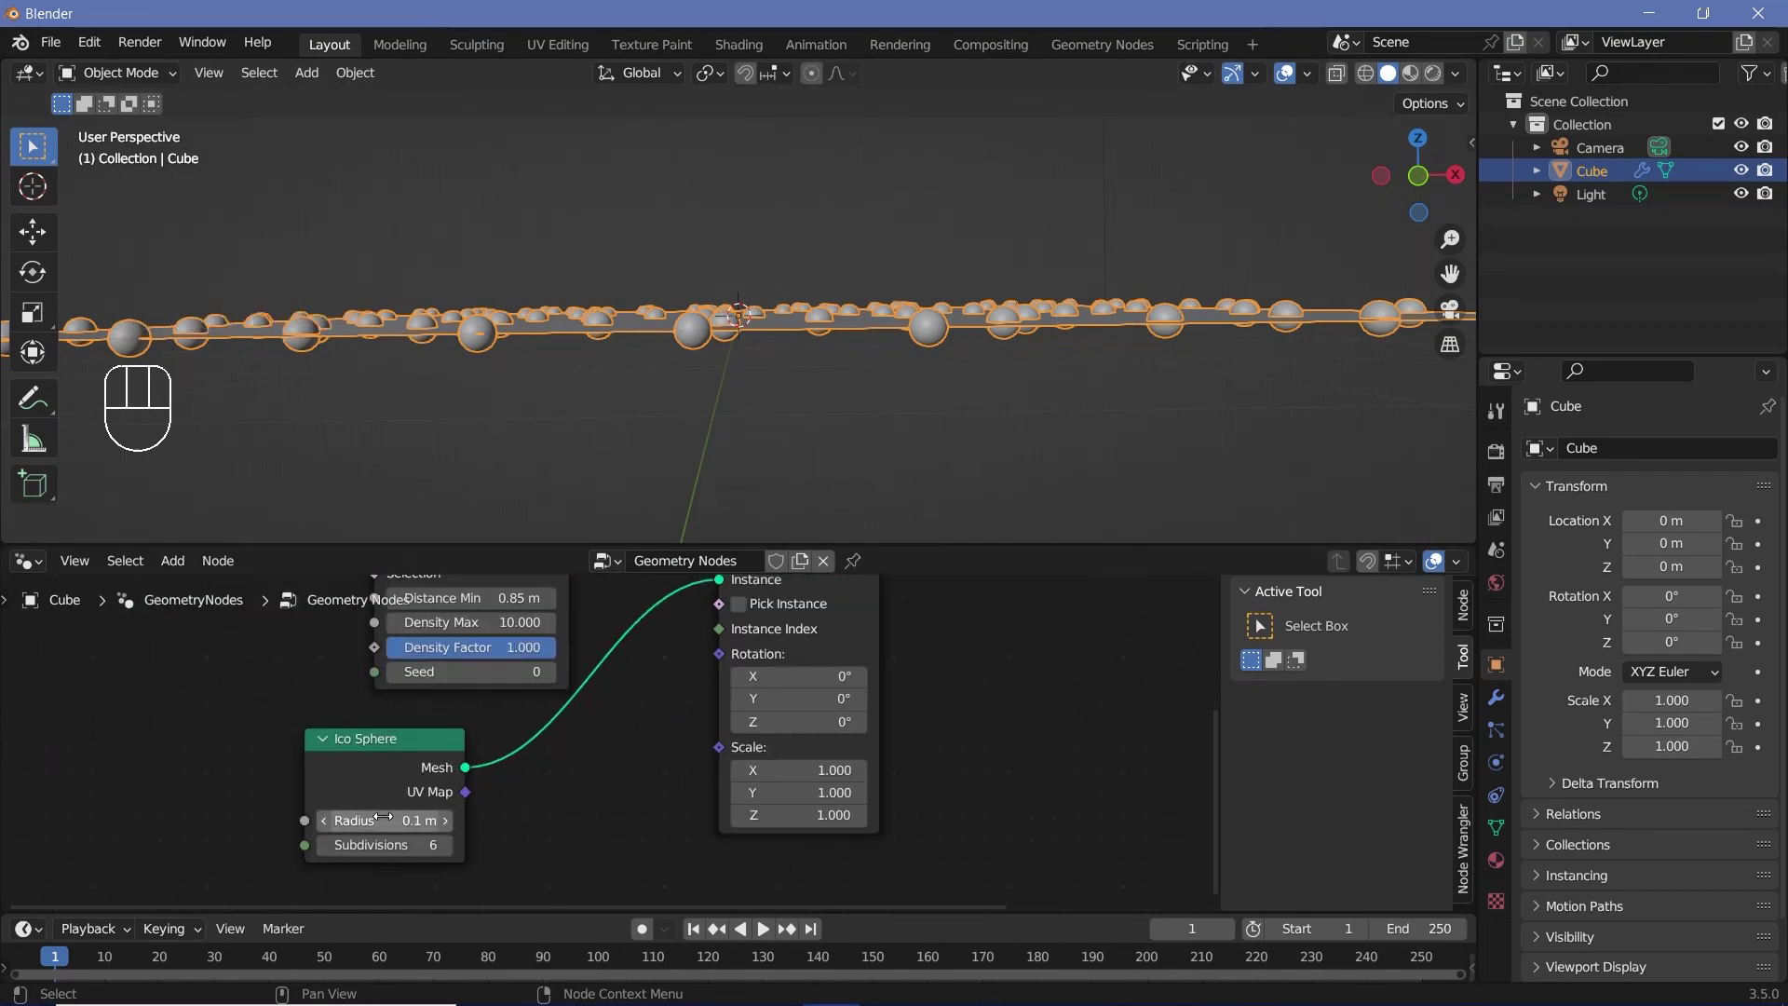
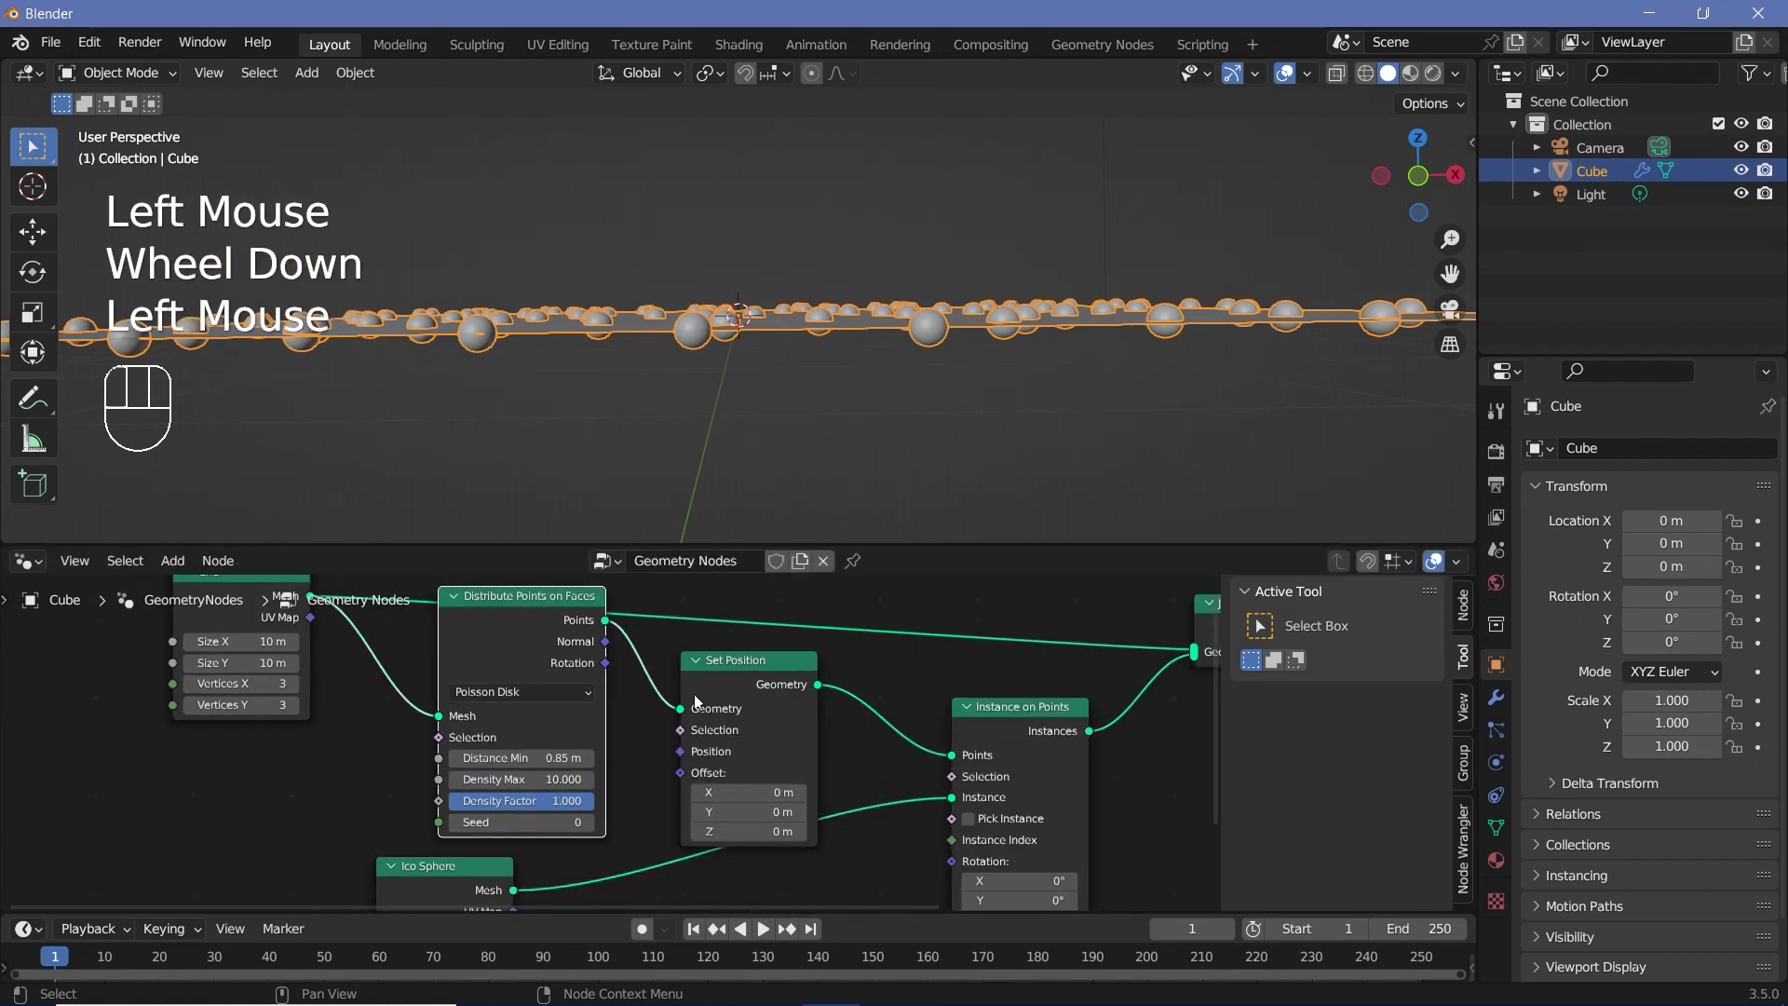
# Give the Set Position node an Offset Z of 0.1 m and inspect the spheres resting on the floor
pyautogui.click(768, 667)
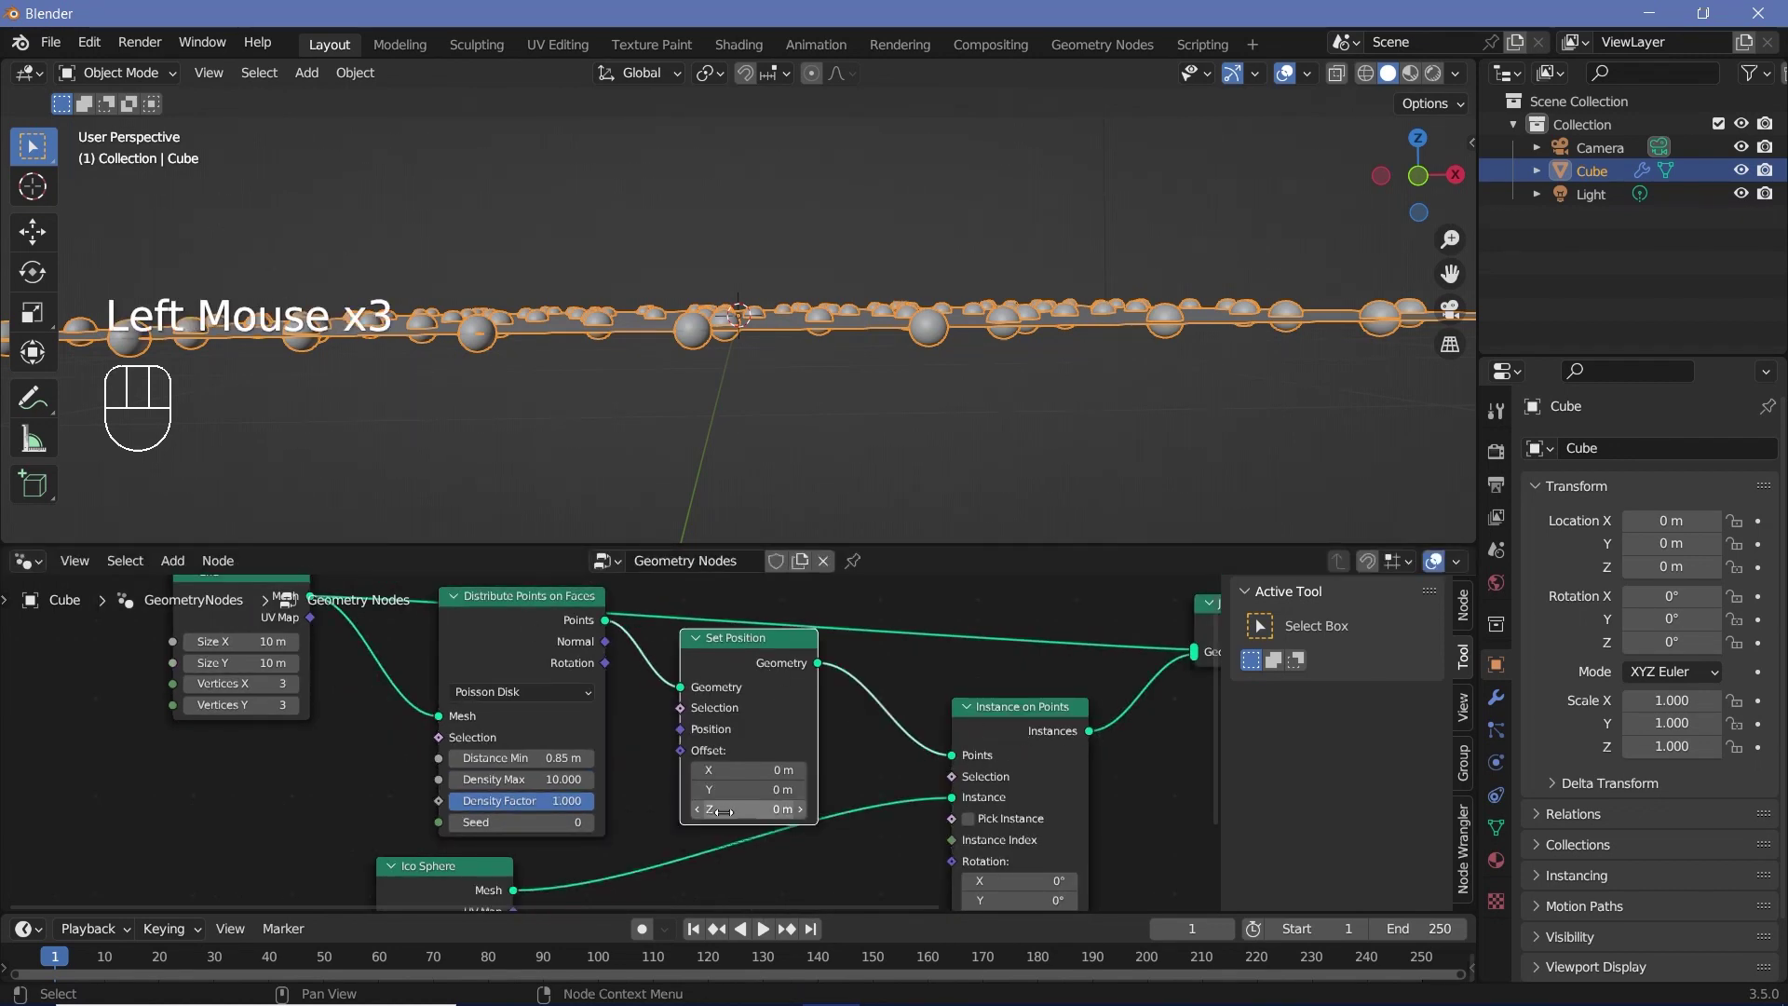
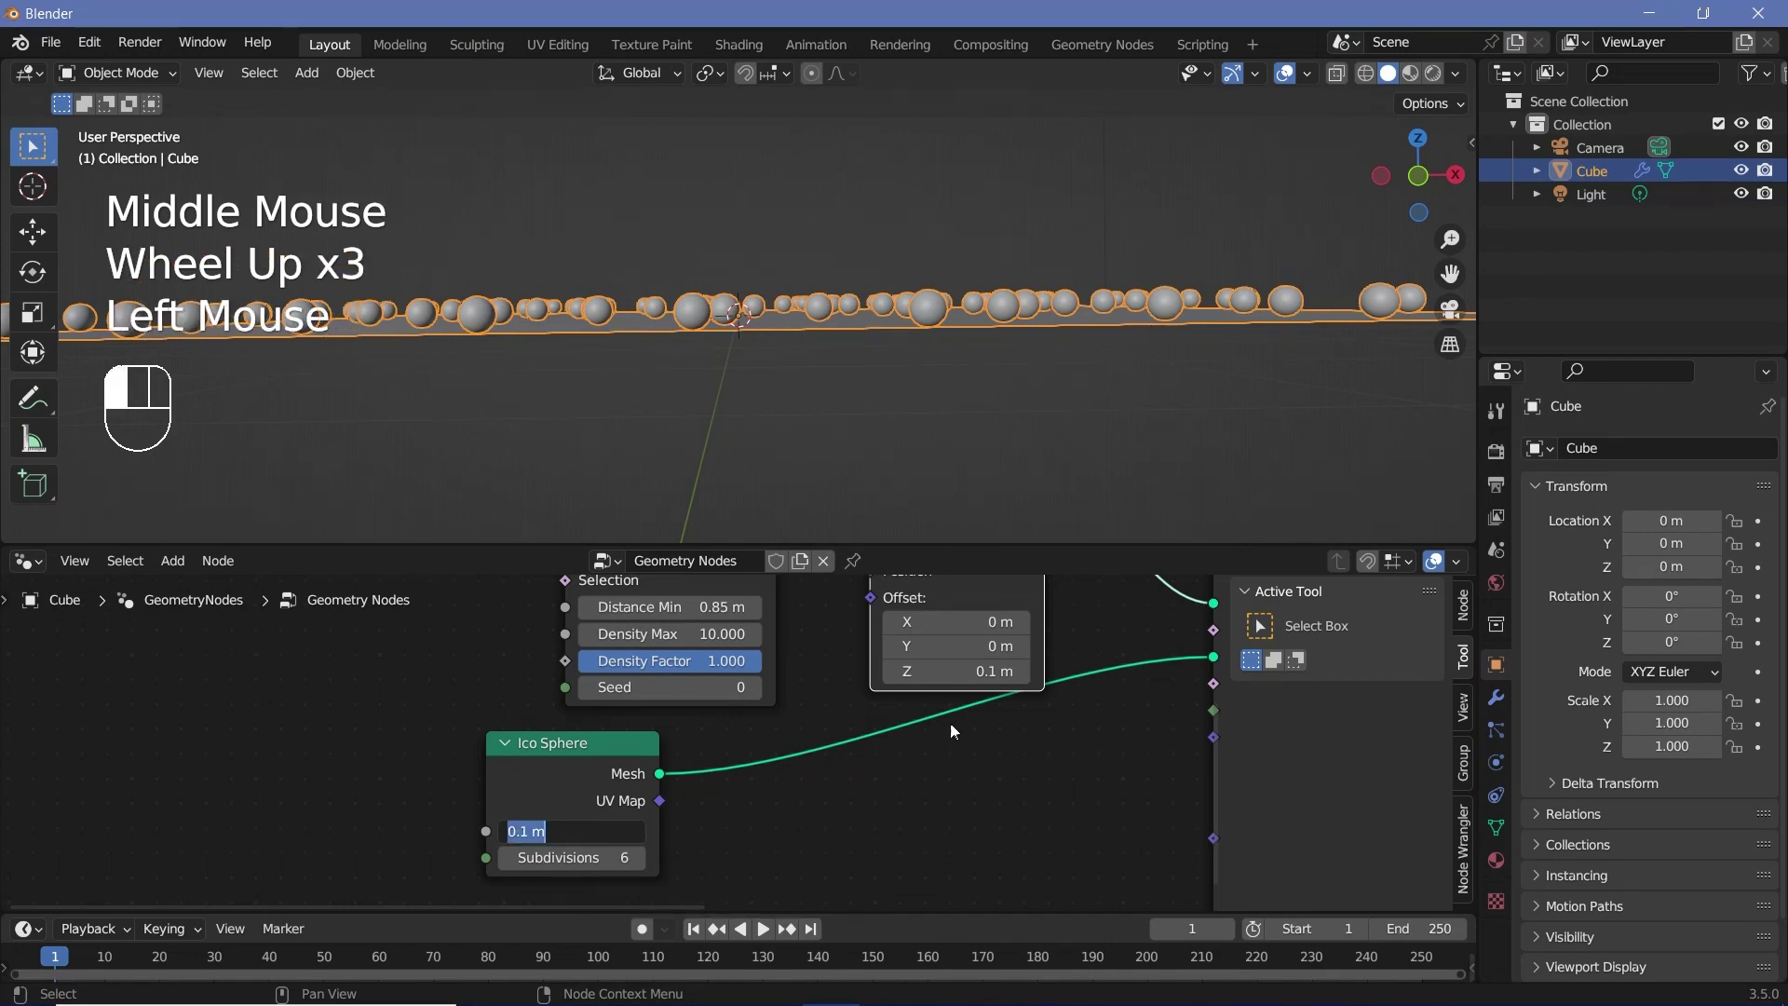
pyautogui.scroll(3)
pyautogui.scroll(-3)
pyautogui.scroll(-3)
pyautogui.scroll(3)
pyautogui.scroll(-3)
pyautogui.scroll(3)
pyautogui.moveTo(584, 388); pyautogui.dragTo(657, 400)
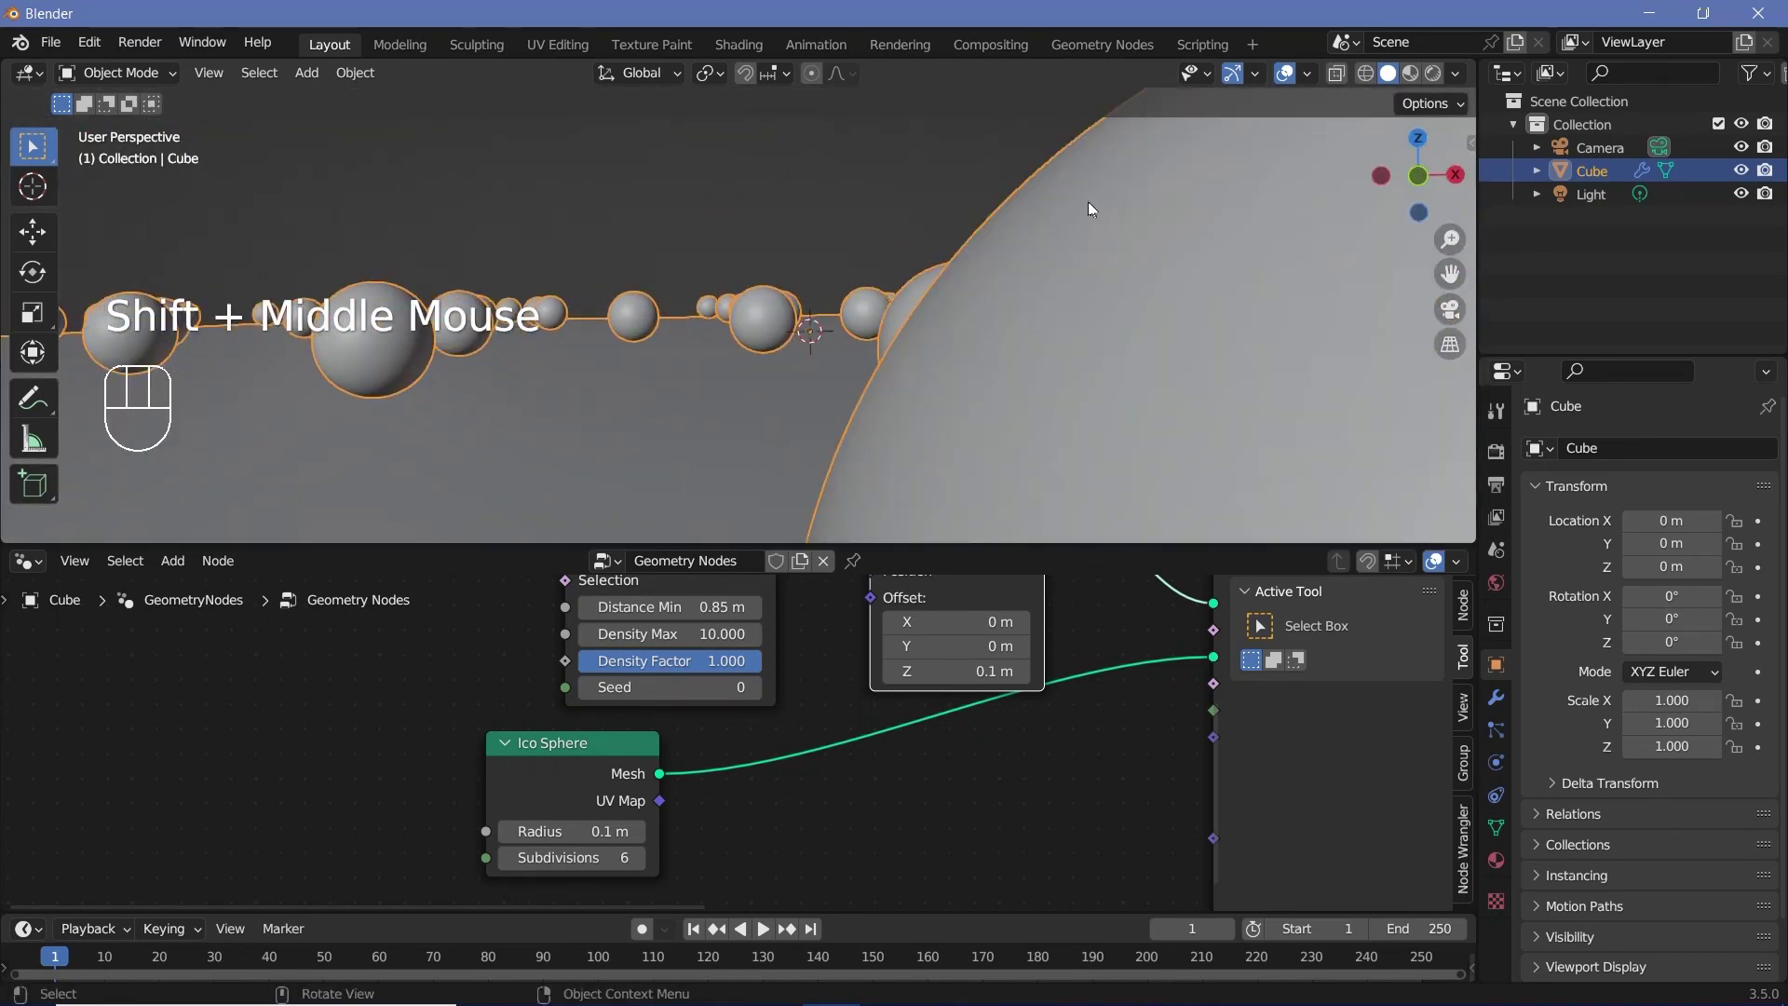
pyautogui.scroll(-3)
pyautogui.scroll(3)
pyautogui.moveTo(1056, 353); pyautogui.dragTo(1050, 351)
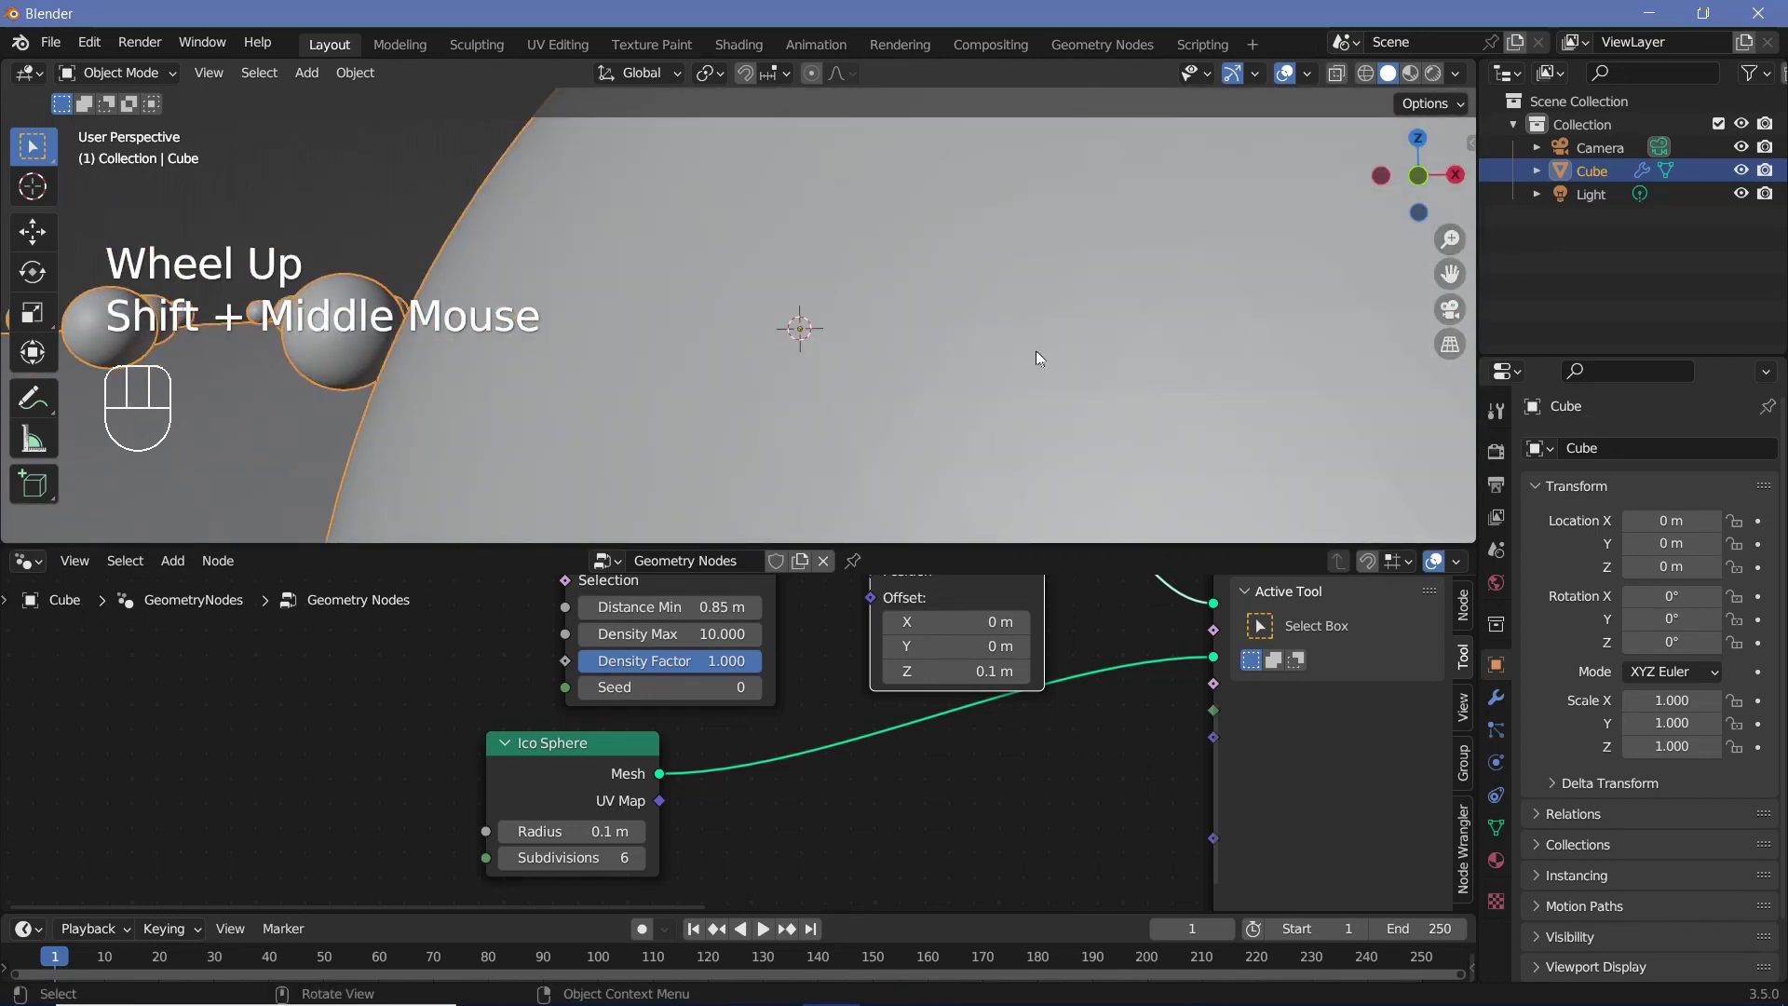
pyautogui.scroll(-3)
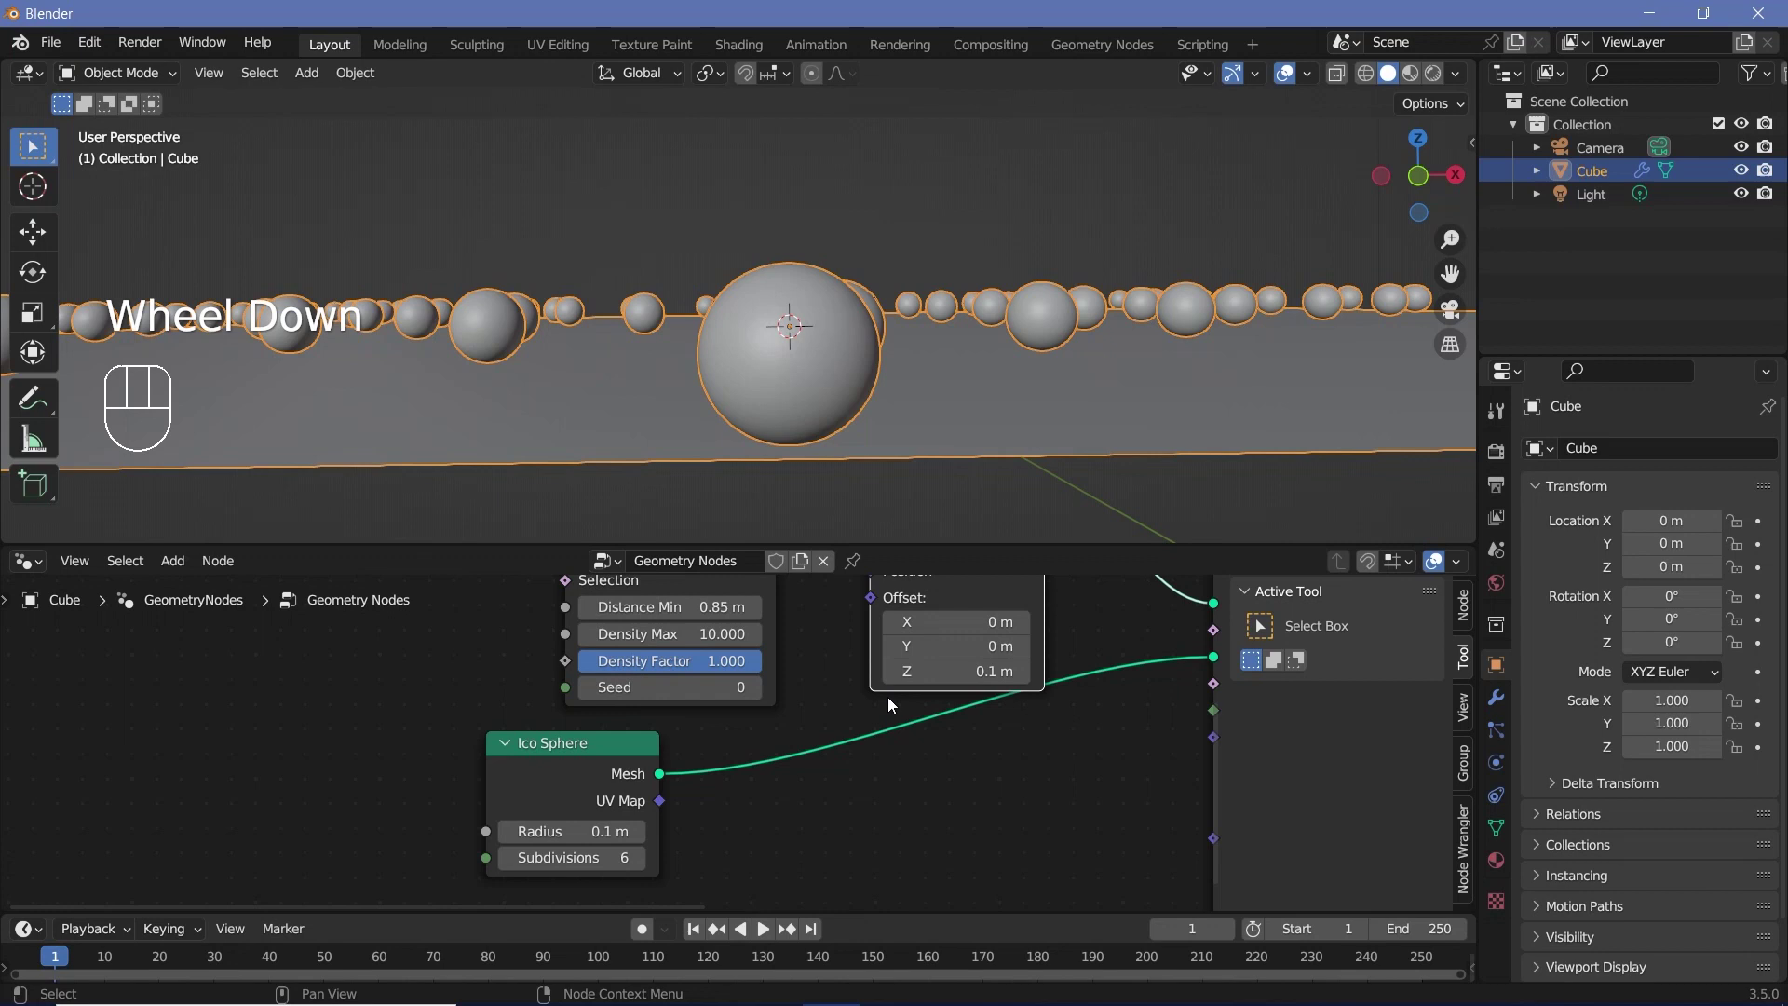
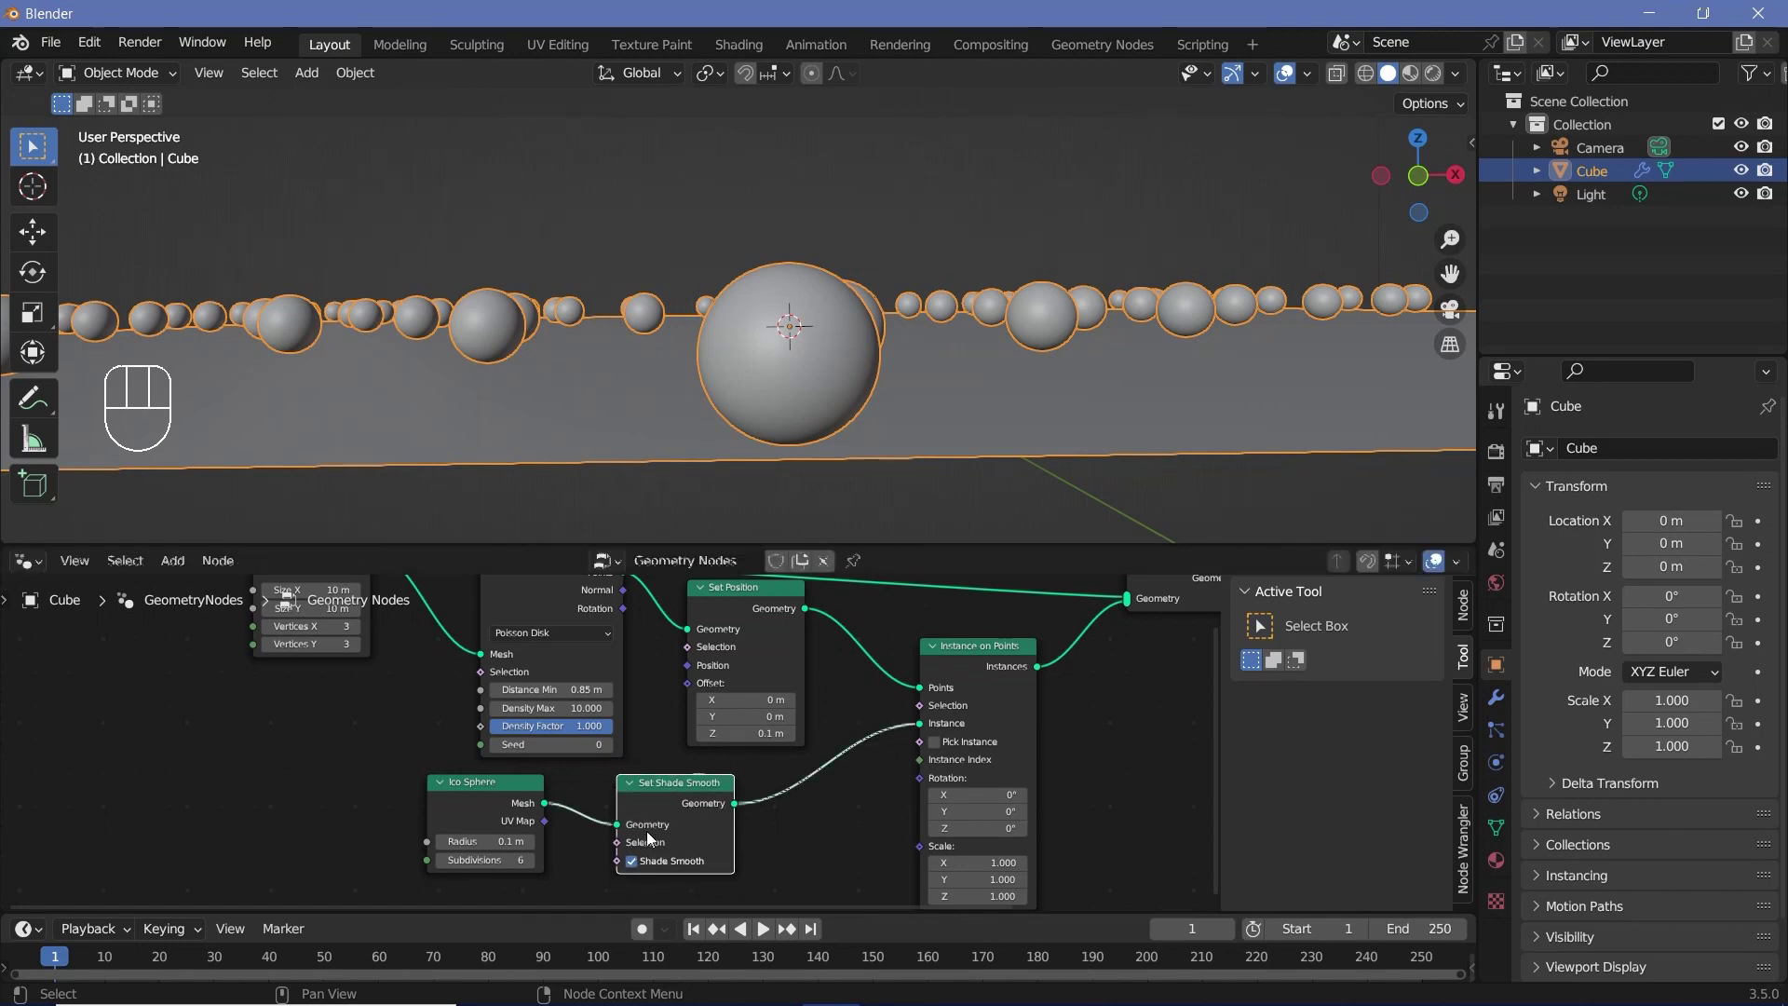
# Lower the Ico Sphere subdivisions to 5 with Set Shade Smooth inserted before instancing
pyautogui.click(445, 867)
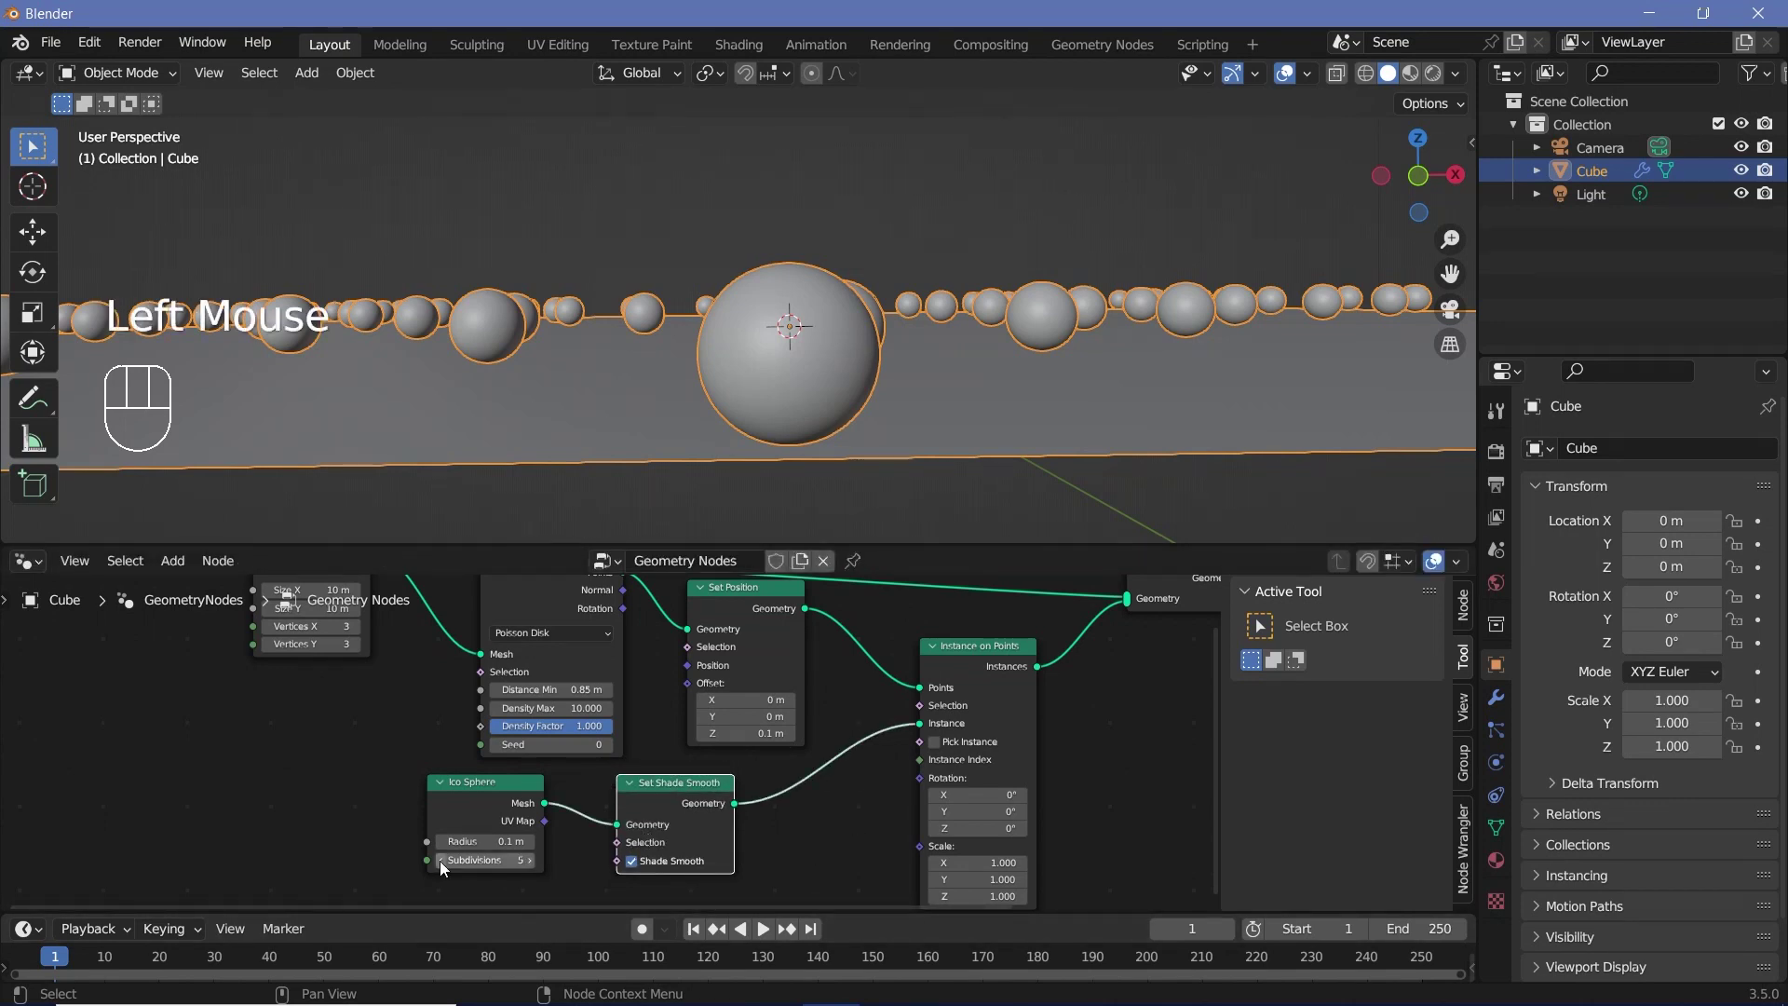
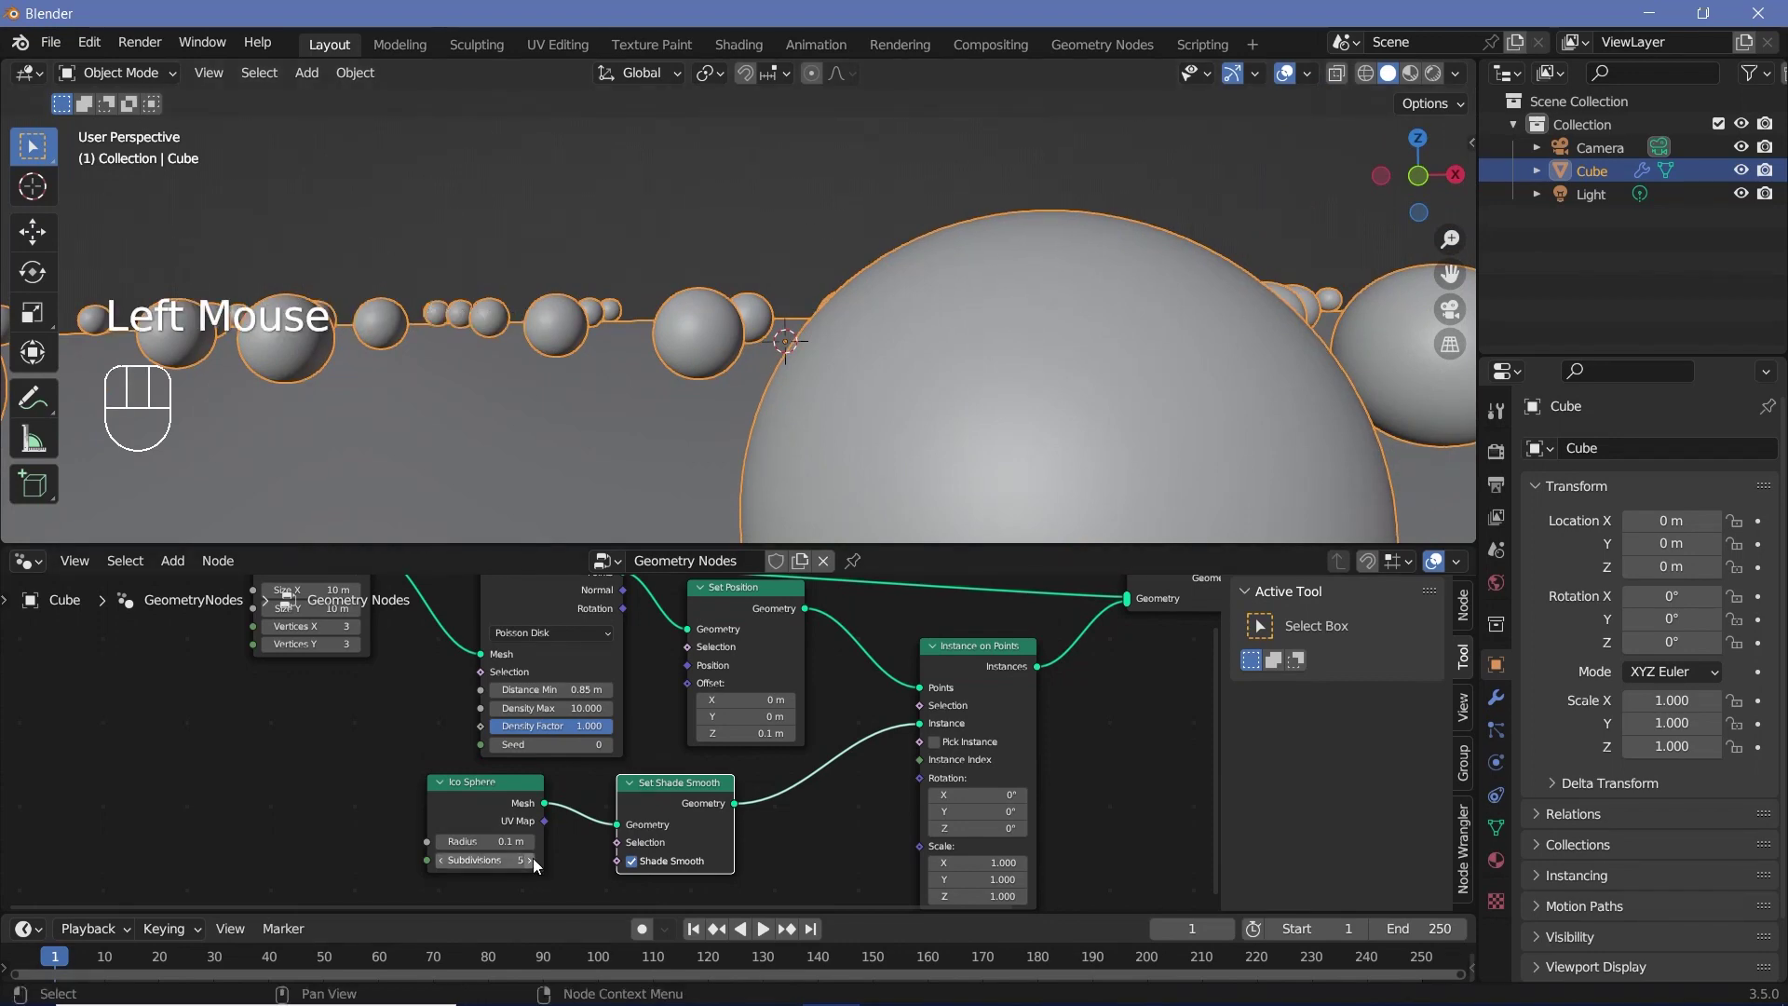
pyautogui.moveTo(1000, 347); pyautogui.dragTo(914, 416)
pyautogui.scroll(-3)
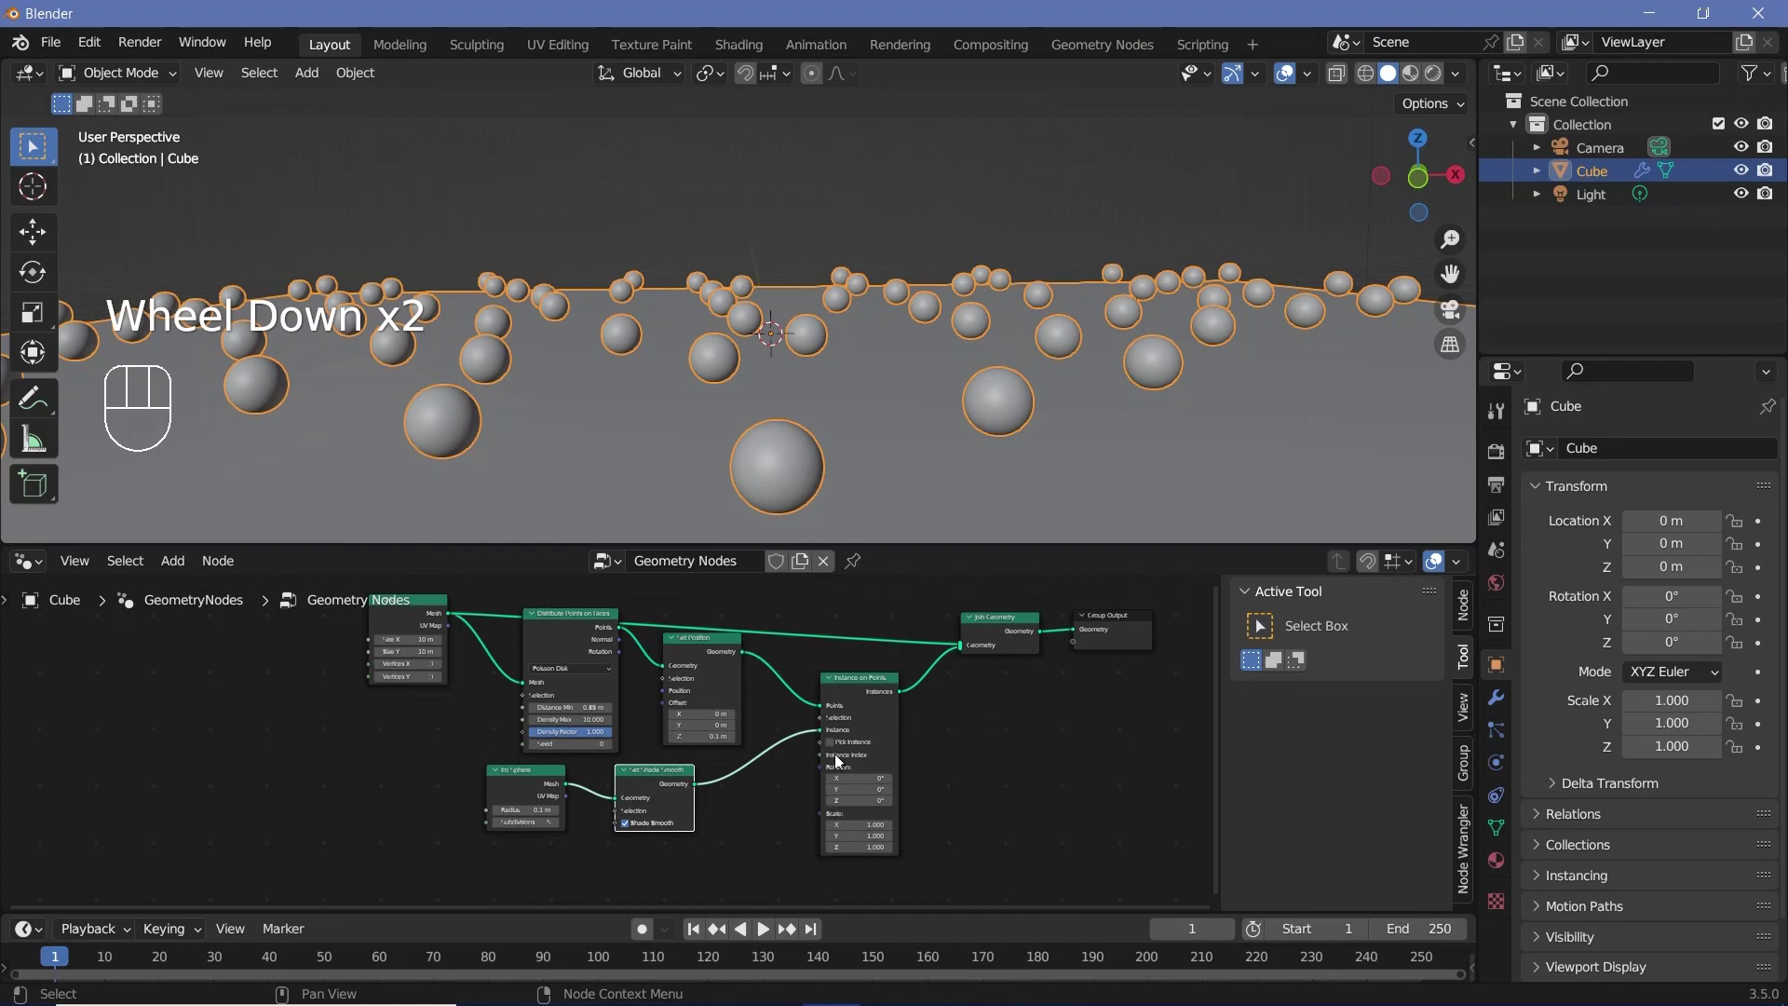
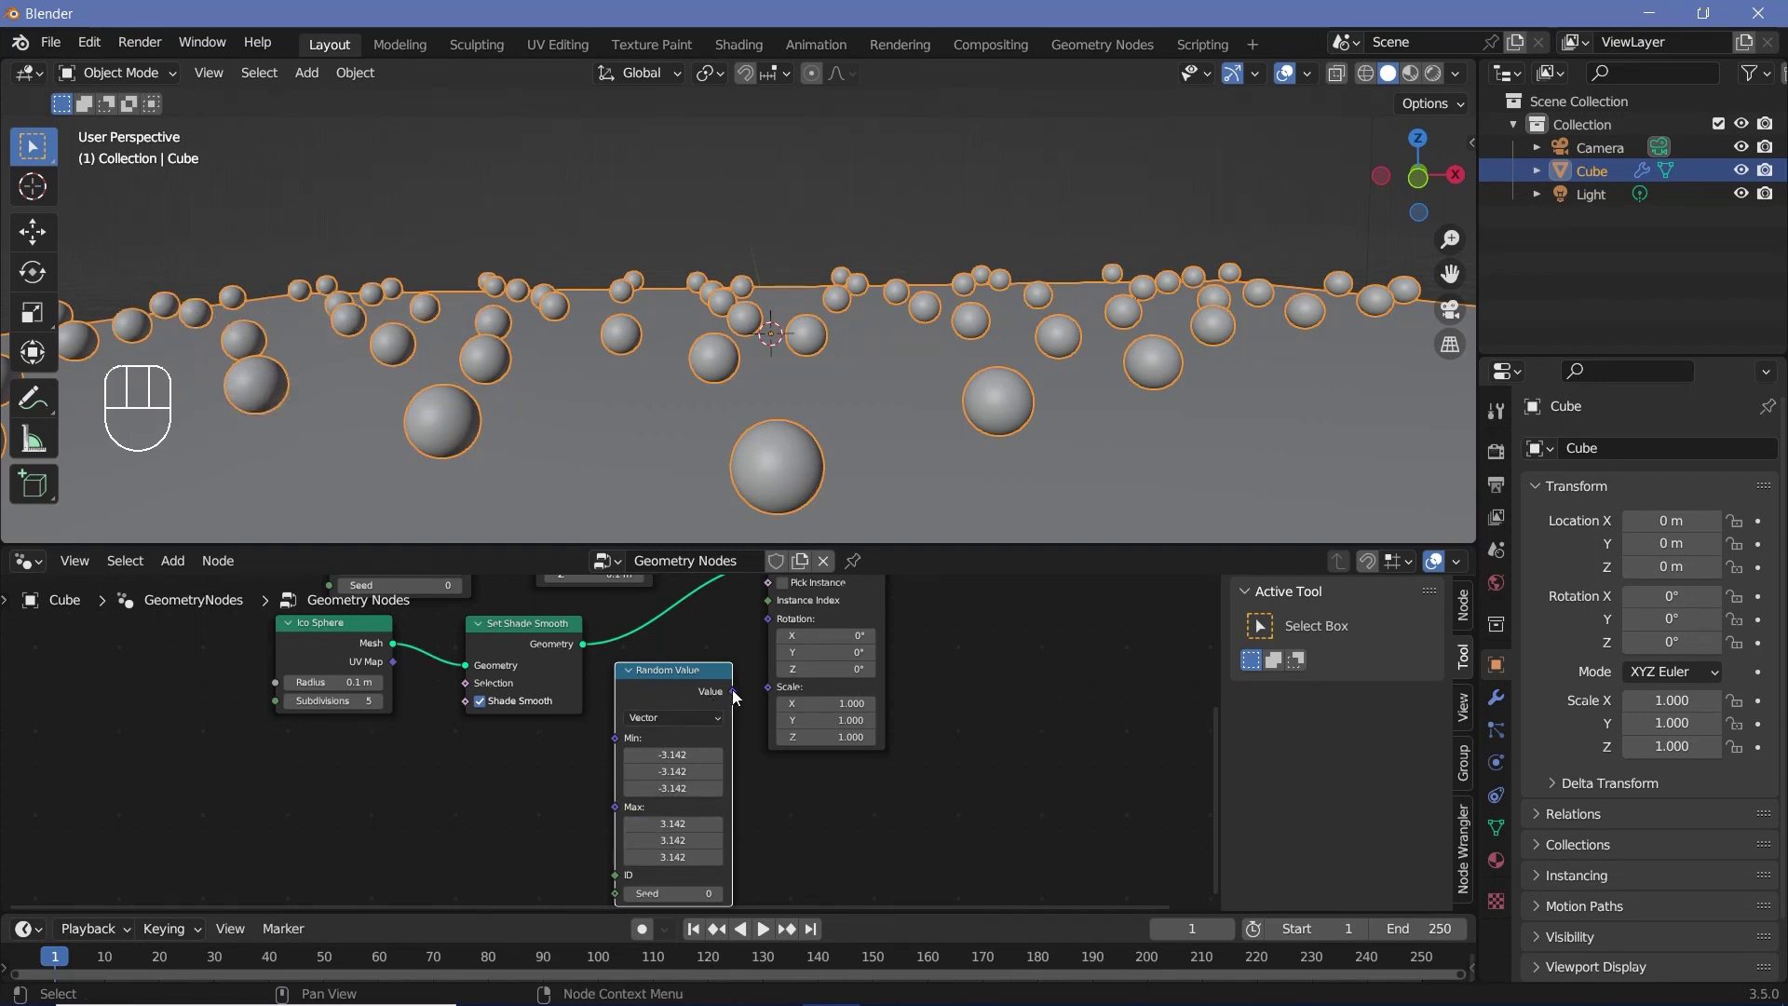
# Wire the vector Random Value (-3.142 to 3.142) into the Instance on Points rotation
pyautogui.moveTo(740, 692); pyautogui.dragTo(580, 784)
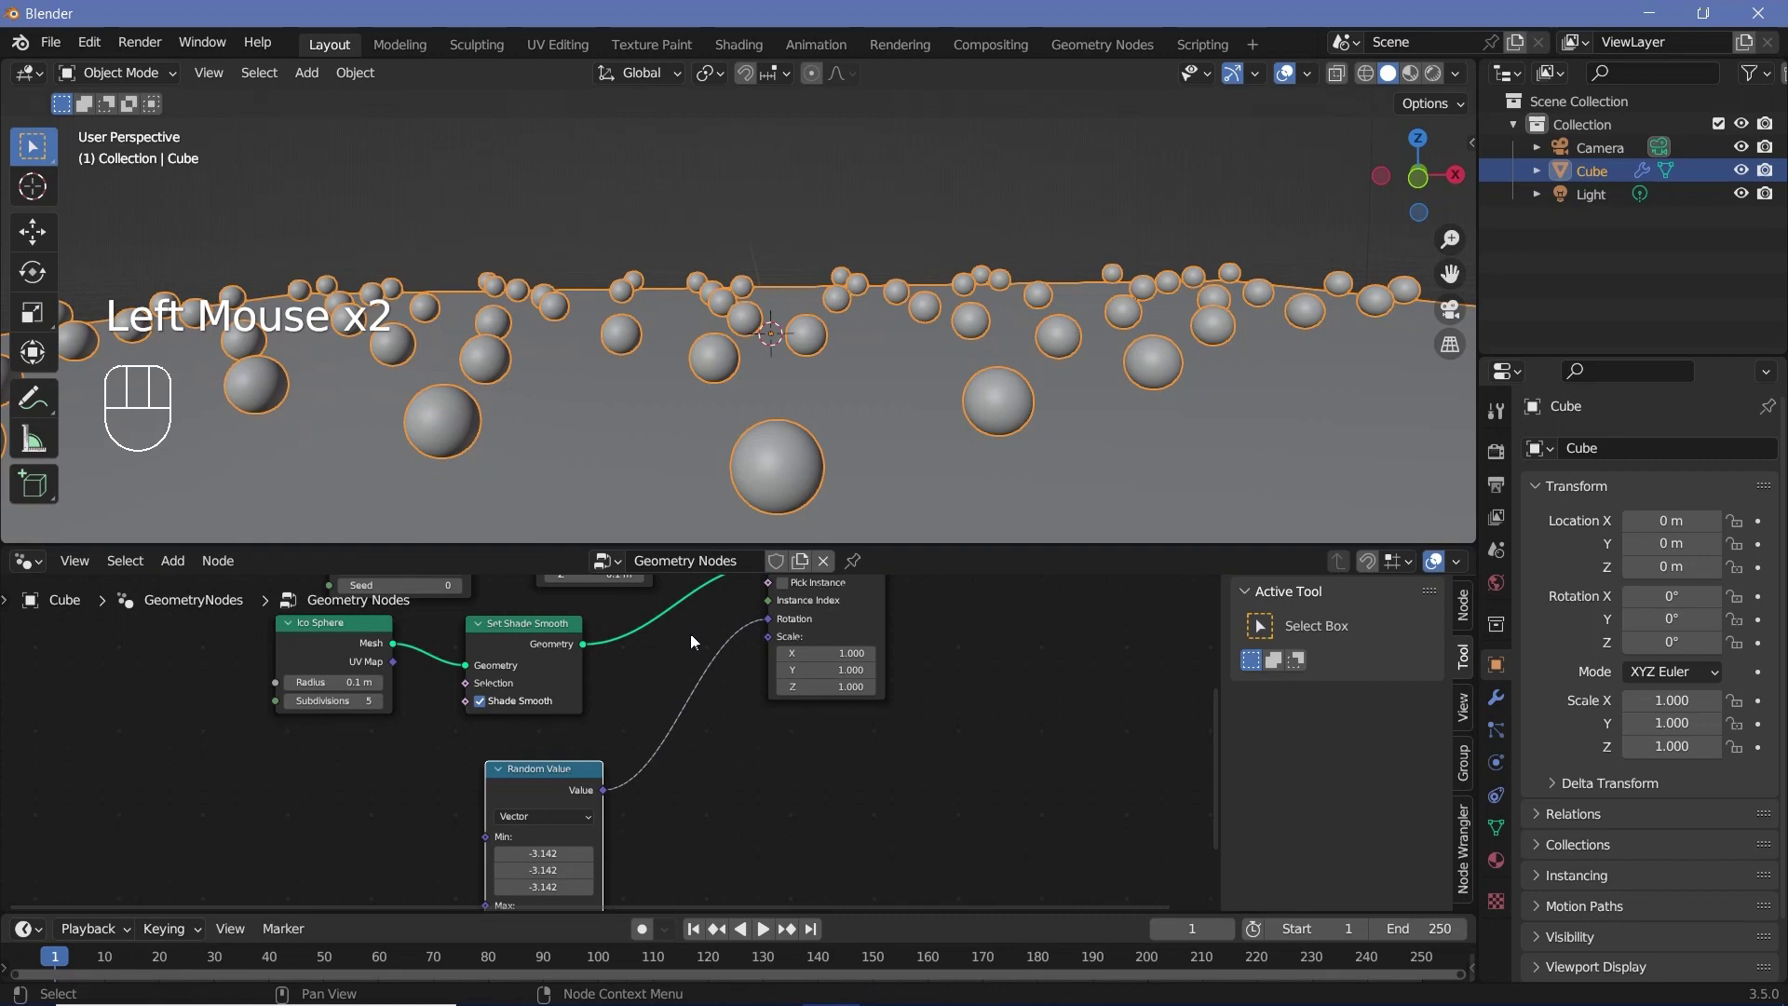
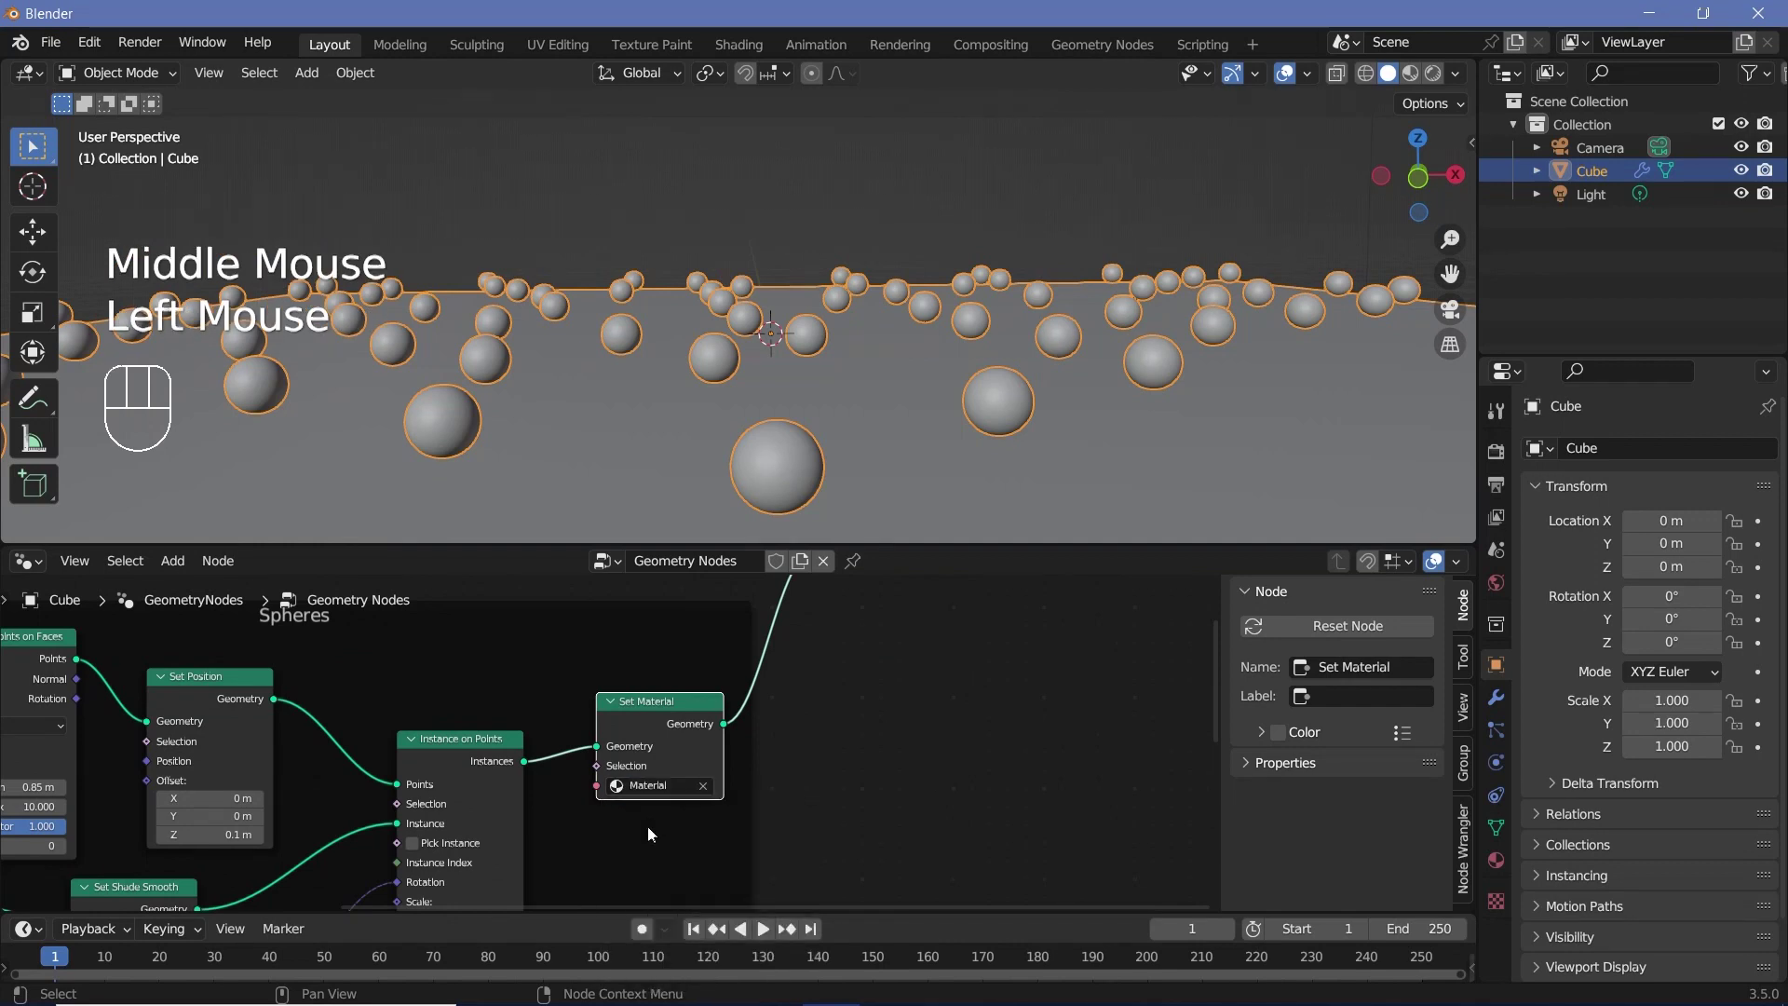
# Add a second material slot on the Cube with a new material named floor
pyautogui.click(1501, 864)
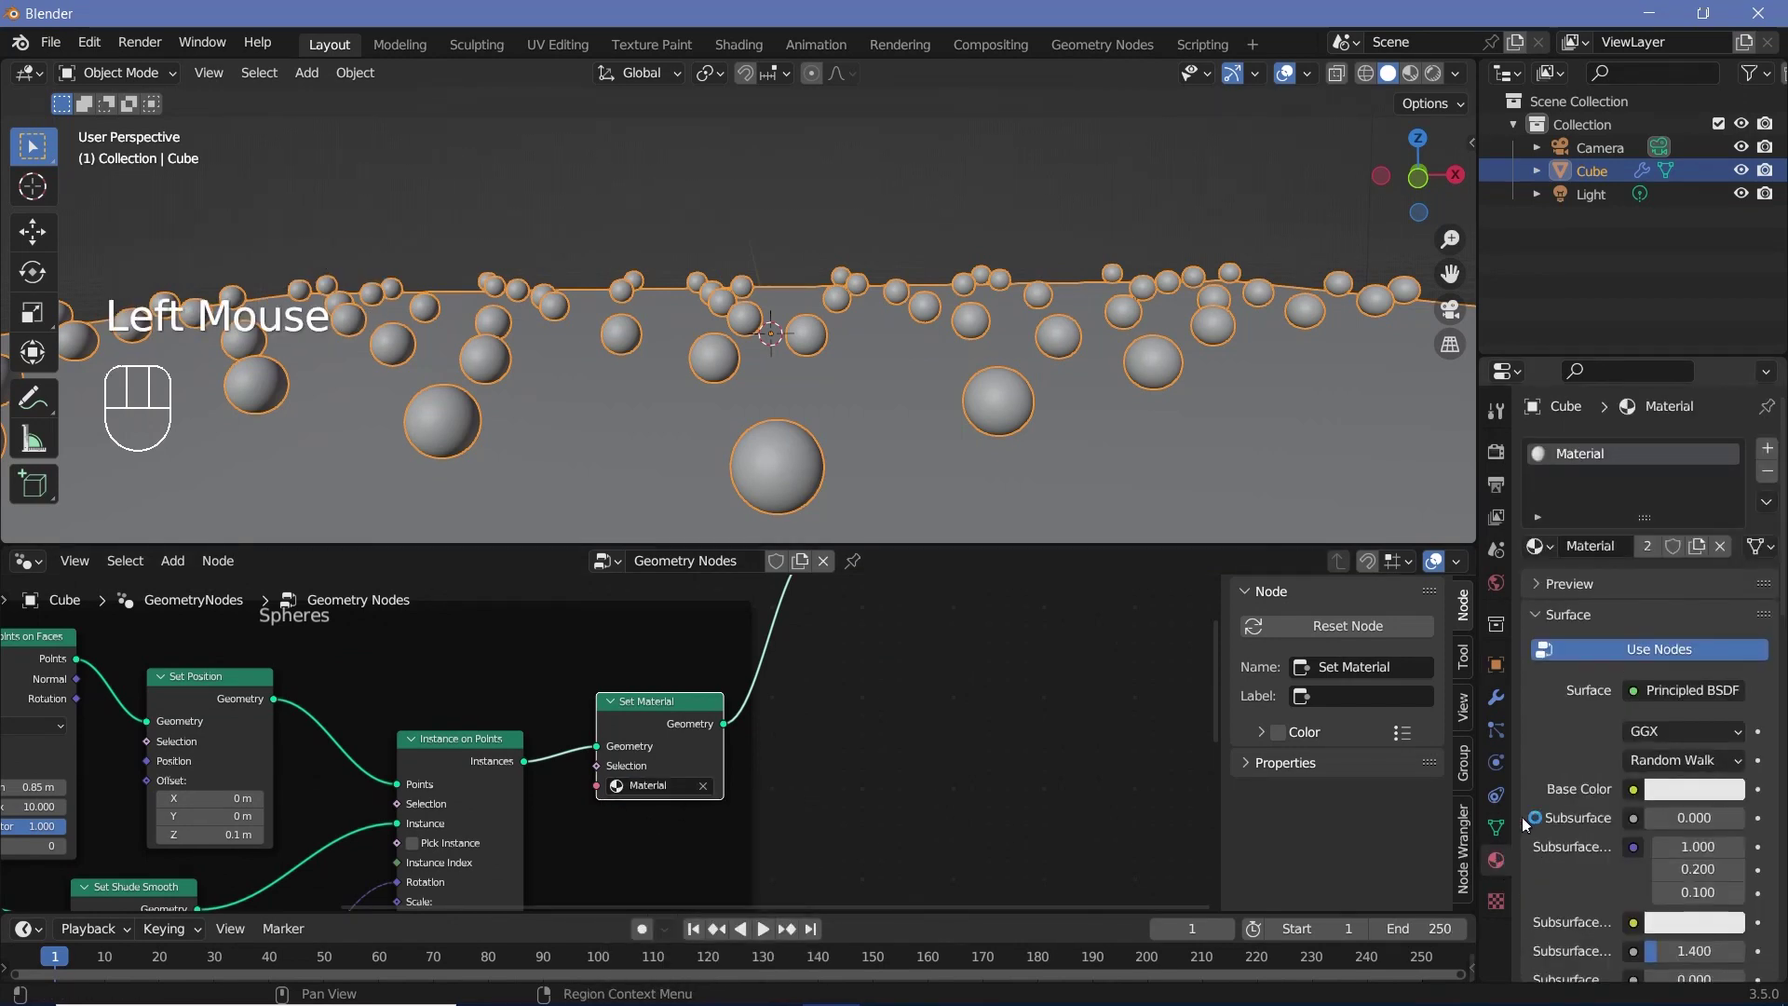
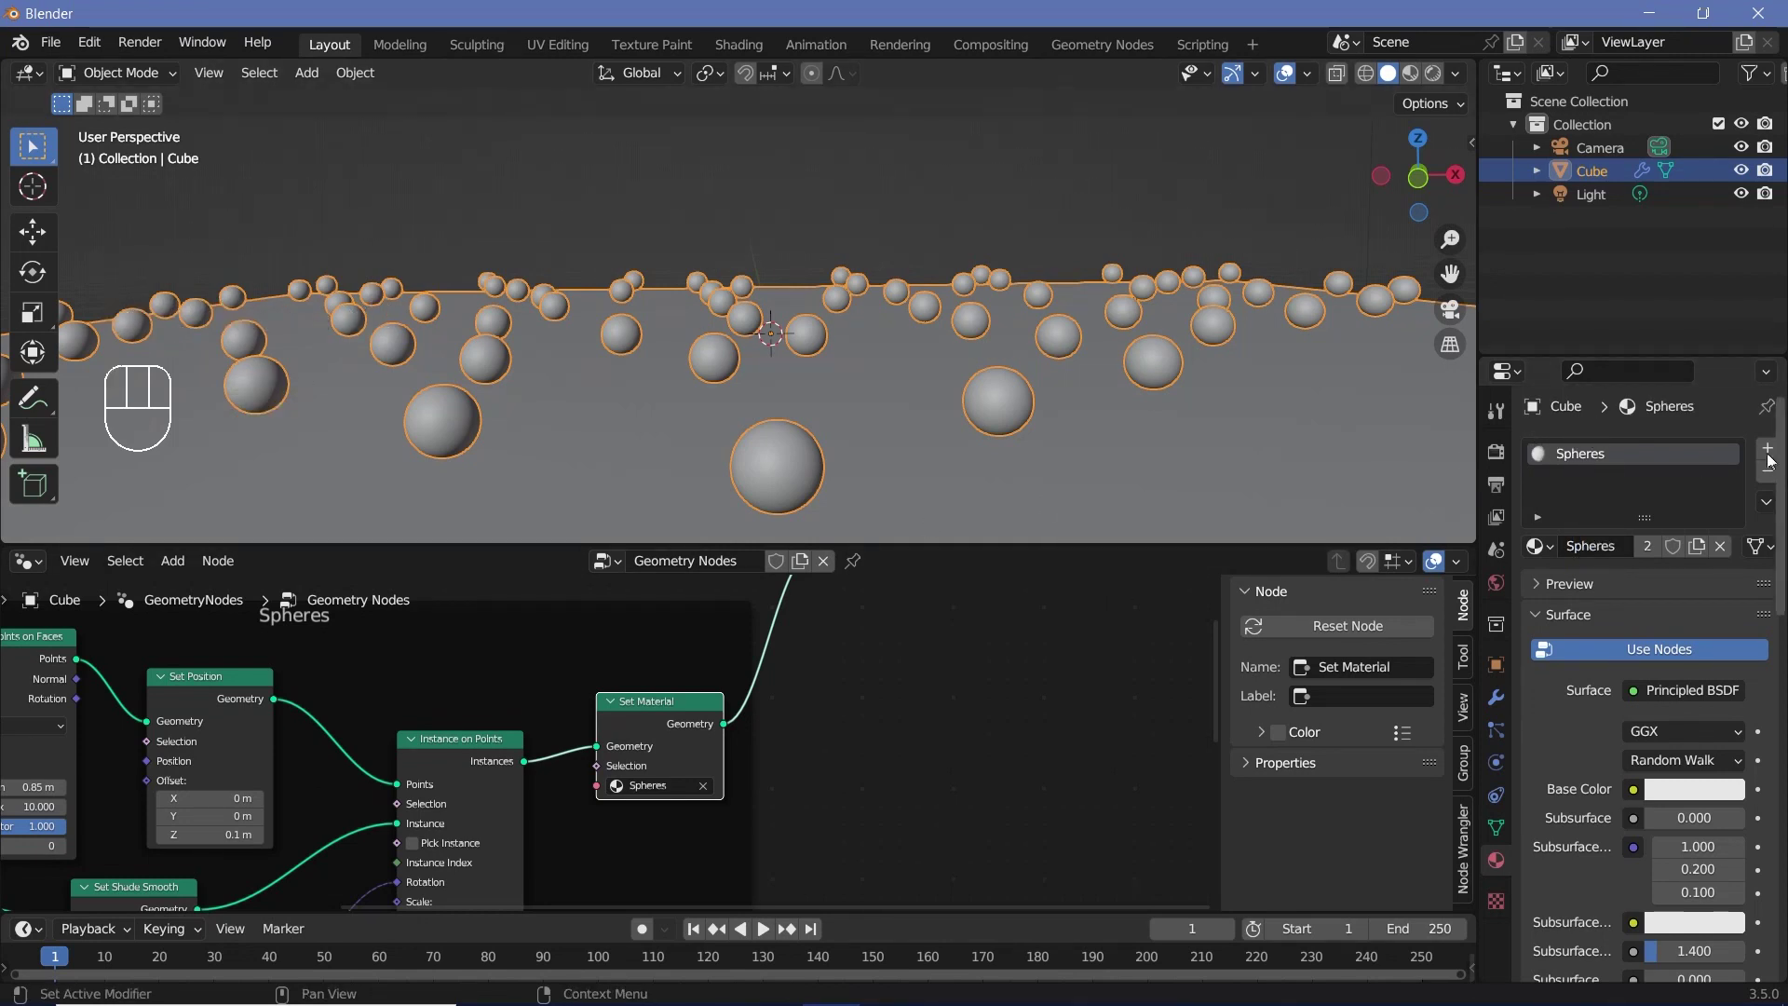
pyautogui.click(1769, 454)
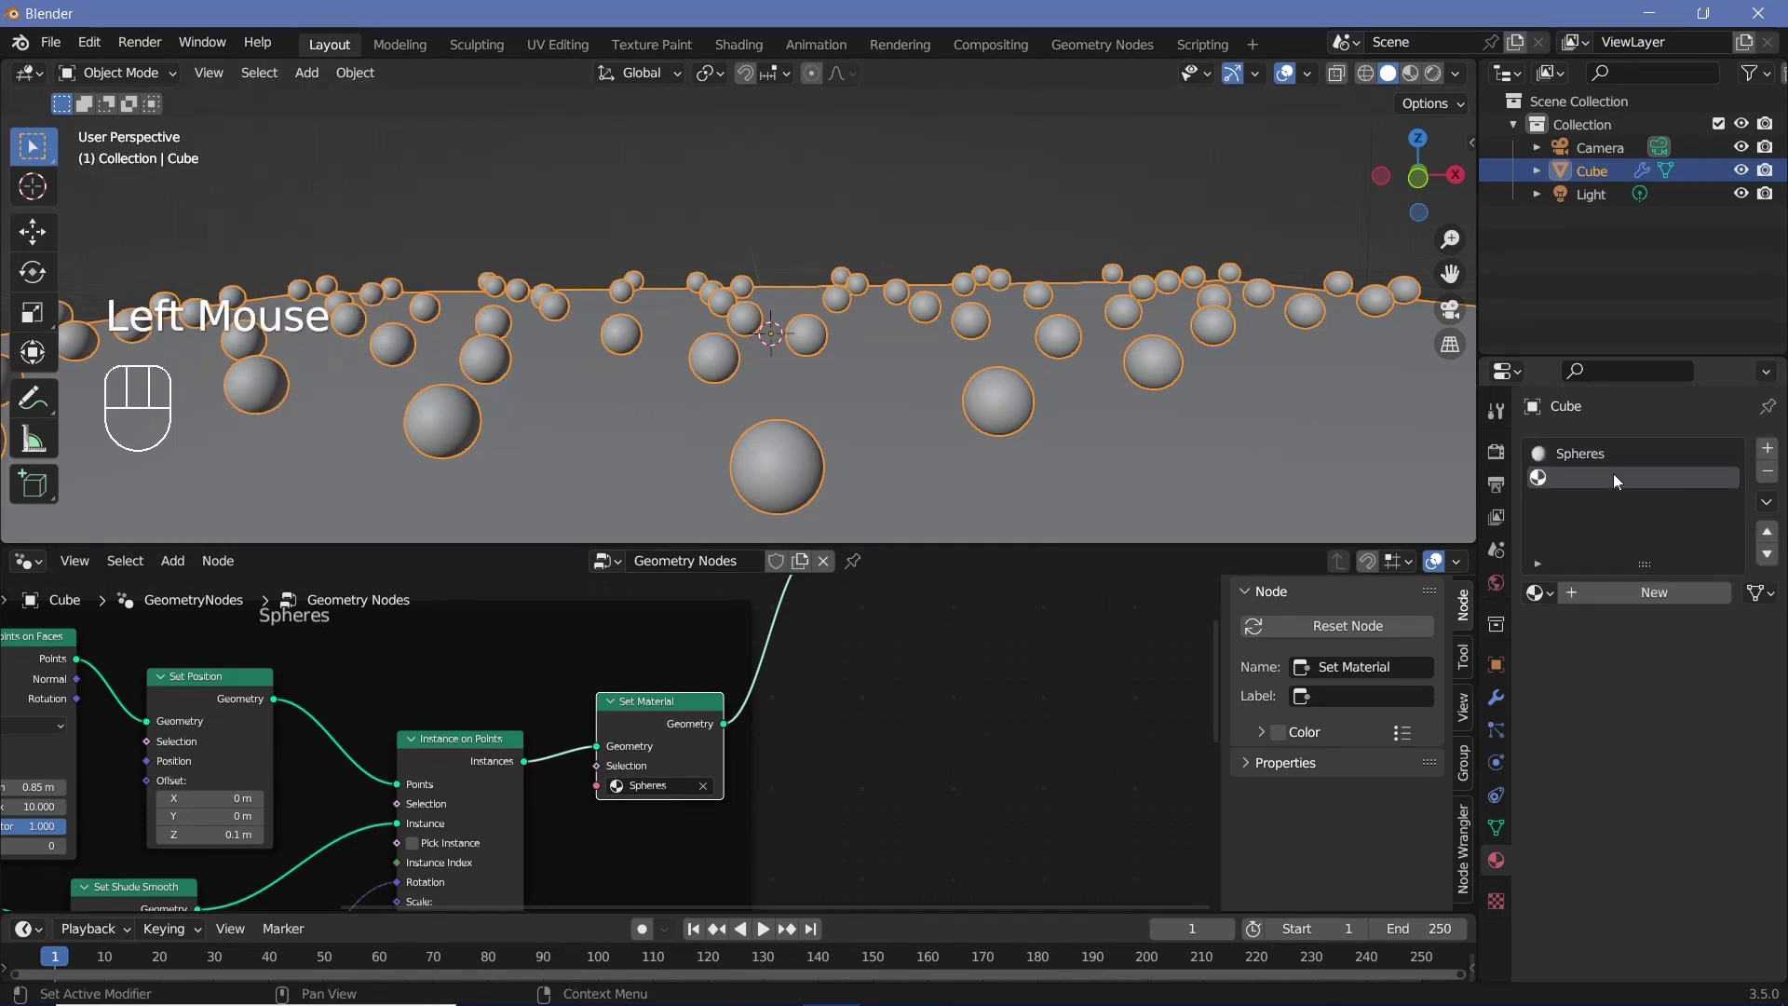
pyautogui.moveTo(1626, 599); pyautogui.dragTo(1542, 727)
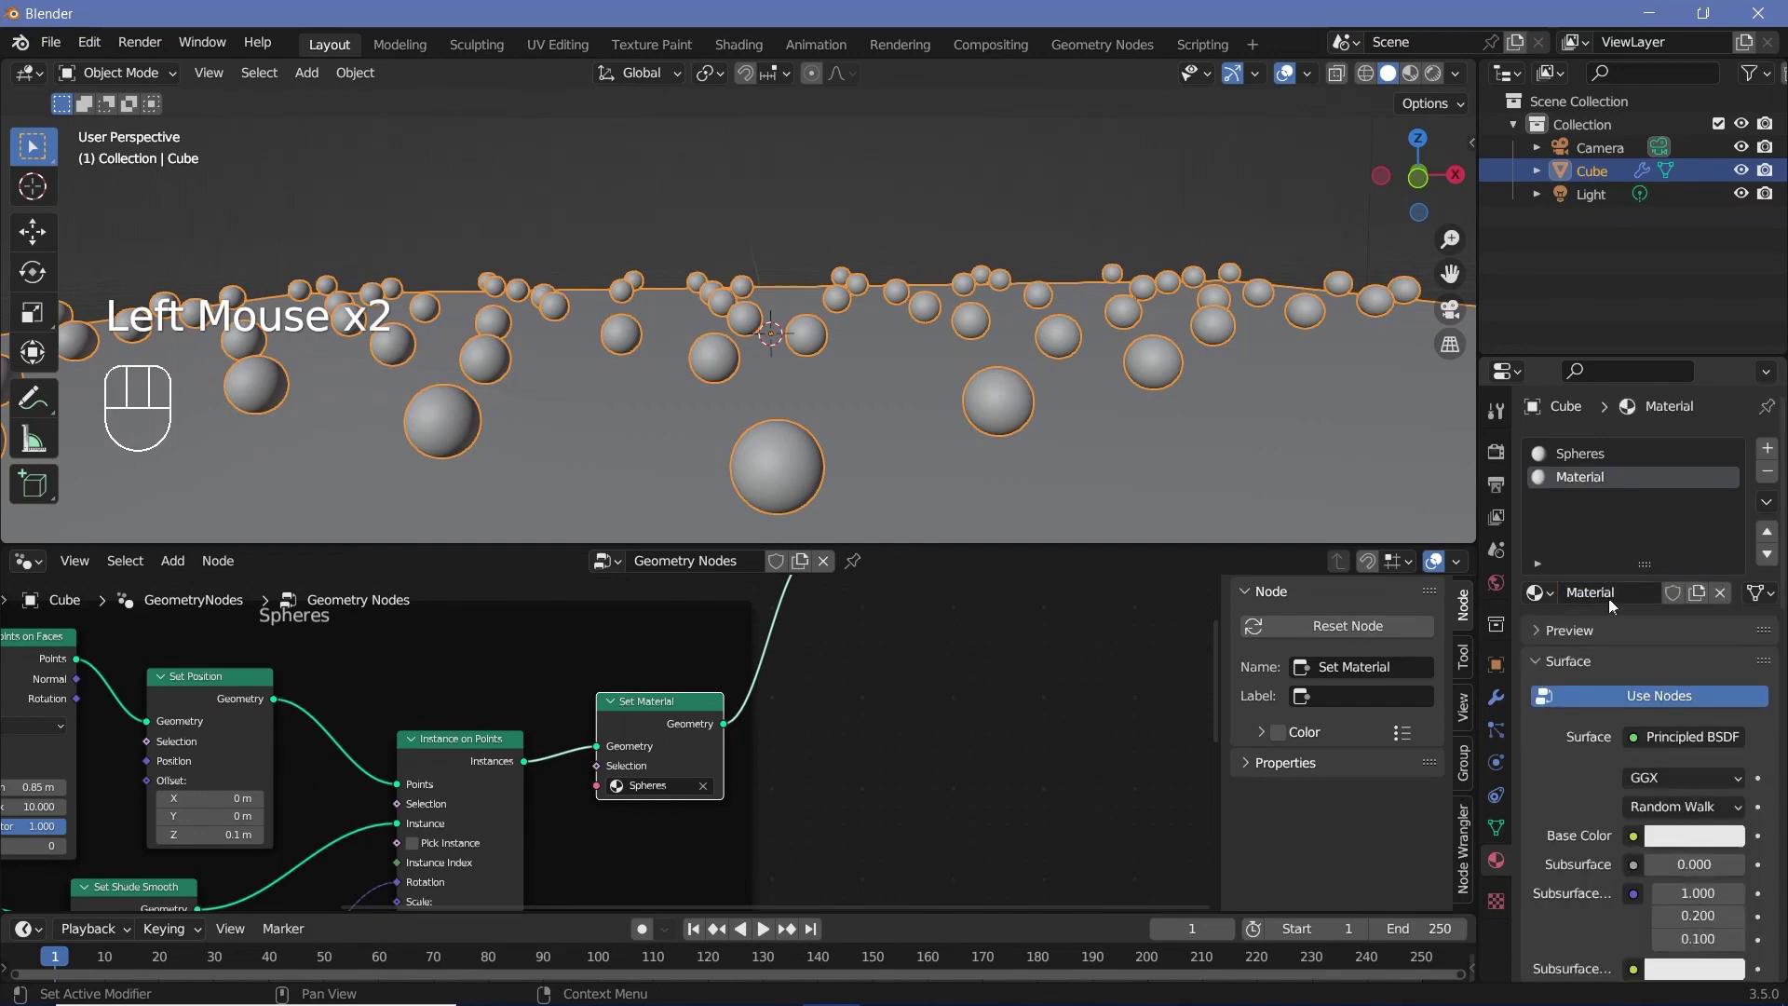
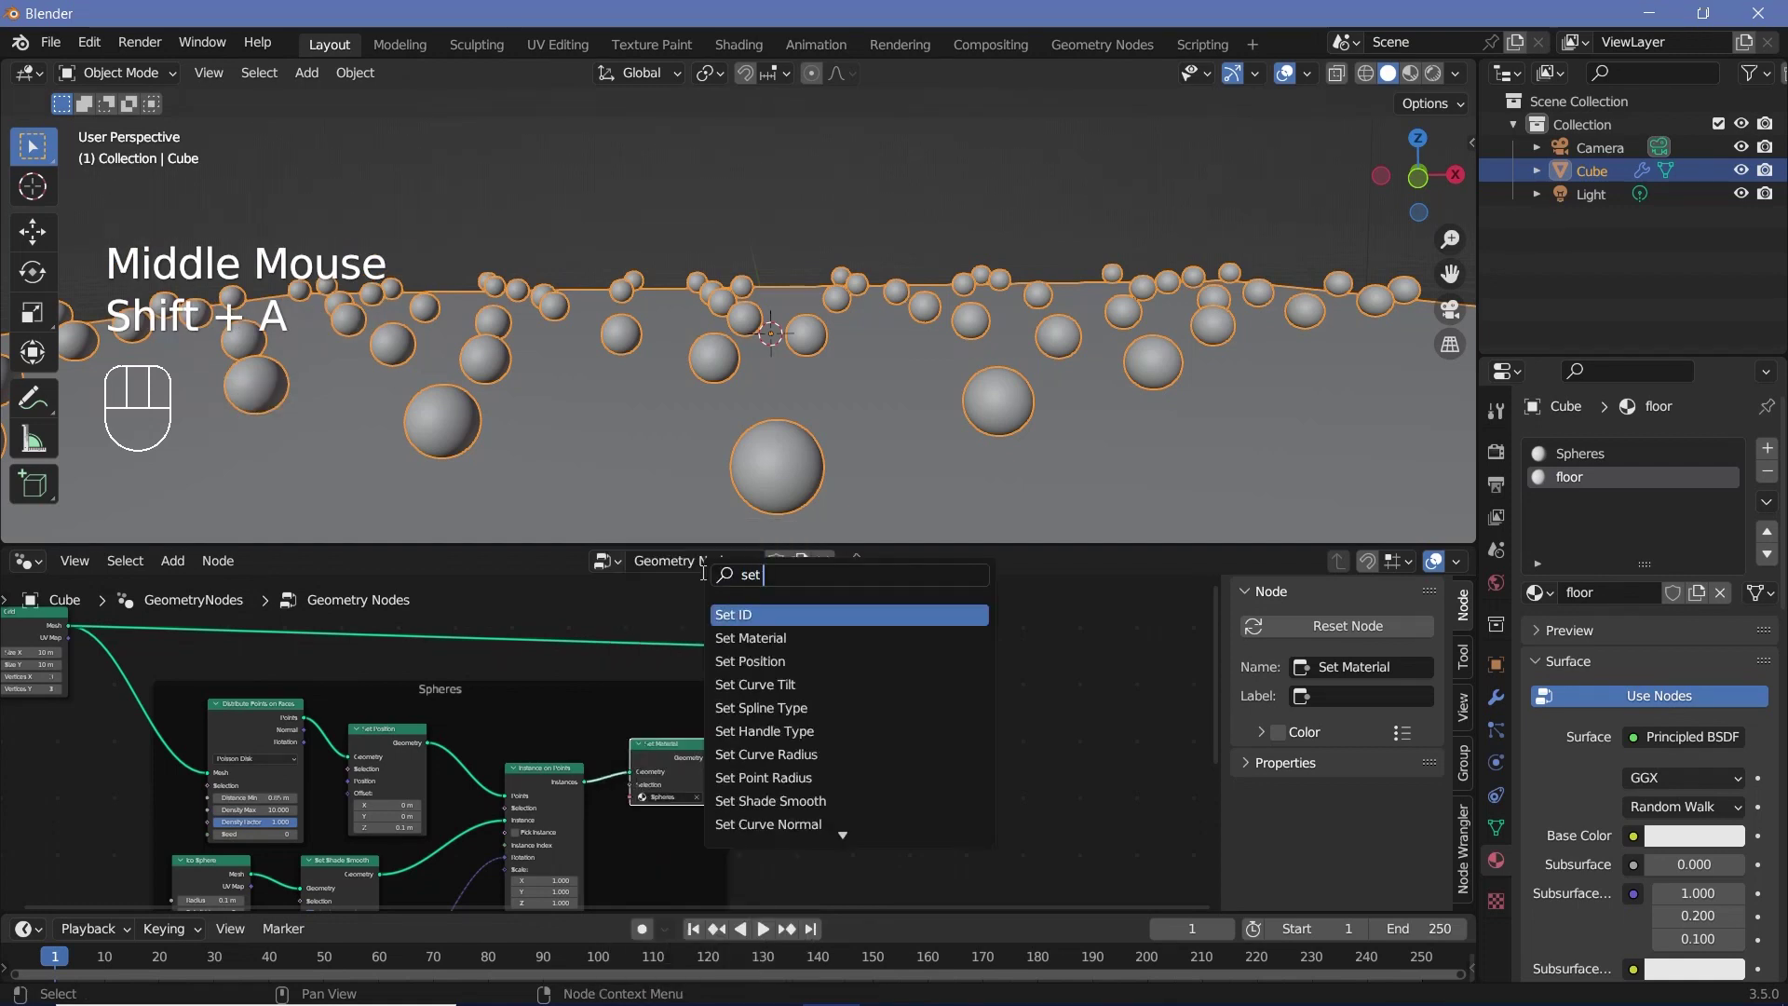
# Place a second Set Material node in the geometry node tree for the floor material
pyautogui.moveTo(670, 655); pyautogui.dragTo(761, 736)
pyautogui.scroll(-3)
pyautogui.scroll(-3)
pyautogui.middleClick(766, 732)
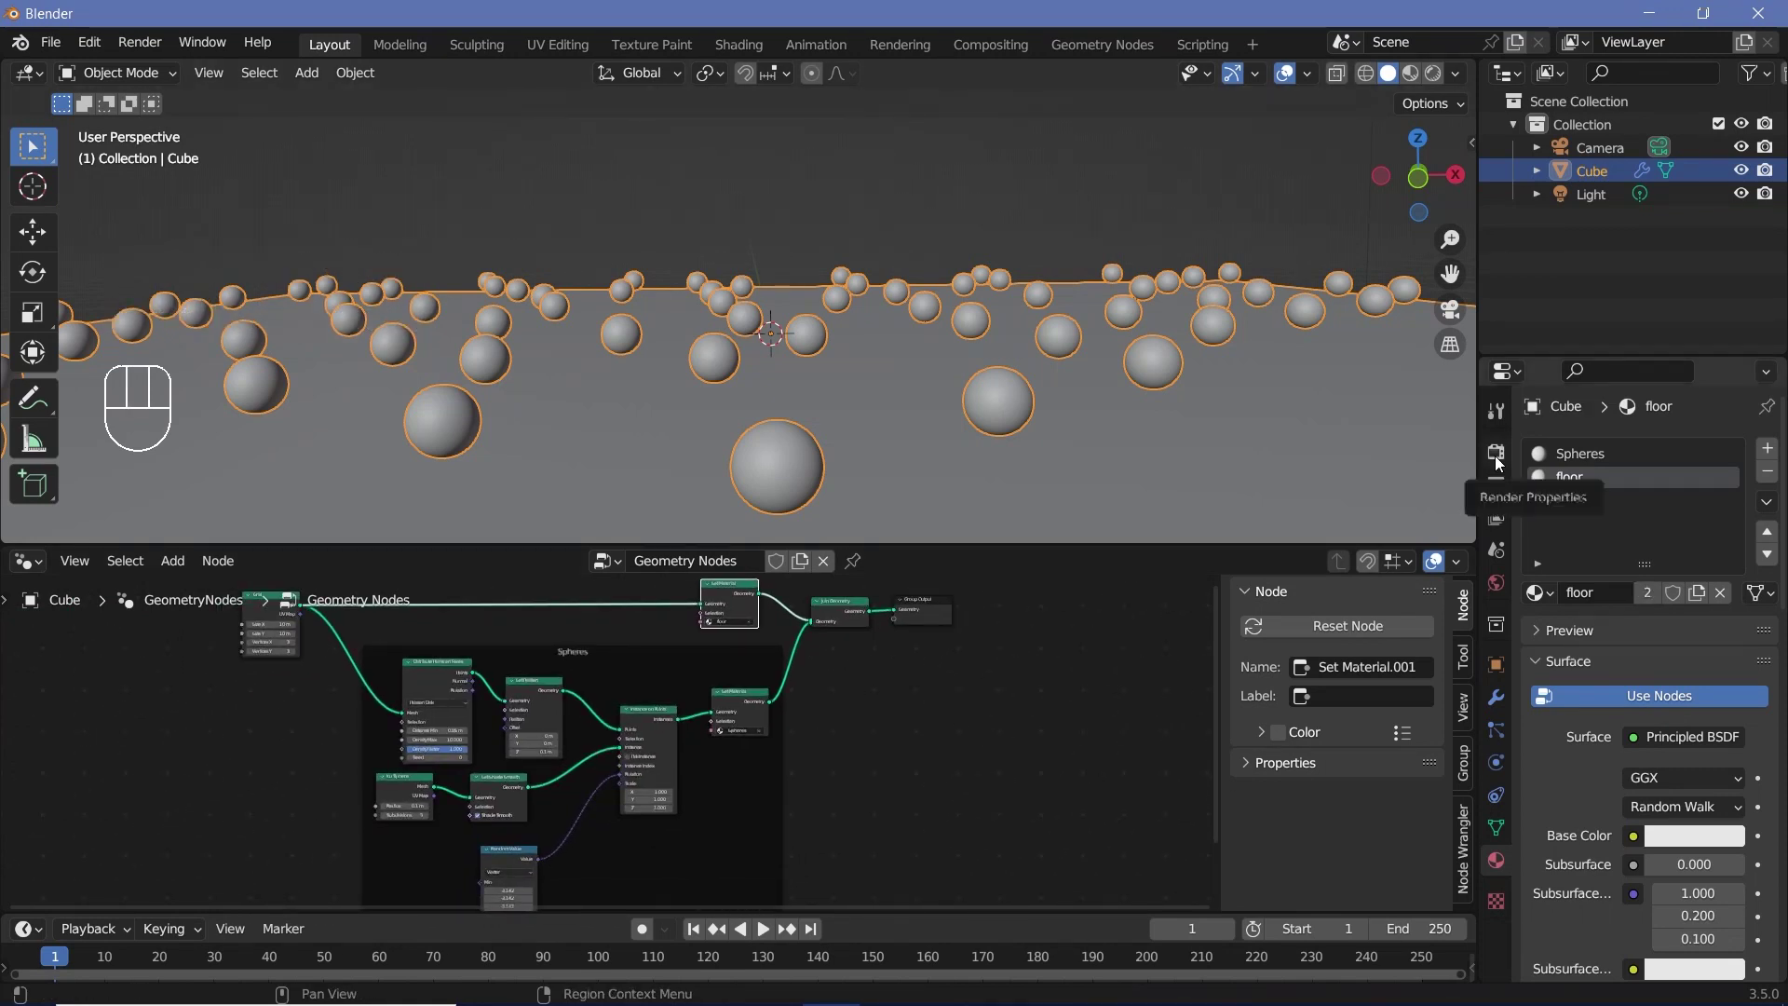
# Enable Eevee Bloom and Screen Space Reflections in Render Properties and expand the bloom settings
pyautogui.click(1502, 462)
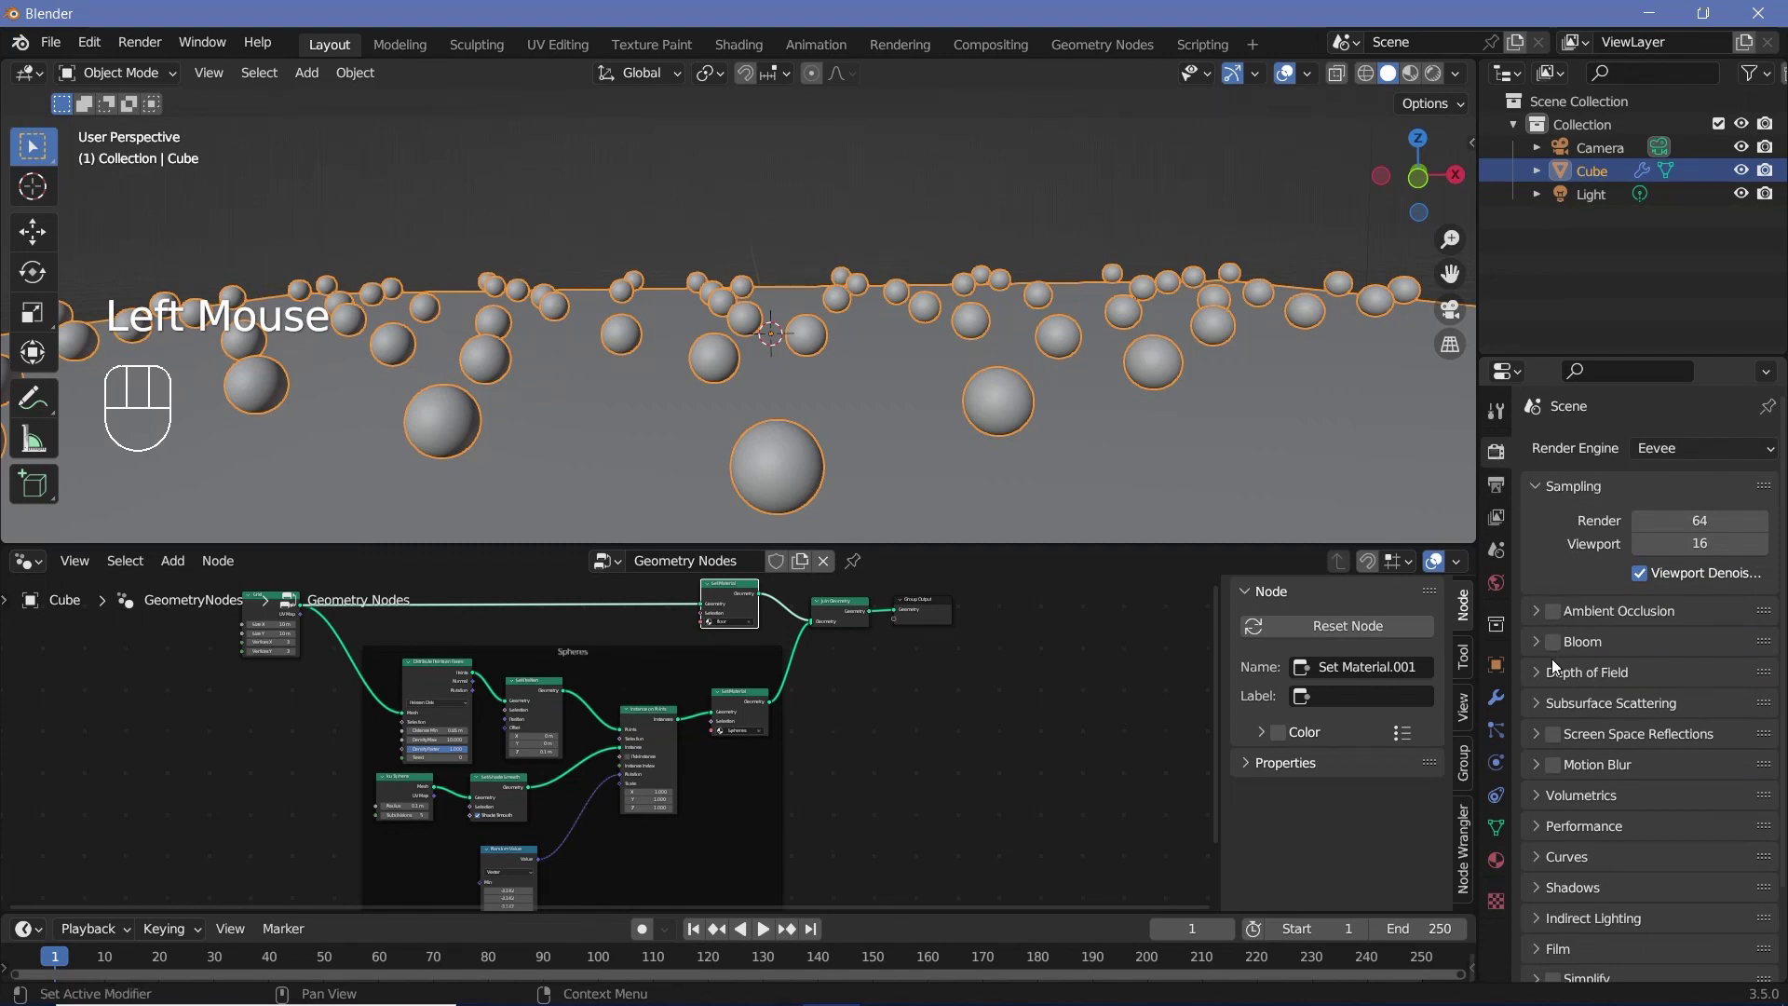
pyautogui.click(1556, 650)
pyautogui.moveTo(1552, 743); pyautogui.dragTo(1518, 731)
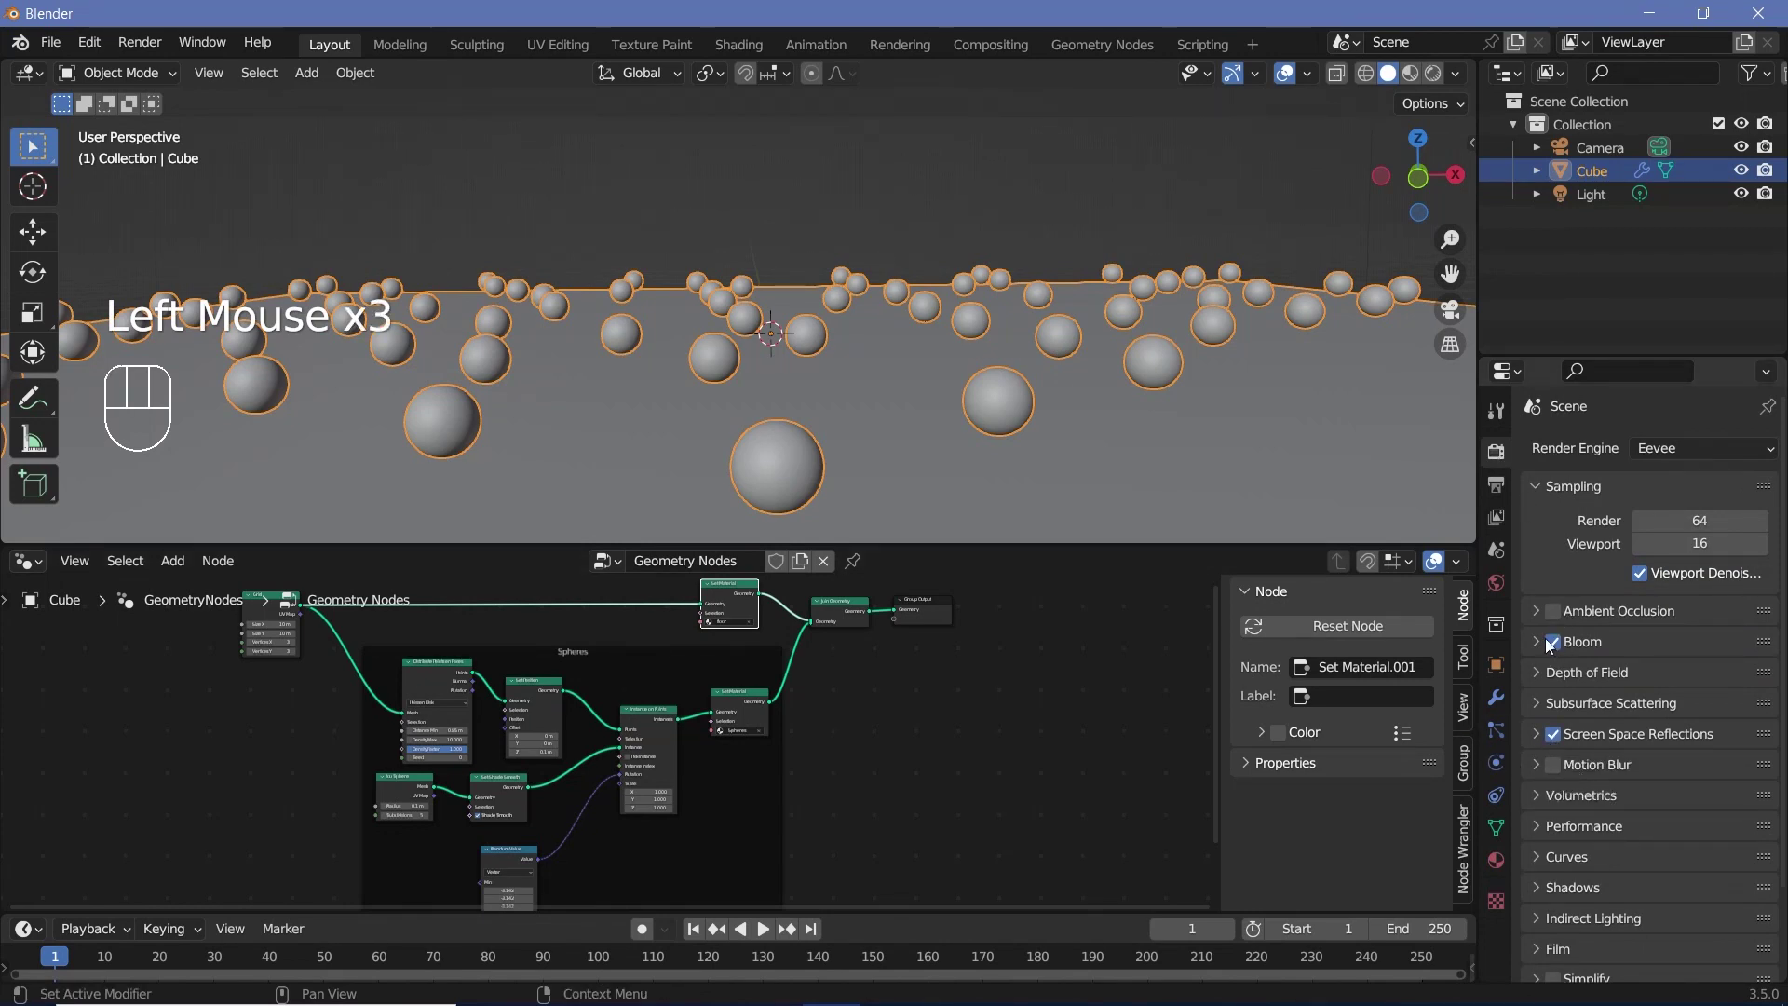
pyautogui.click(1545, 647)
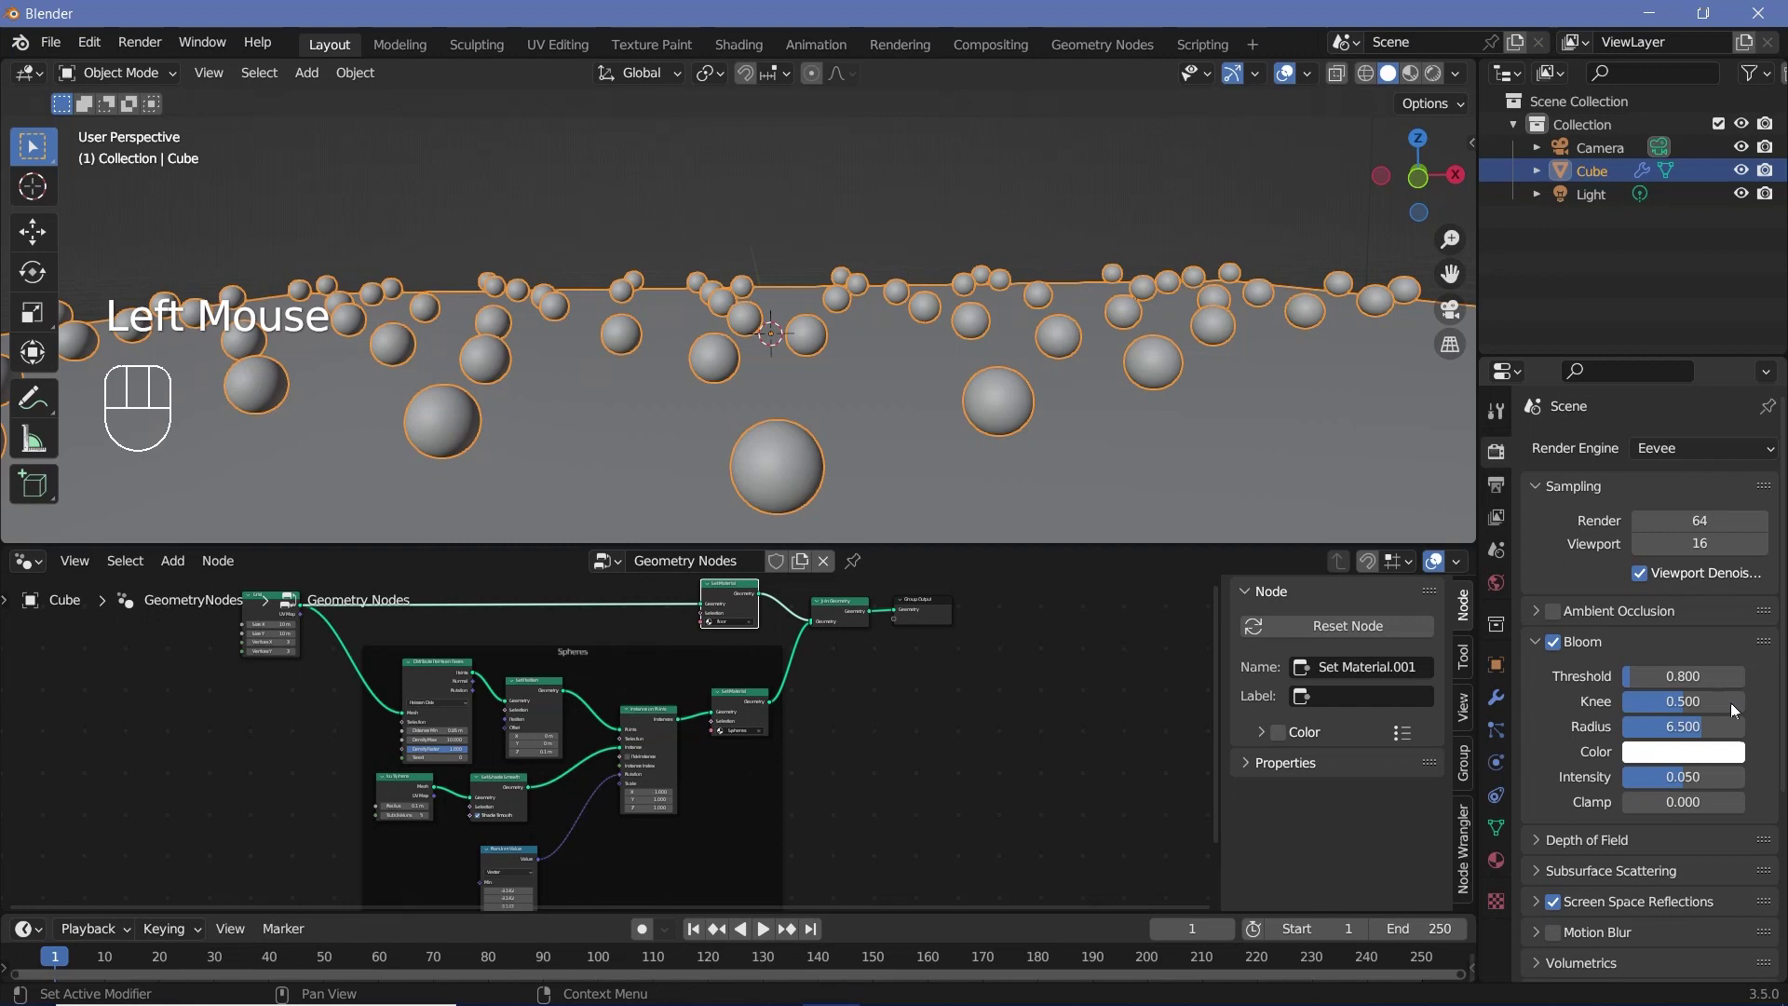
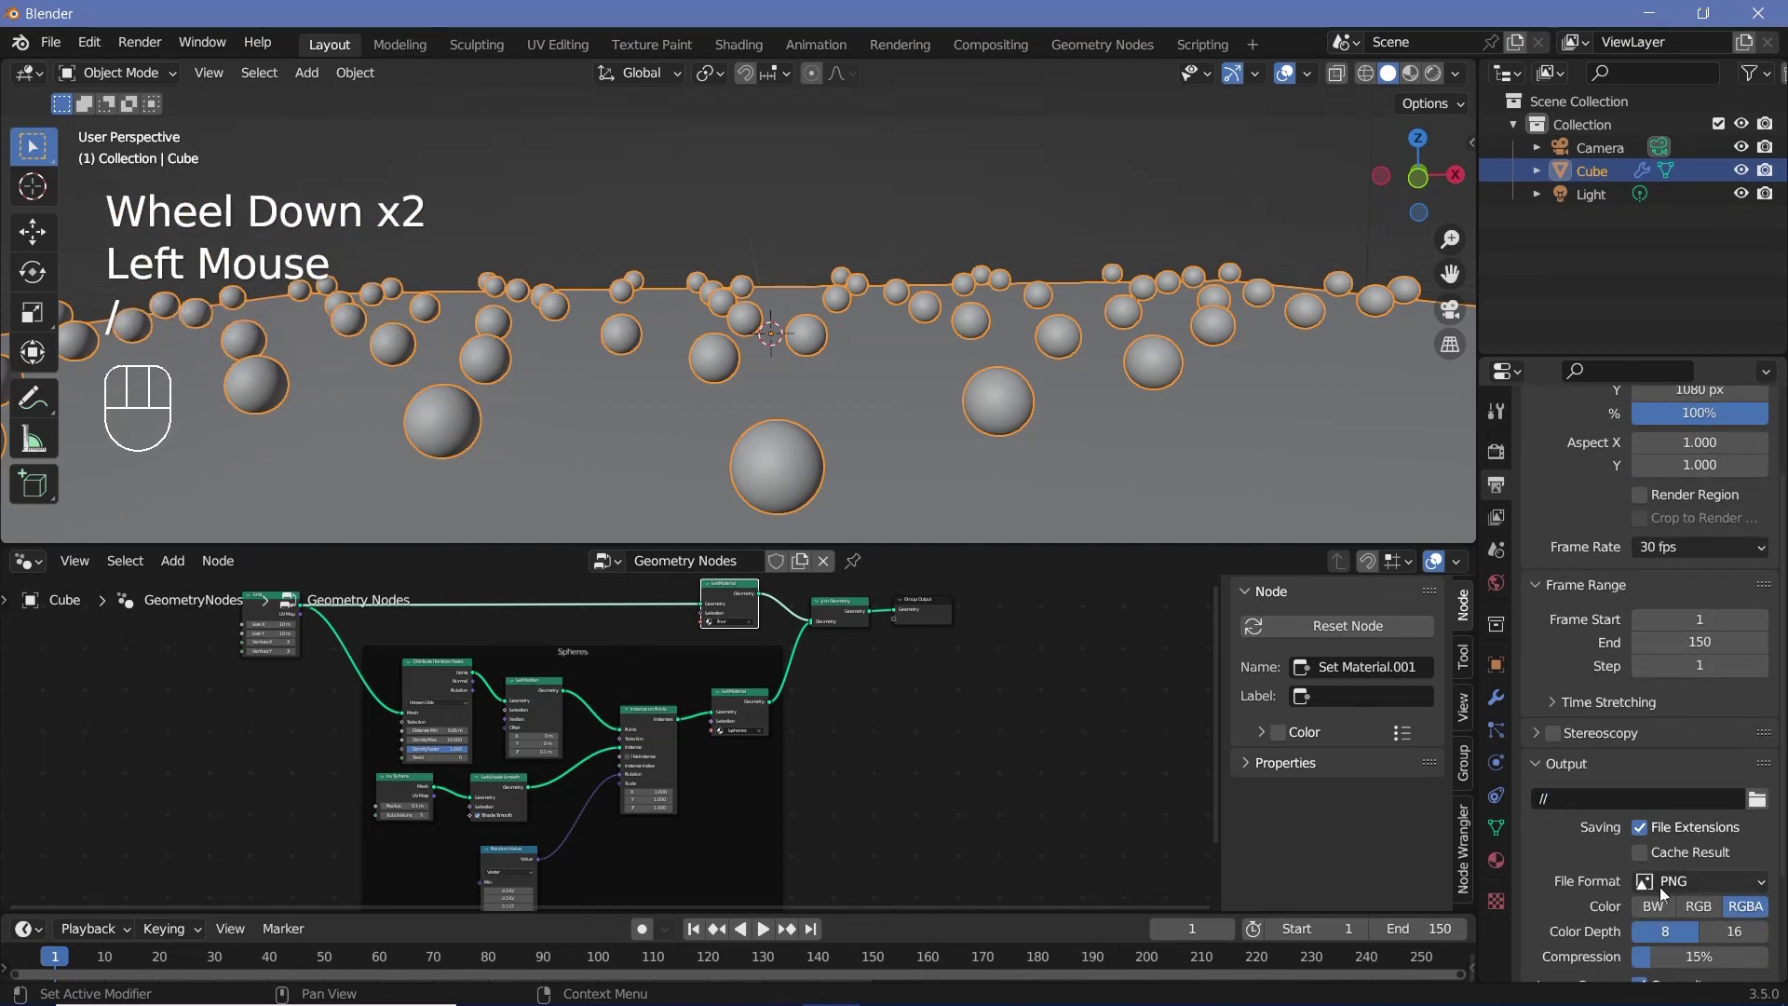
# Set the output file format to FFmpeg Video and look over the floor toward the camera
pyautogui.moveTo(1666, 895); pyautogui.dragTo(1597, 857)
pyautogui.scroll(-3)
pyautogui.click(1604, 905)
pyautogui.scroll(-3)
pyautogui.moveTo(1683, 795); pyautogui.dragTo(1685, 756)
pyautogui.moveTo(1671, 934); pyautogui.dragTo(1682, 853)
pyautogui.scroll(-3)
pyautogui.scroll(-3)
pyautogui.scroll(-3)
pyautogui.moveTo(980, 336); pyautogui.dragTo(1091, 357)
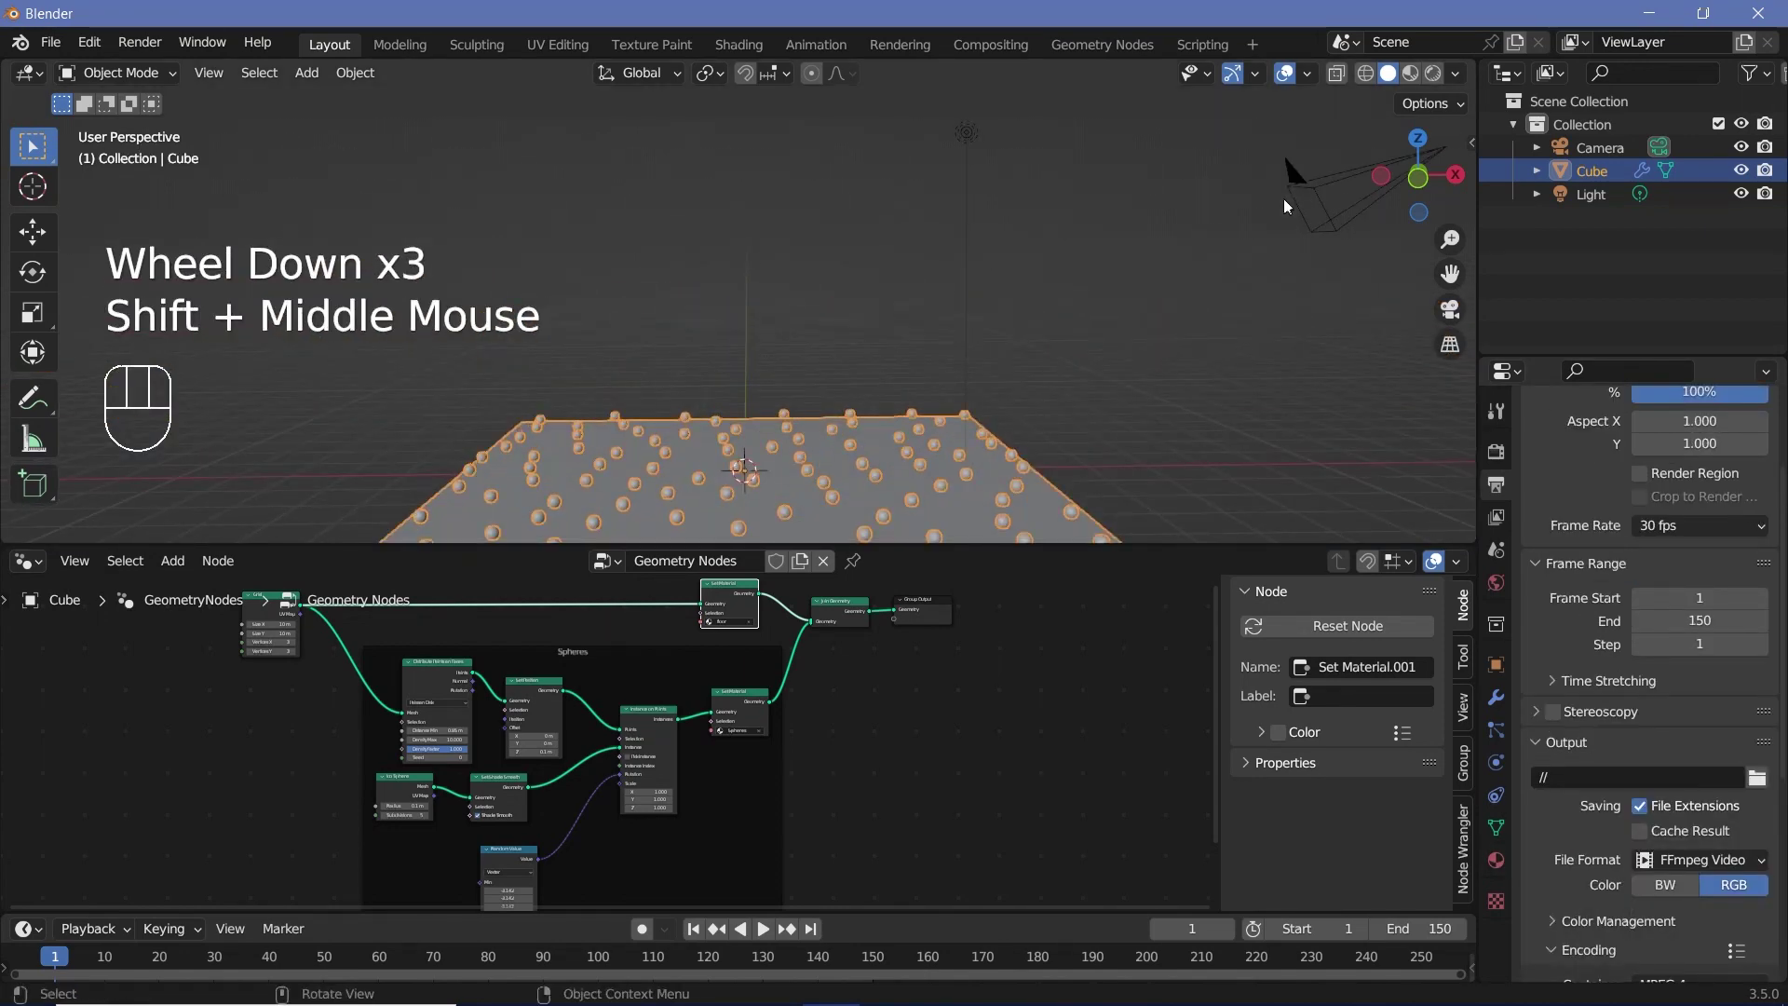
# Select the camera, clear its location and rotation, then move and rotate it toward the spheres
pyautogui.click(1316, 191)
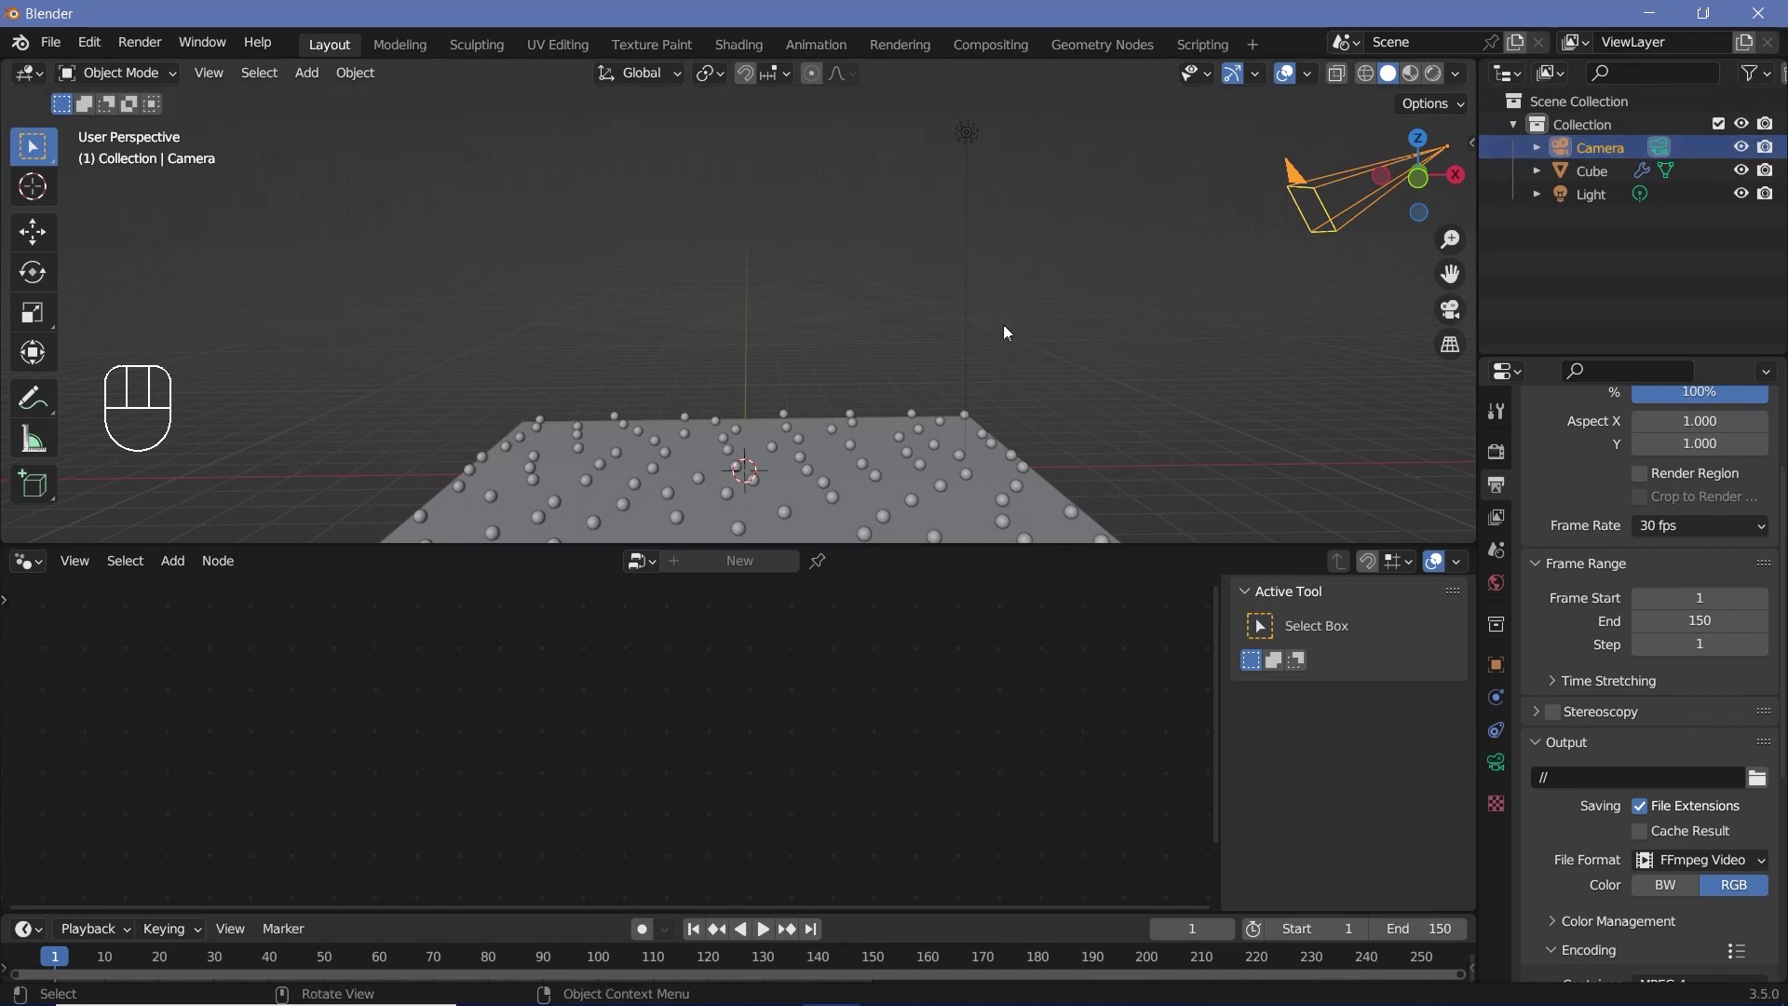
pyautogui.press('alt+g')
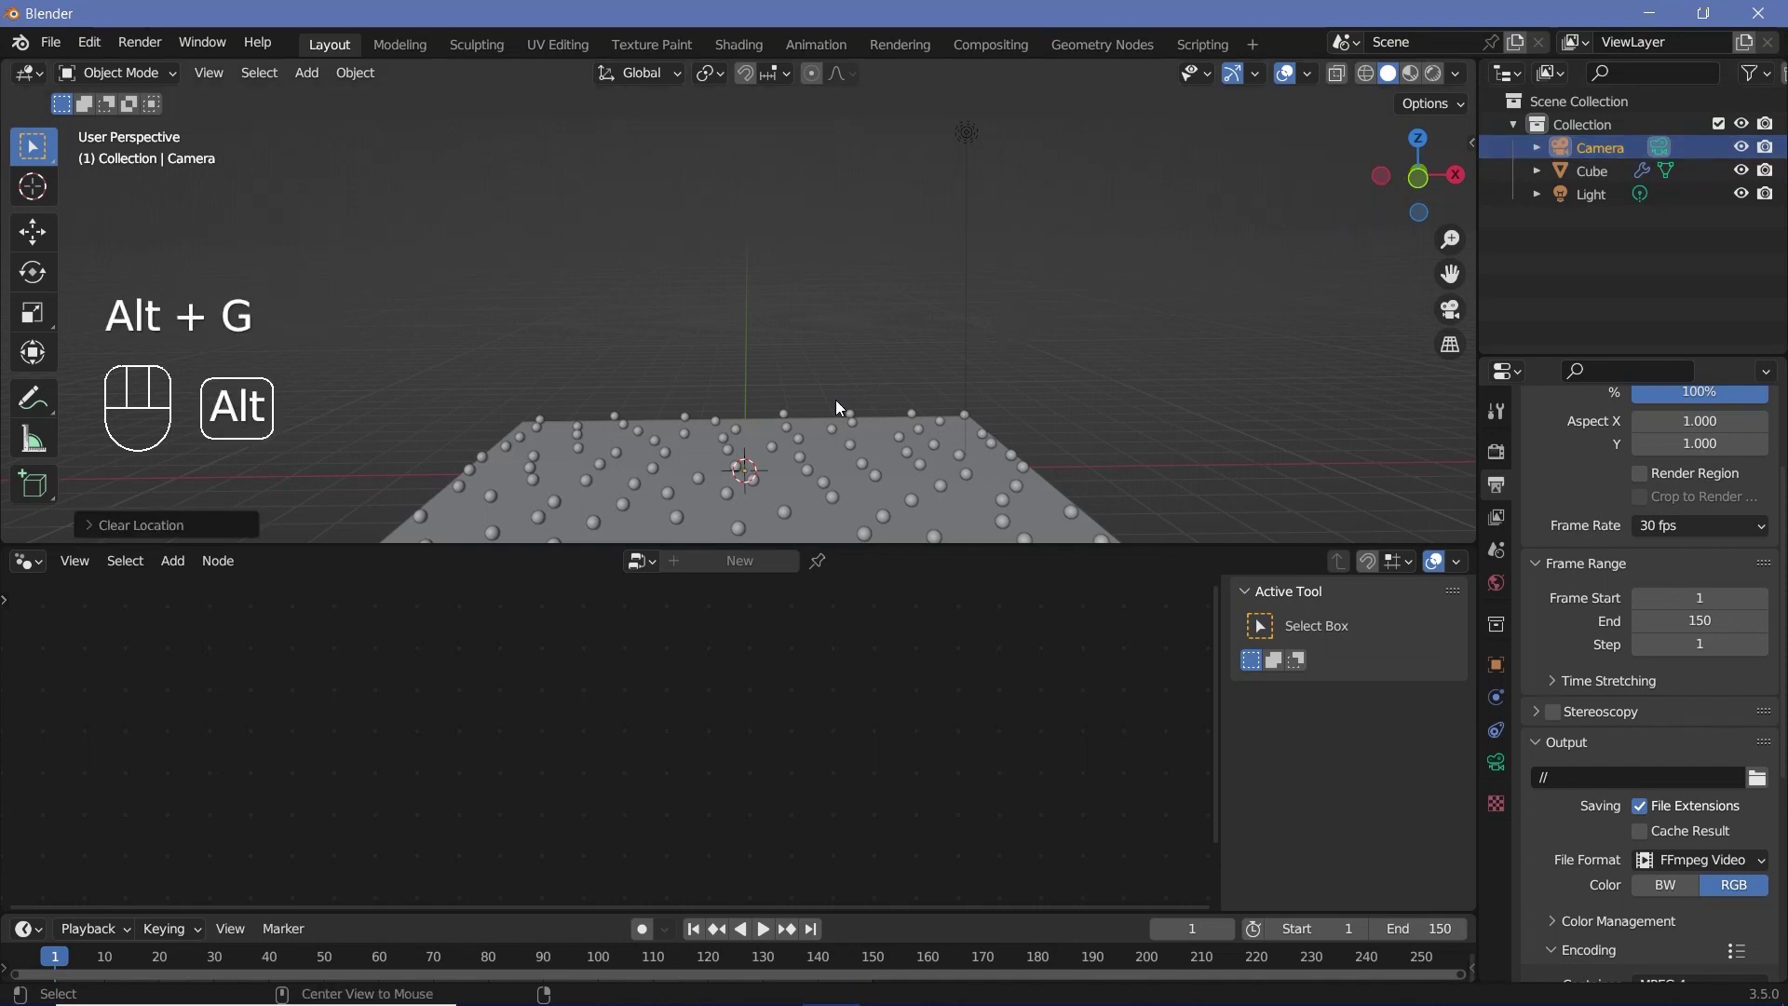
pyautogui.press('alt+r')
pyautogui.scroll(-3)
pyautogui.middleClick(742, 458)
pyautogui.press('r')
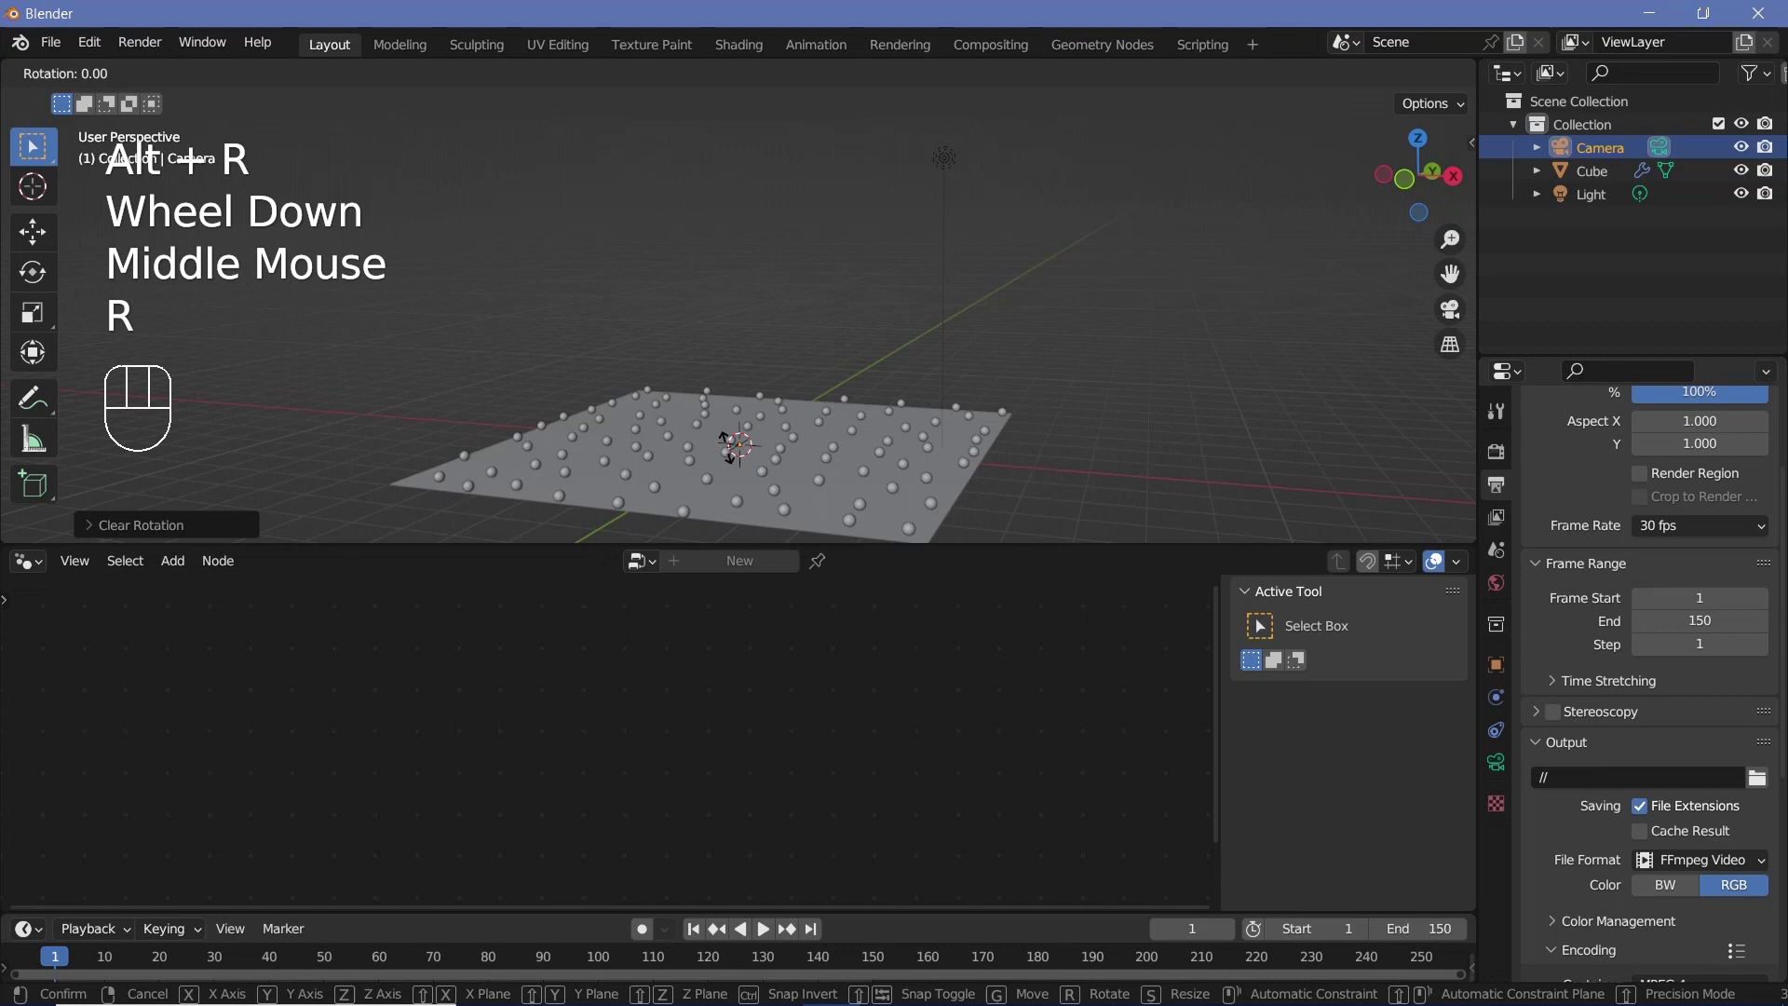
pyautogui.press('g')
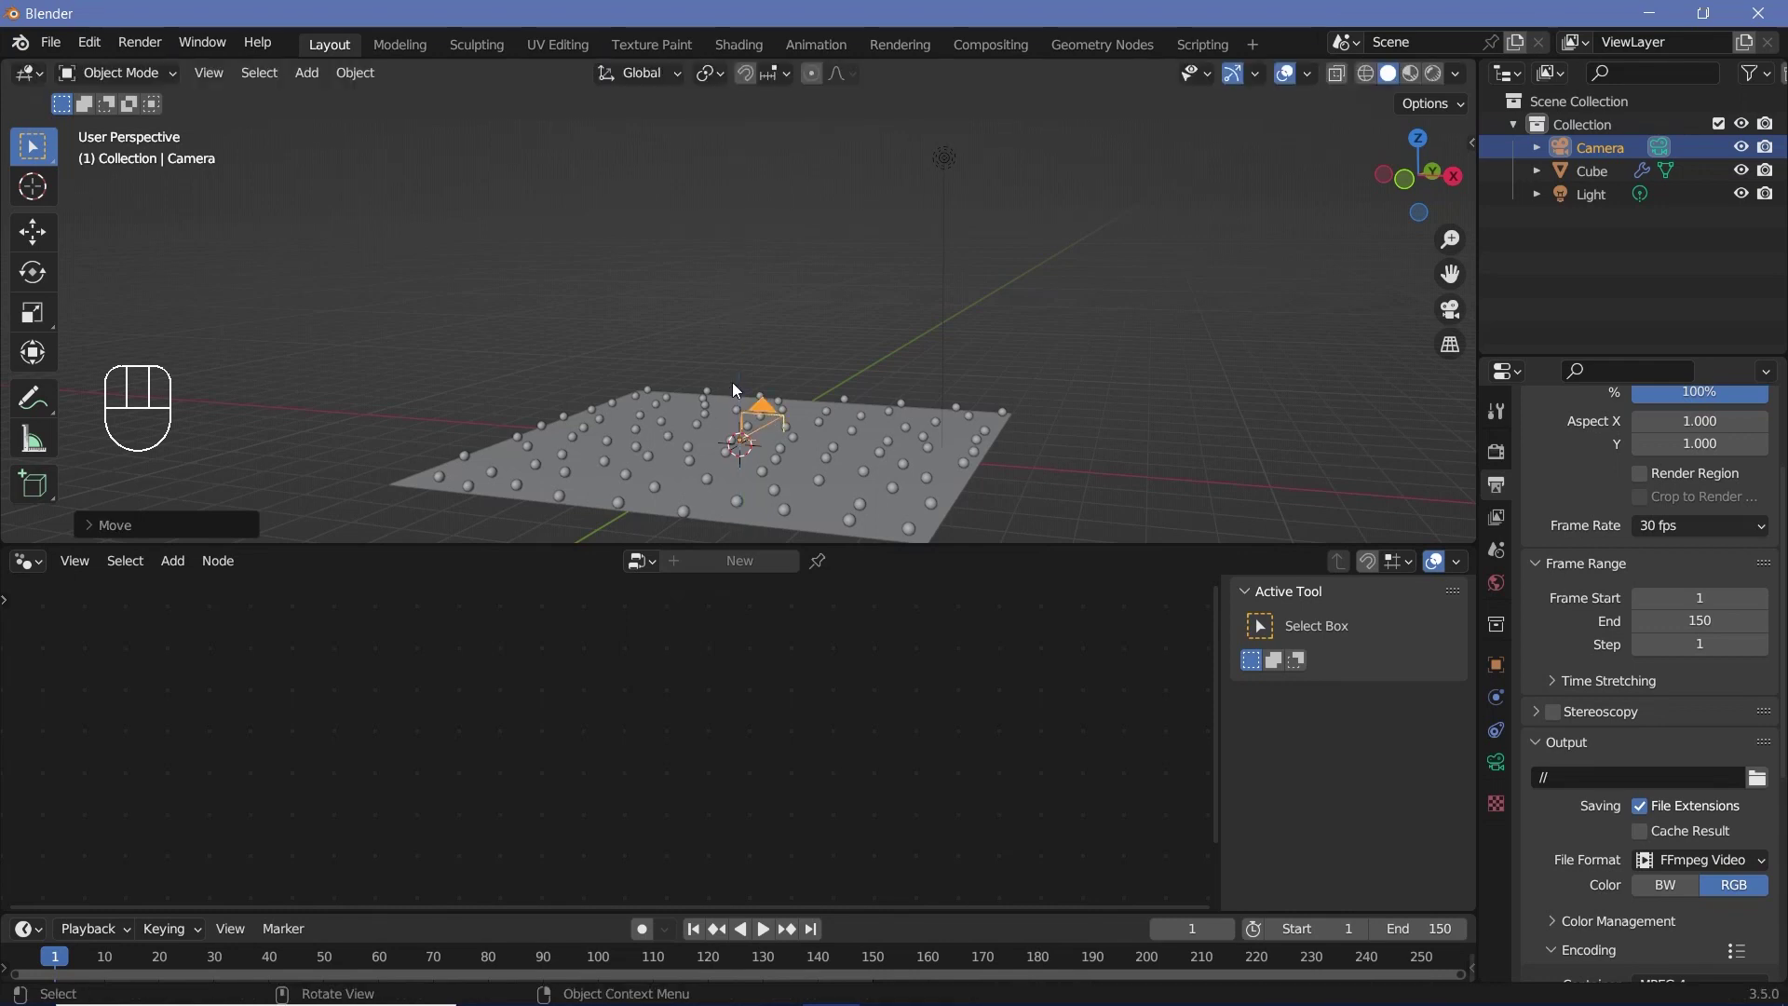
pyautogui.press('g')
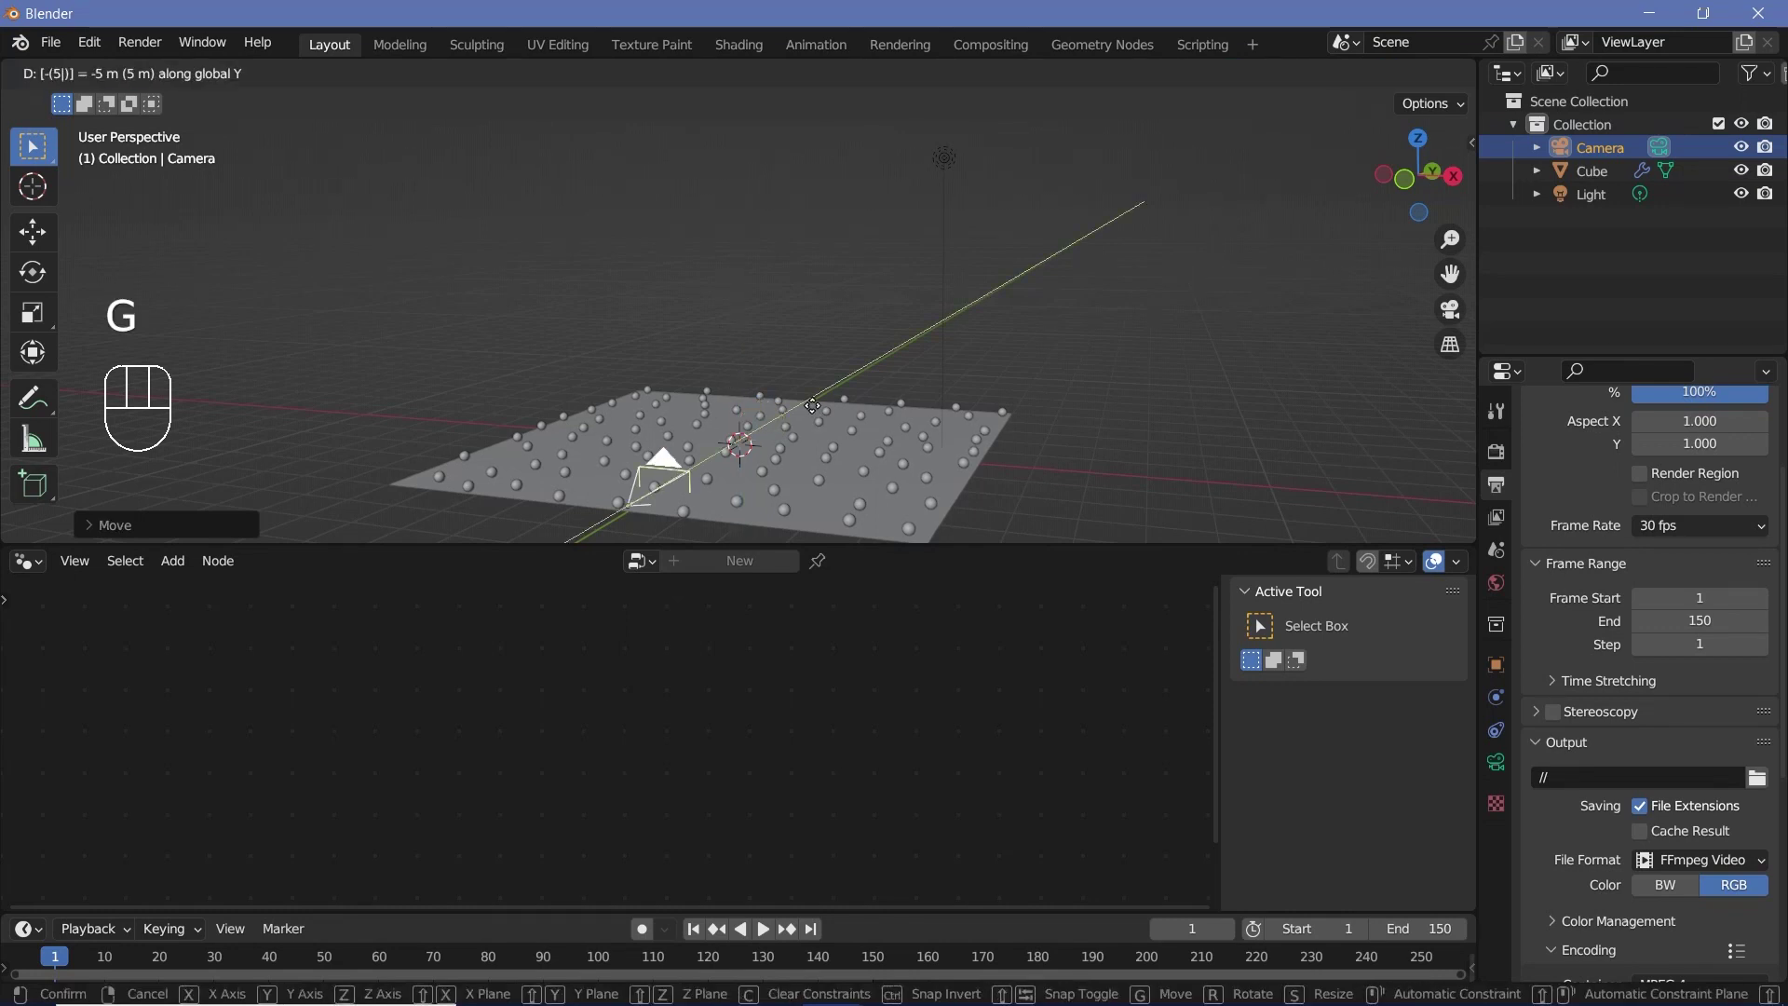
# Frame the shot through the camera view so the spheres sit above the large foreground sphere
pyautogui.moveTo(771, 449); pyautogui.dragTo(698, 461)
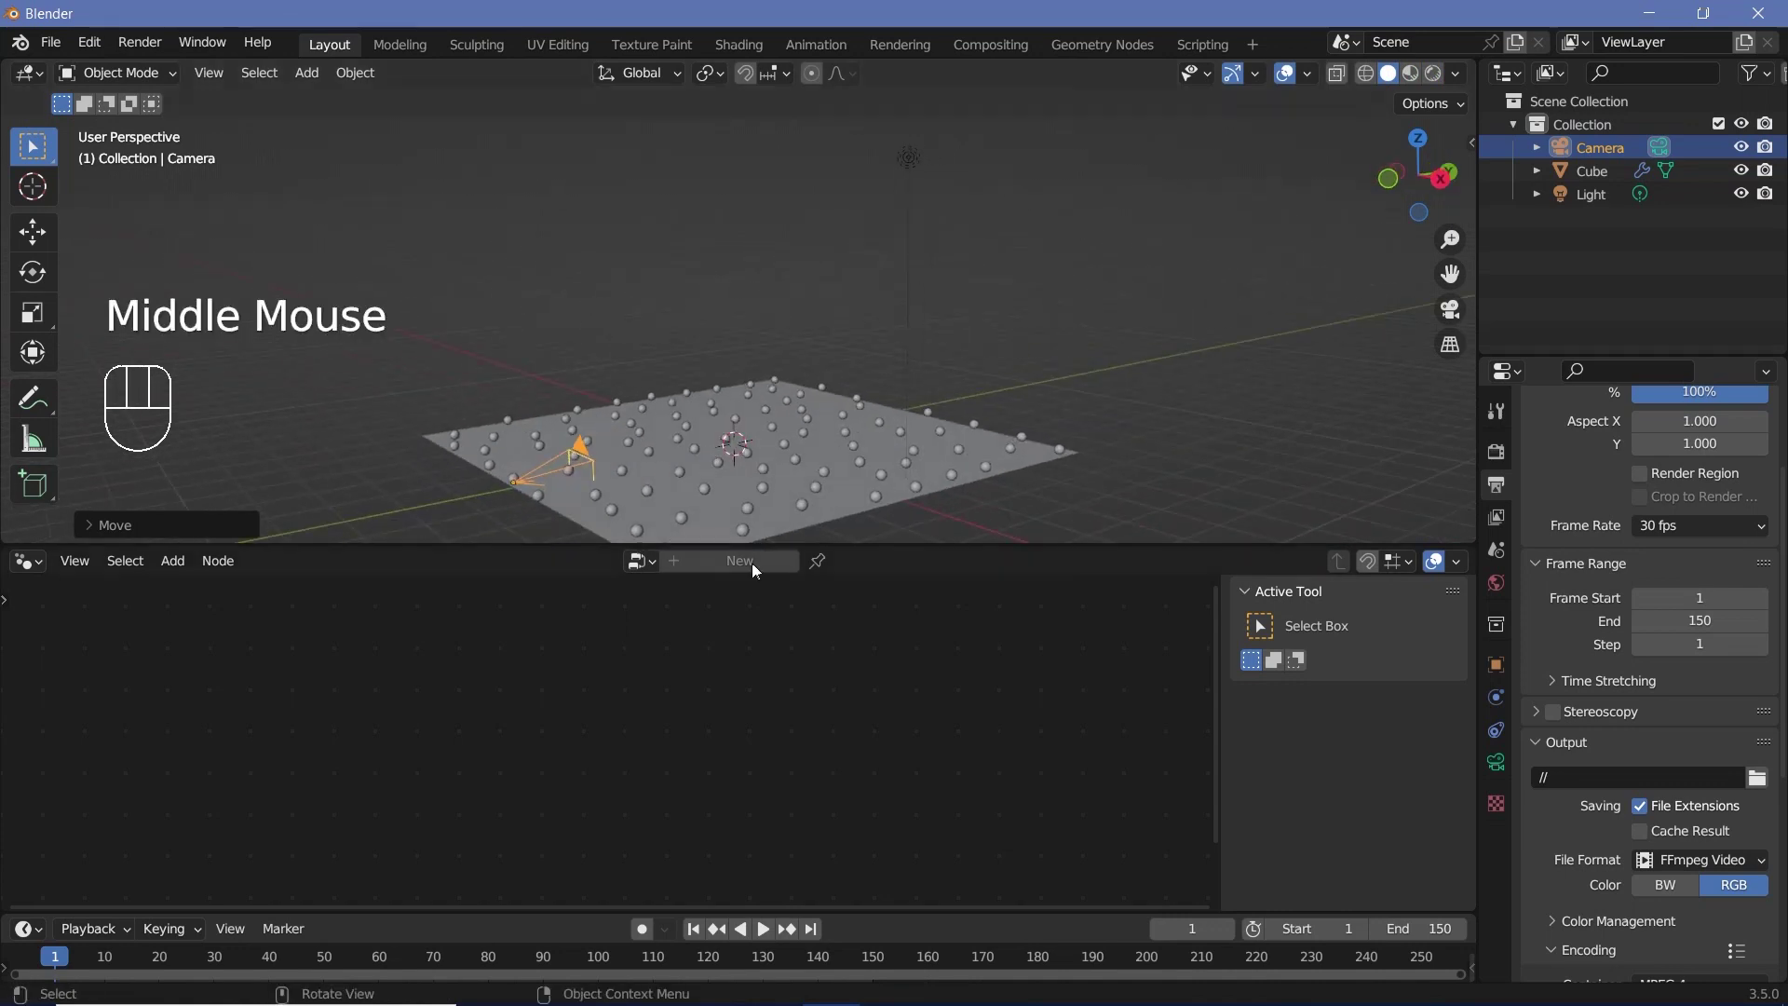
pyautogui.press('KP_0')
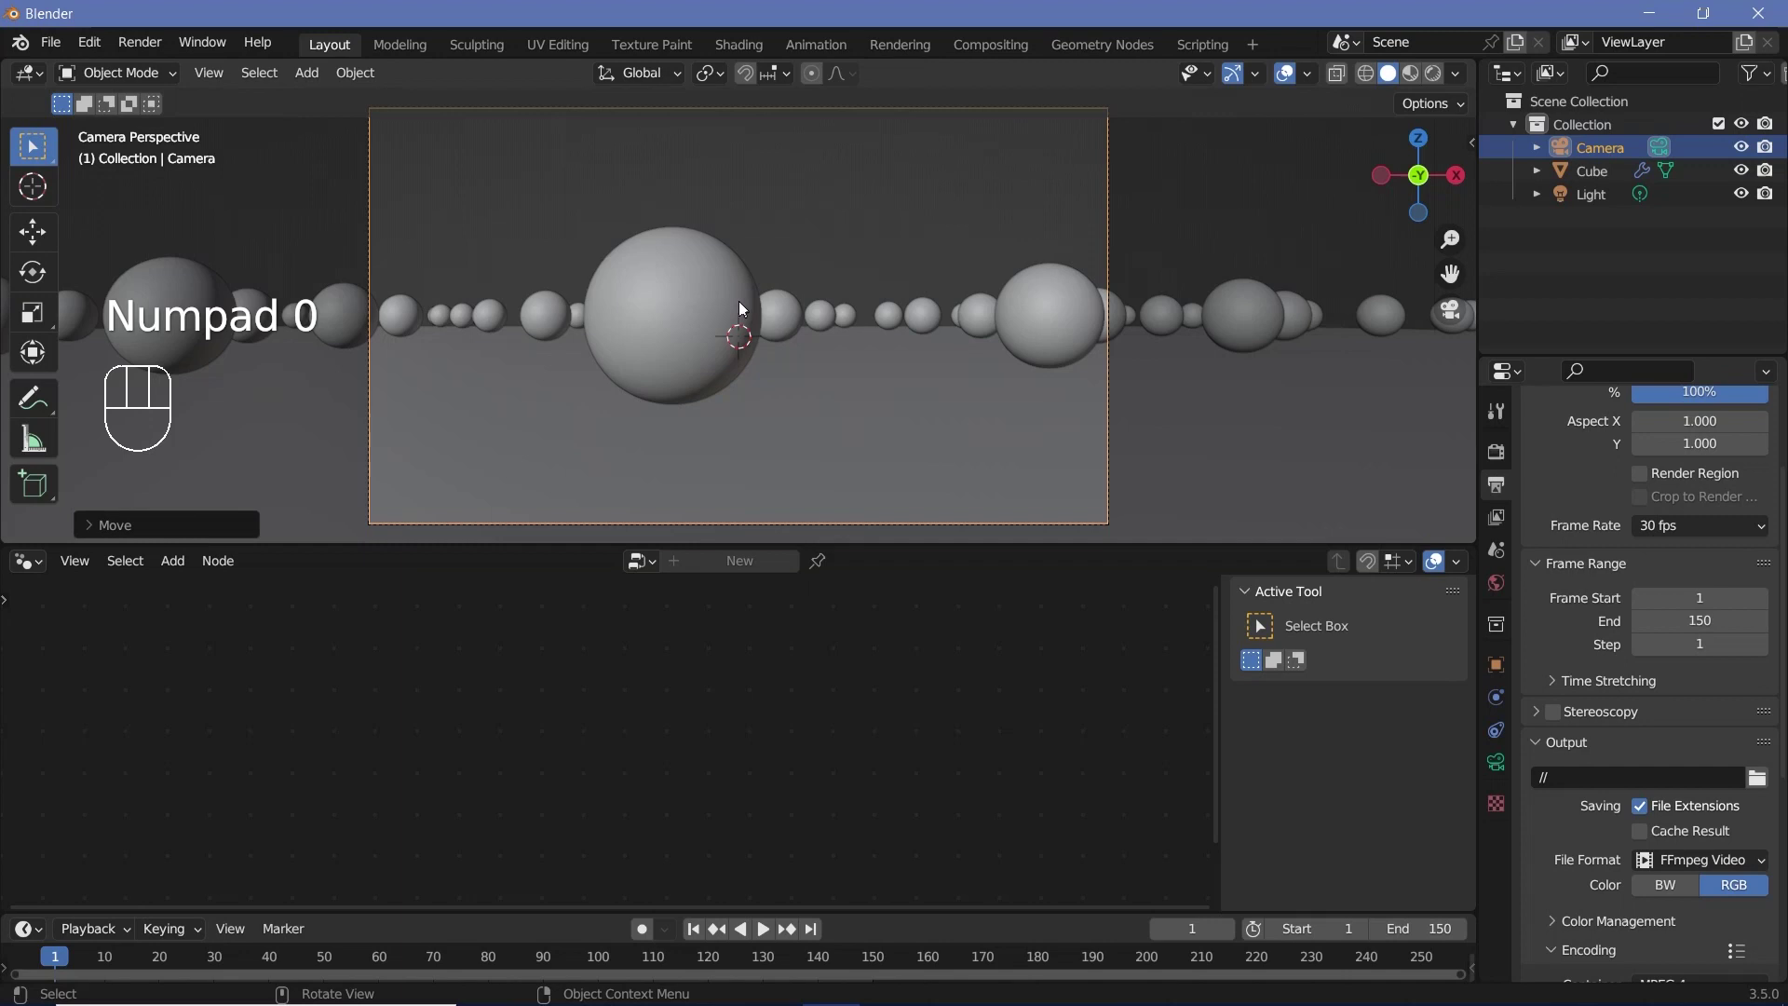
pyautogui.press('g')
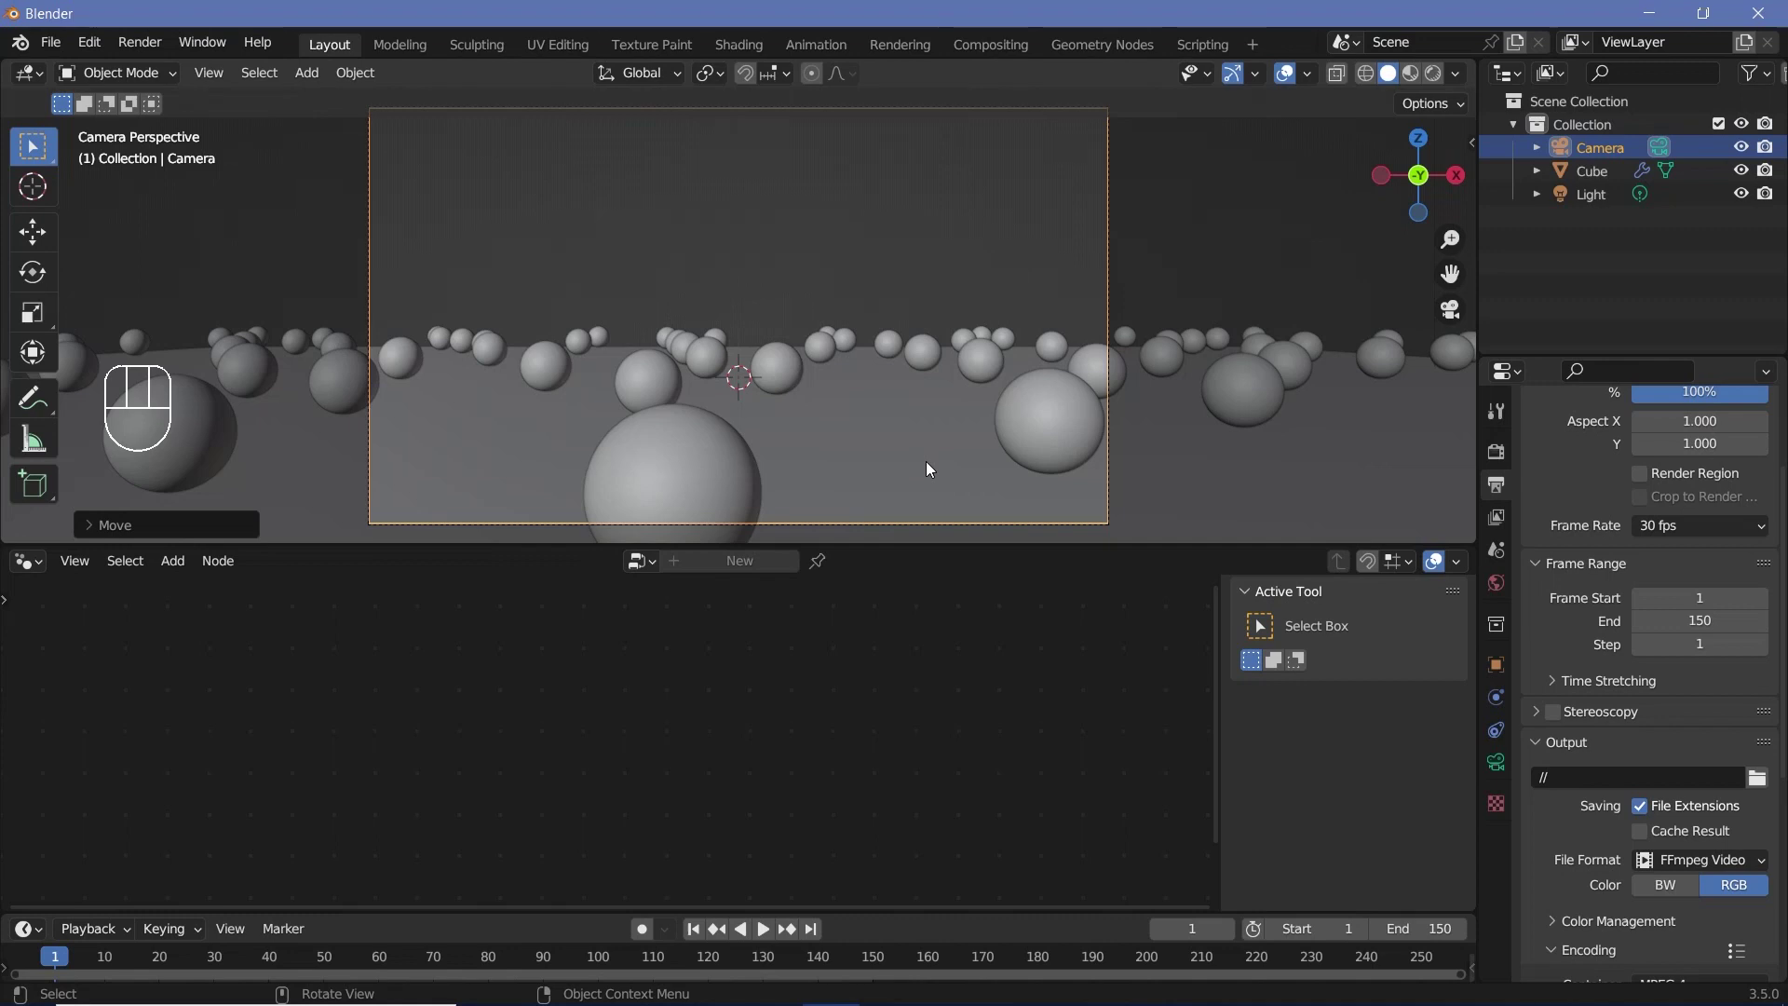
pyautogui.press('r')
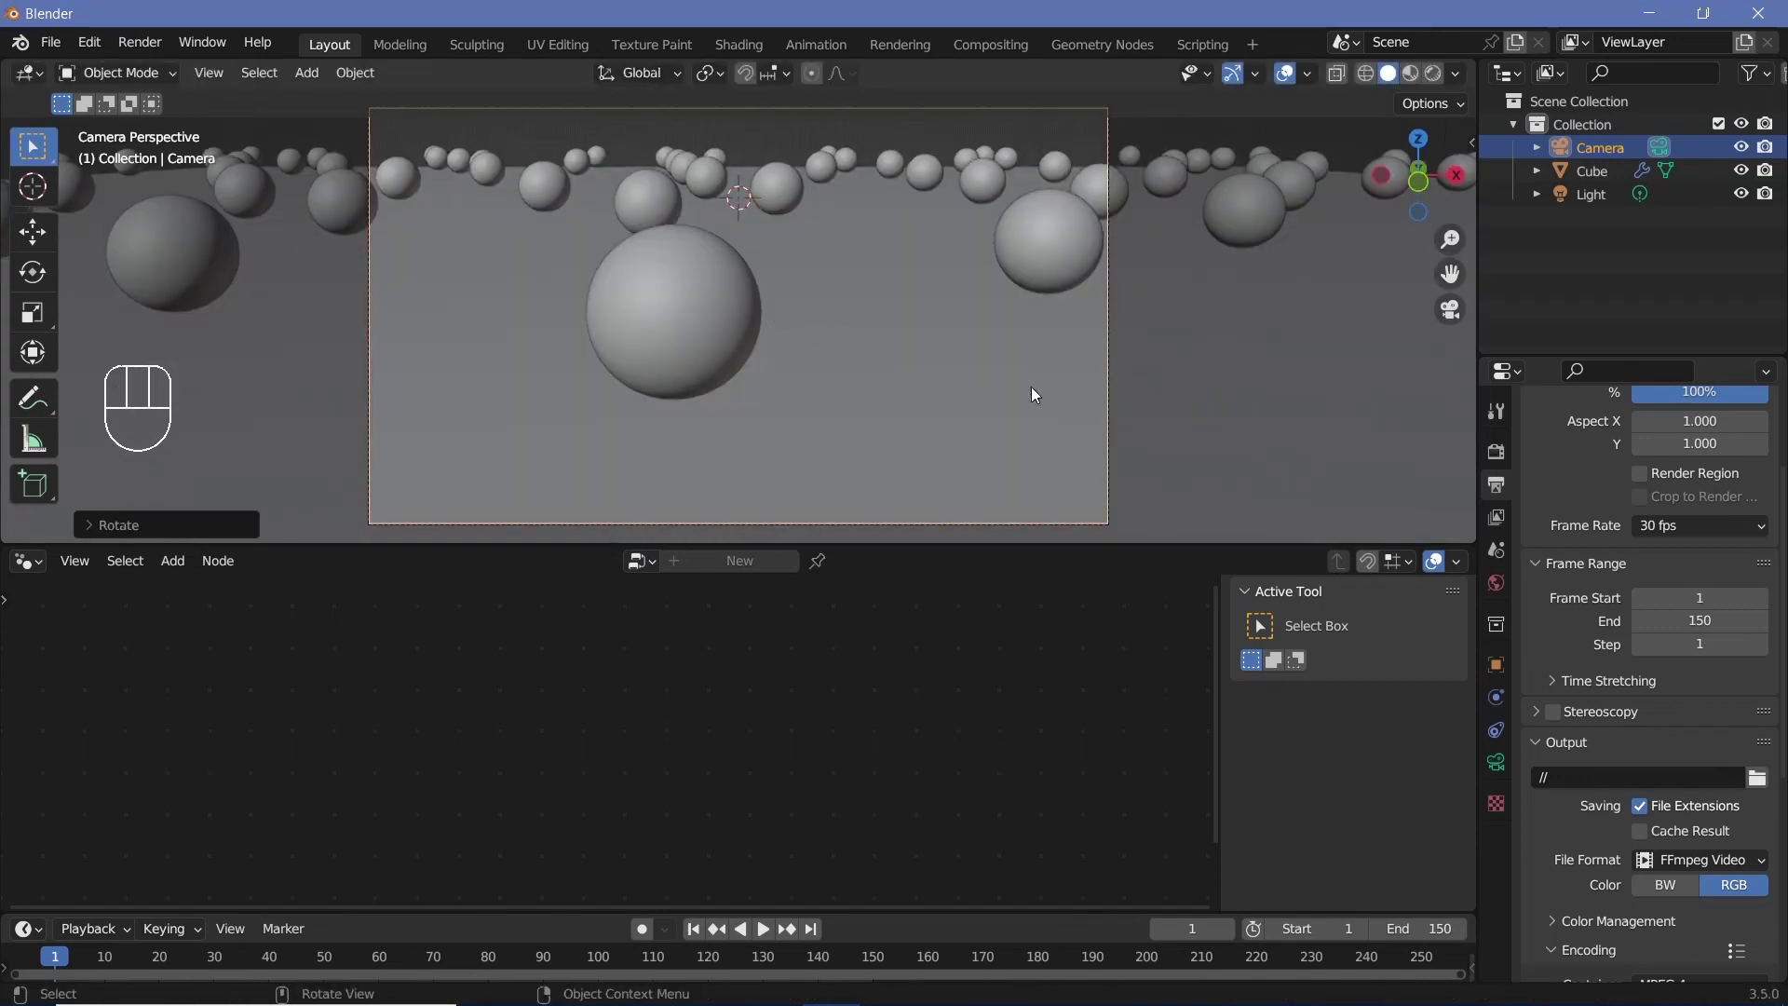
pyautogui.press('g')
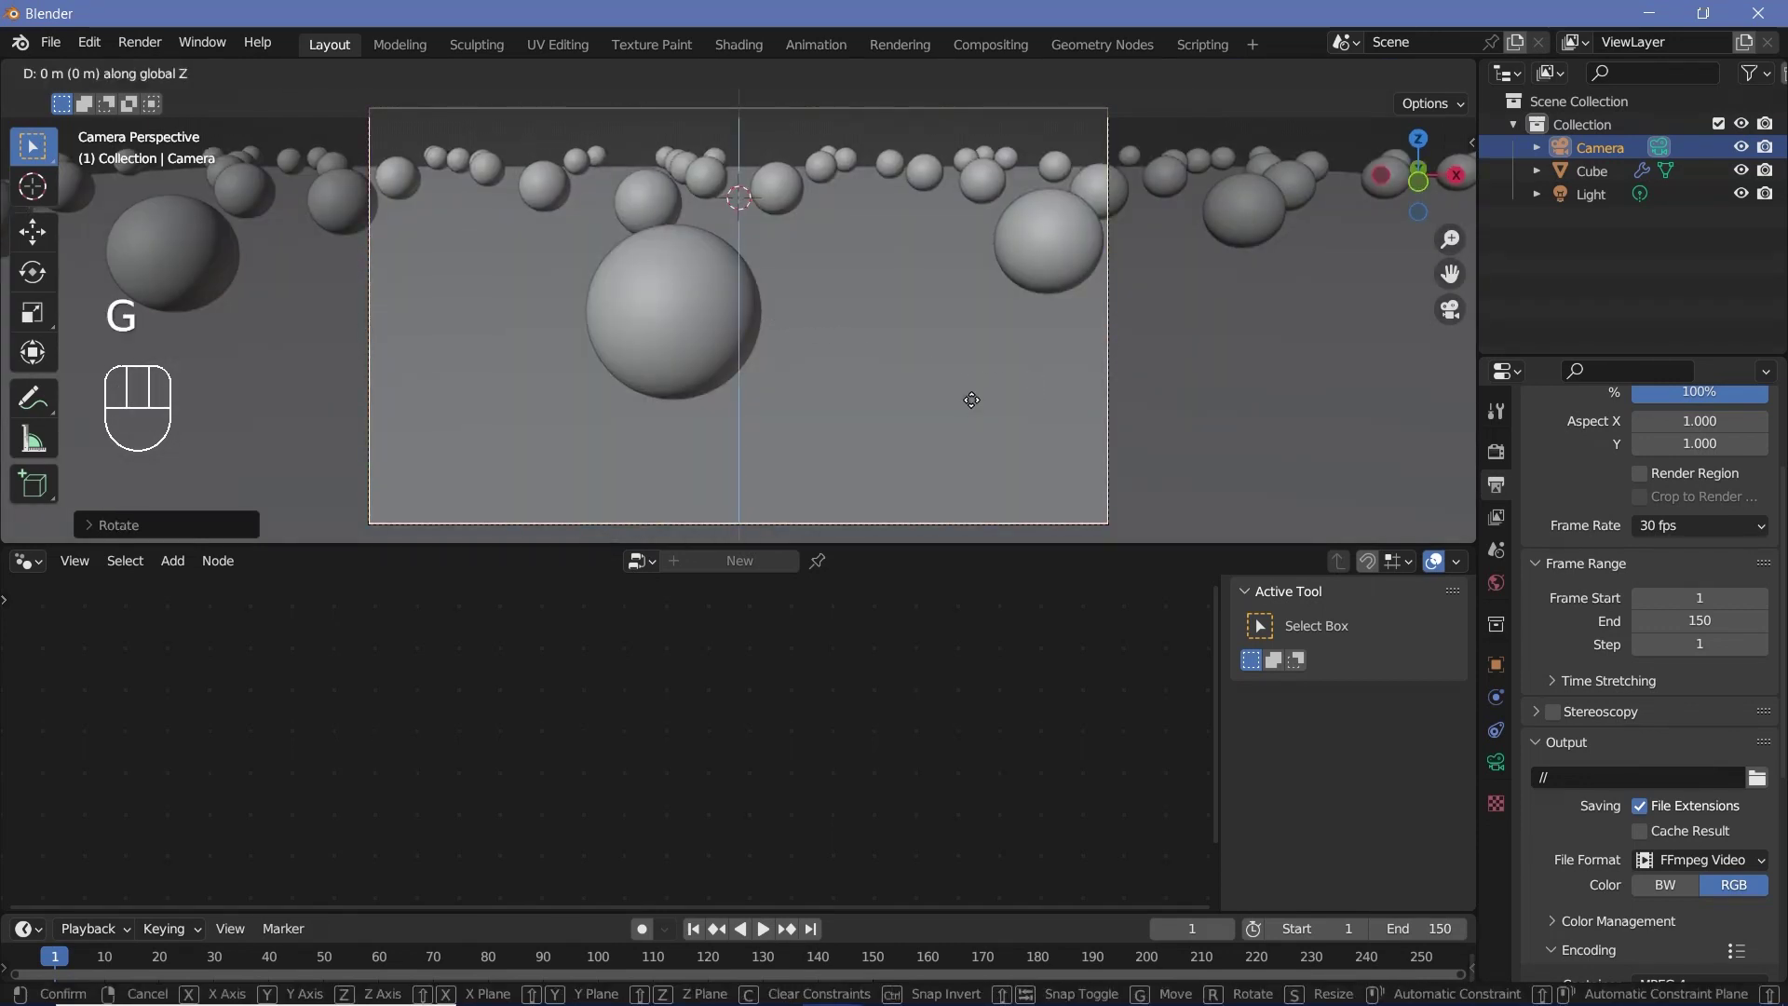
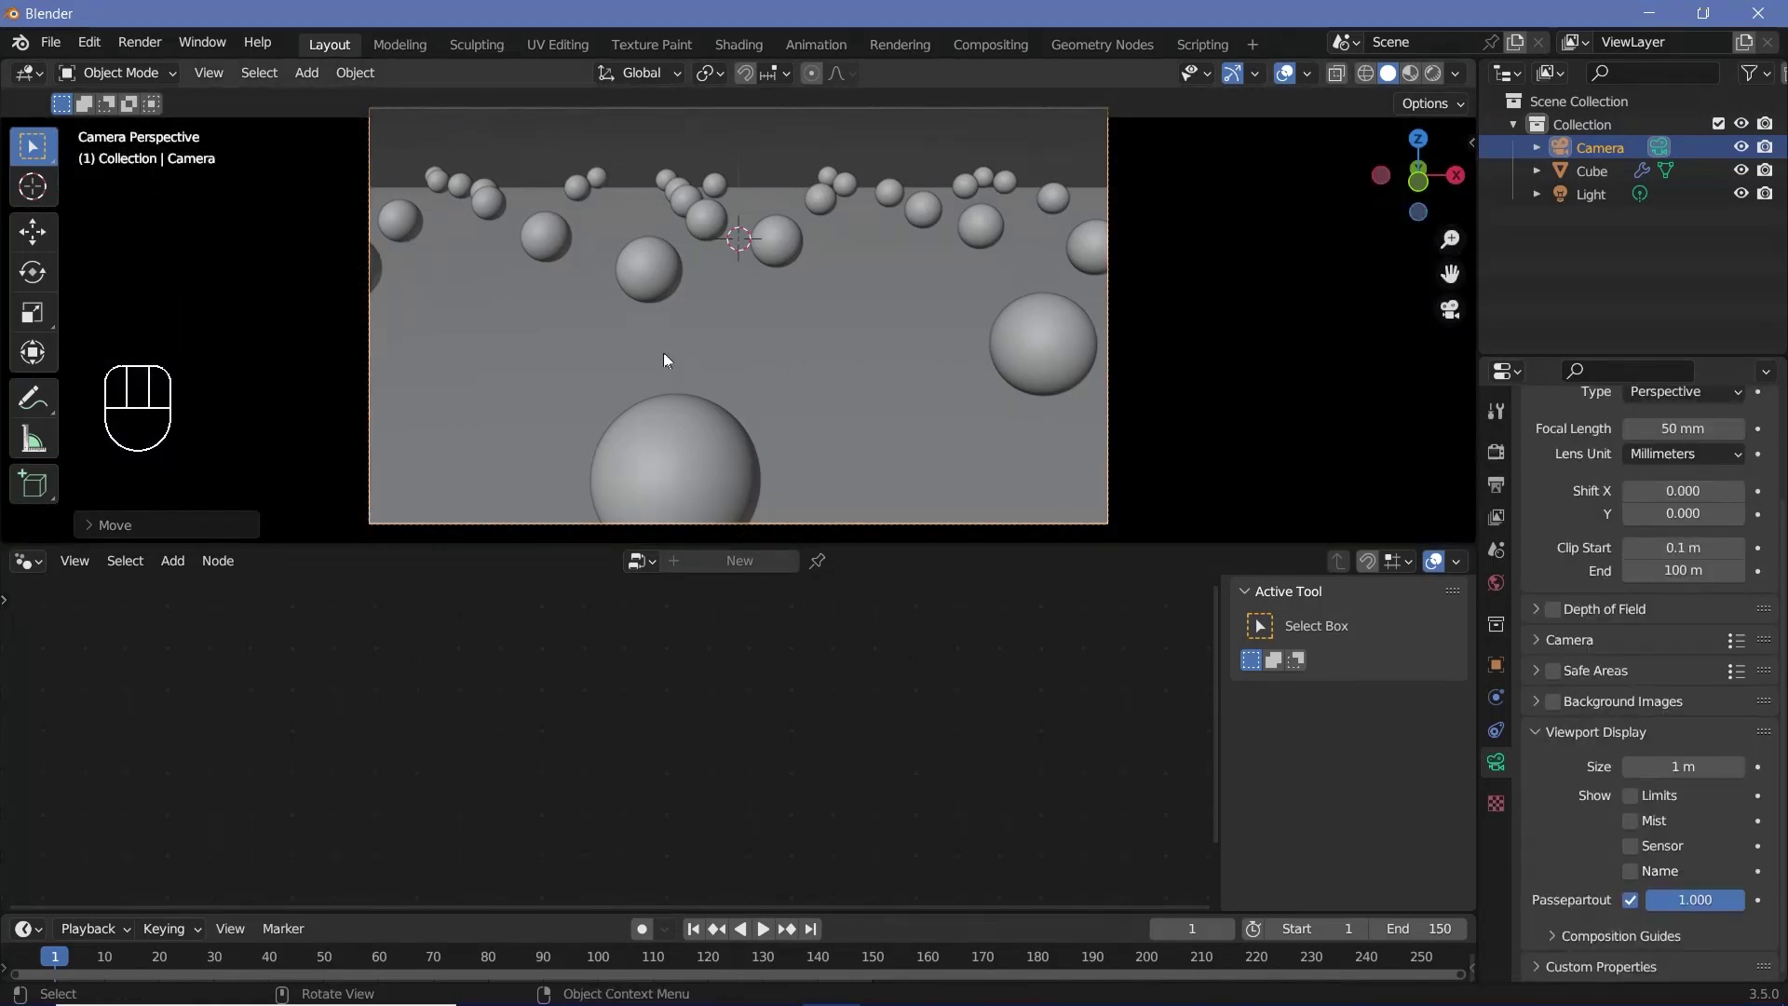
# Delete the point light and select the Cube to edit its material nodes
pyautogui.scroll(-3)
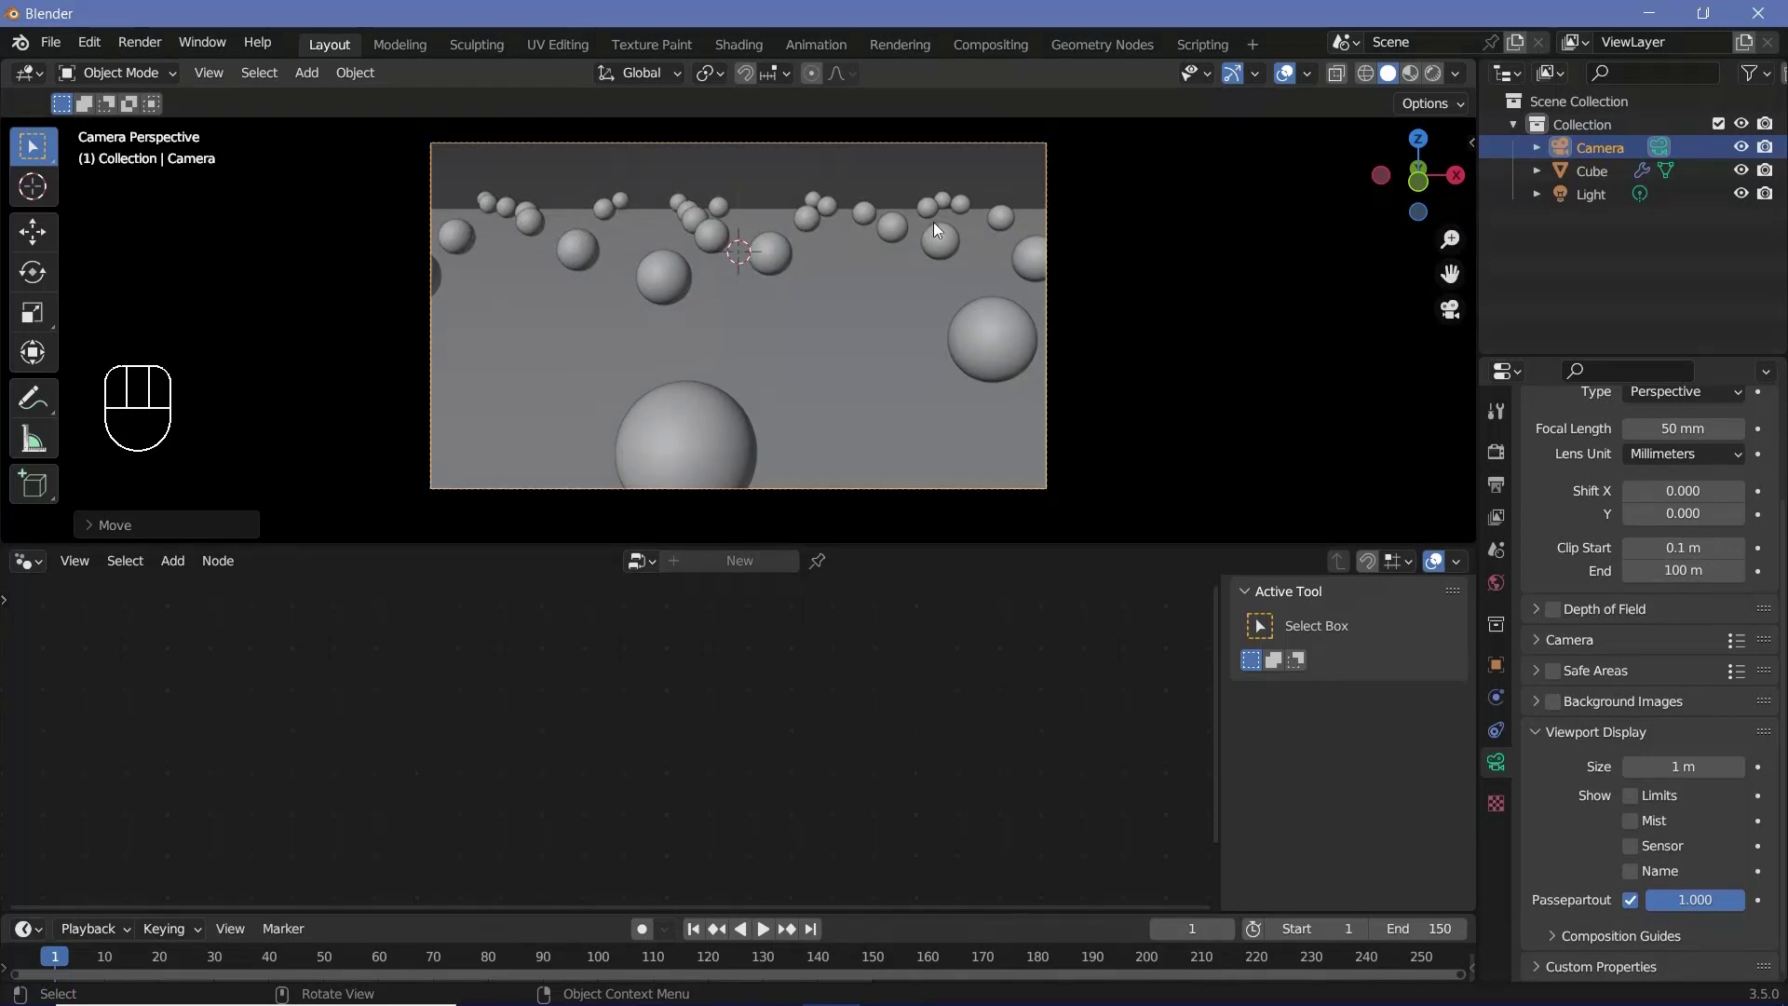
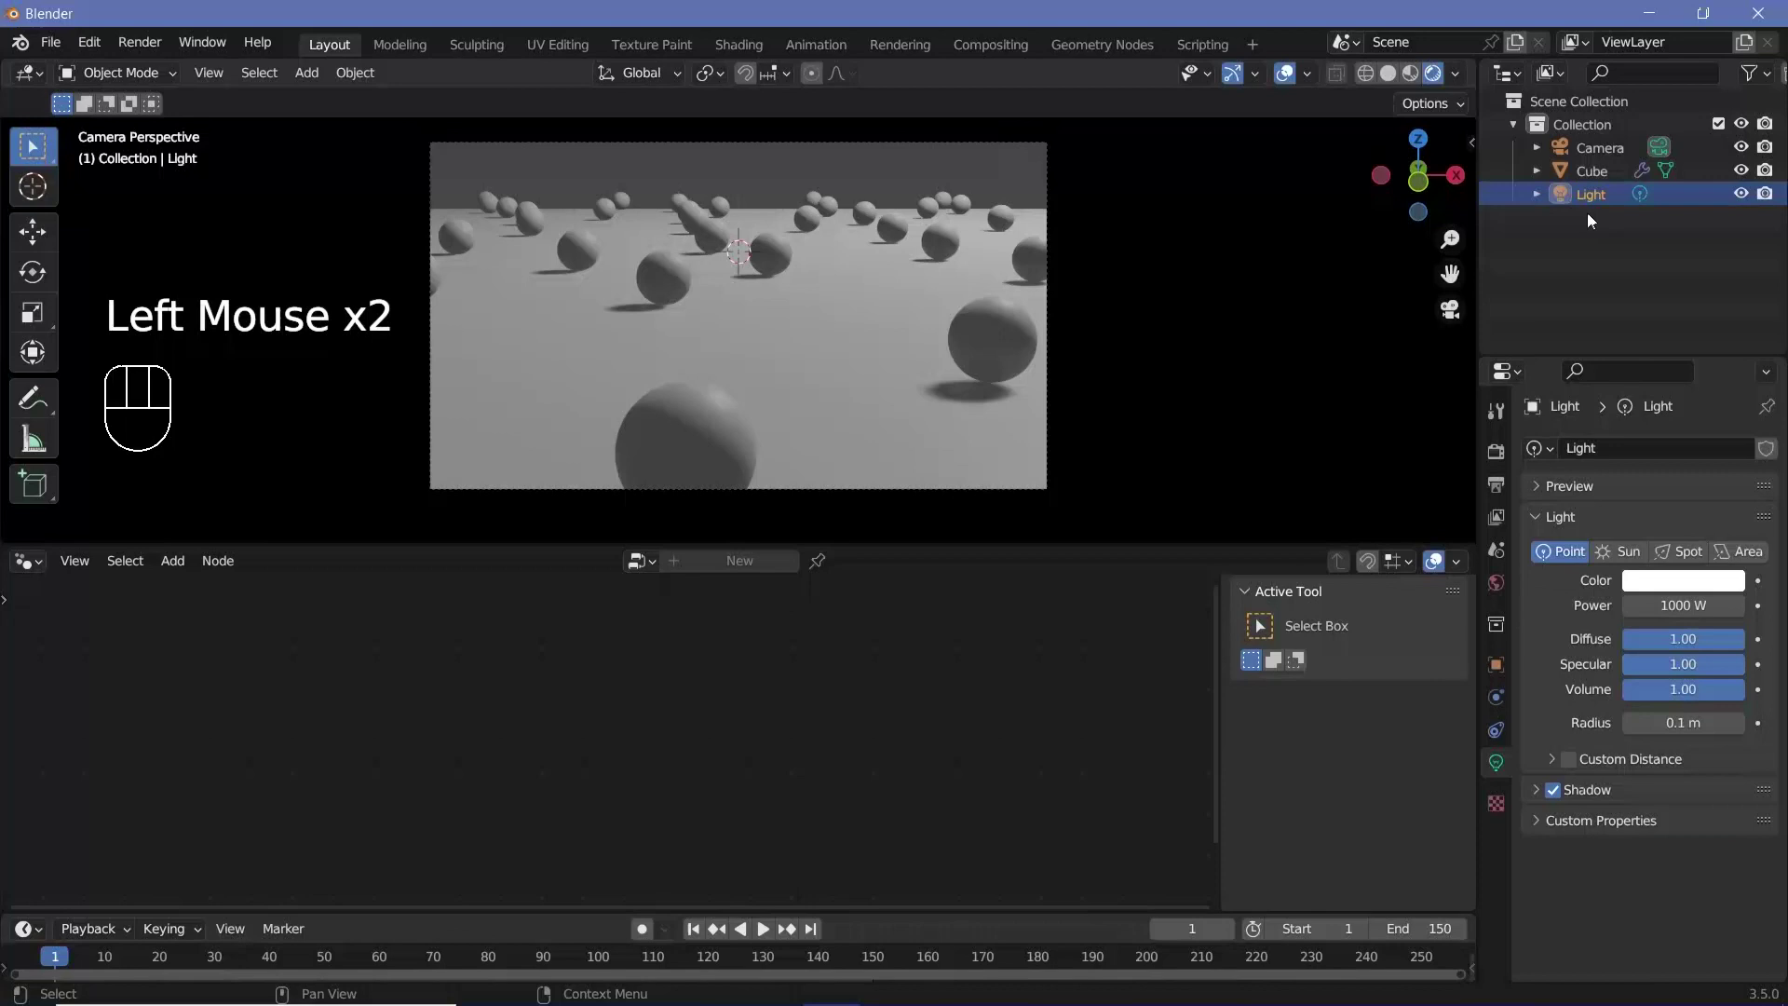
pyautogui.press('Delete')
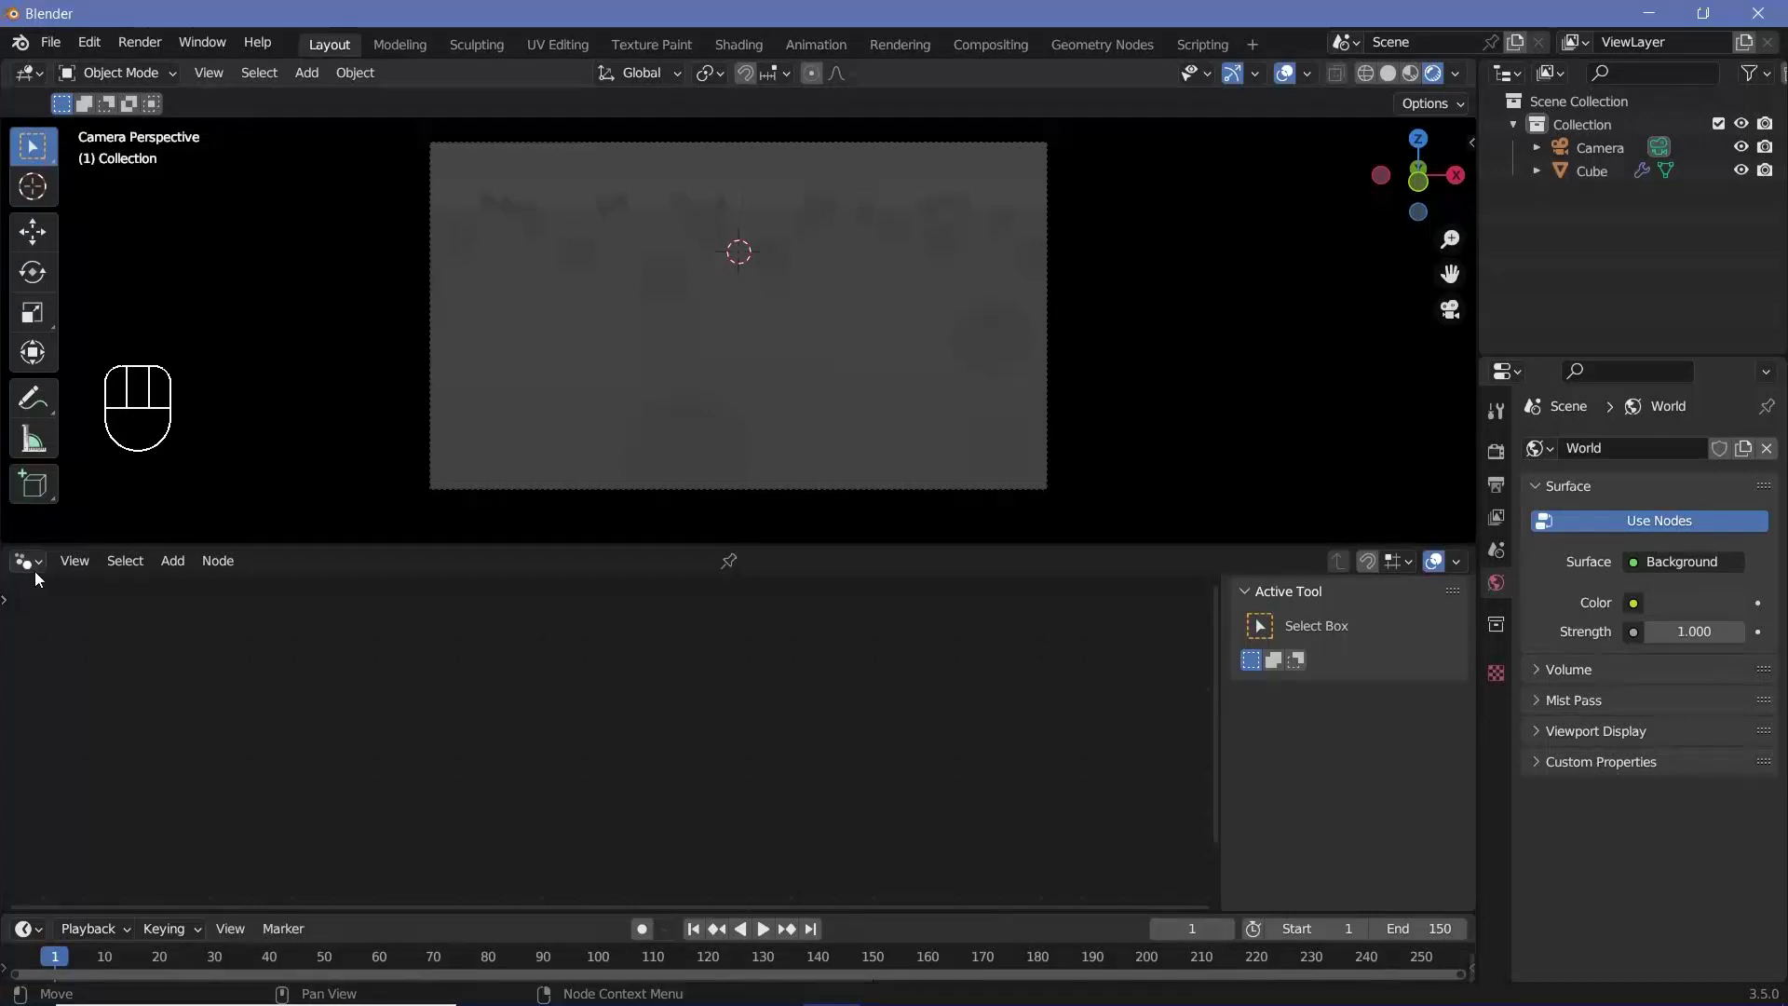
pyautogui.moveTo(40, 578); pyautogui.dragTo(89, 775)
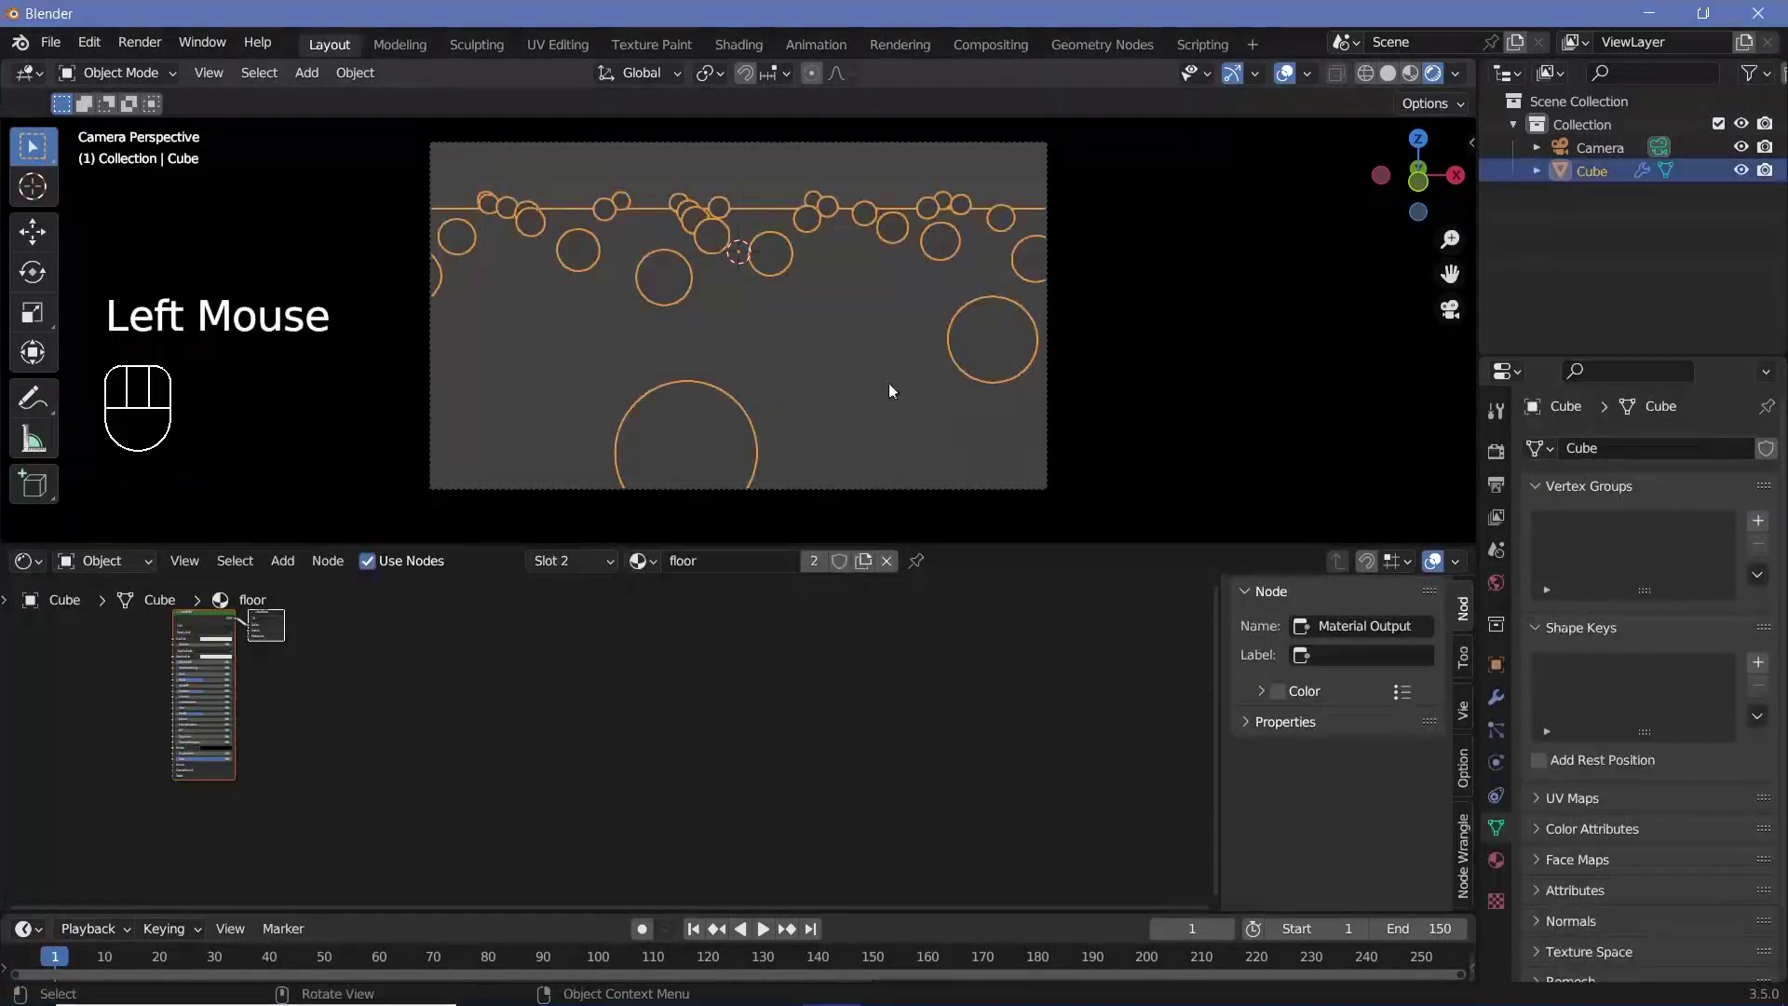
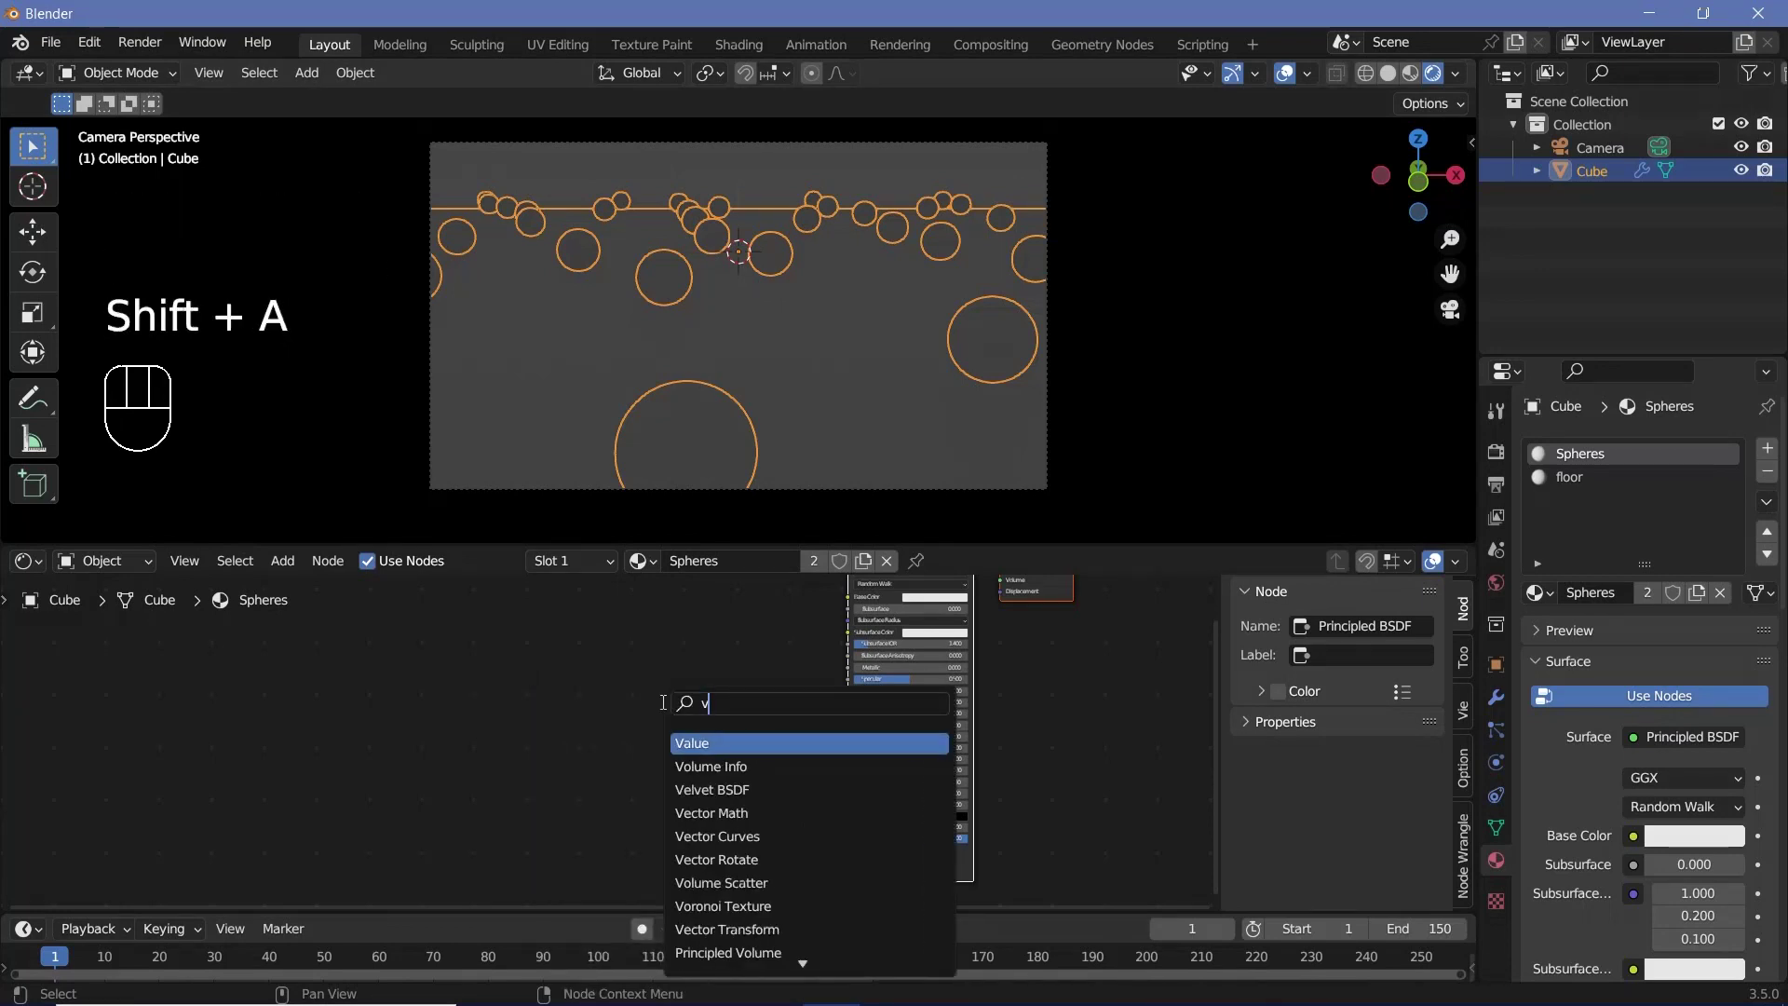
# Feed a Wave Texture through a ColorRamp into the sphere shader for sharp black-and-white stripes
pyautogui.scroll(3)
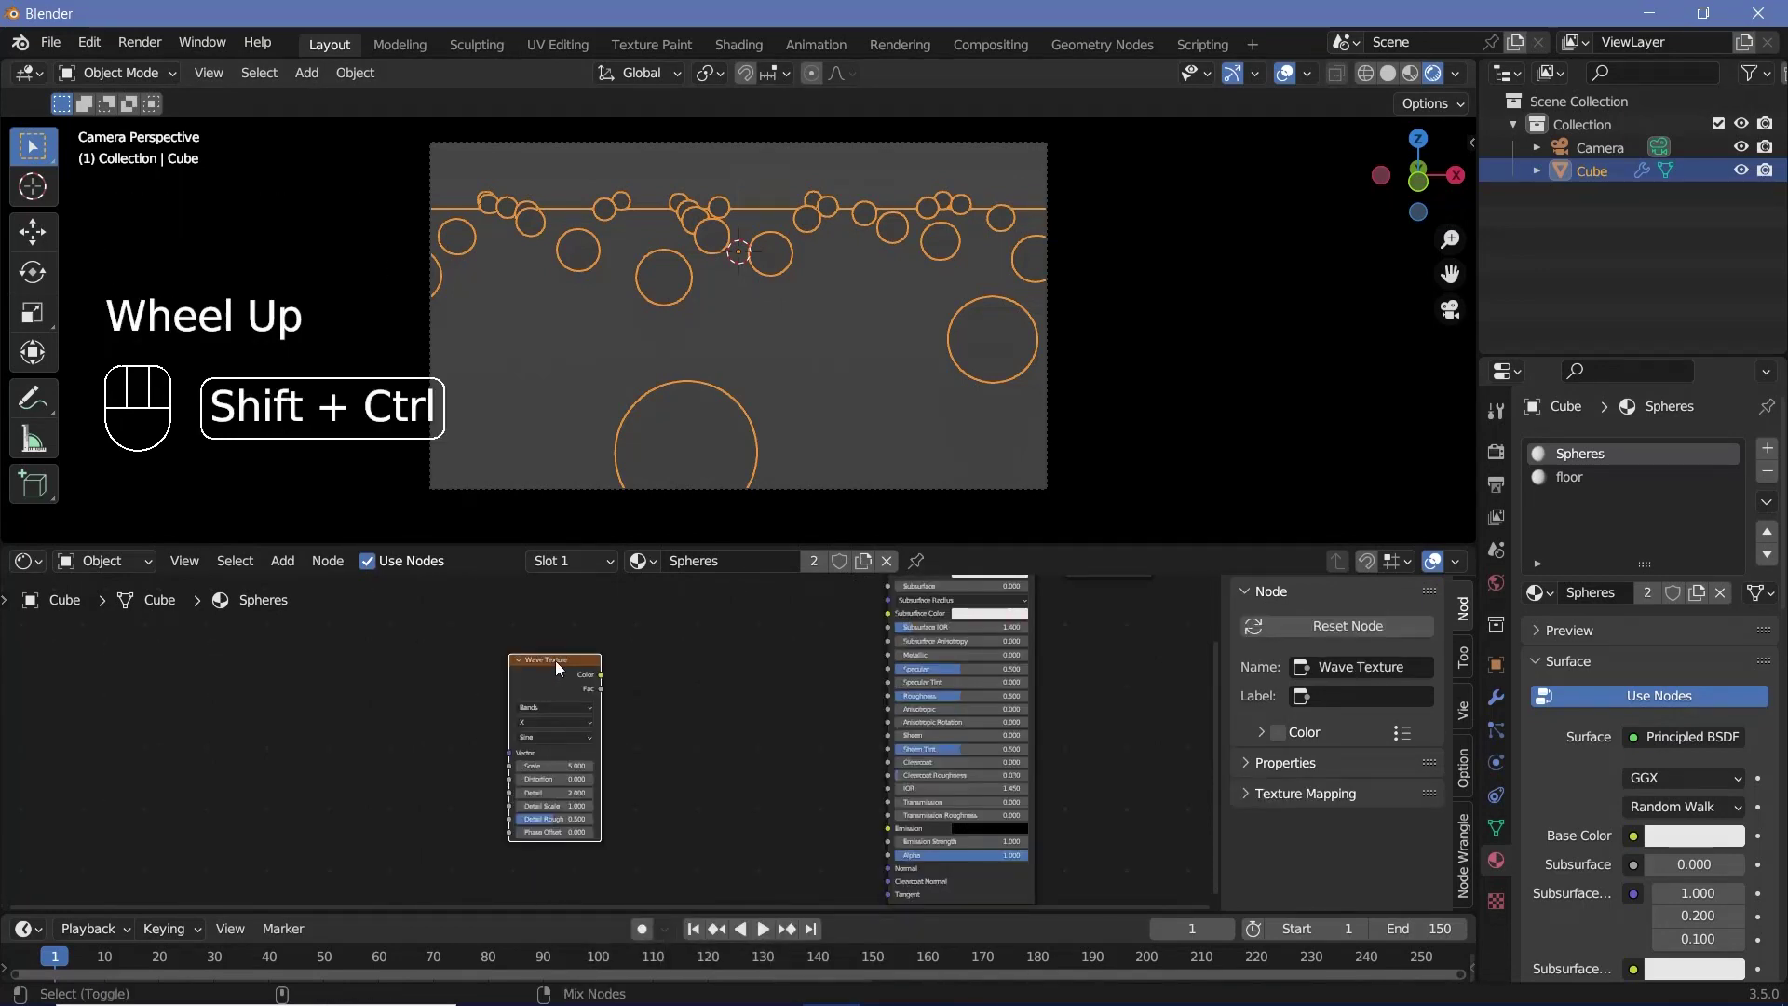
pyautogui.click(562, 664)
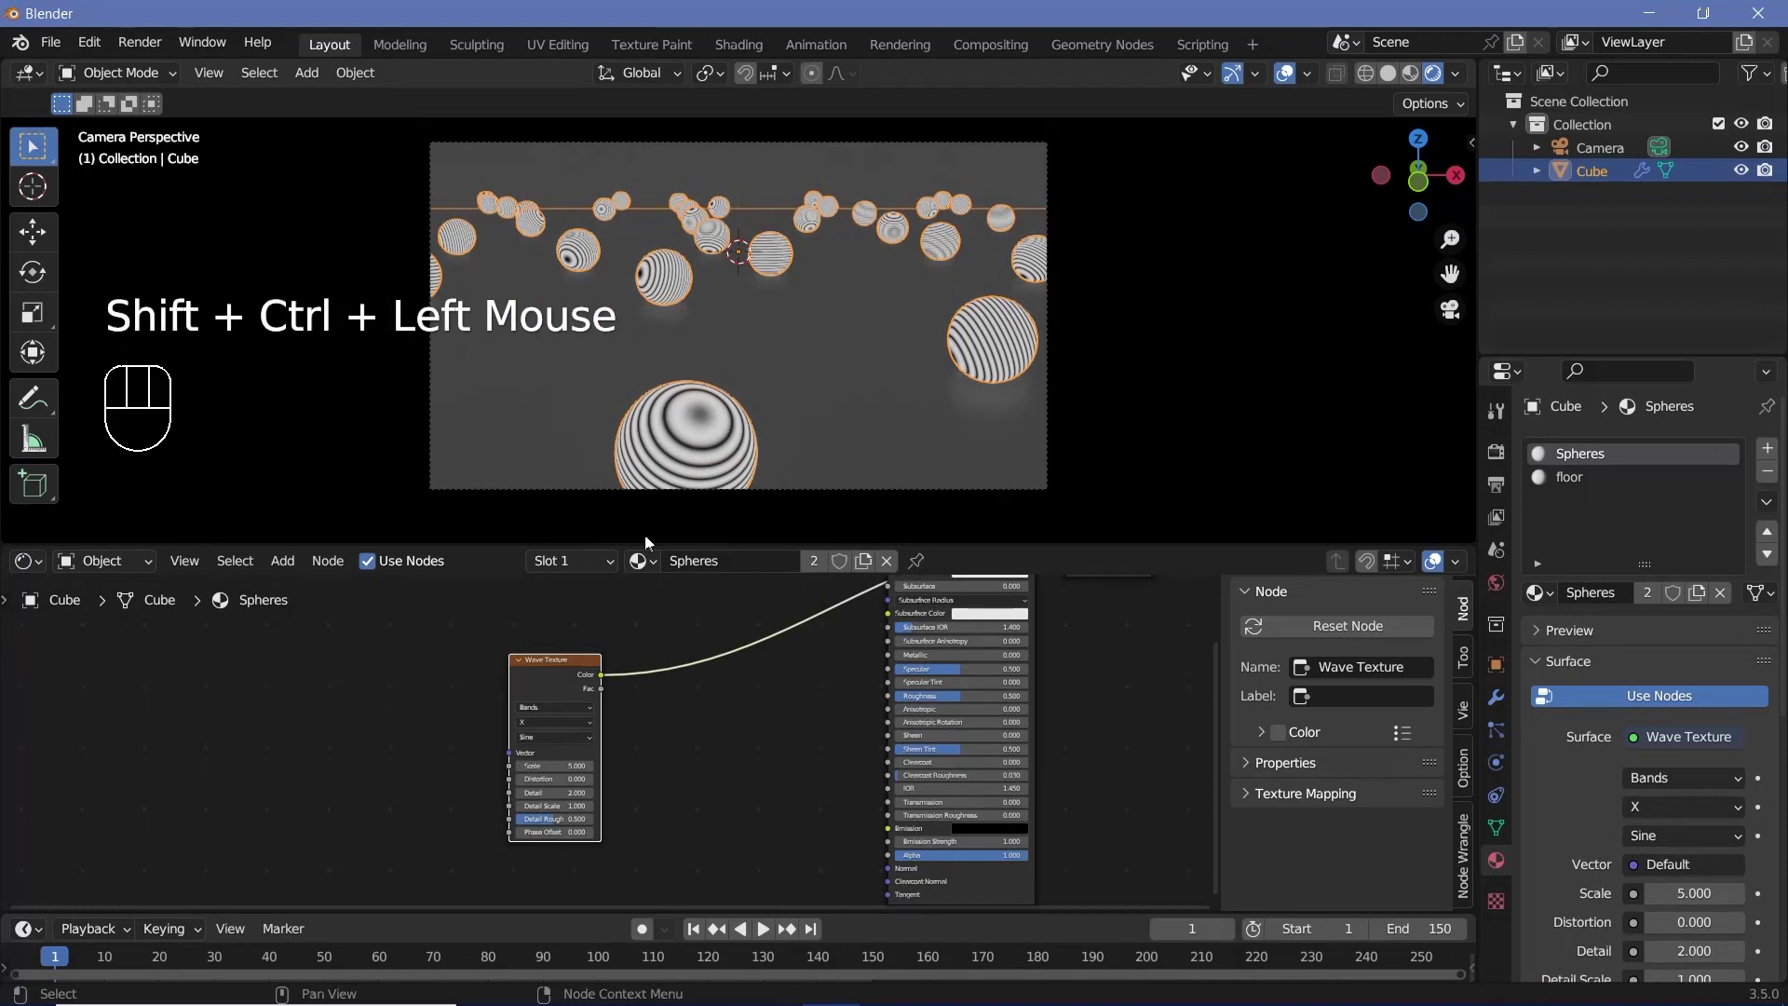
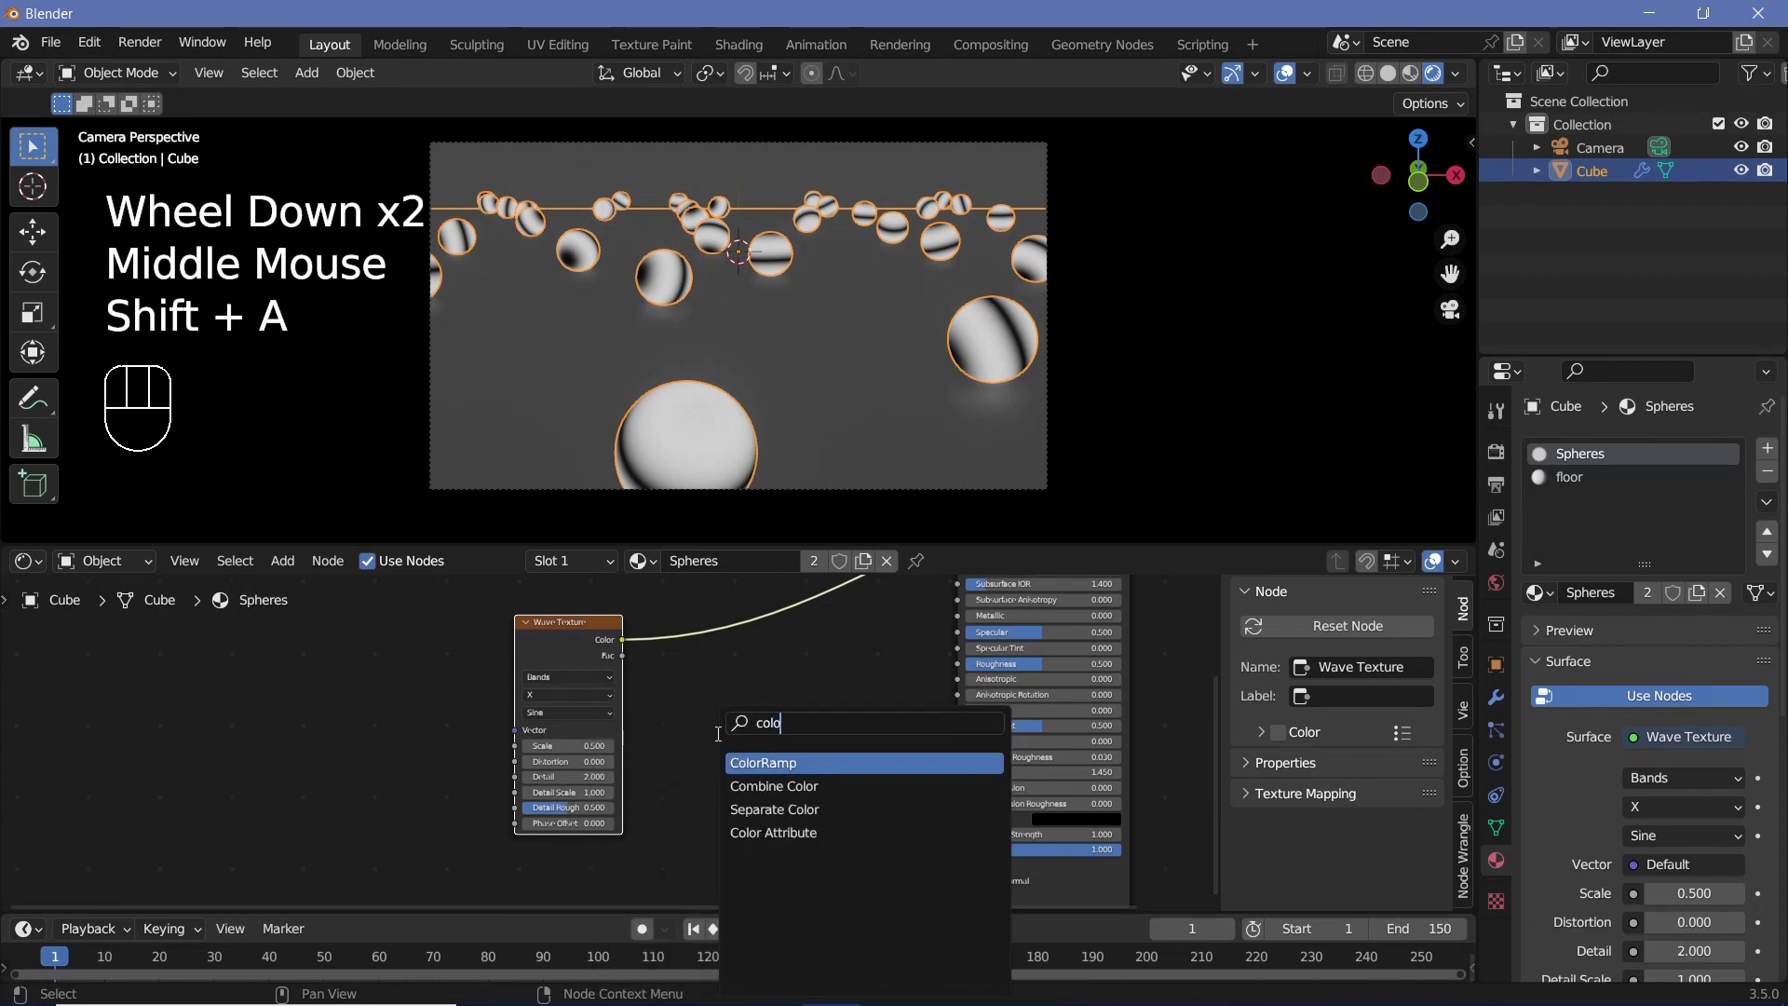
pyautogui.click(554, 651)
pyautogui.moveTo(698, 701); pyautogui.dragTo(842, 718)
pyautogui.click(798, 709)
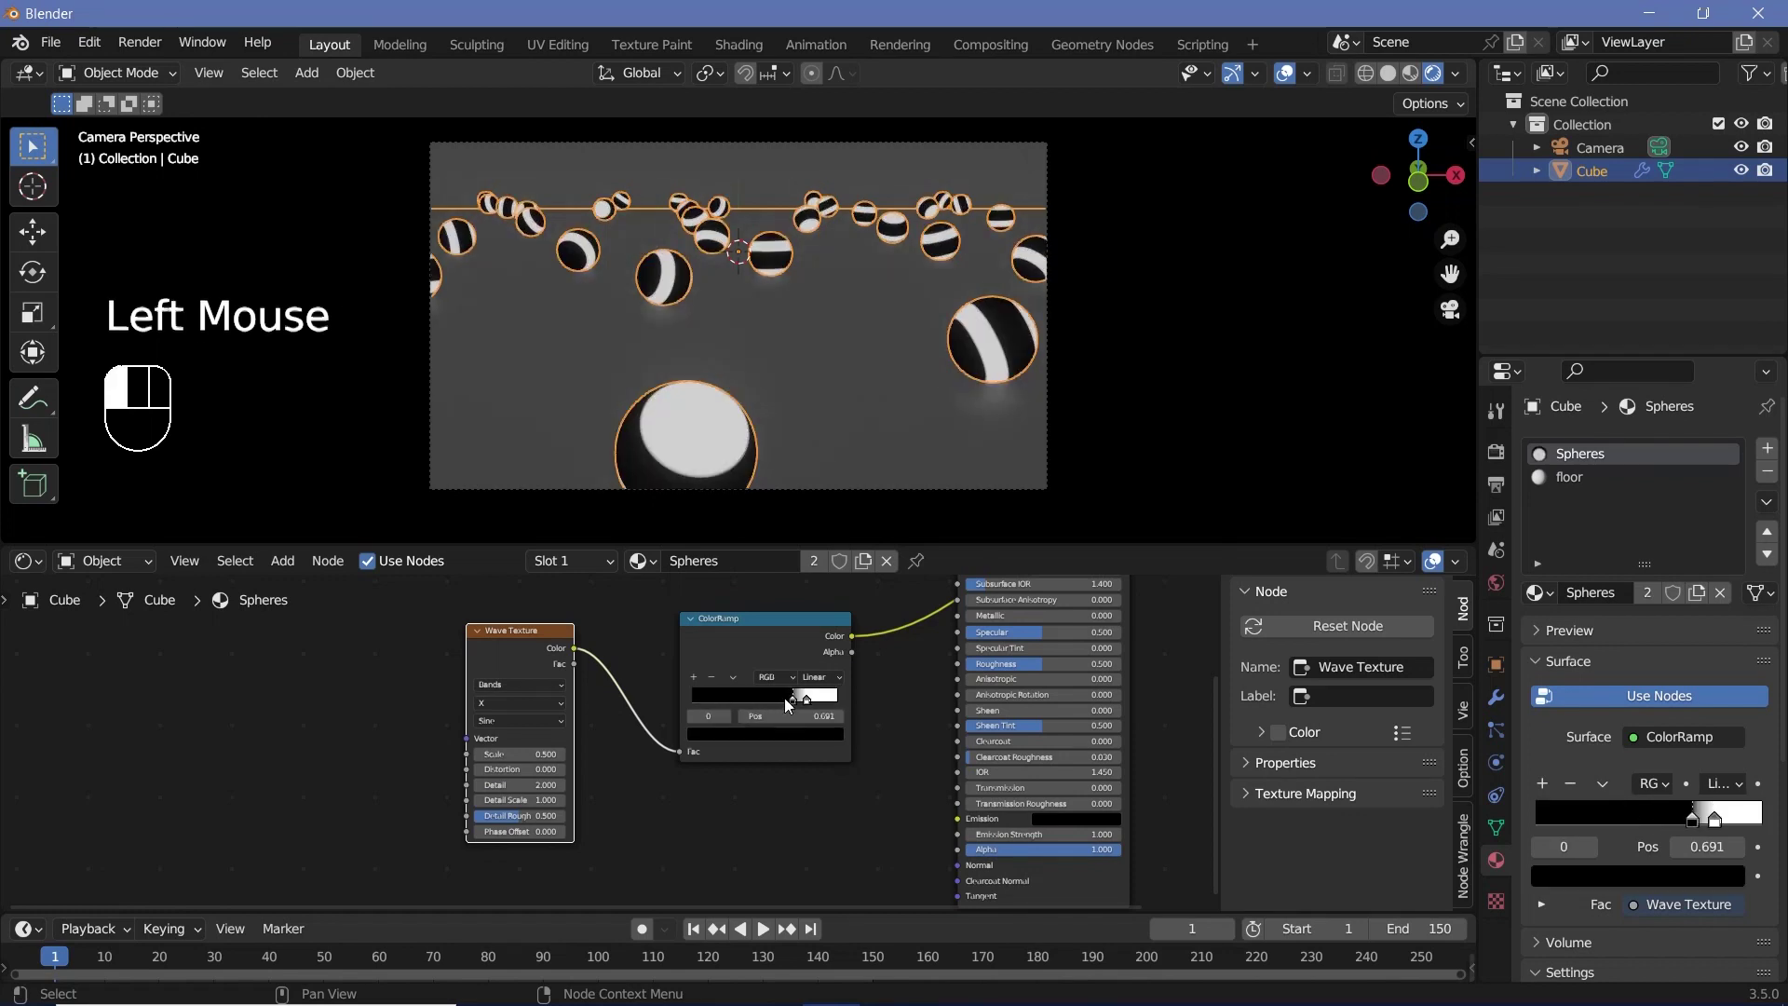
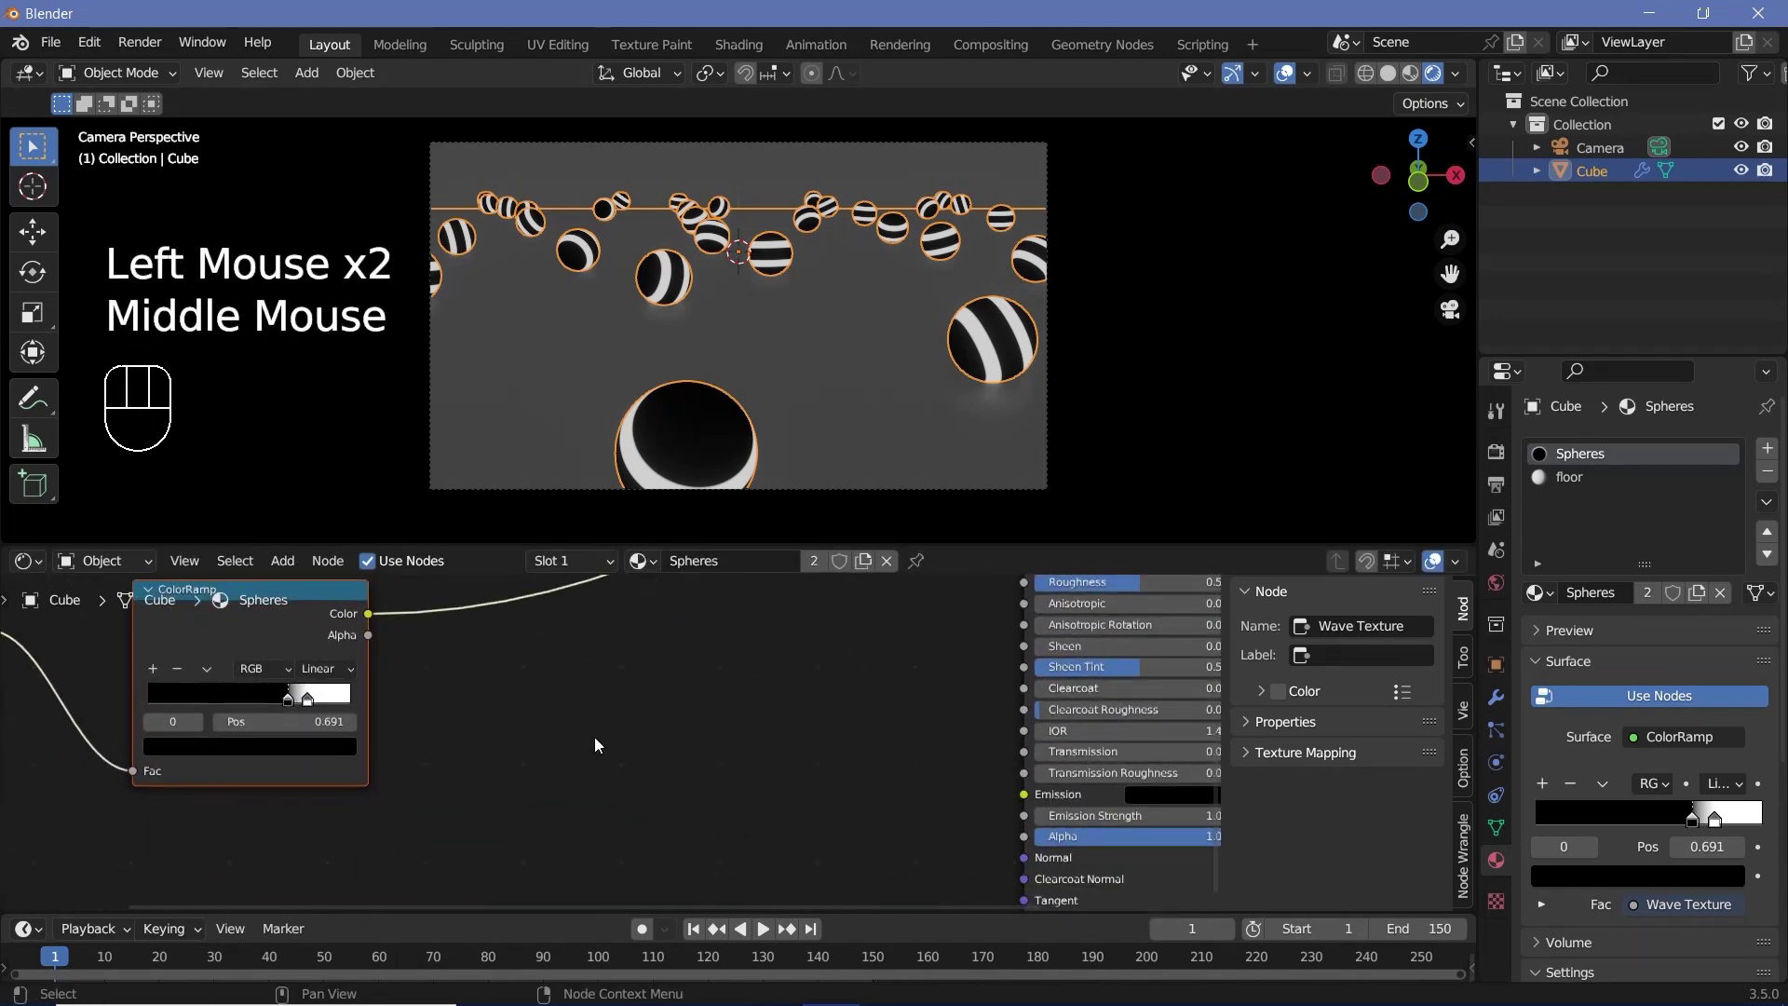
# Pan the node graph and start a node search for the next texture node
pyautogui.scroll(-3)
pyautogui.middleClick(602, 736)
pyautogui.press('shift+a')
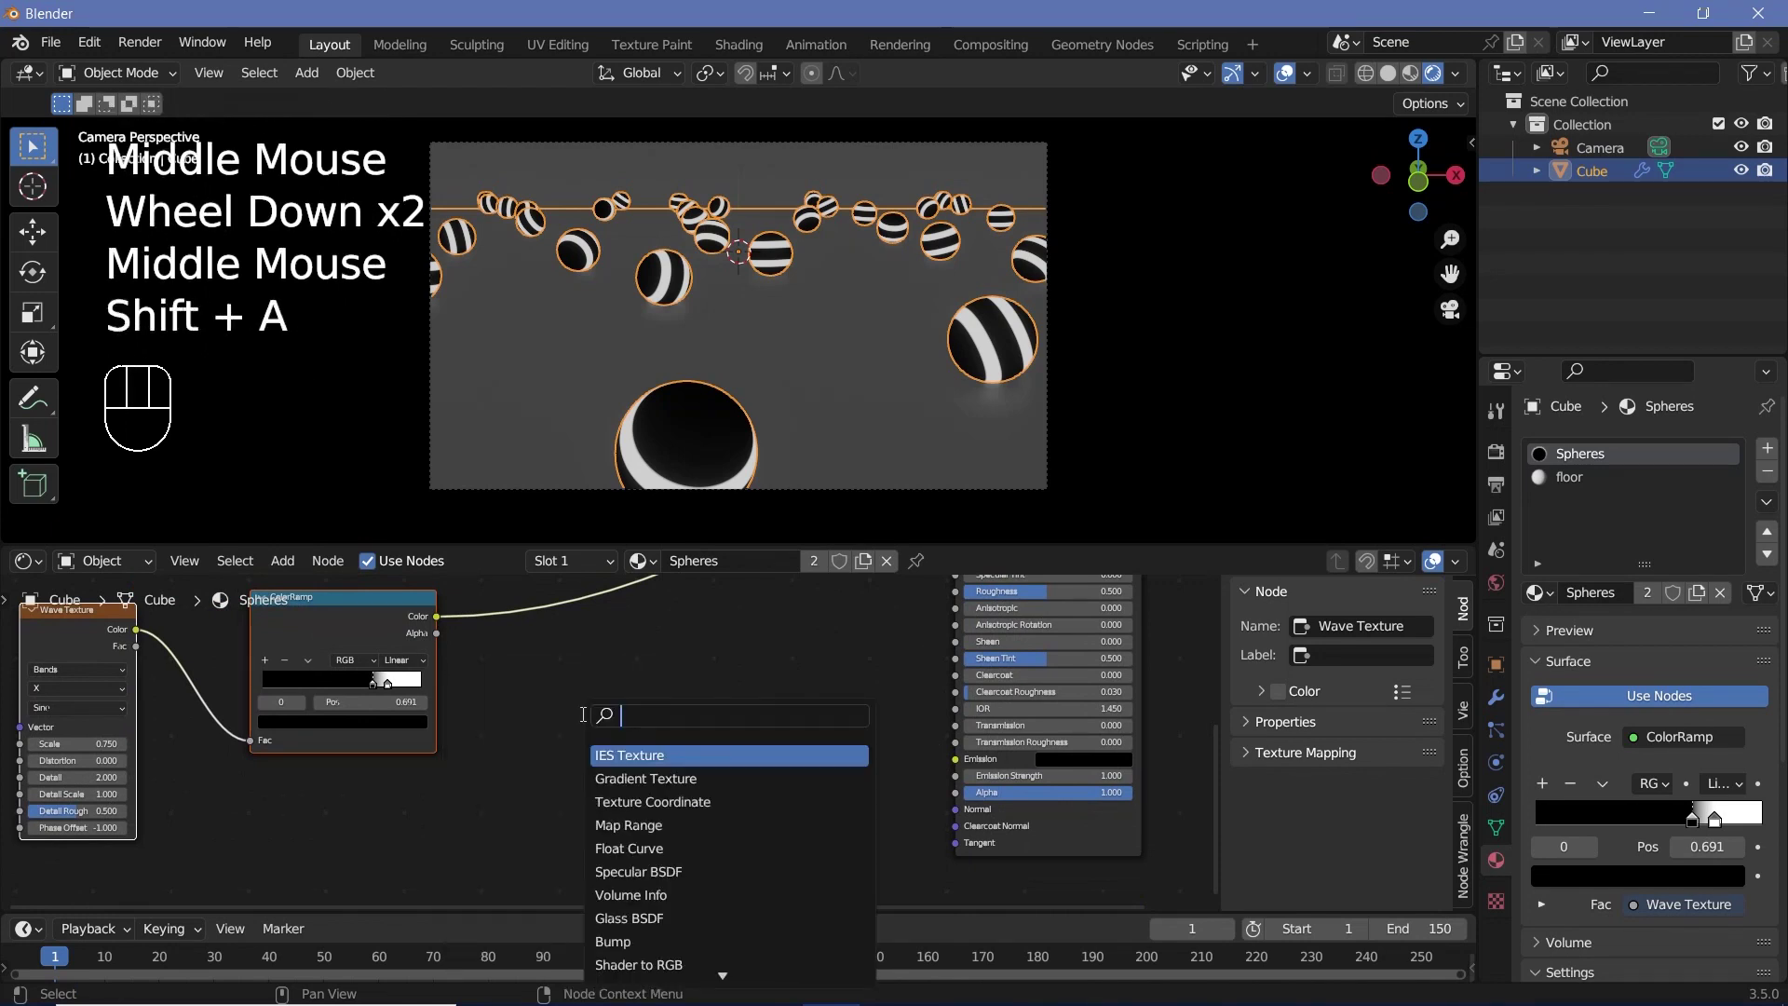
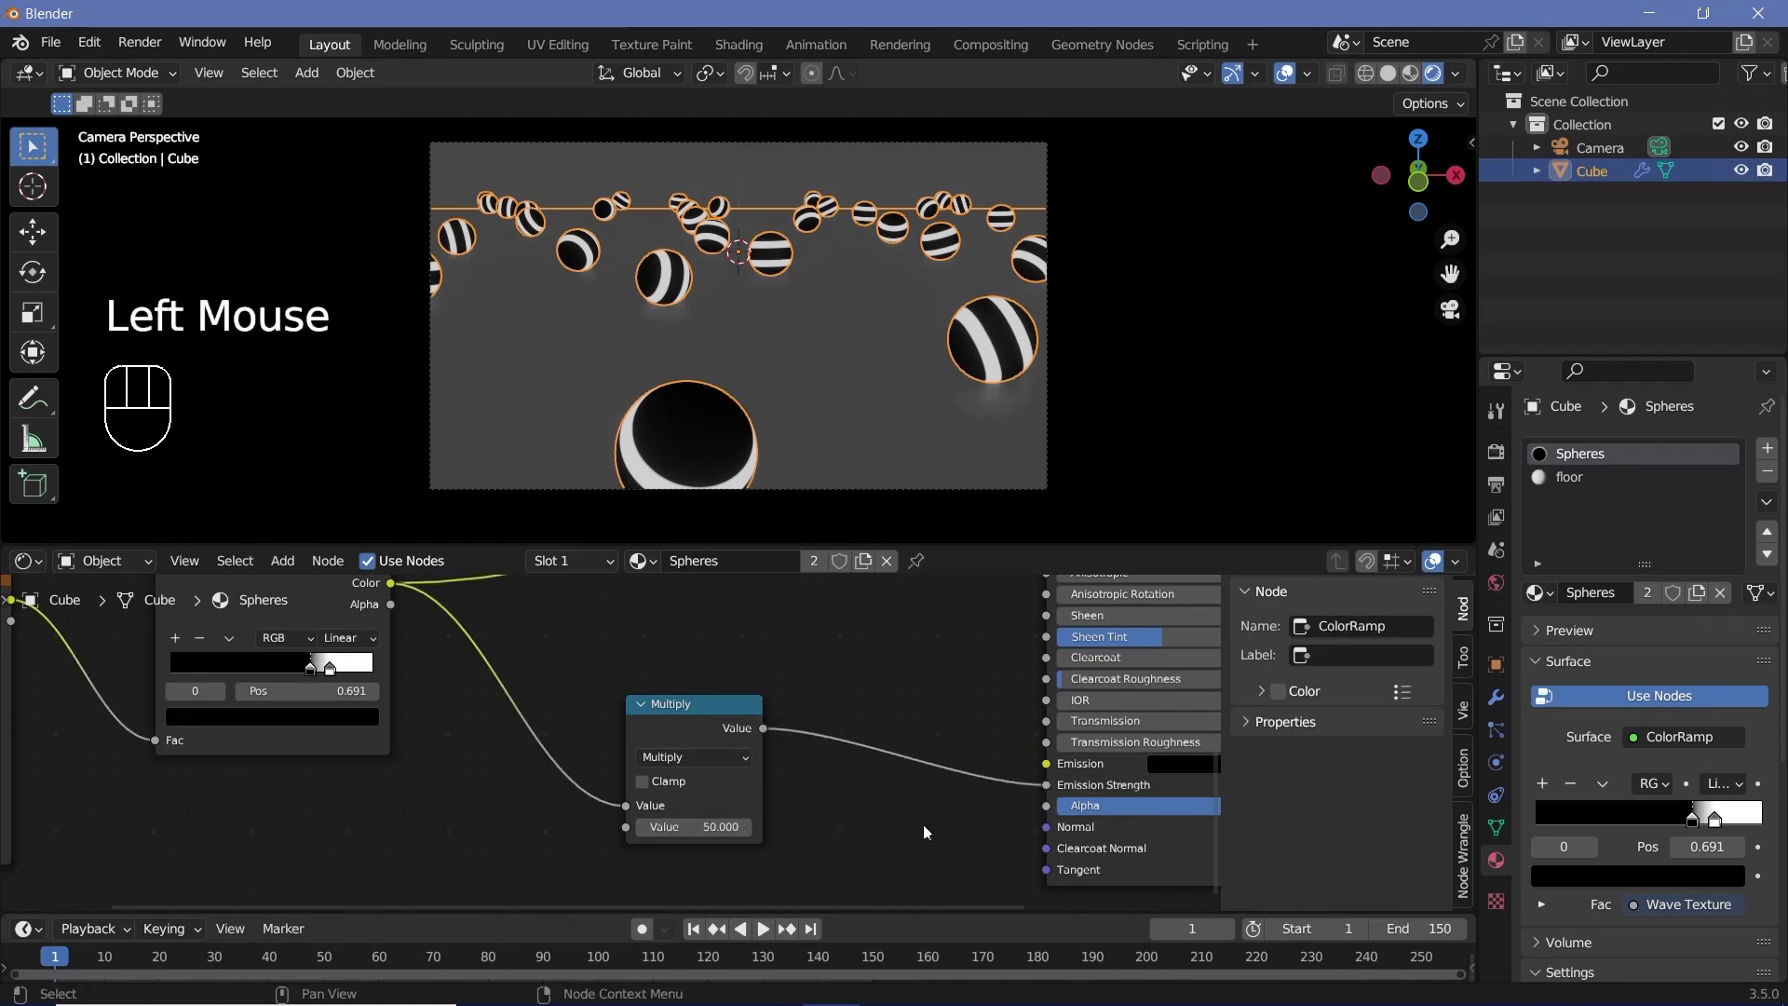
# Drive the sphere shader's Emission Strength through a Multiply node set to 50 and reach the emission colour
pyautogui.middleClick(945, 828)
pyautogui.click(906, 856)
pyautogui.scroll(-3)
pyautogui.scroll(-3)
pyautogui.moveTo(976, 713); pyautogui.dragTo(967, 724)
pyautogui.scroll(3)
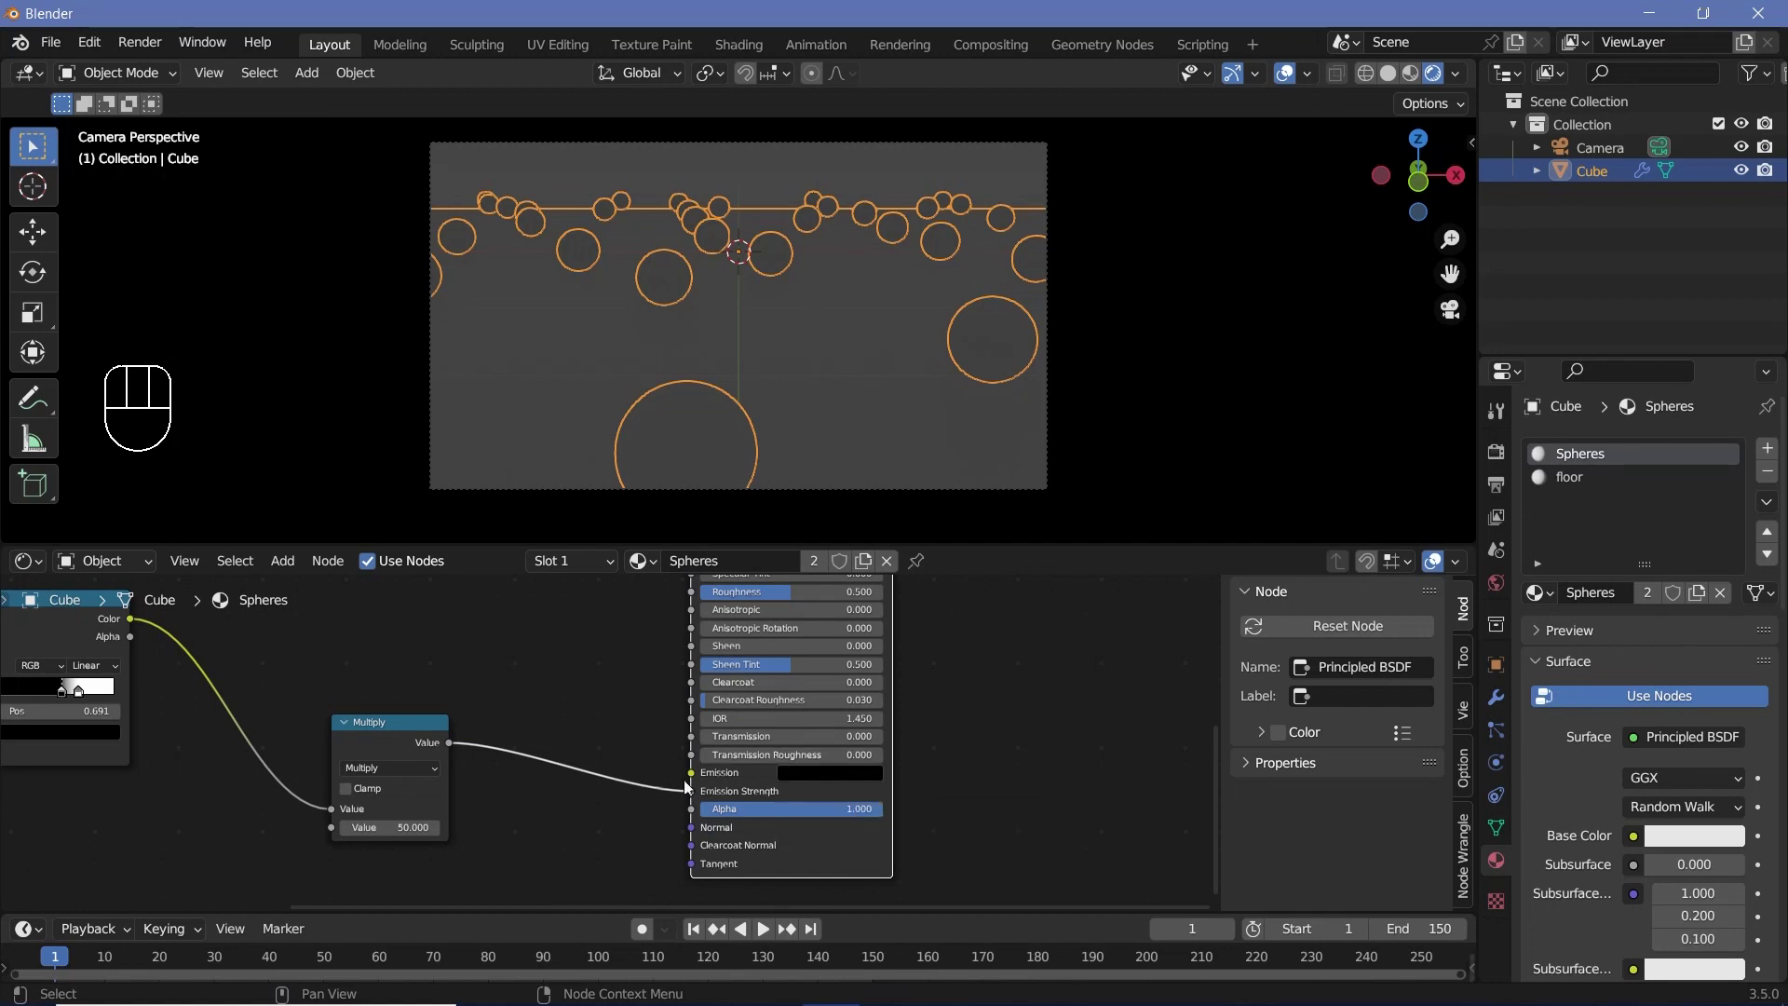
pyautogui.click(818, 784)
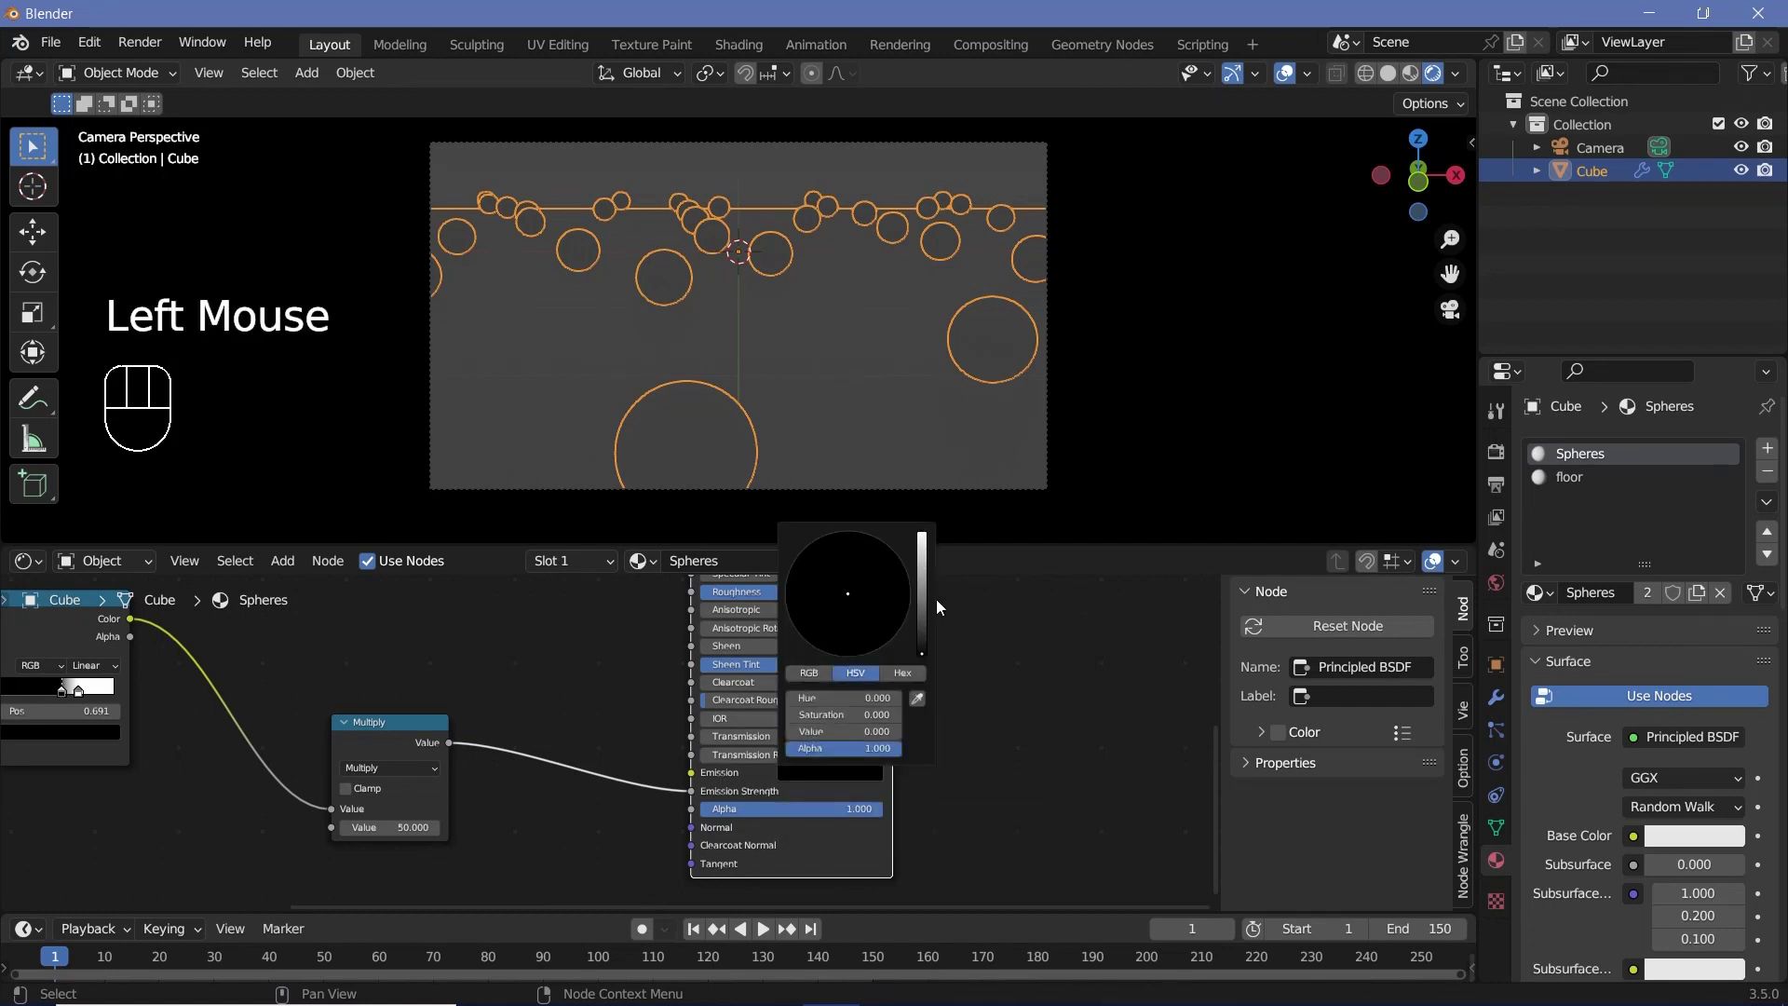
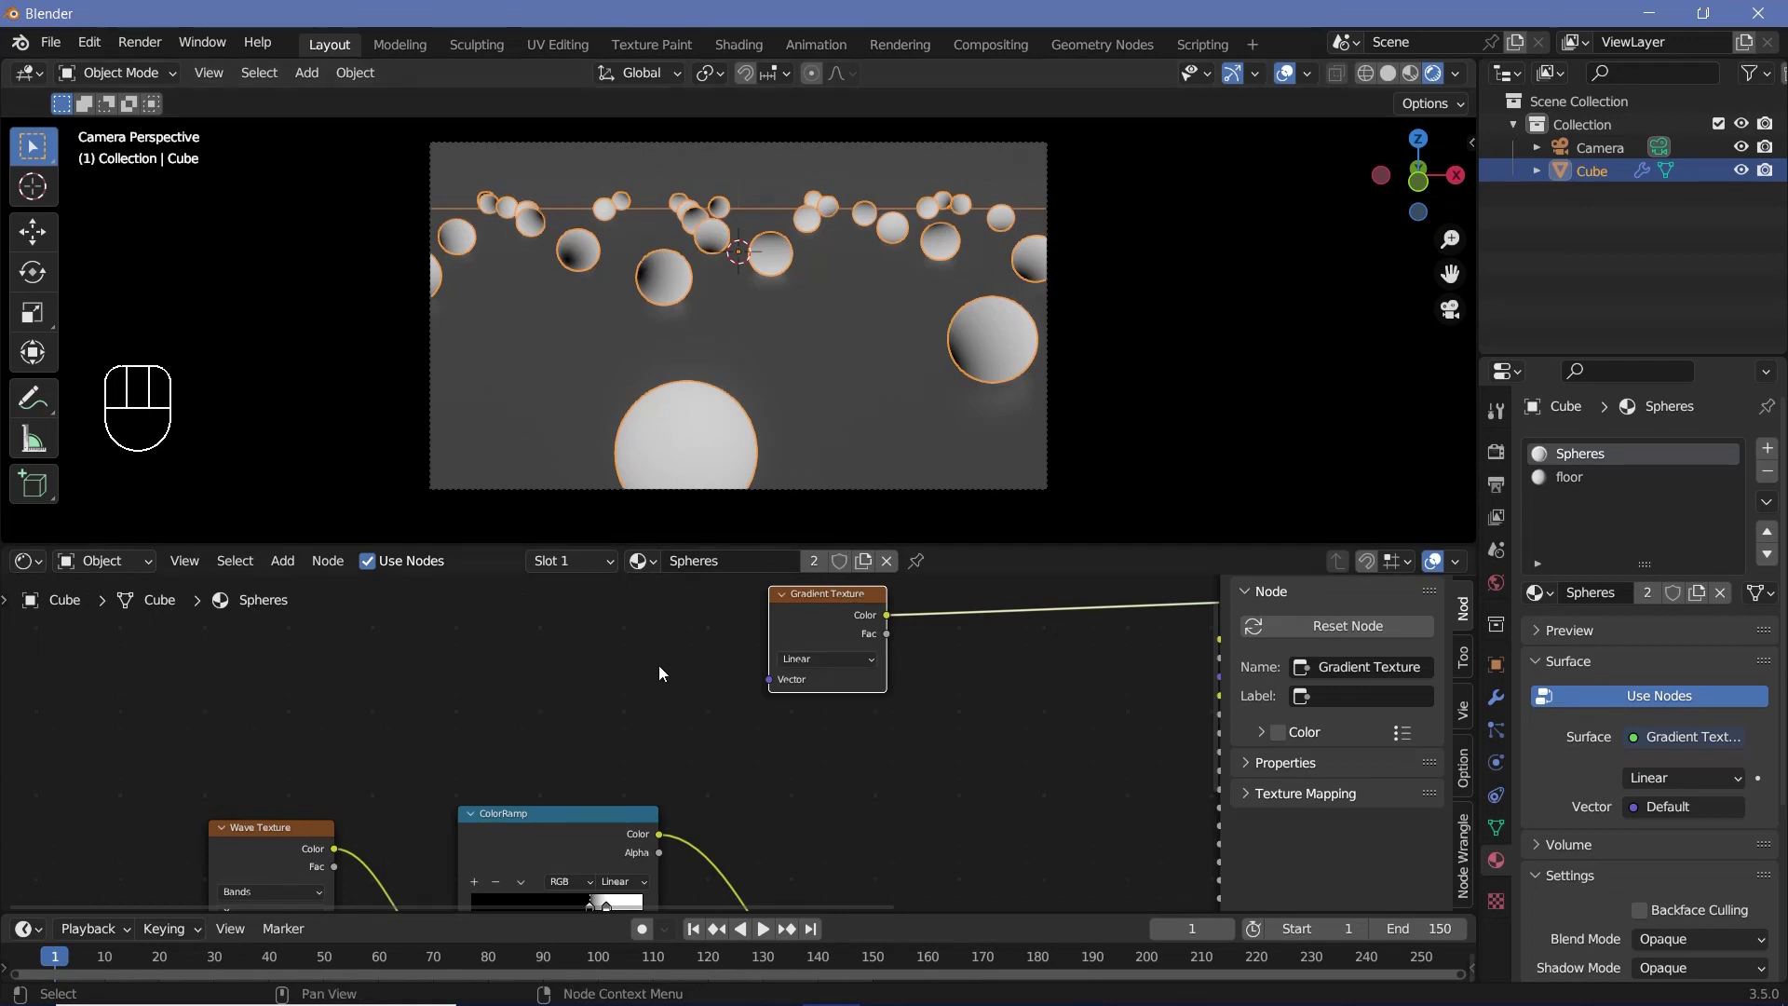
# Add Texture Coordinate and Mapping to the Gradient Texture, using Object coordinates
pyautogui.press('shift+a')
pyautogui.click(840, 613)
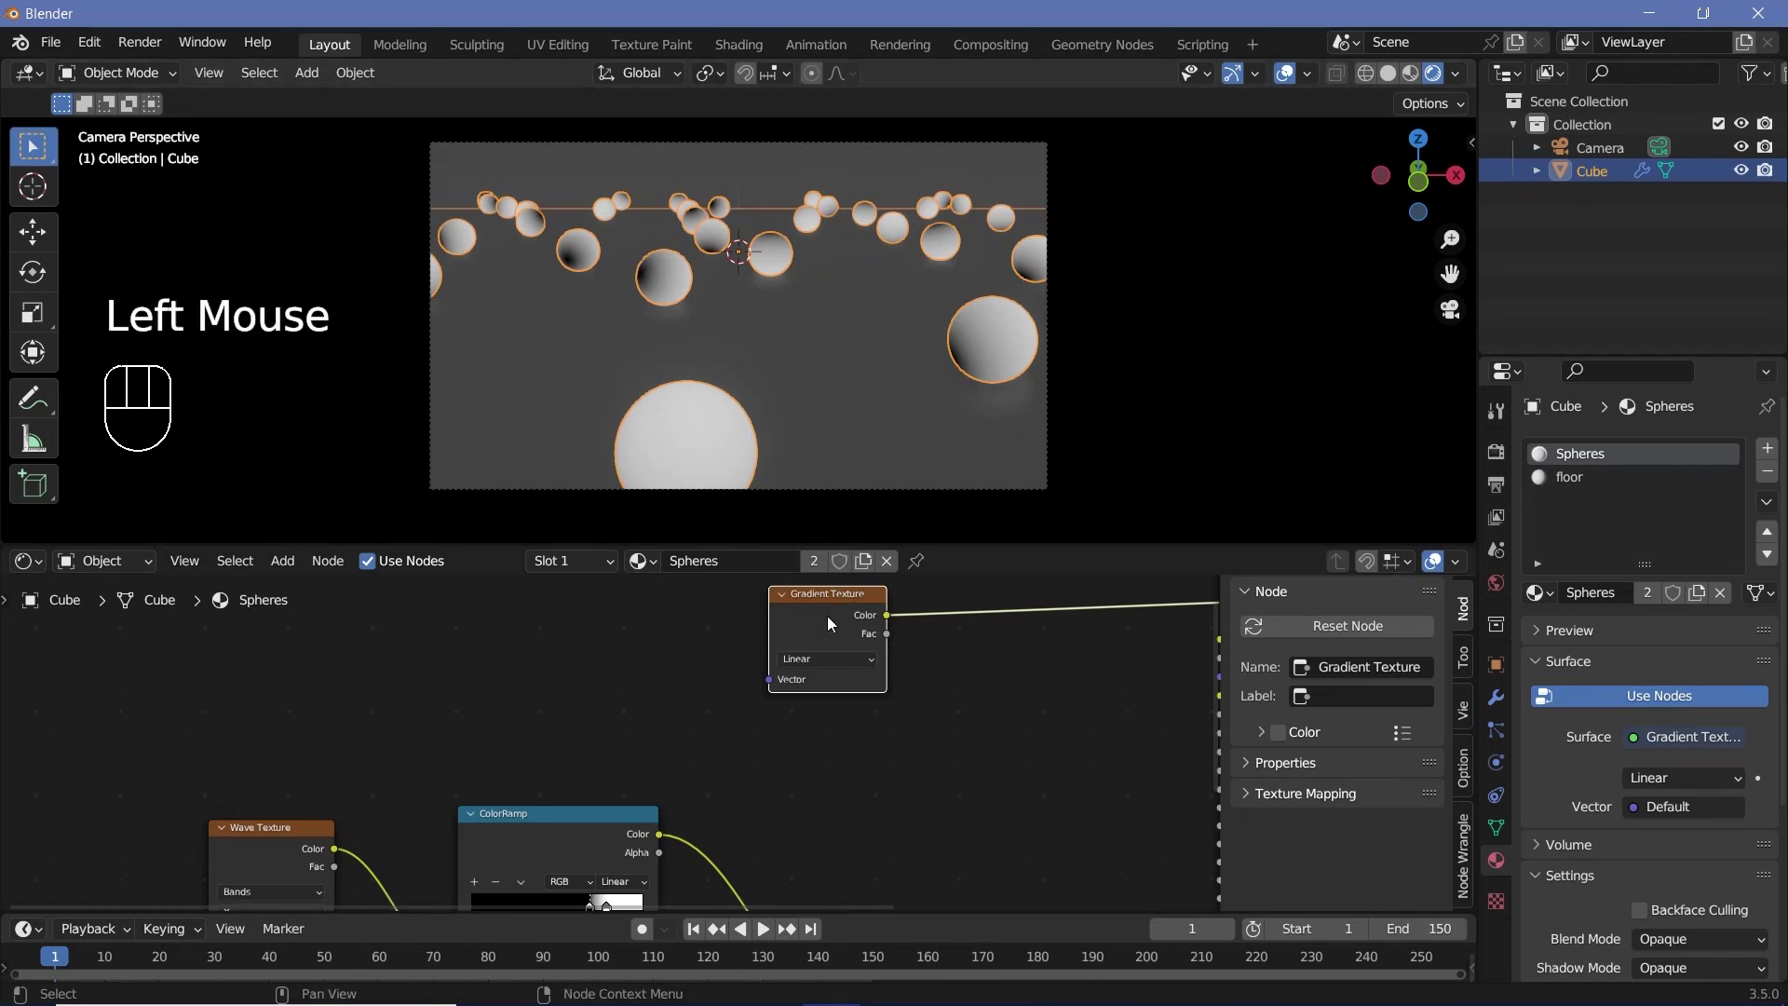
pyautogui.press('ctrl+t')
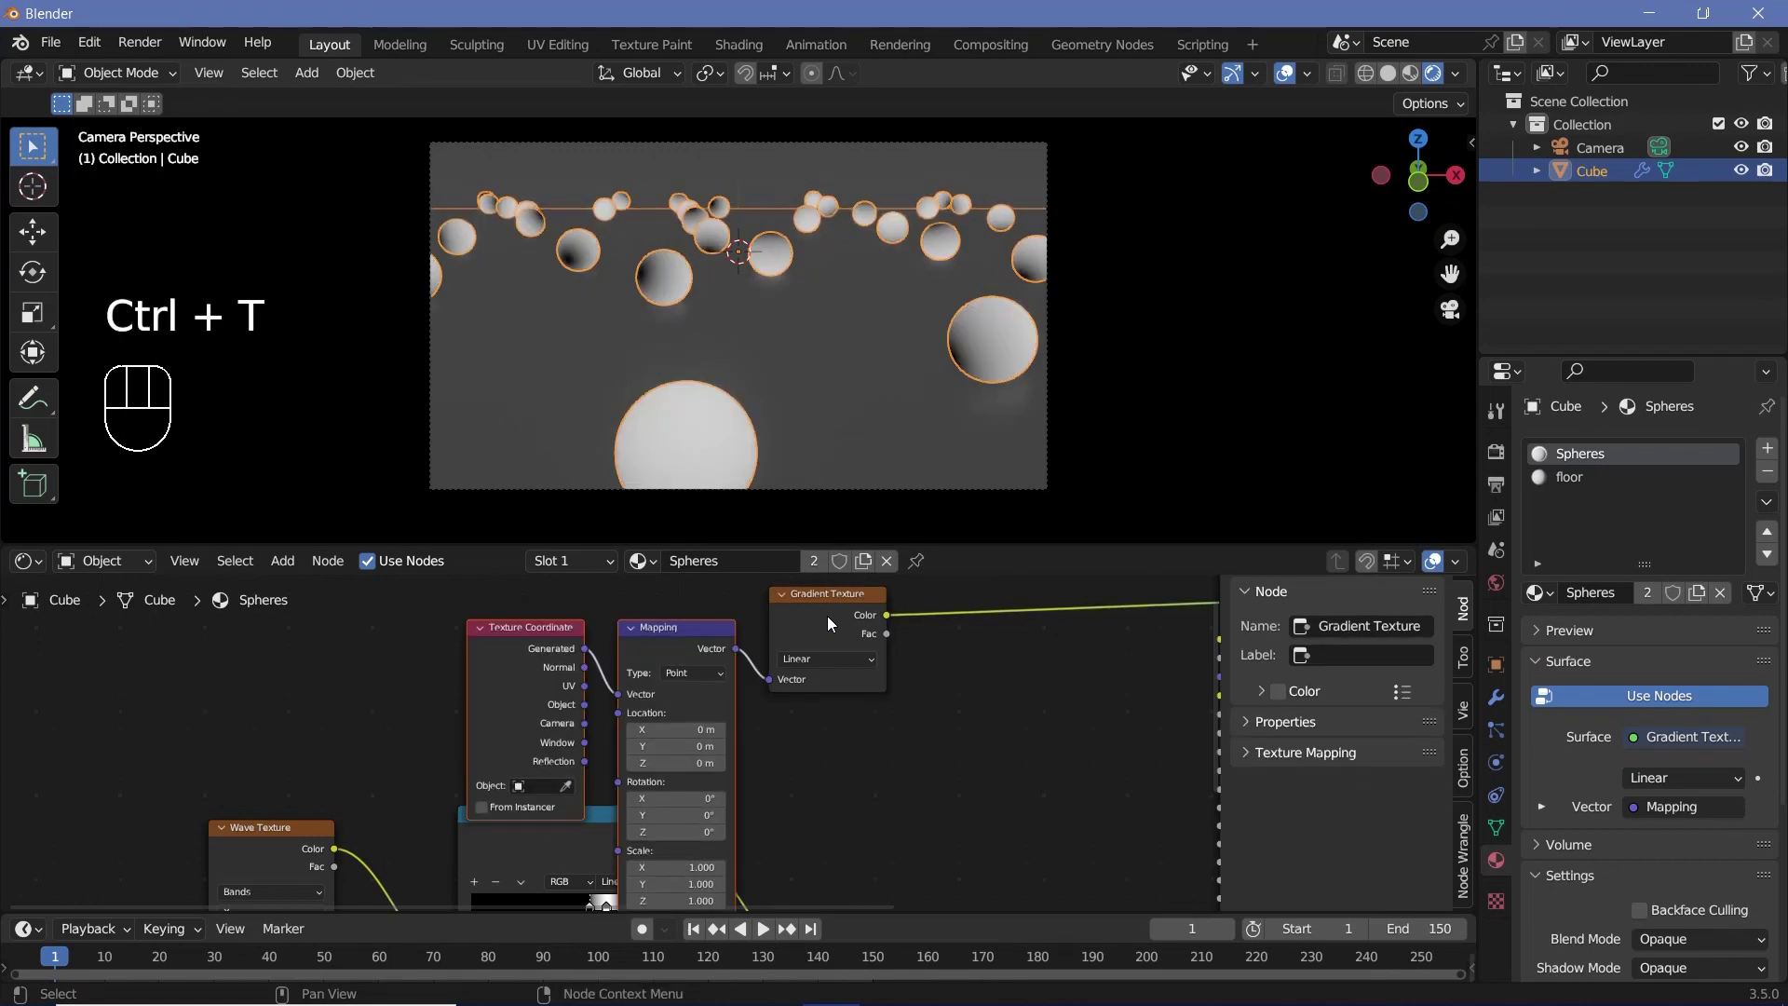
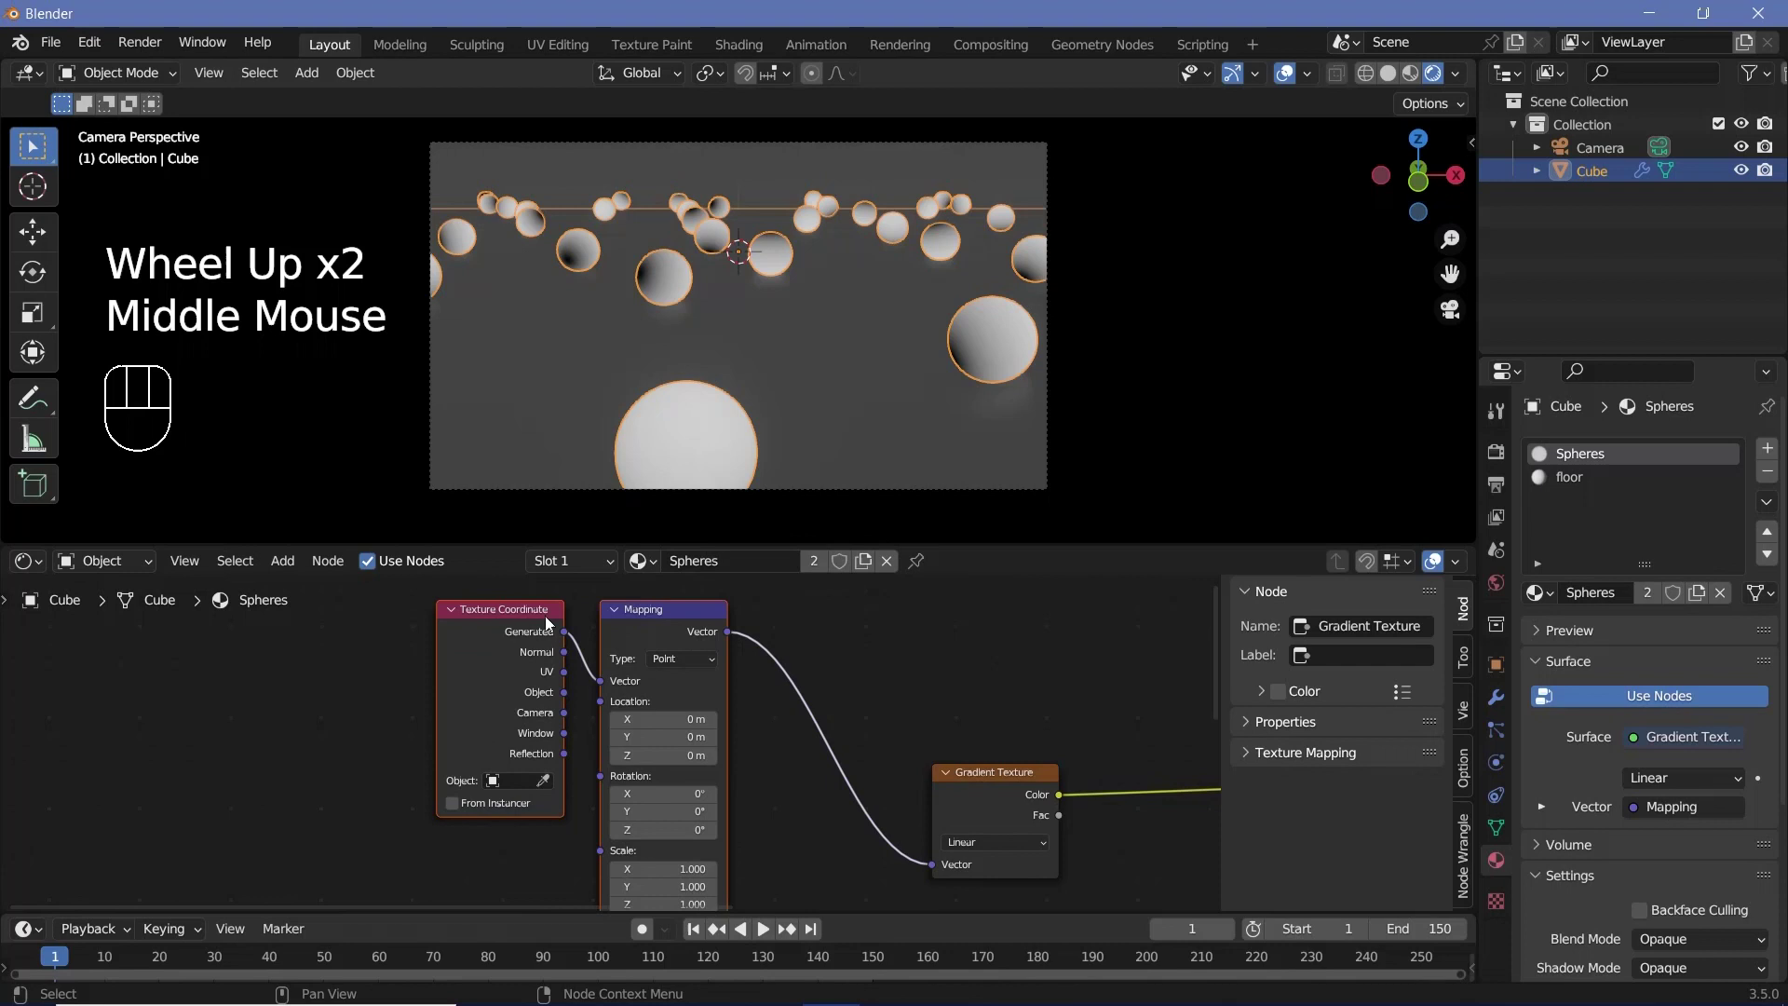
pyautogui.moveTo(568, 697); pyautogui.dragTo(606, 686)
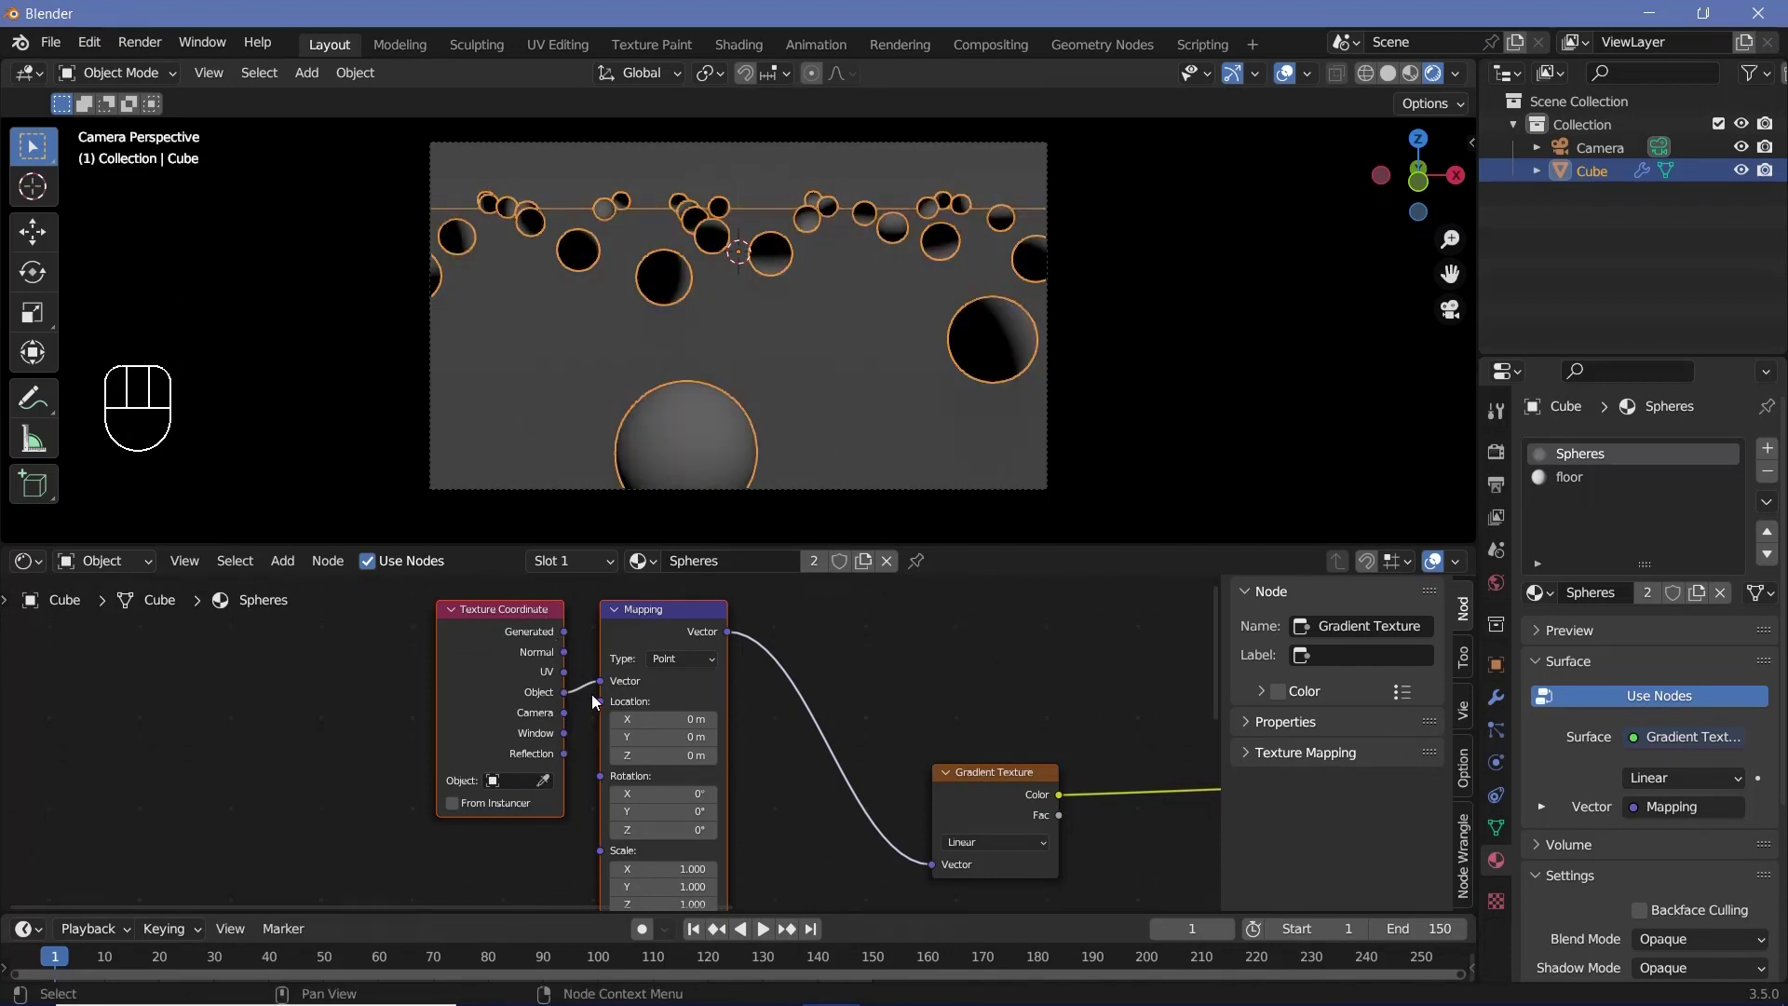
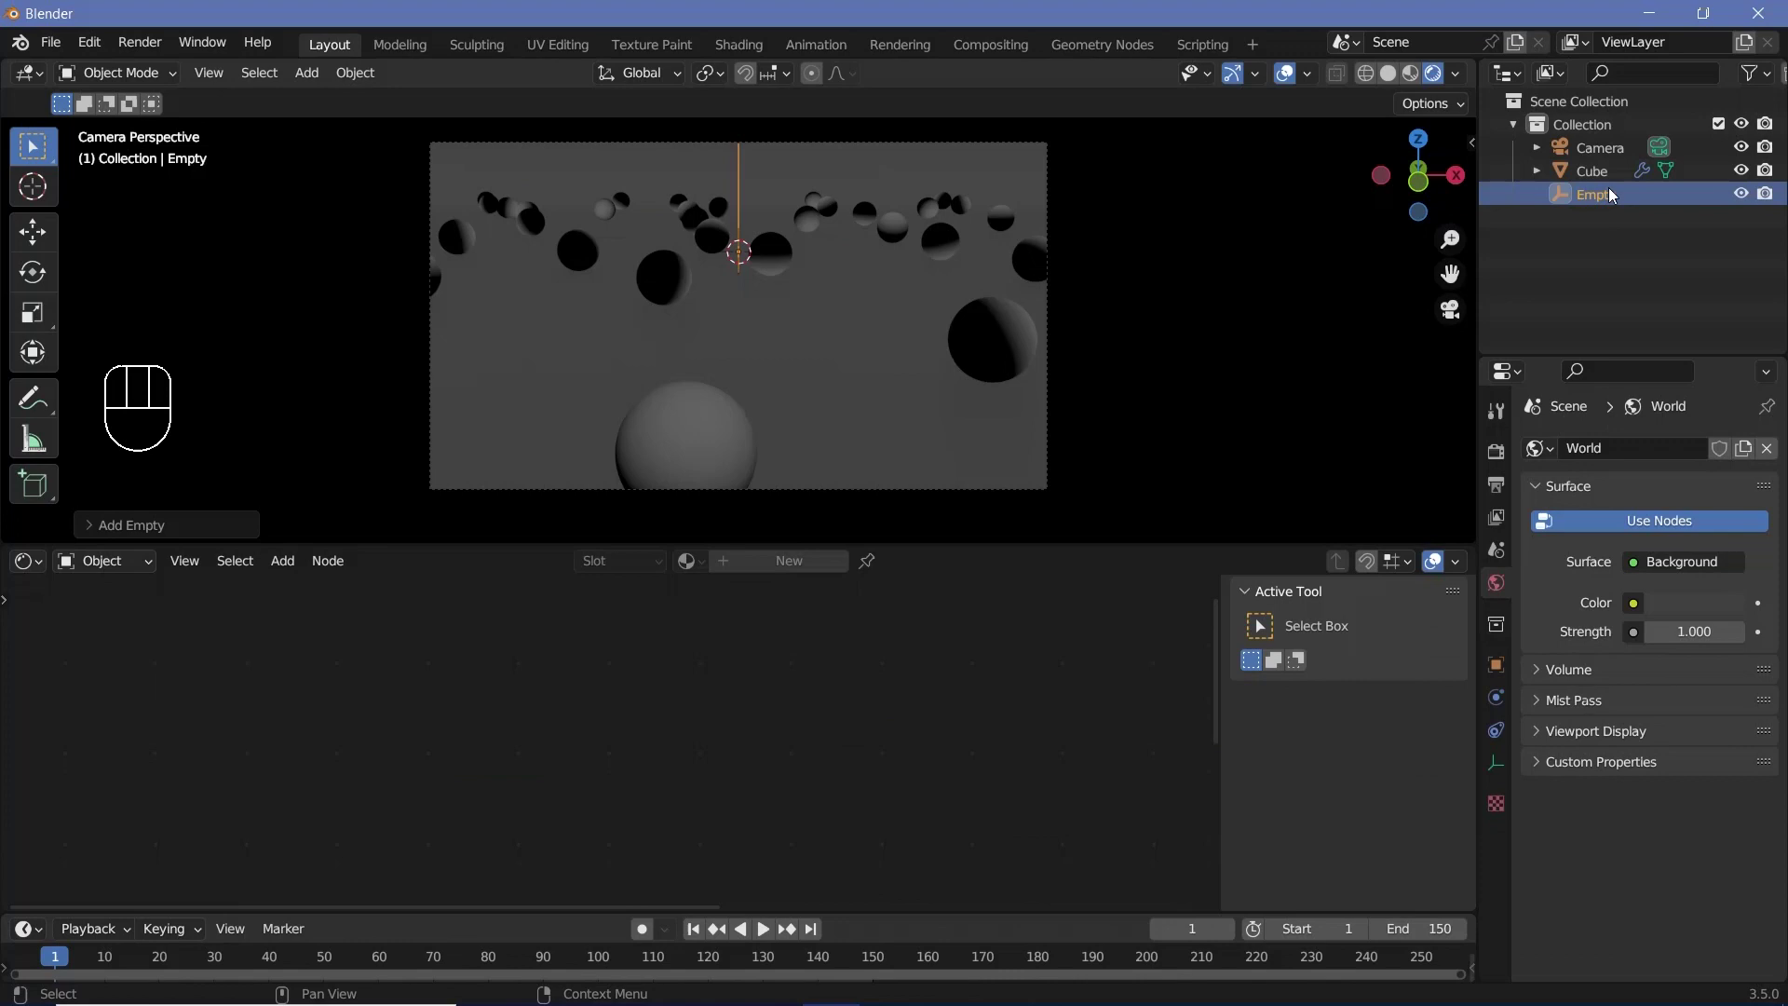
# Add a ColorRamp after the gradient and set its first stop to magenta
pyautogui.click(793, 377)
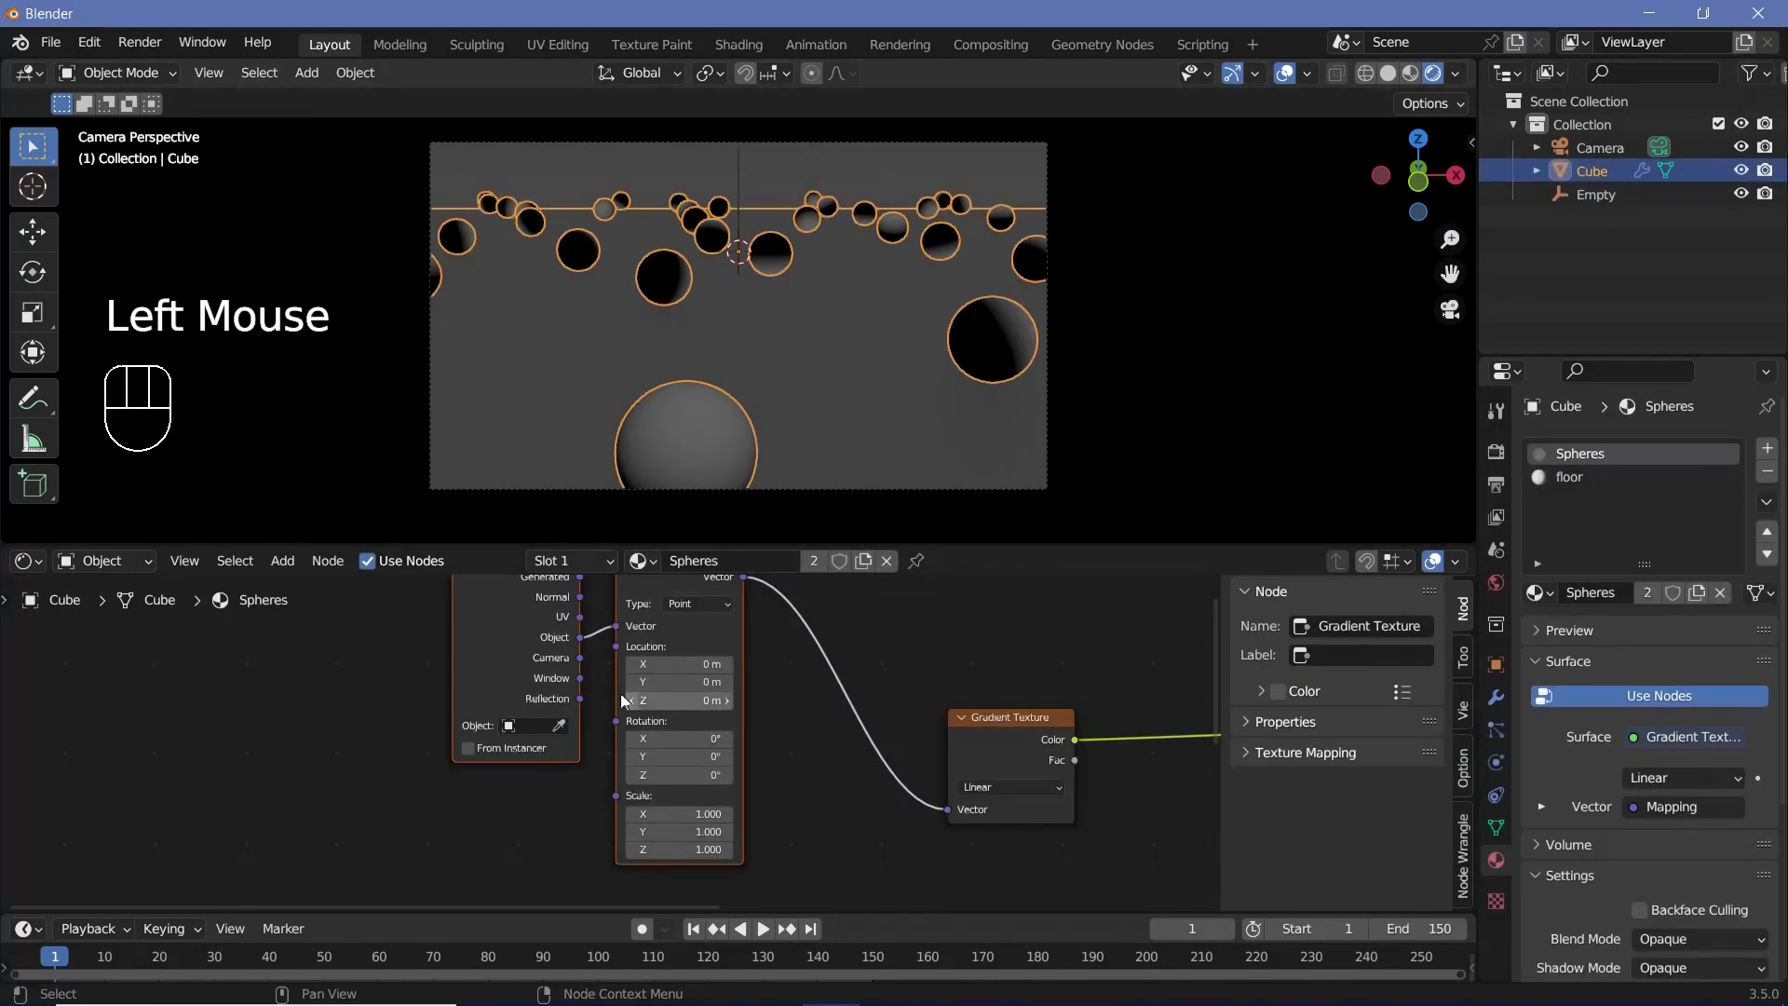
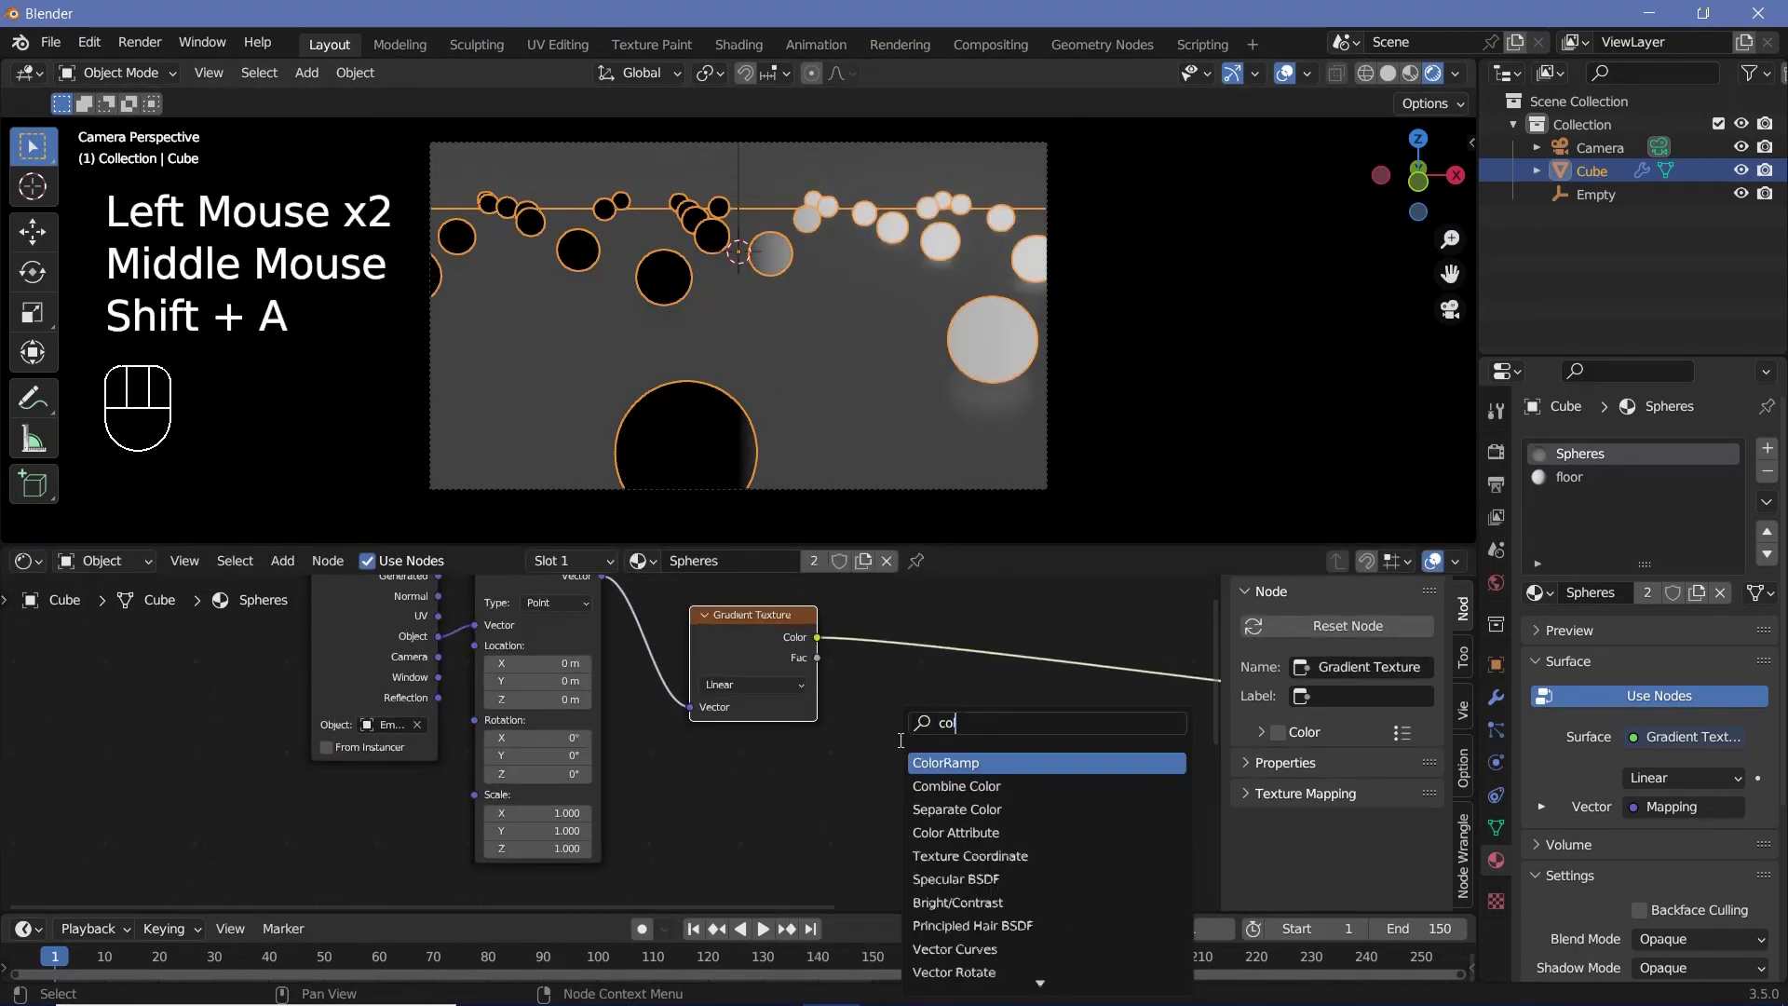
pyautogui.click(907, 729)
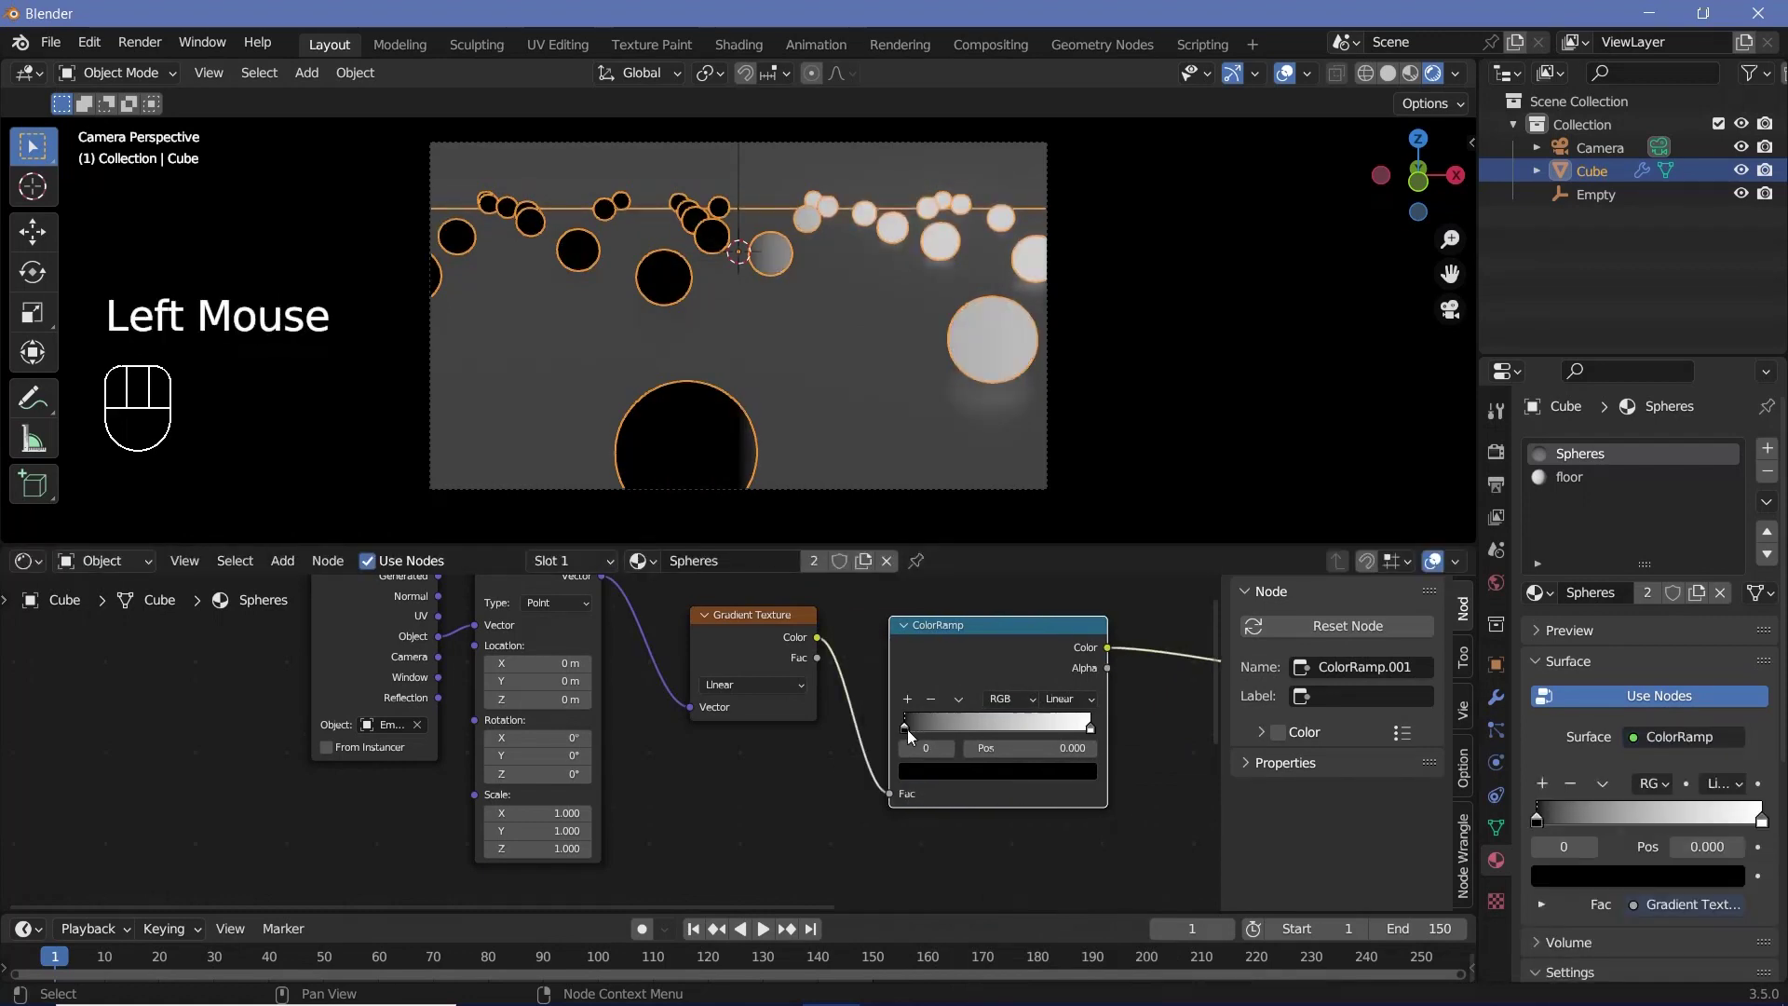
pyautogui.click(942, 777)
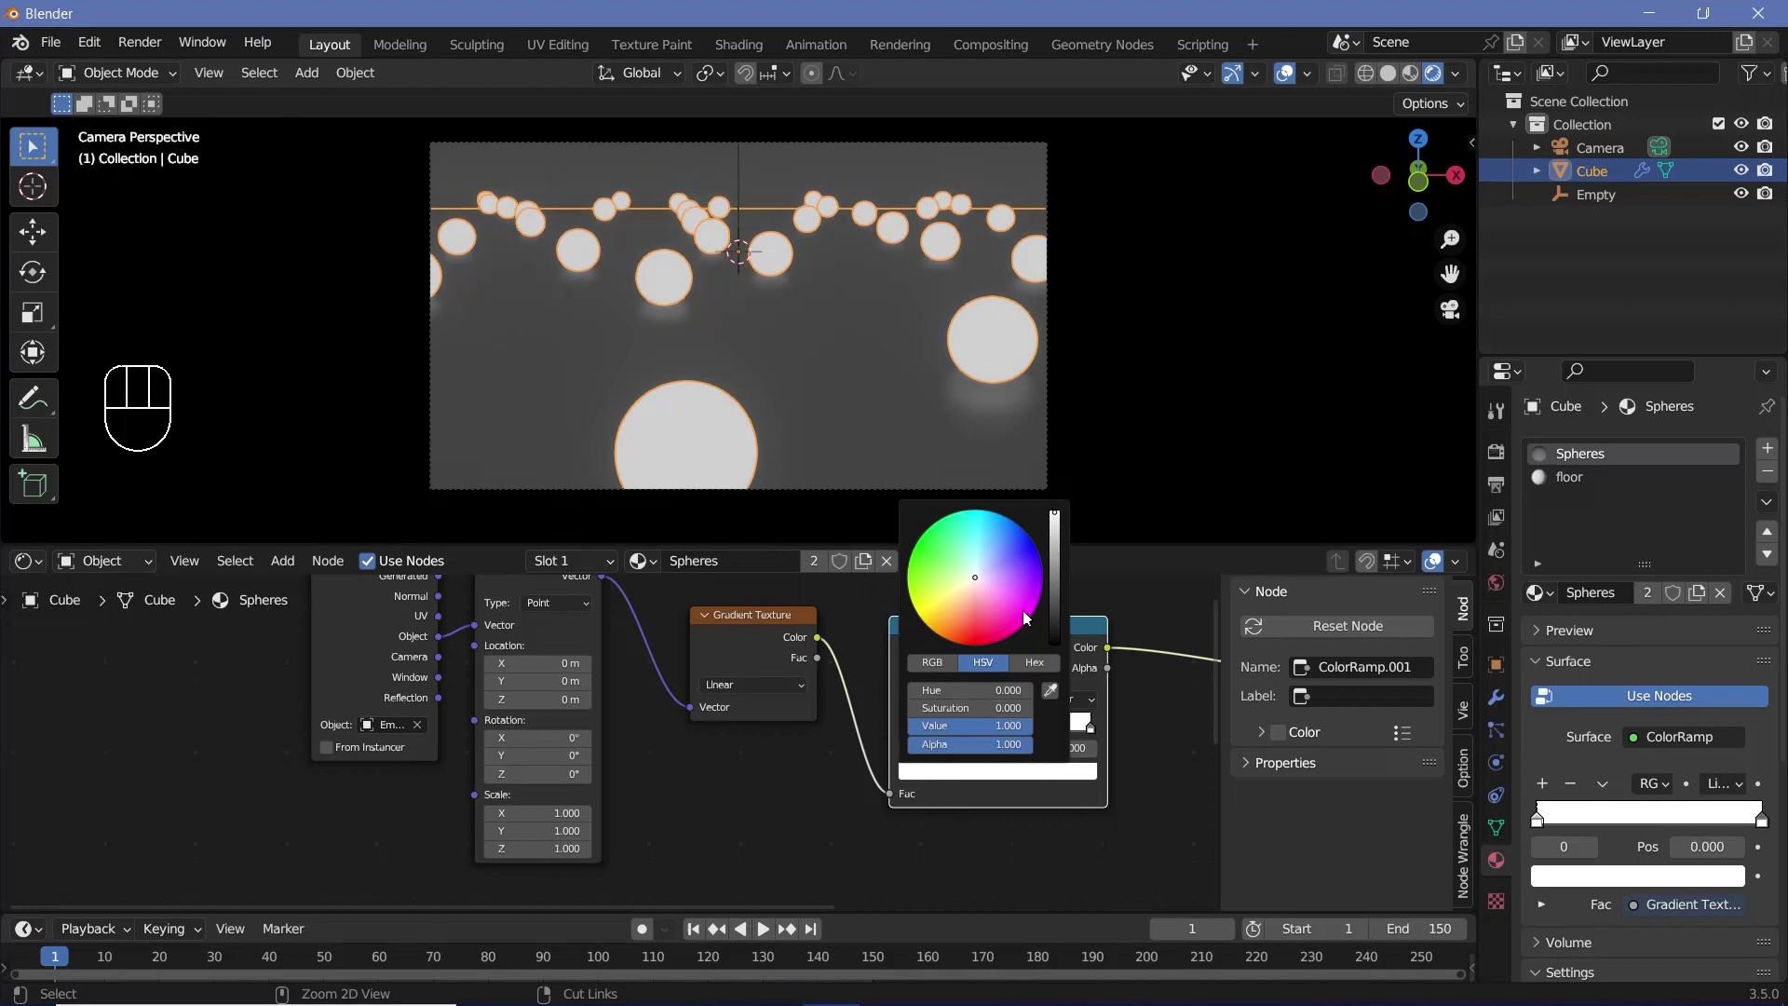
pyautogui.click(1097, 730)
# Set the ramp's end stop to red and interpolation to HSV counter-clockwise for a rainbow
pyautogui.click(1028, 779)
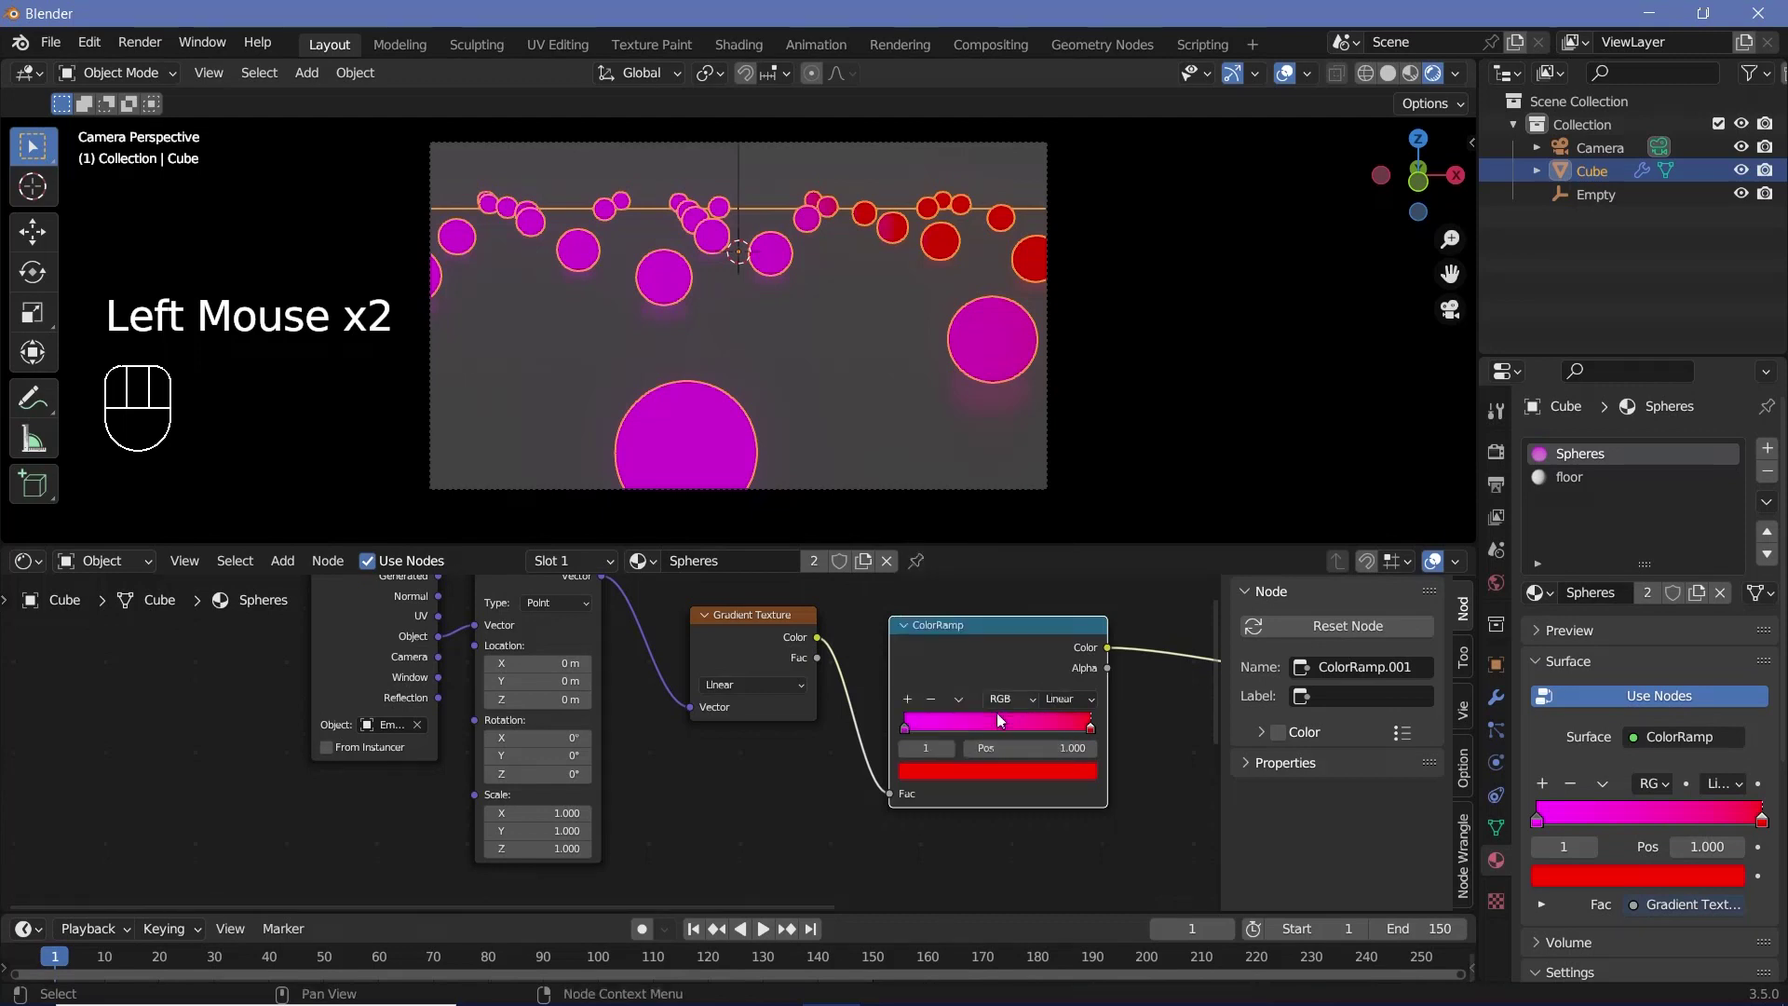
pyautogui.moveTo(1010, 701); pyautogui.dragTo(1008, 742)
pyautogui.moveTo(1063, 703); pyautogui.dragTo(1090, 777)
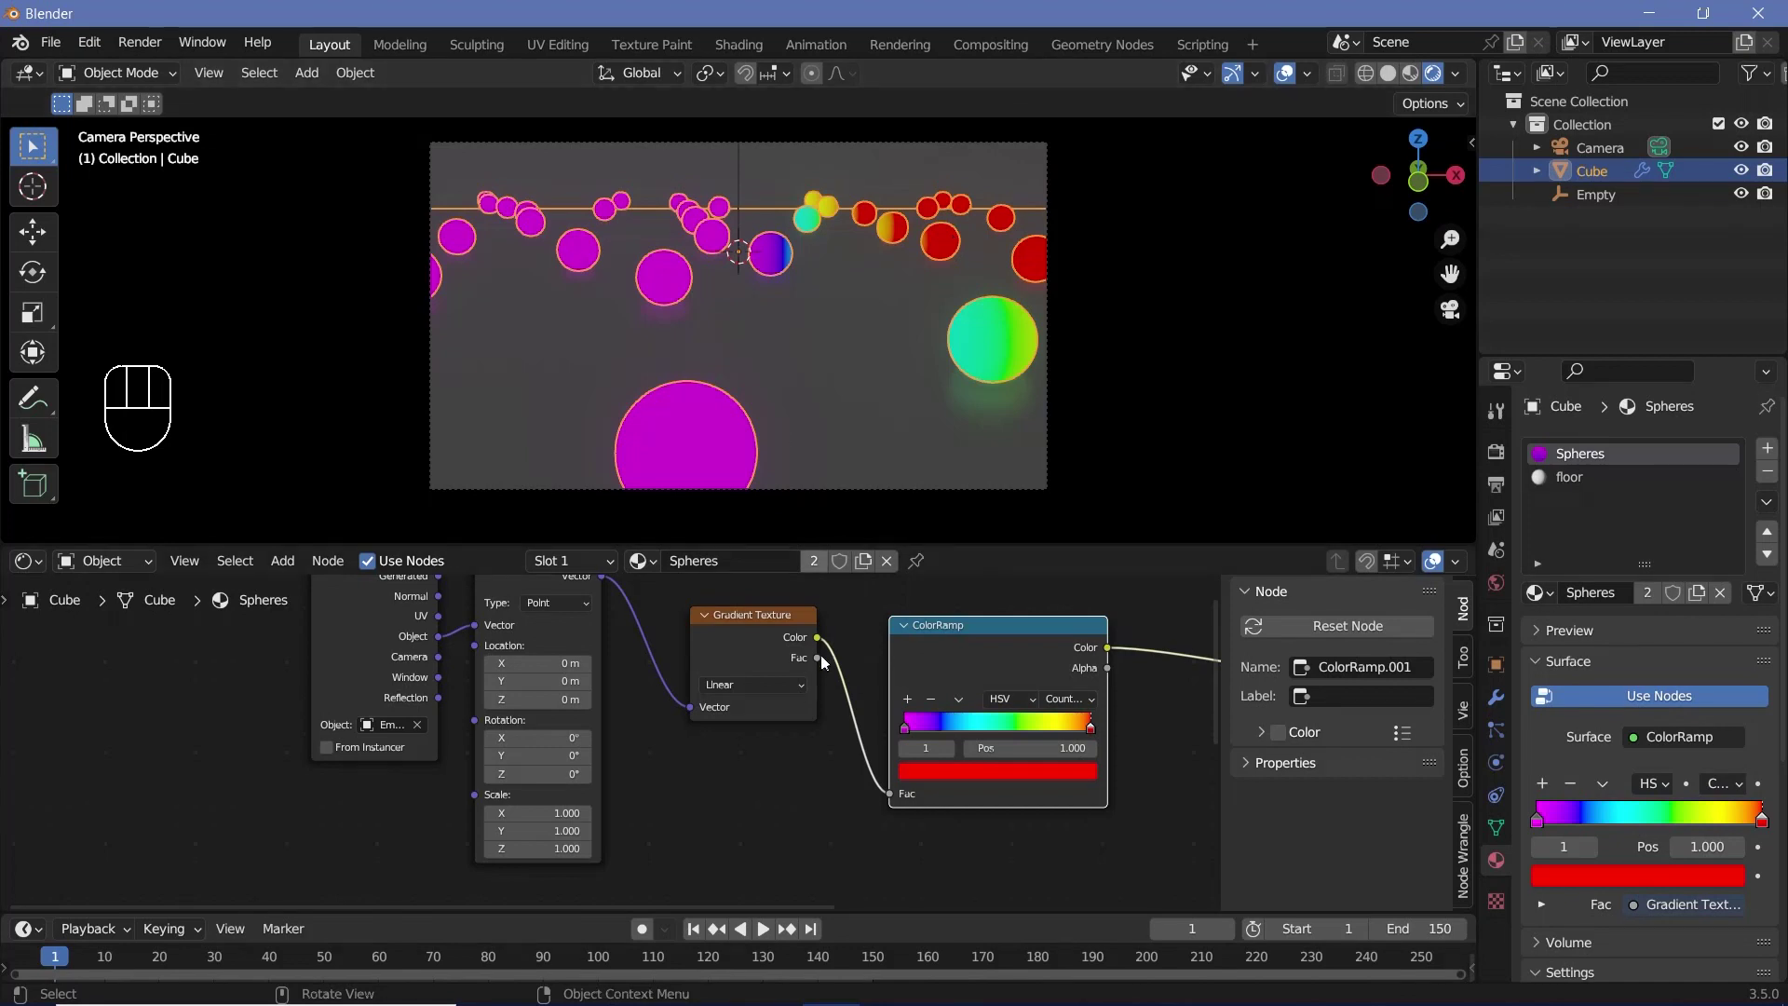
# Move and scale the Empty to shift the spheres' rainbow colours toward yellow-green
pyautogui.click(1604, 205)
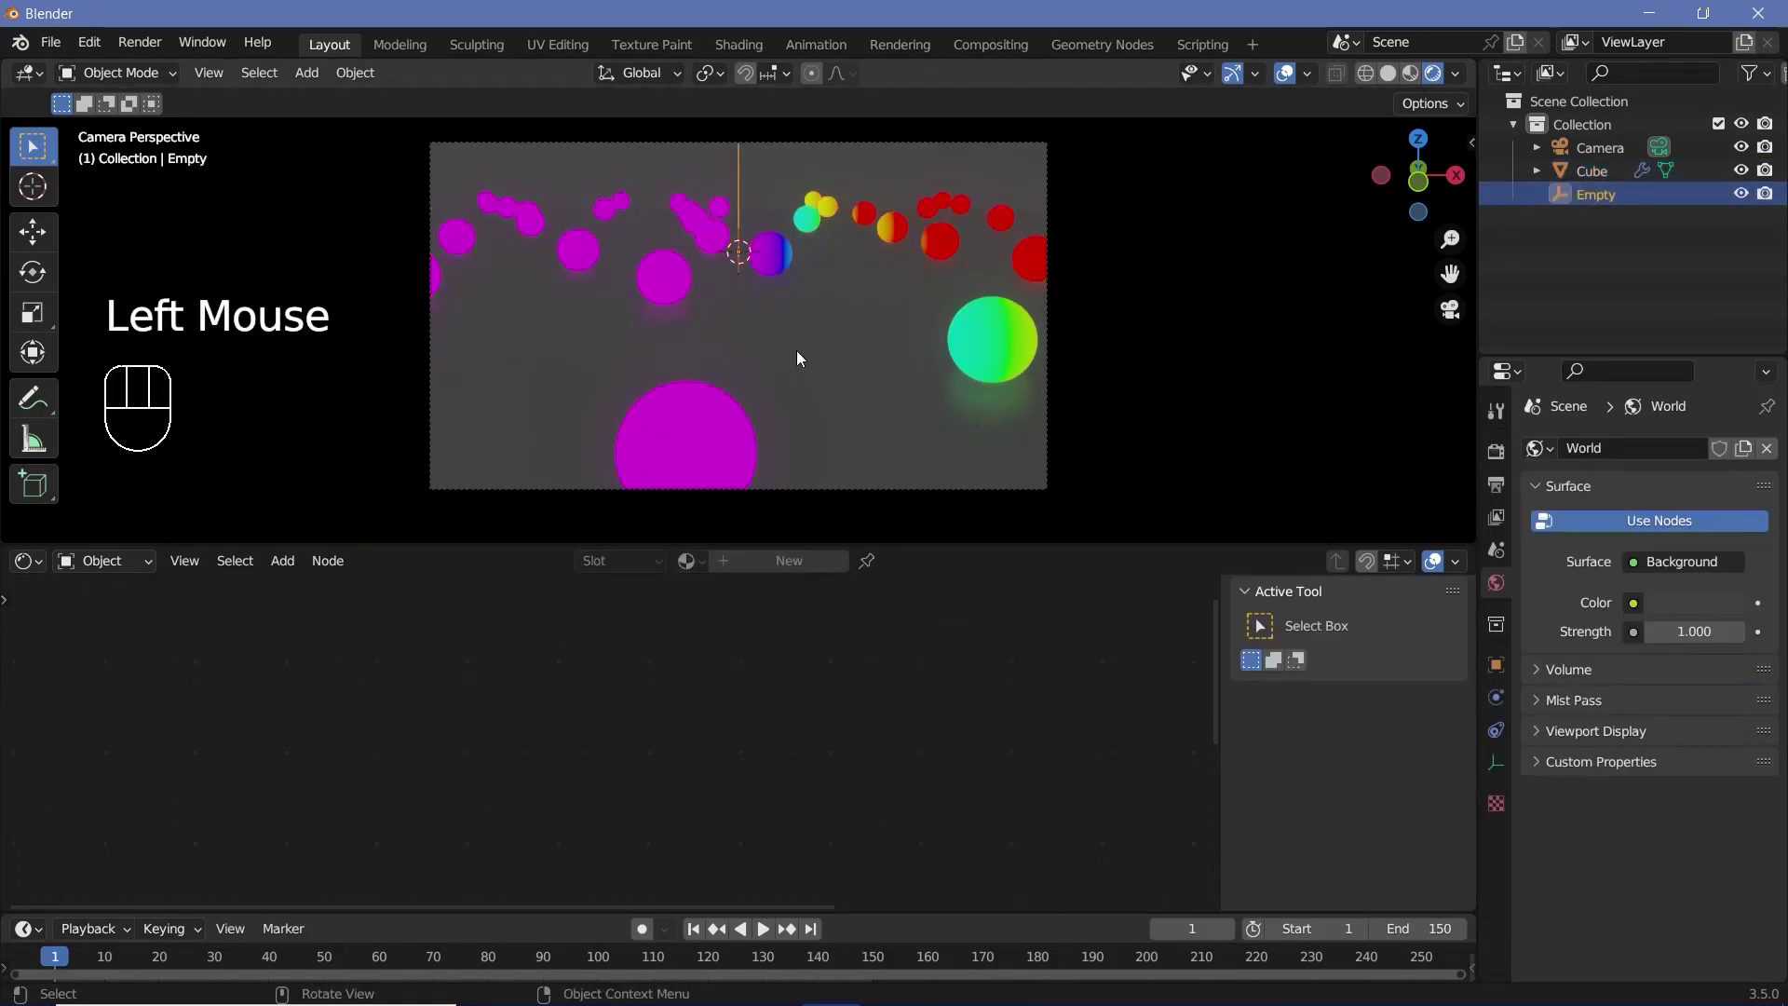
pyautogui.press('s')
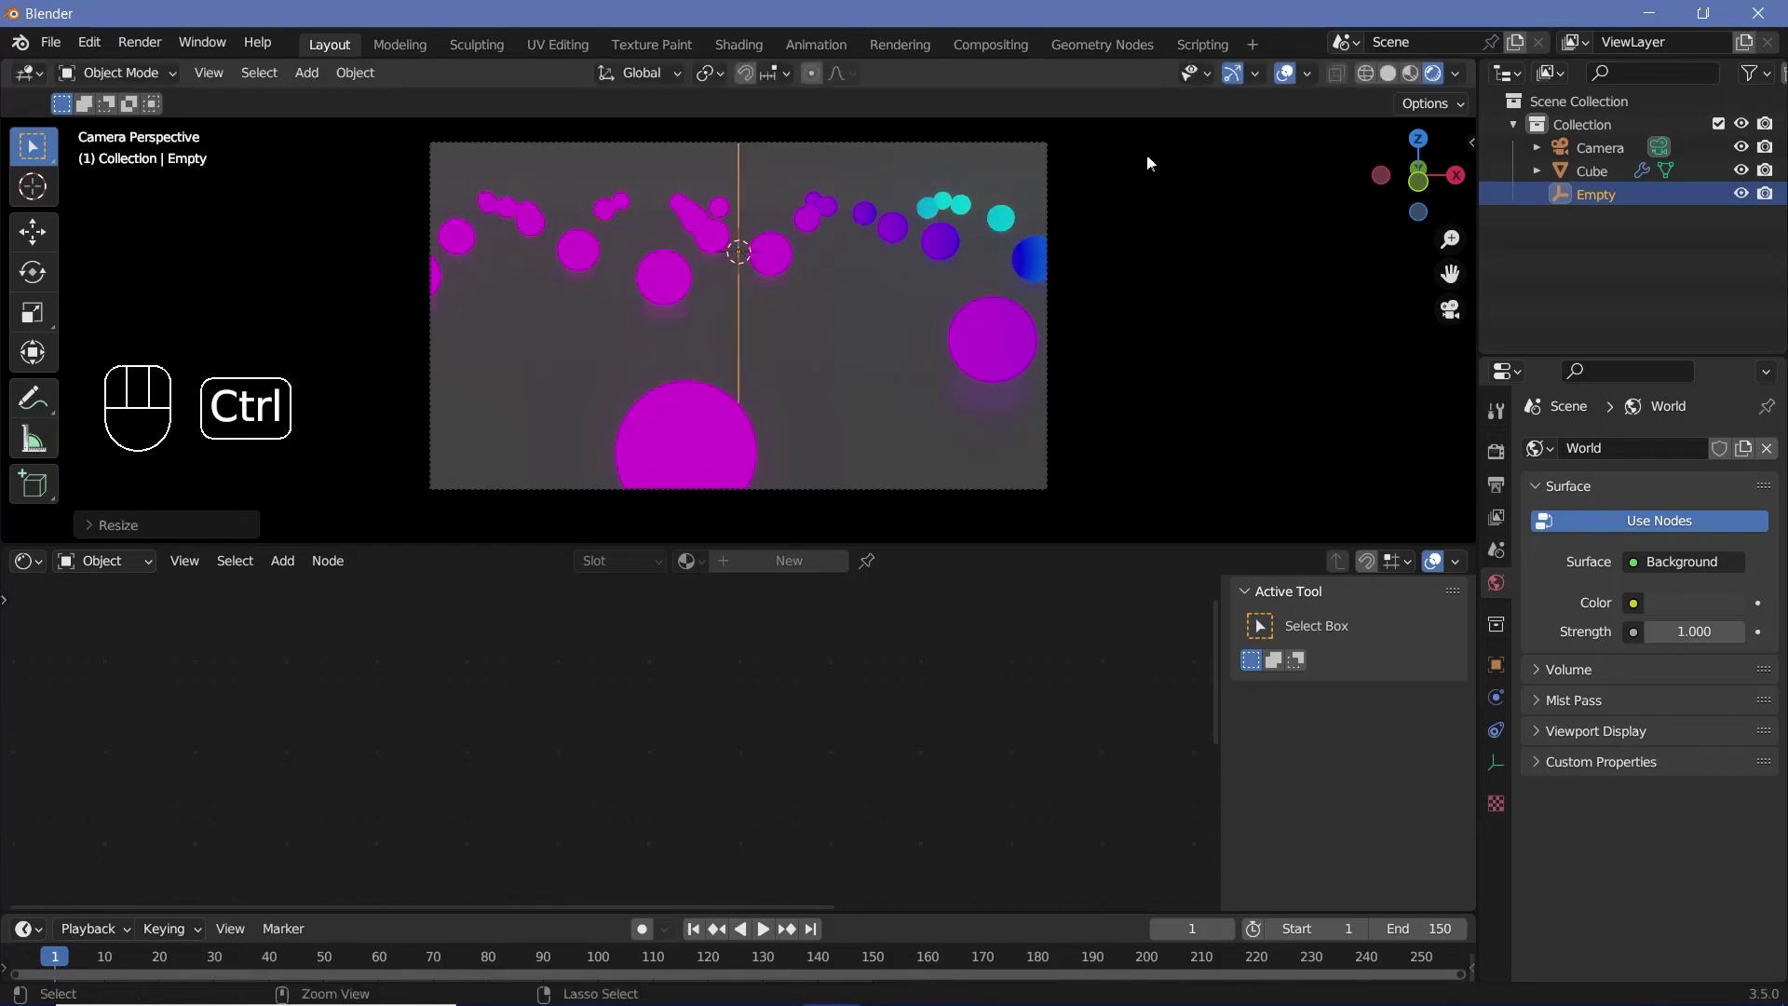
pyautogui.press('g')
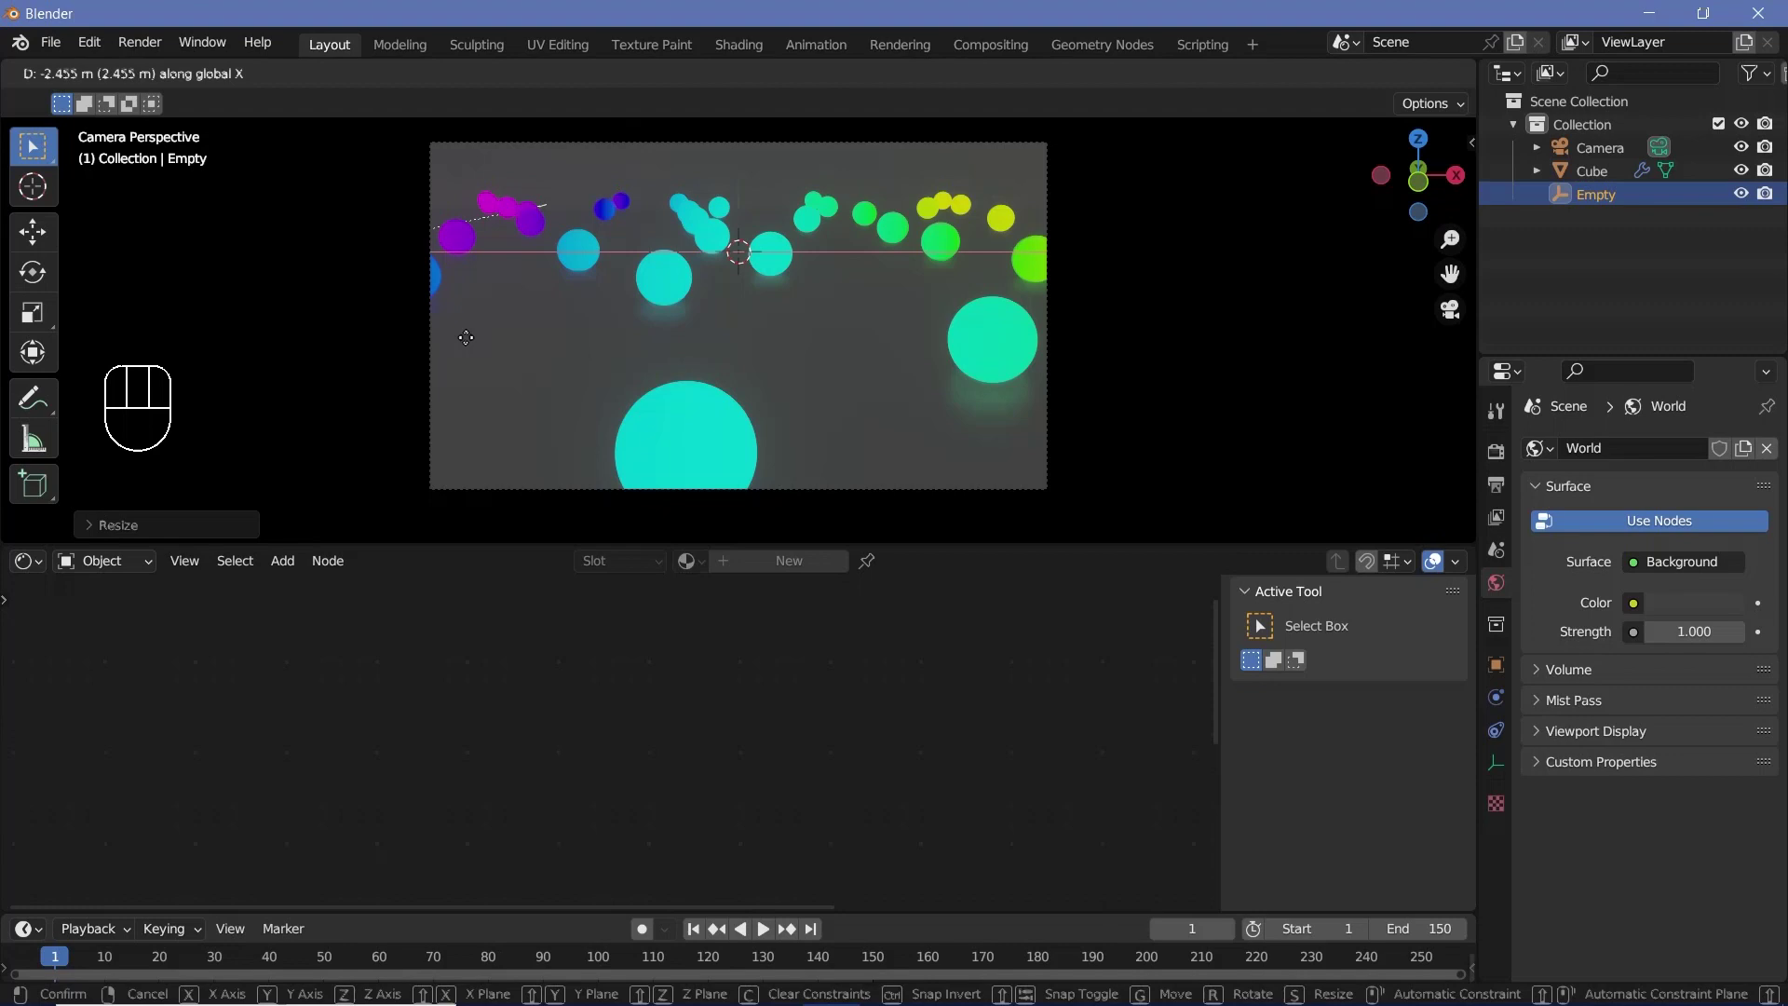
pyautogui.press('s')
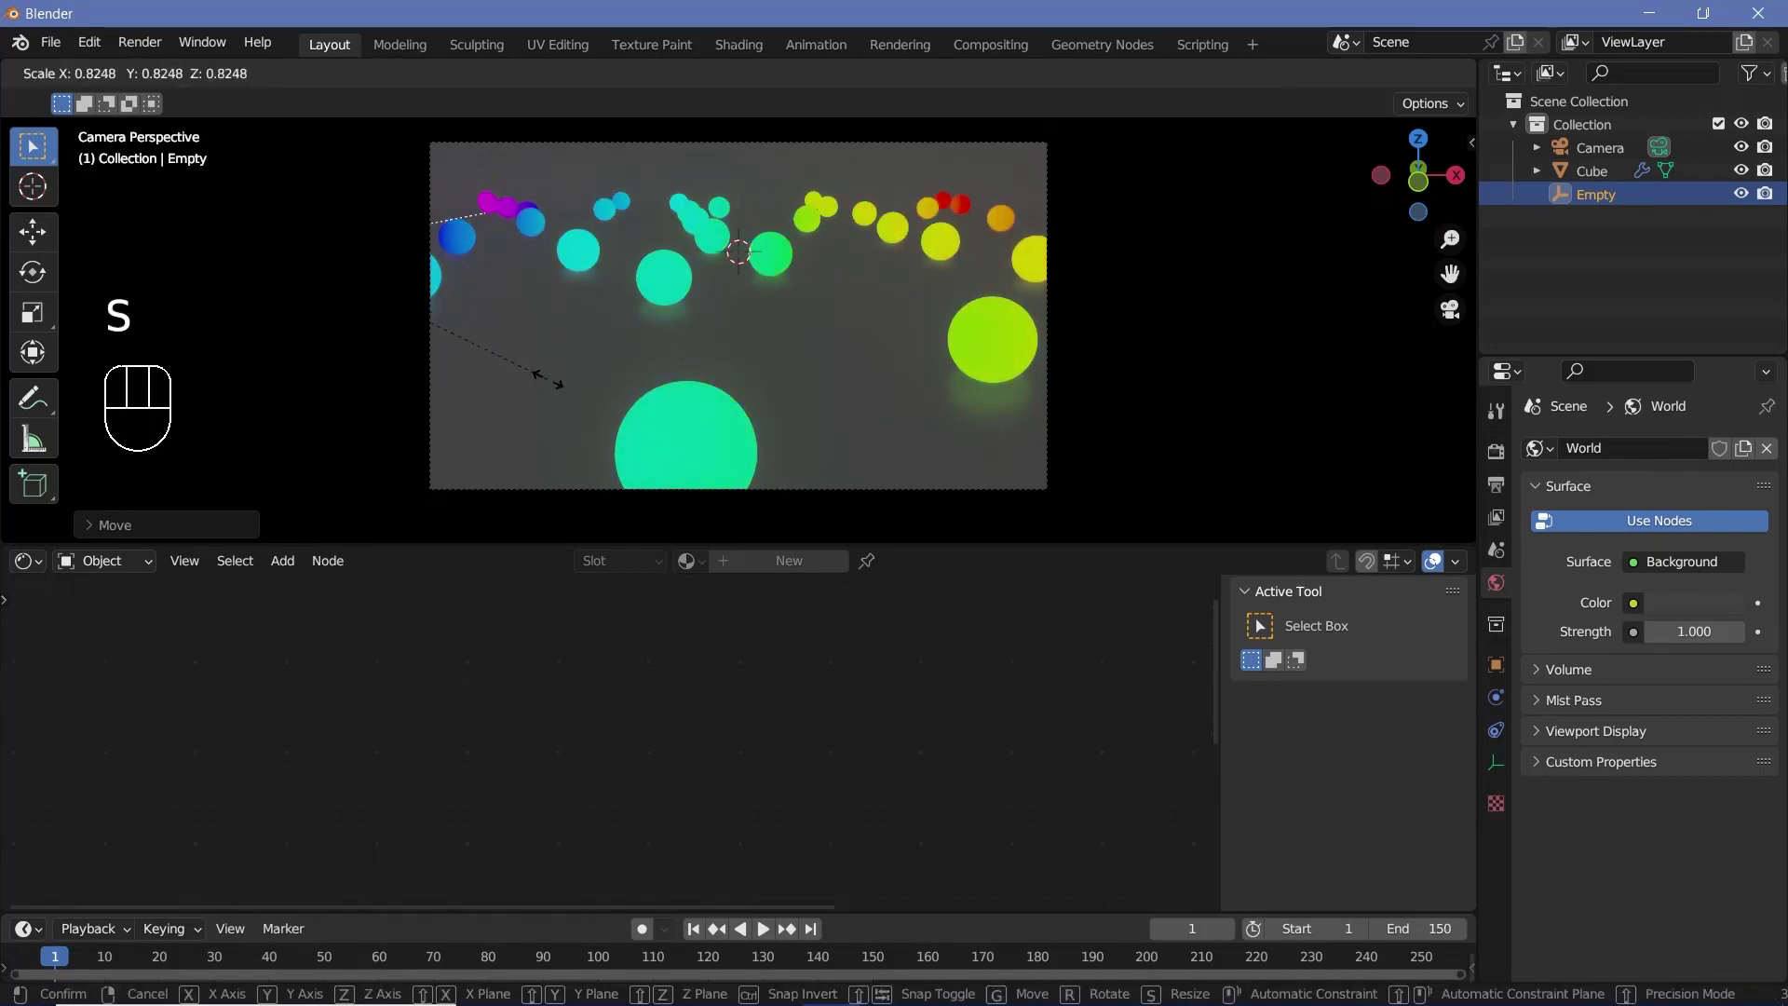
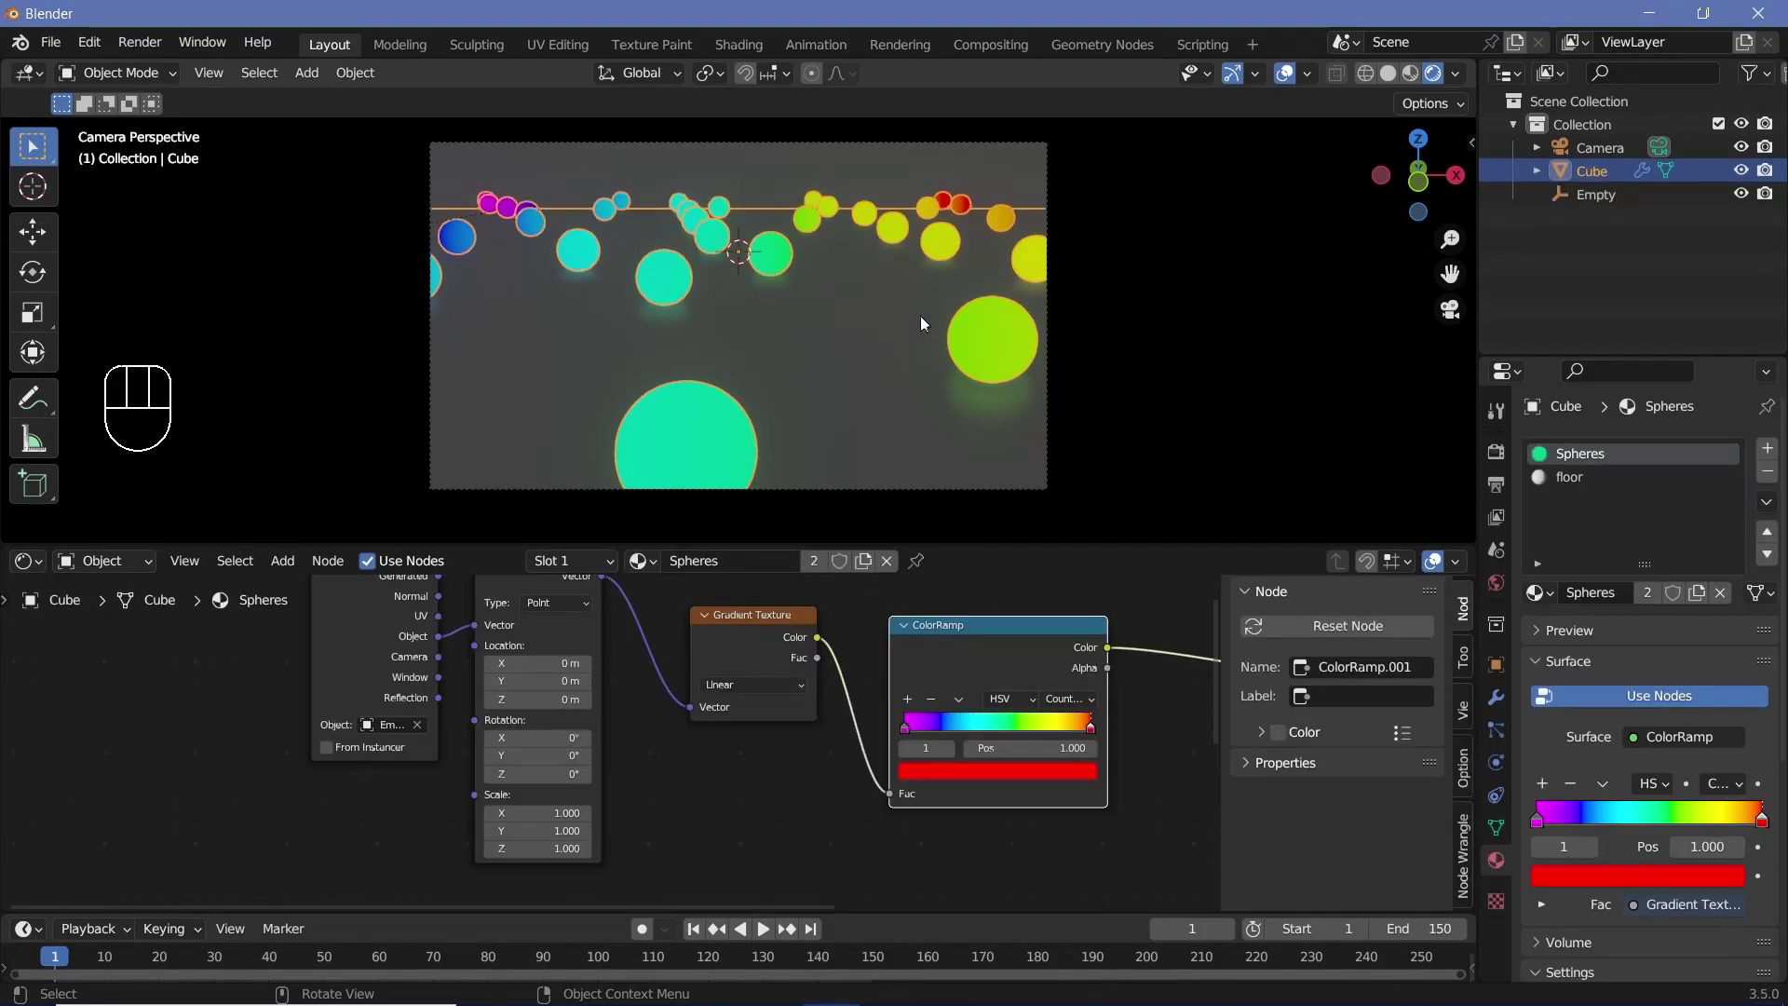
# Connect the rainbow ColorRamp's Color to the Principled BSDF Emission input
pyautogui.middleClick(529, 676)
pyautogui.moveTo(532, 694); pyautogui.dragTo(707, 833)
pyautogui.click(859, 844)
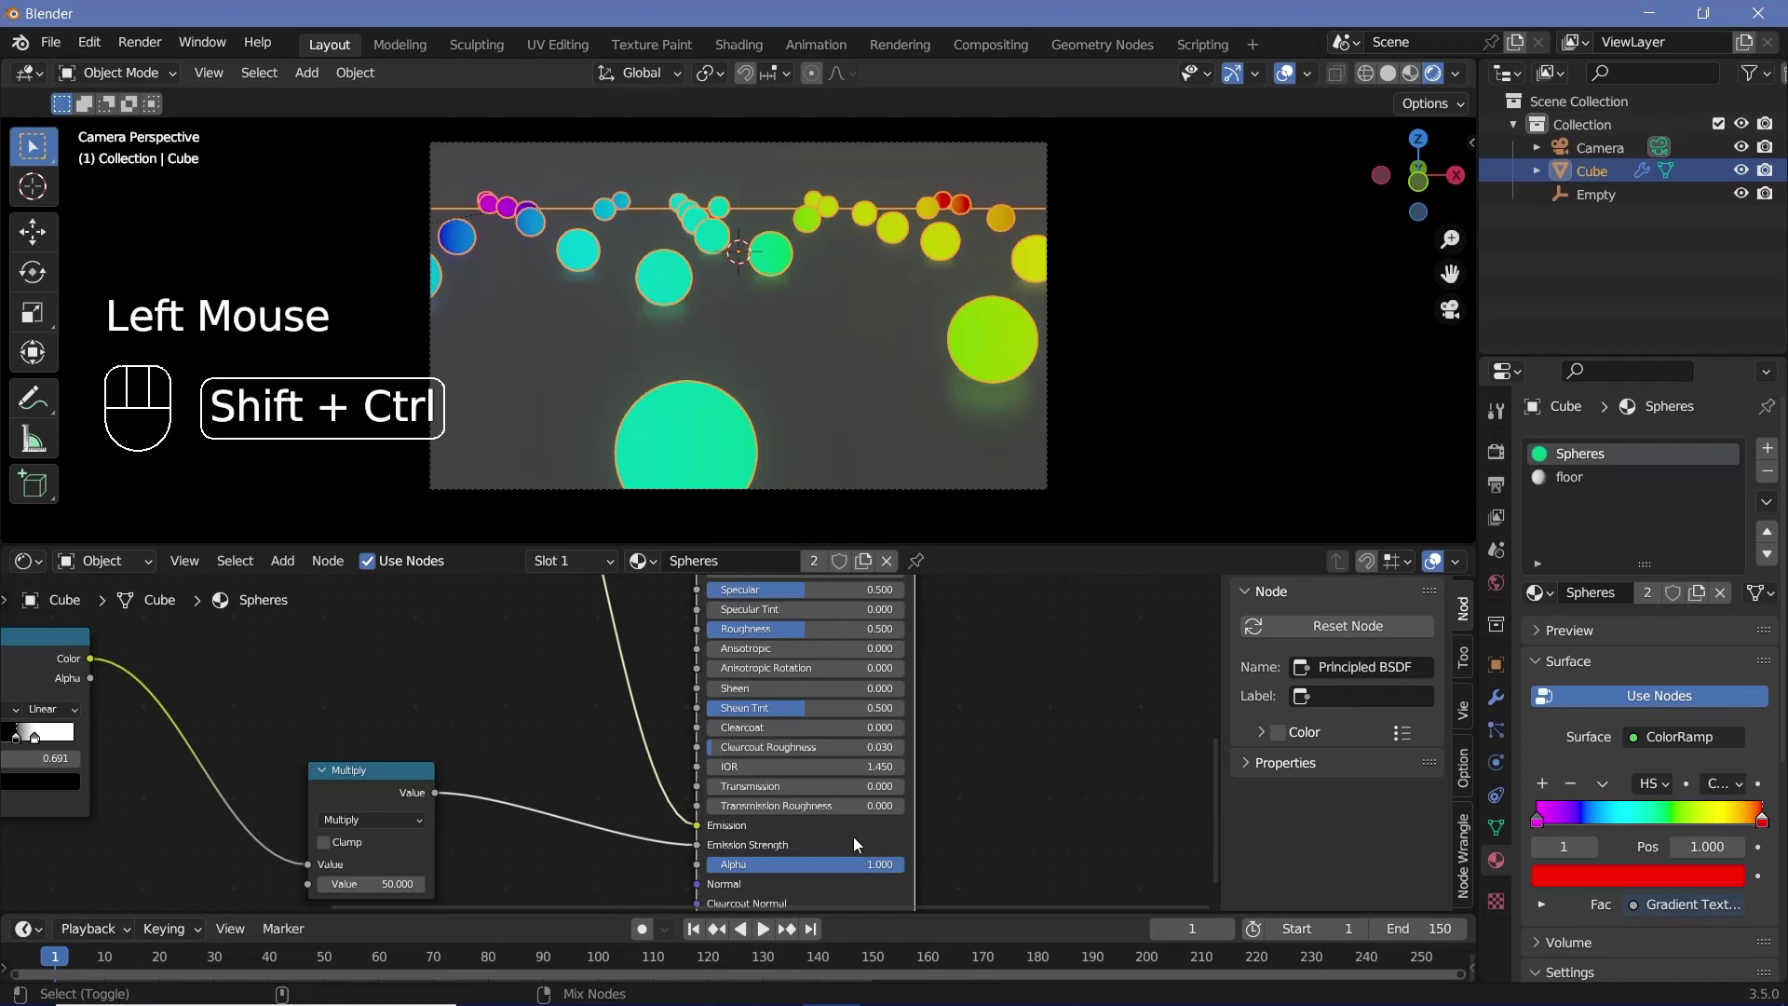
pyautogui.click(859, 845)
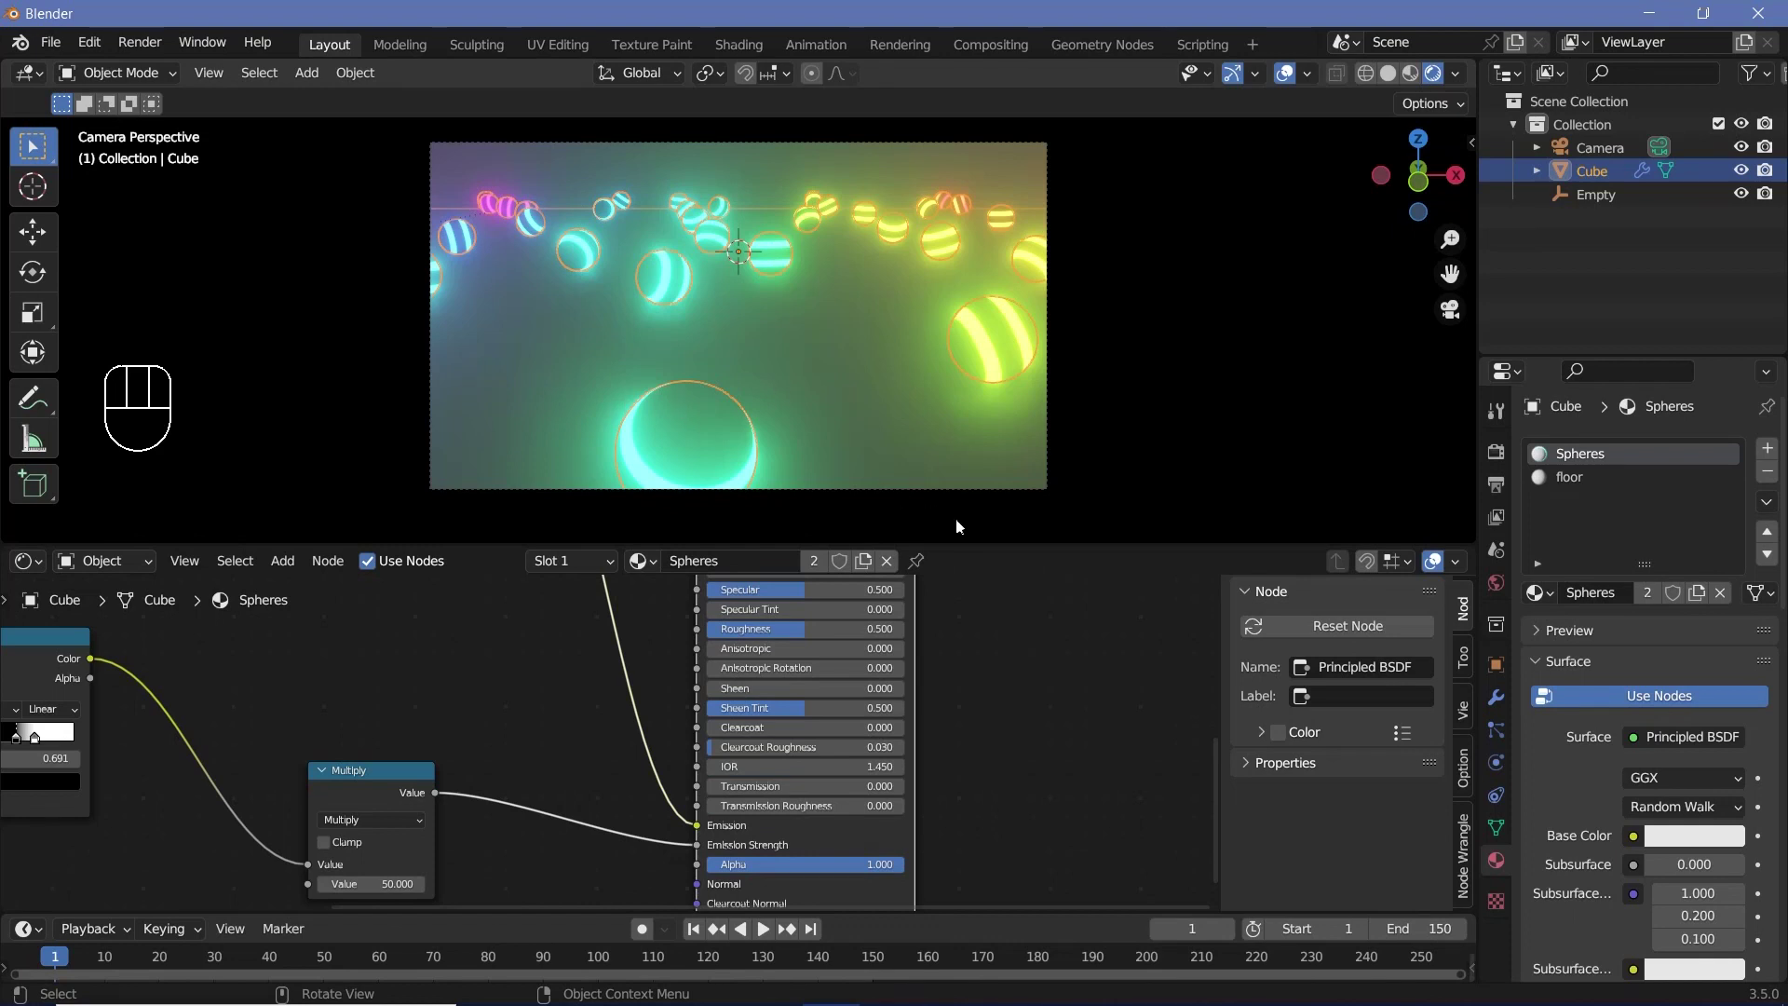
# Set Bloom Clamp to 4 in Render Properties and the emission Multiply value to 250
pyautogui.click(1503, 454)
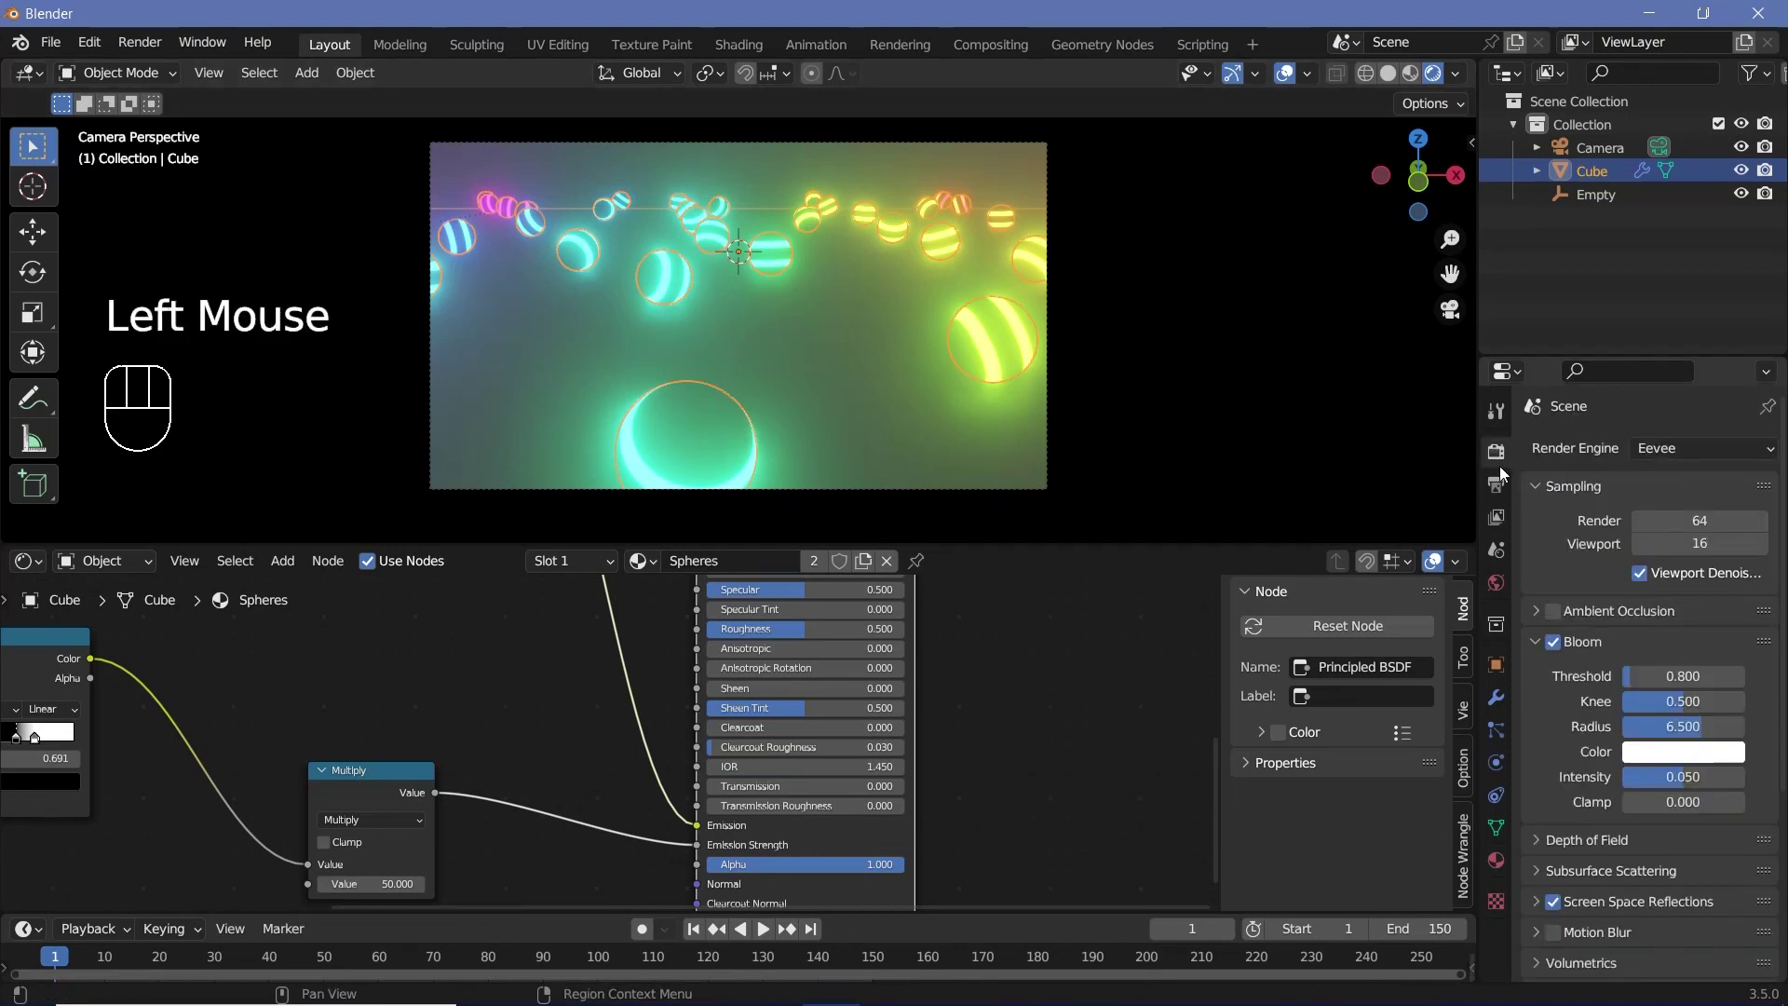
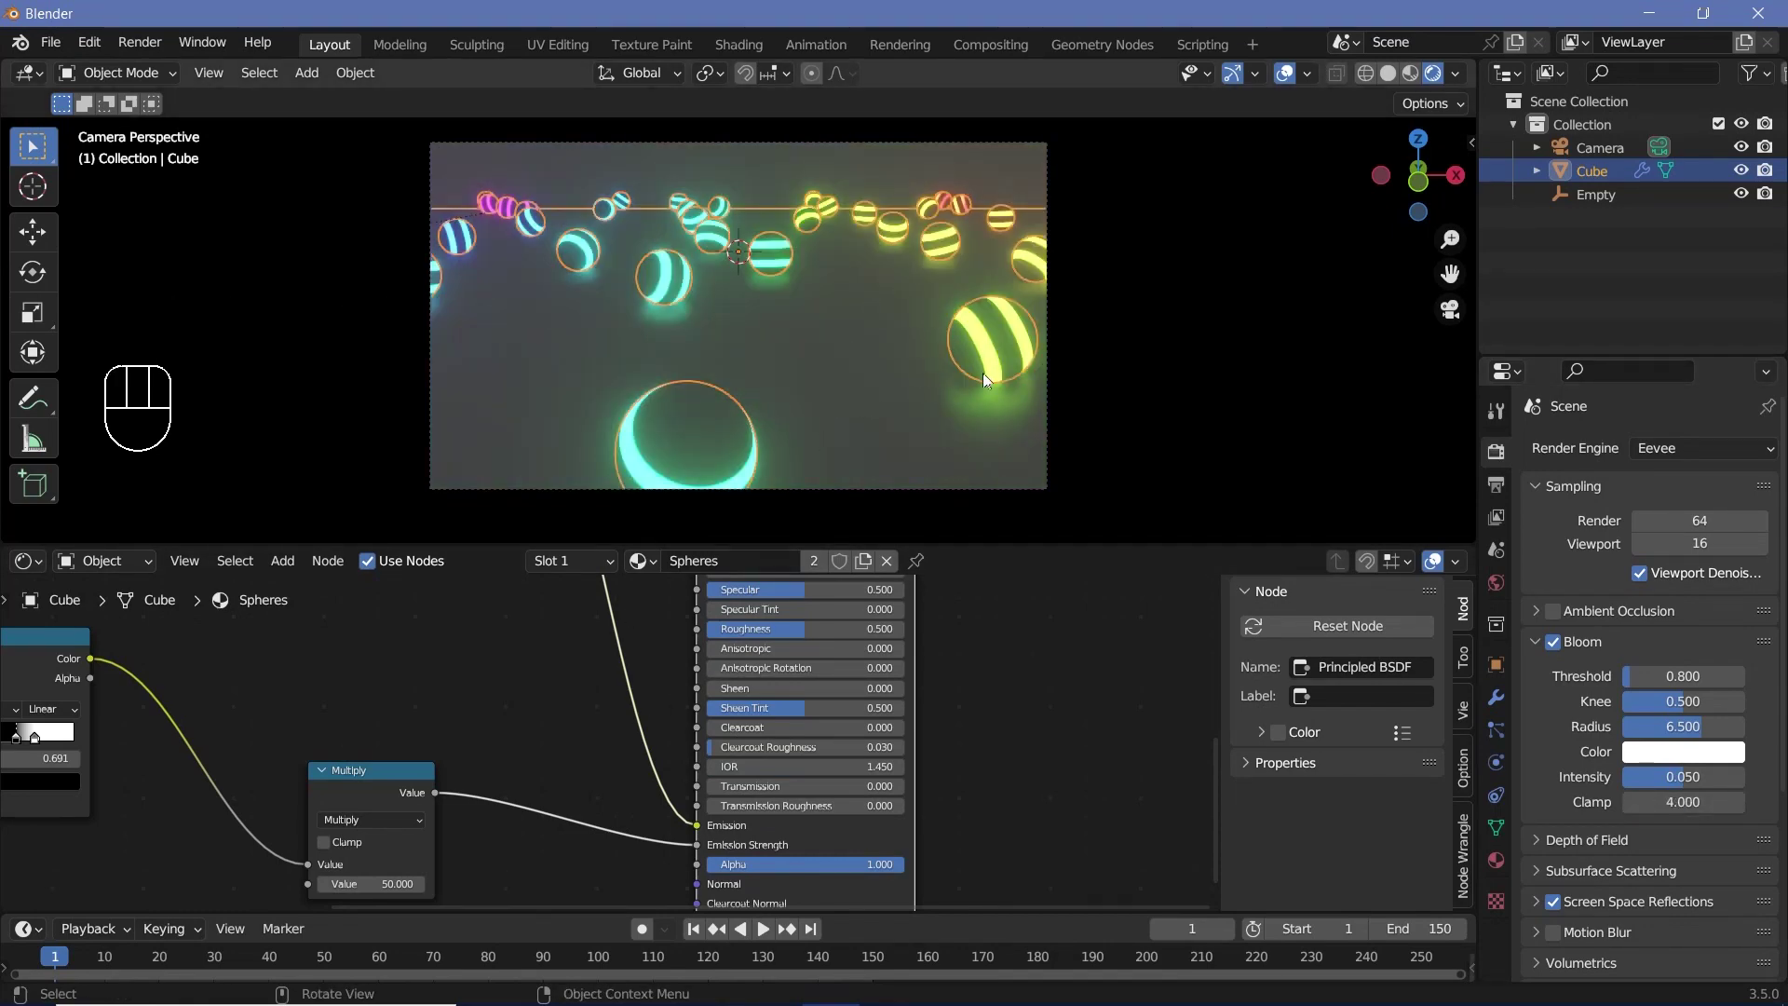
pyautogui.scroll(3)
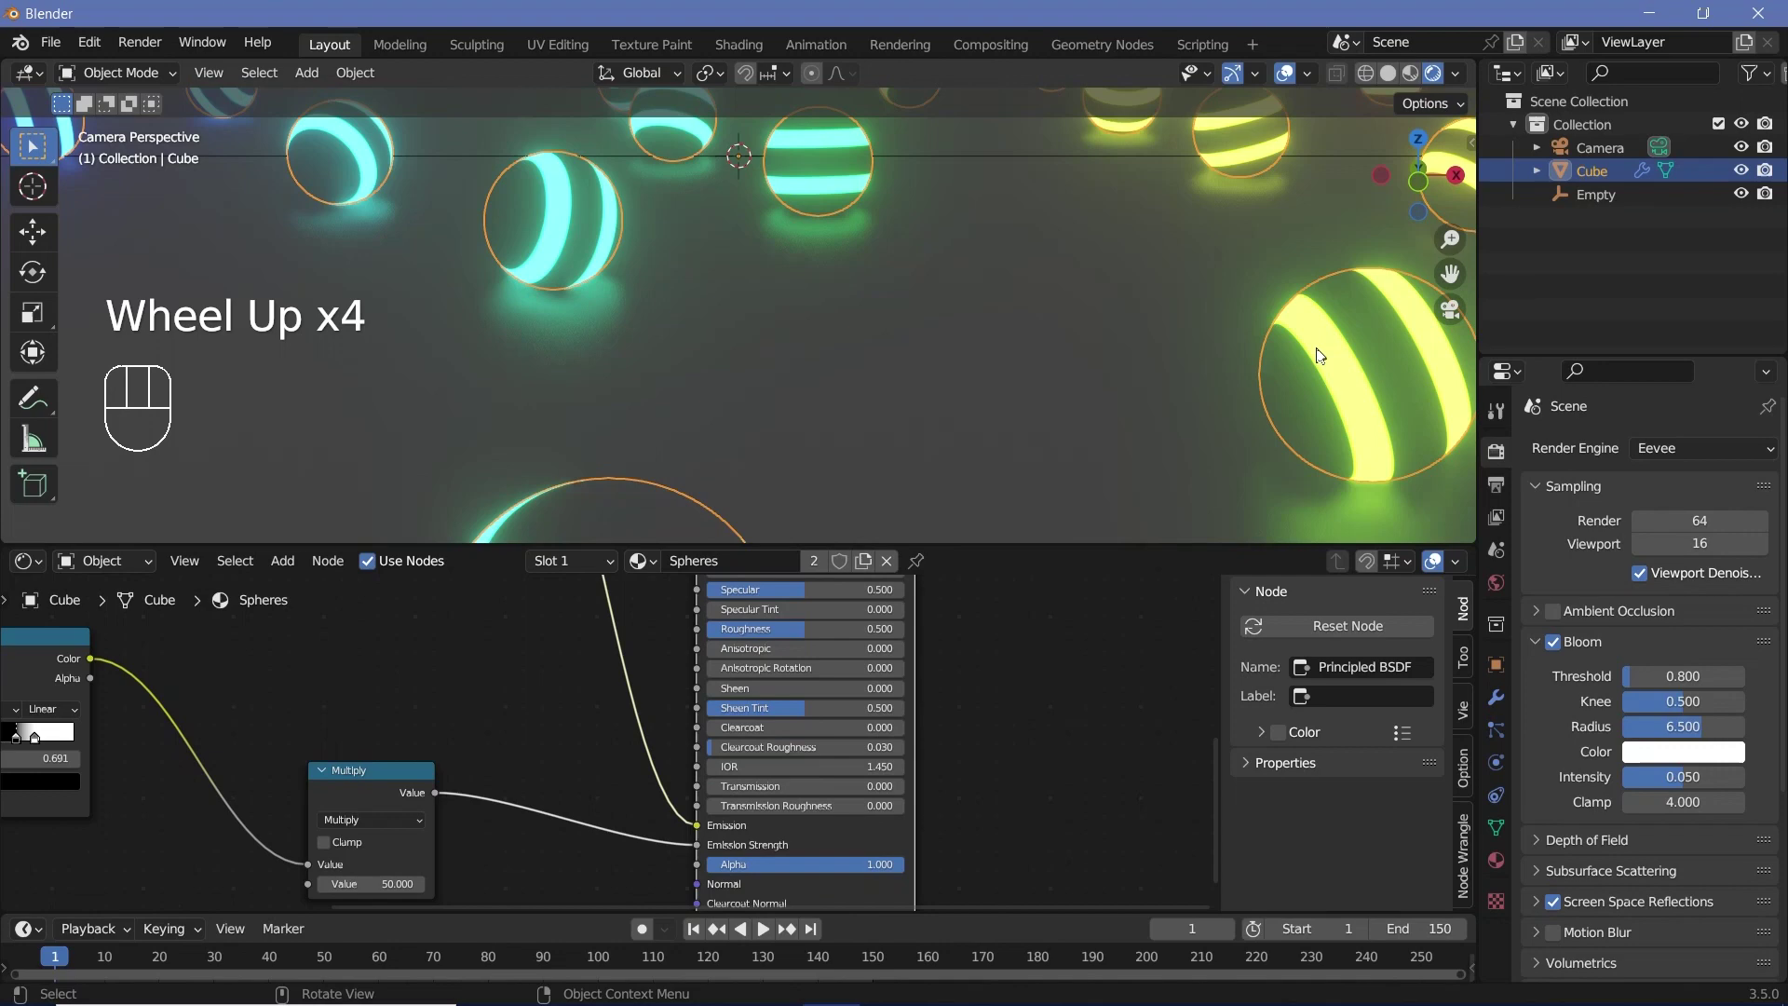
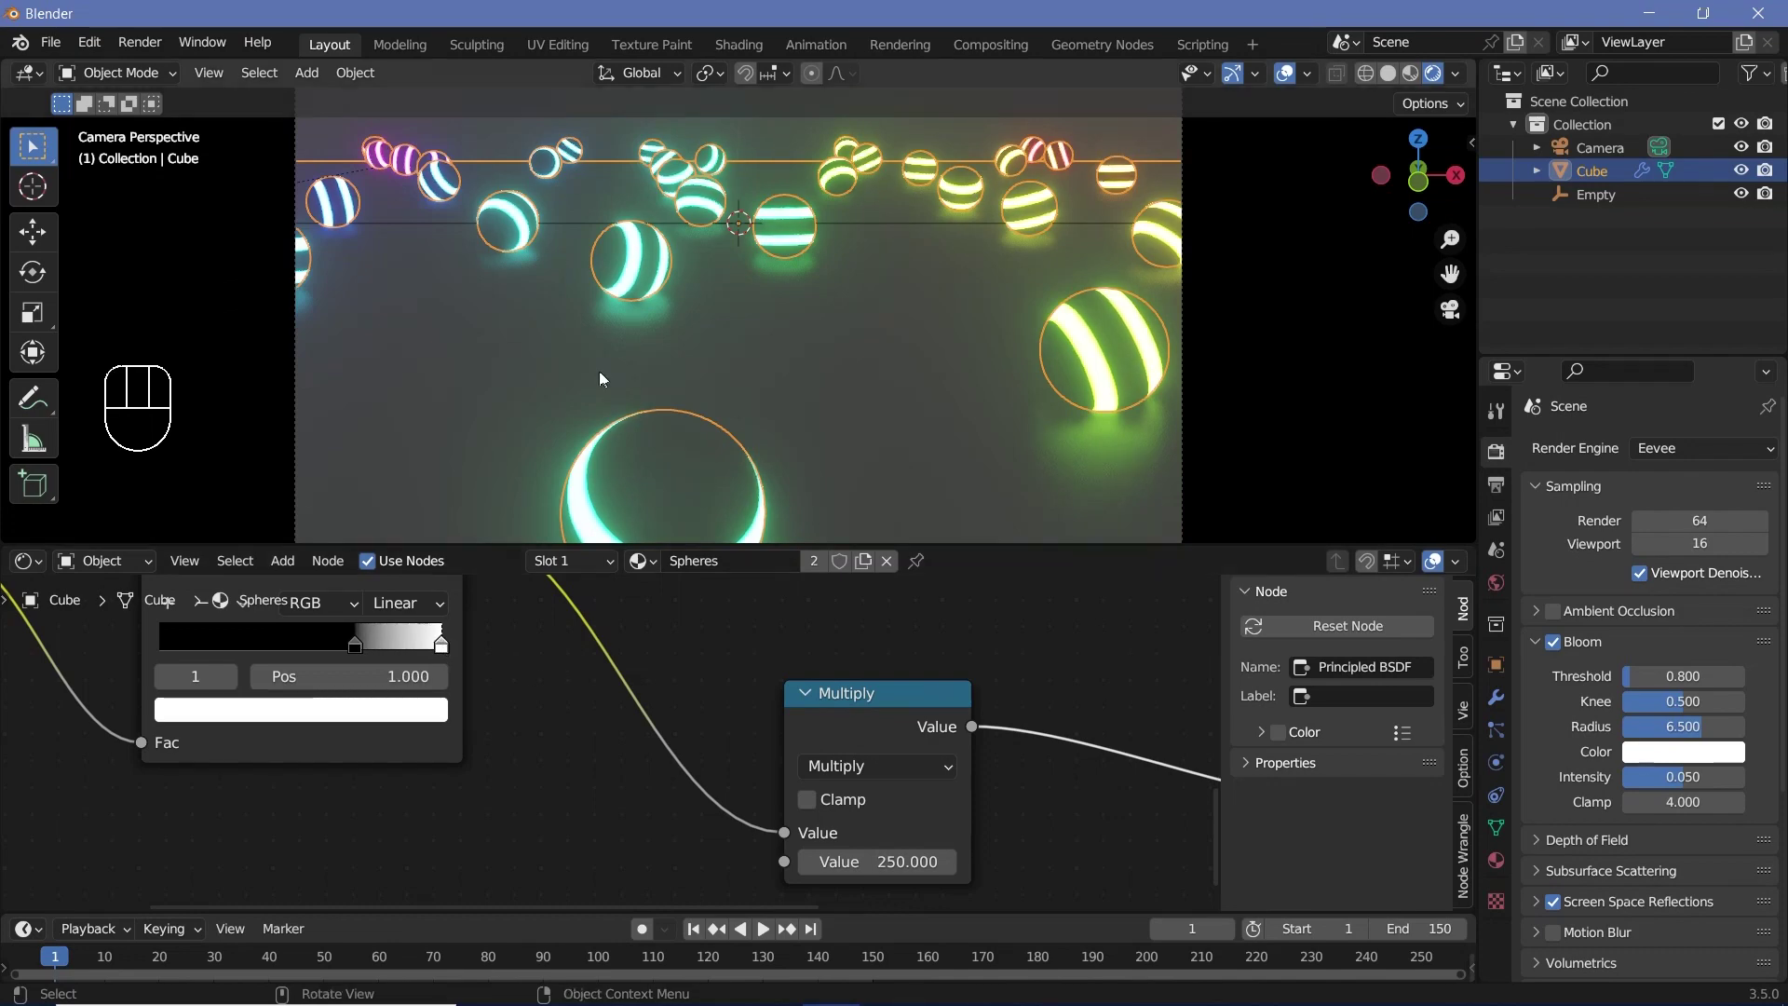
pyautogui.scroll(3)
pyautogui.scroll(3)
# Zoom in on the glow beneath a sphere, then return to the full camera view
pyautogui.moveTo(597, 291); pyautogui.dragTo(644, 330)
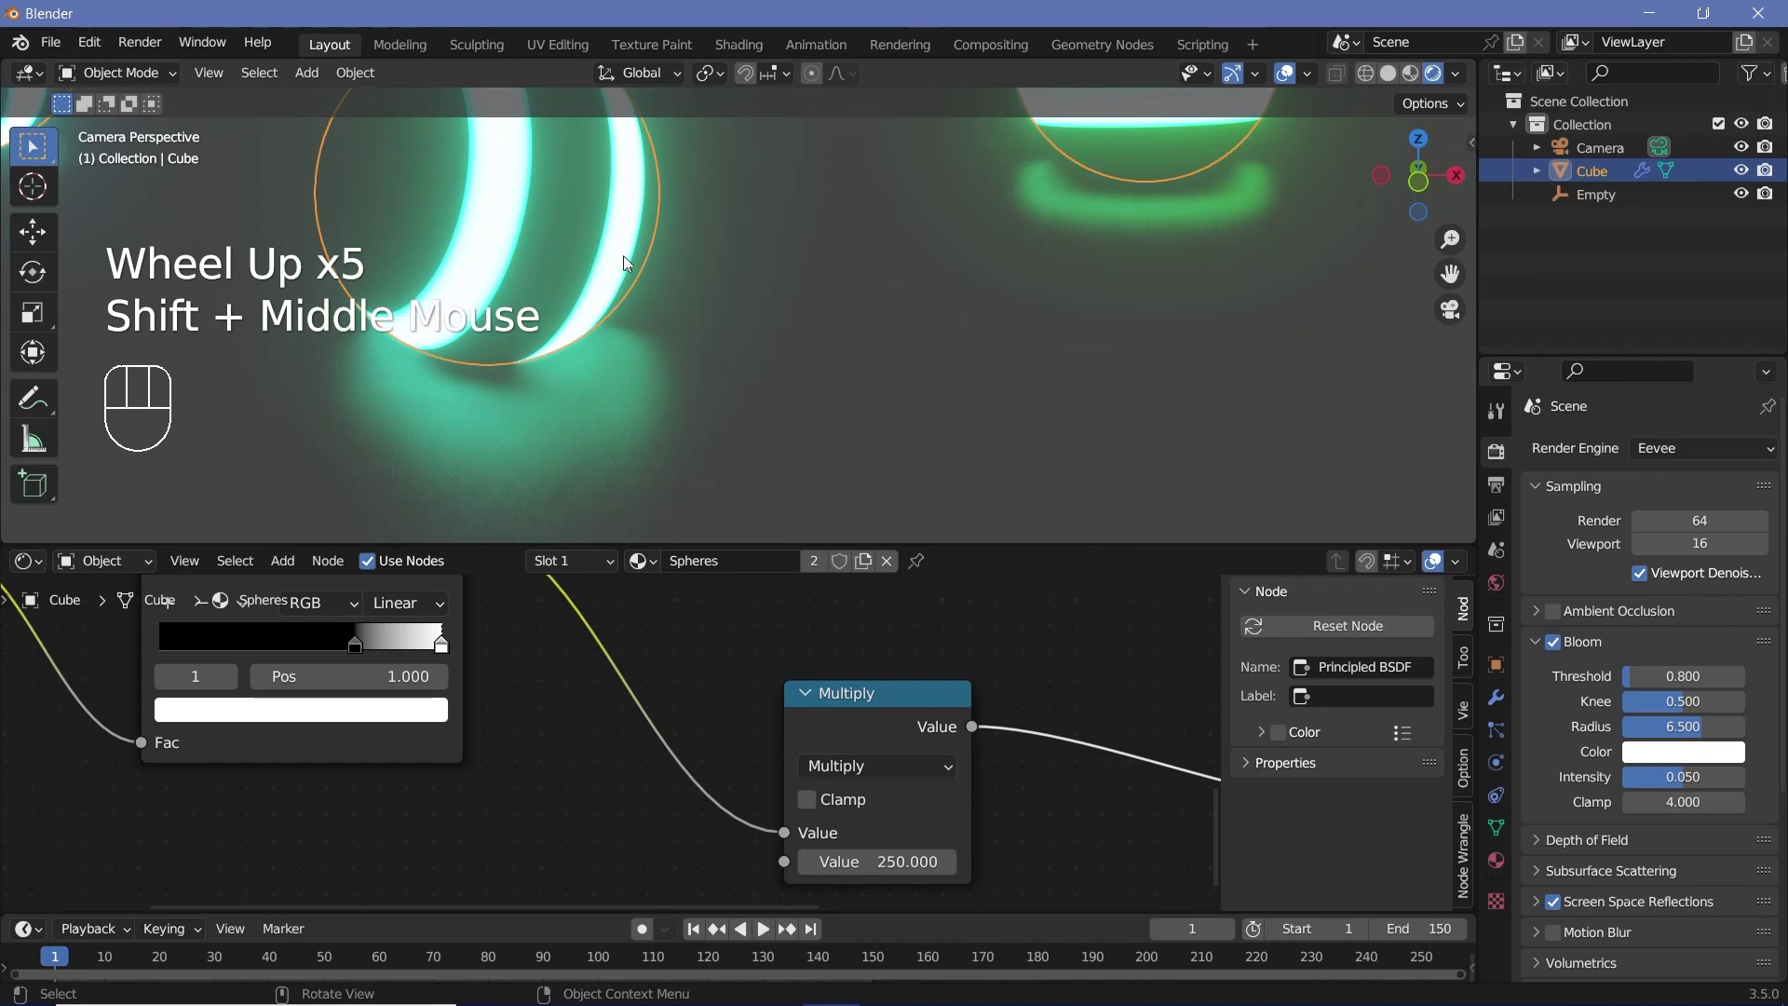
pyautogui.scroll(-3)
pyautogui.moveTo(814, 338); pyautogui.dragTo(786, 276)
pyautogui.scroll(-3)
pyautogui.middleClick(761, 310)
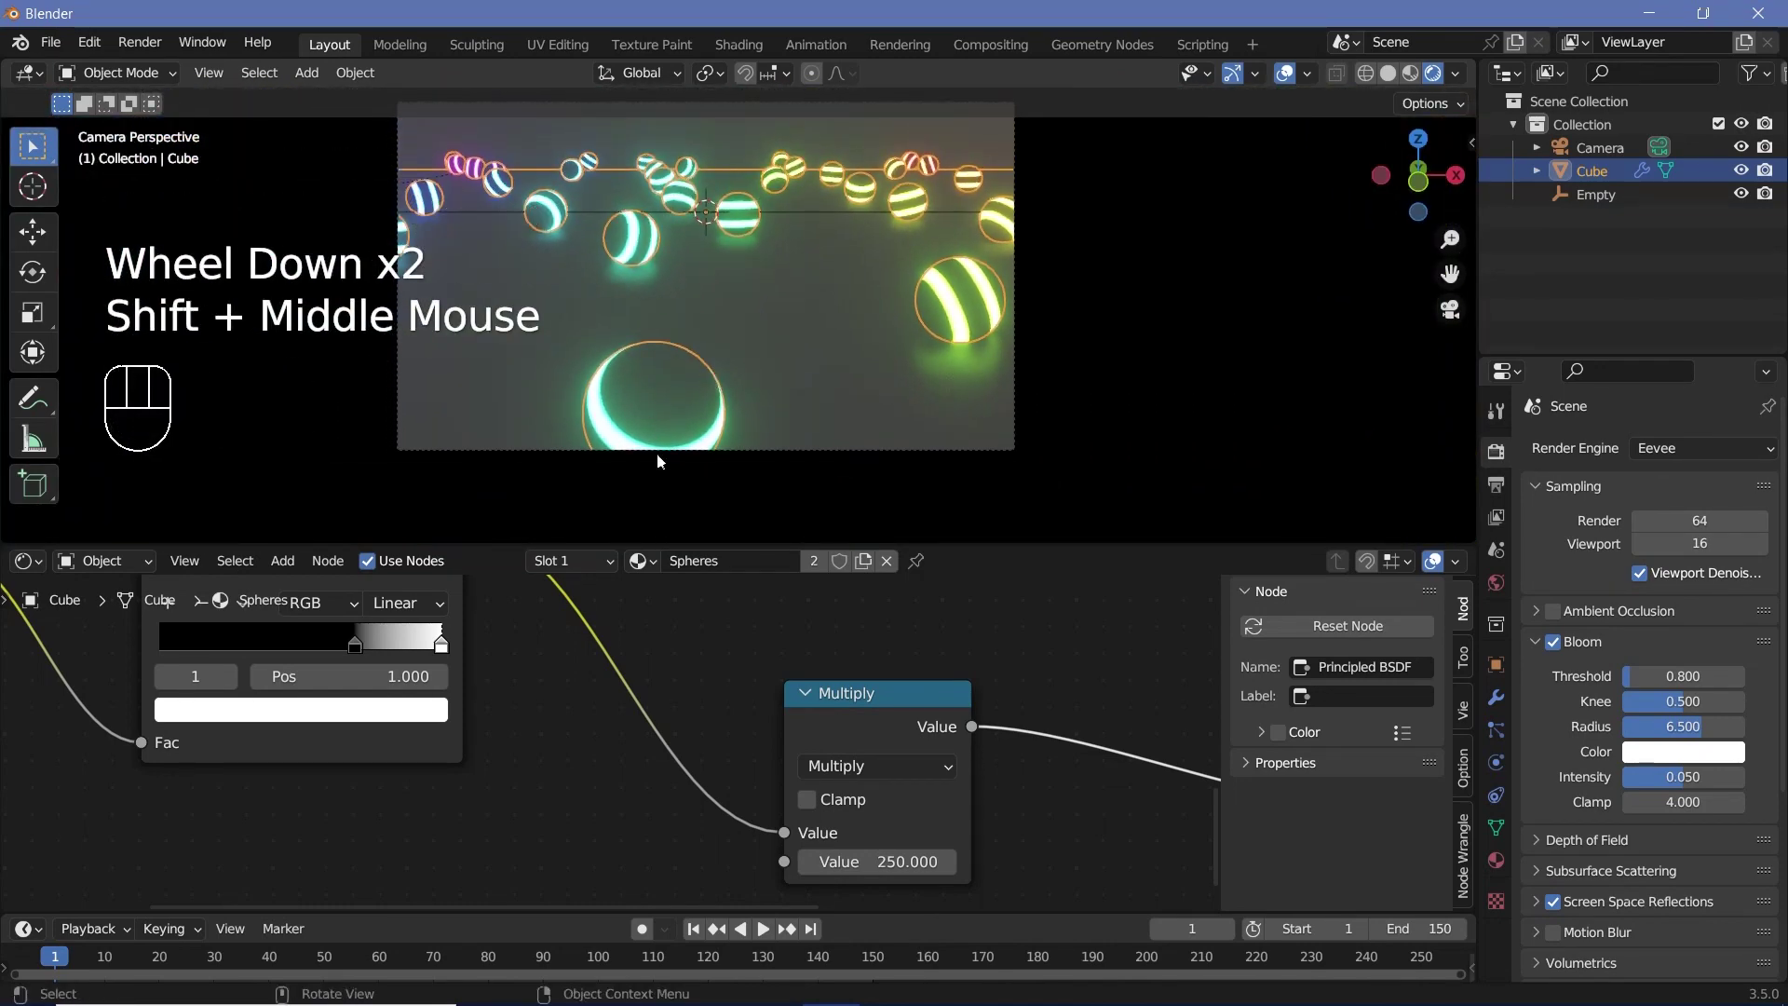
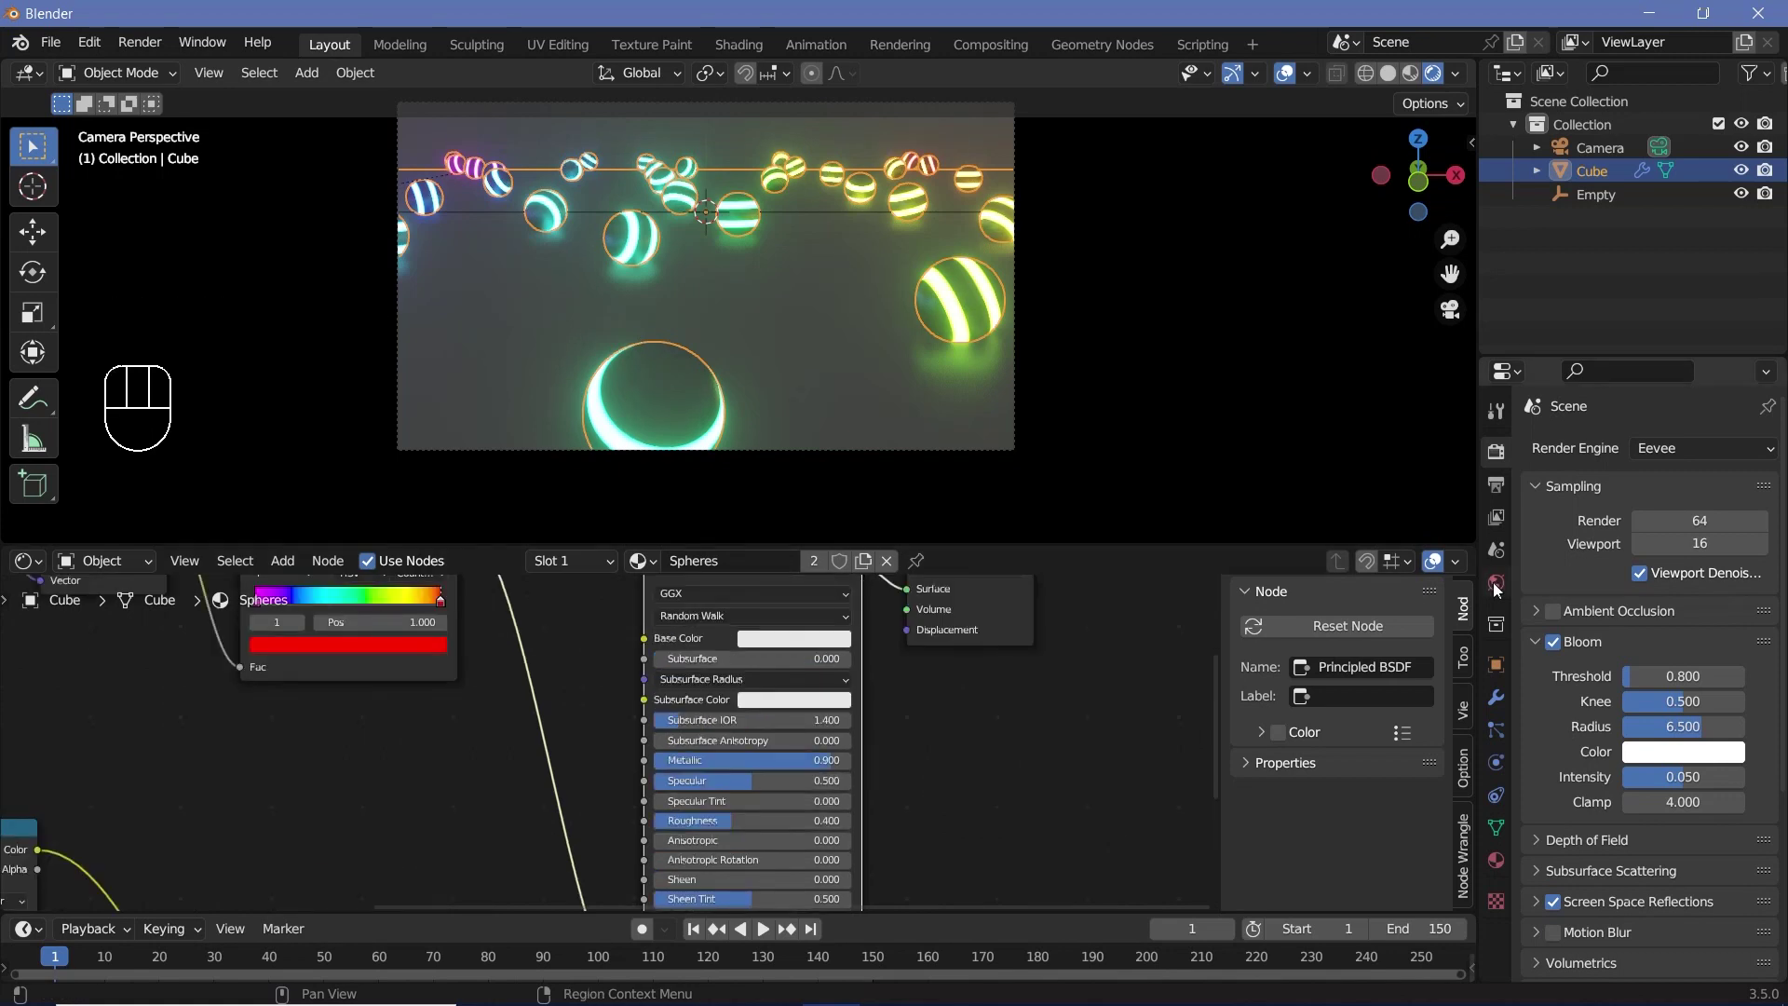
# Add a Volume Scatter node at density 0.3 and link it to the World Output Volume
pyautogui.moveTo(137, 570); pyautogui.dragTo(116, 614)
pyautogui.middleClick(117, 614)
pyautogui.click(723, 691)
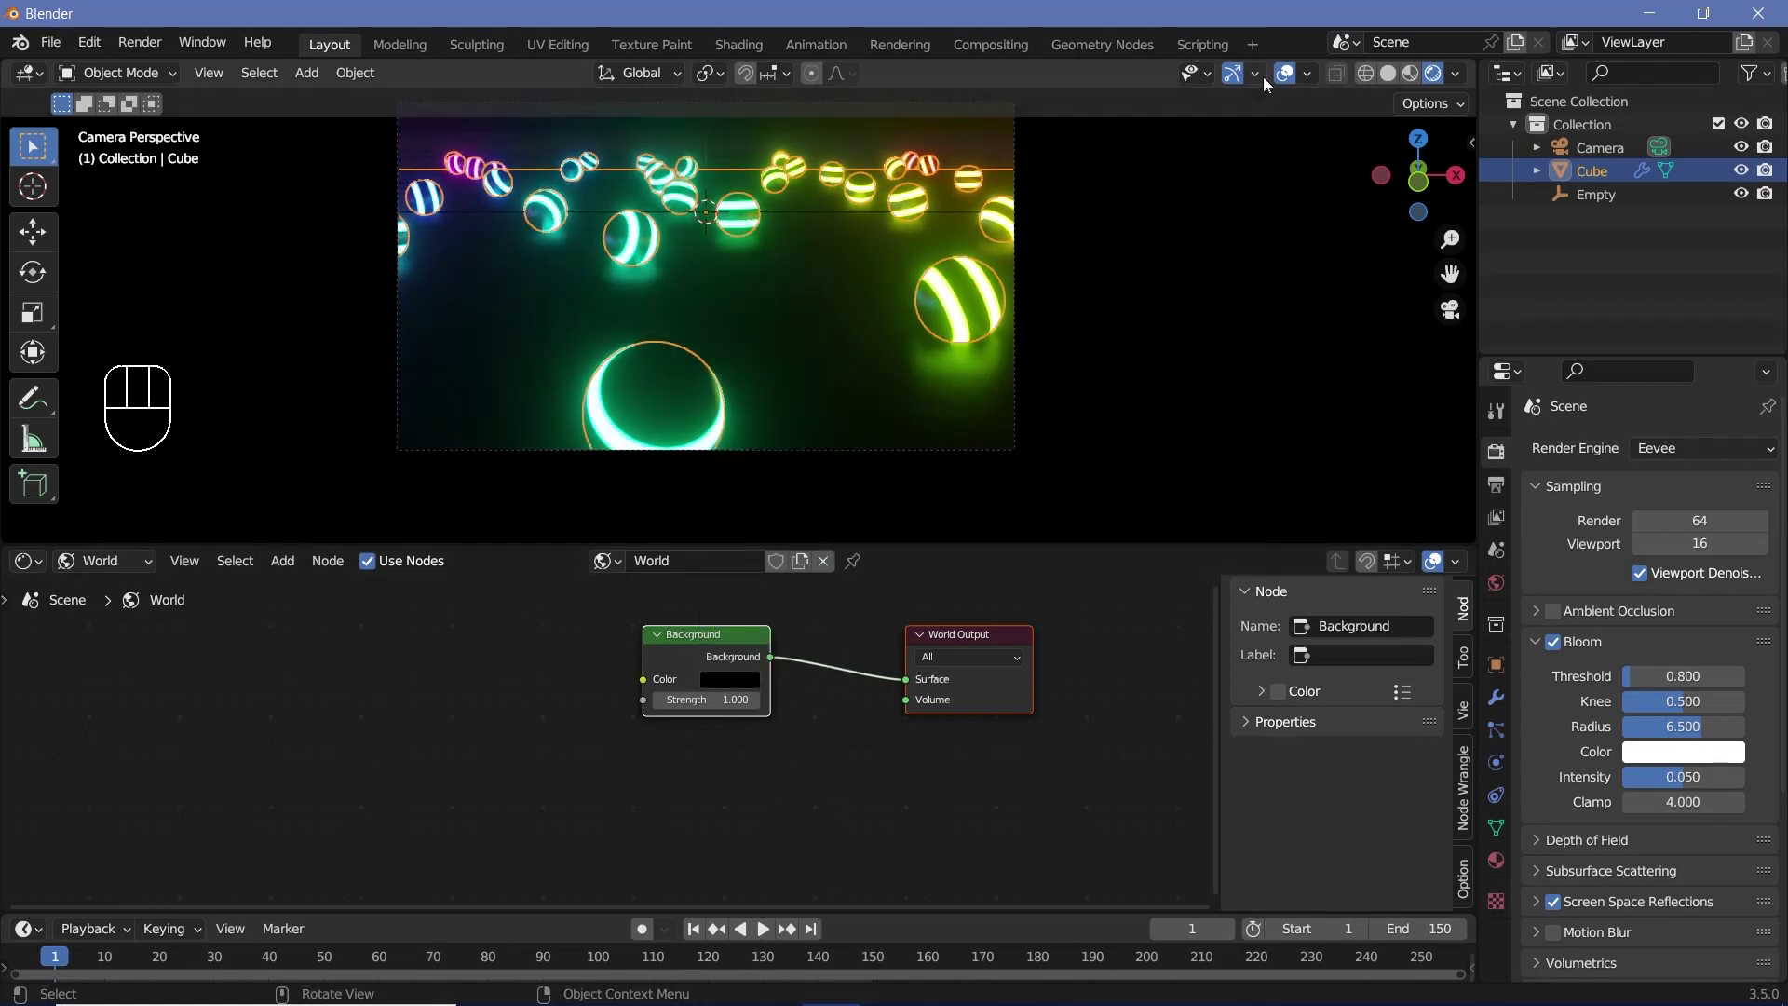
pyautogui.click(1294, 78)
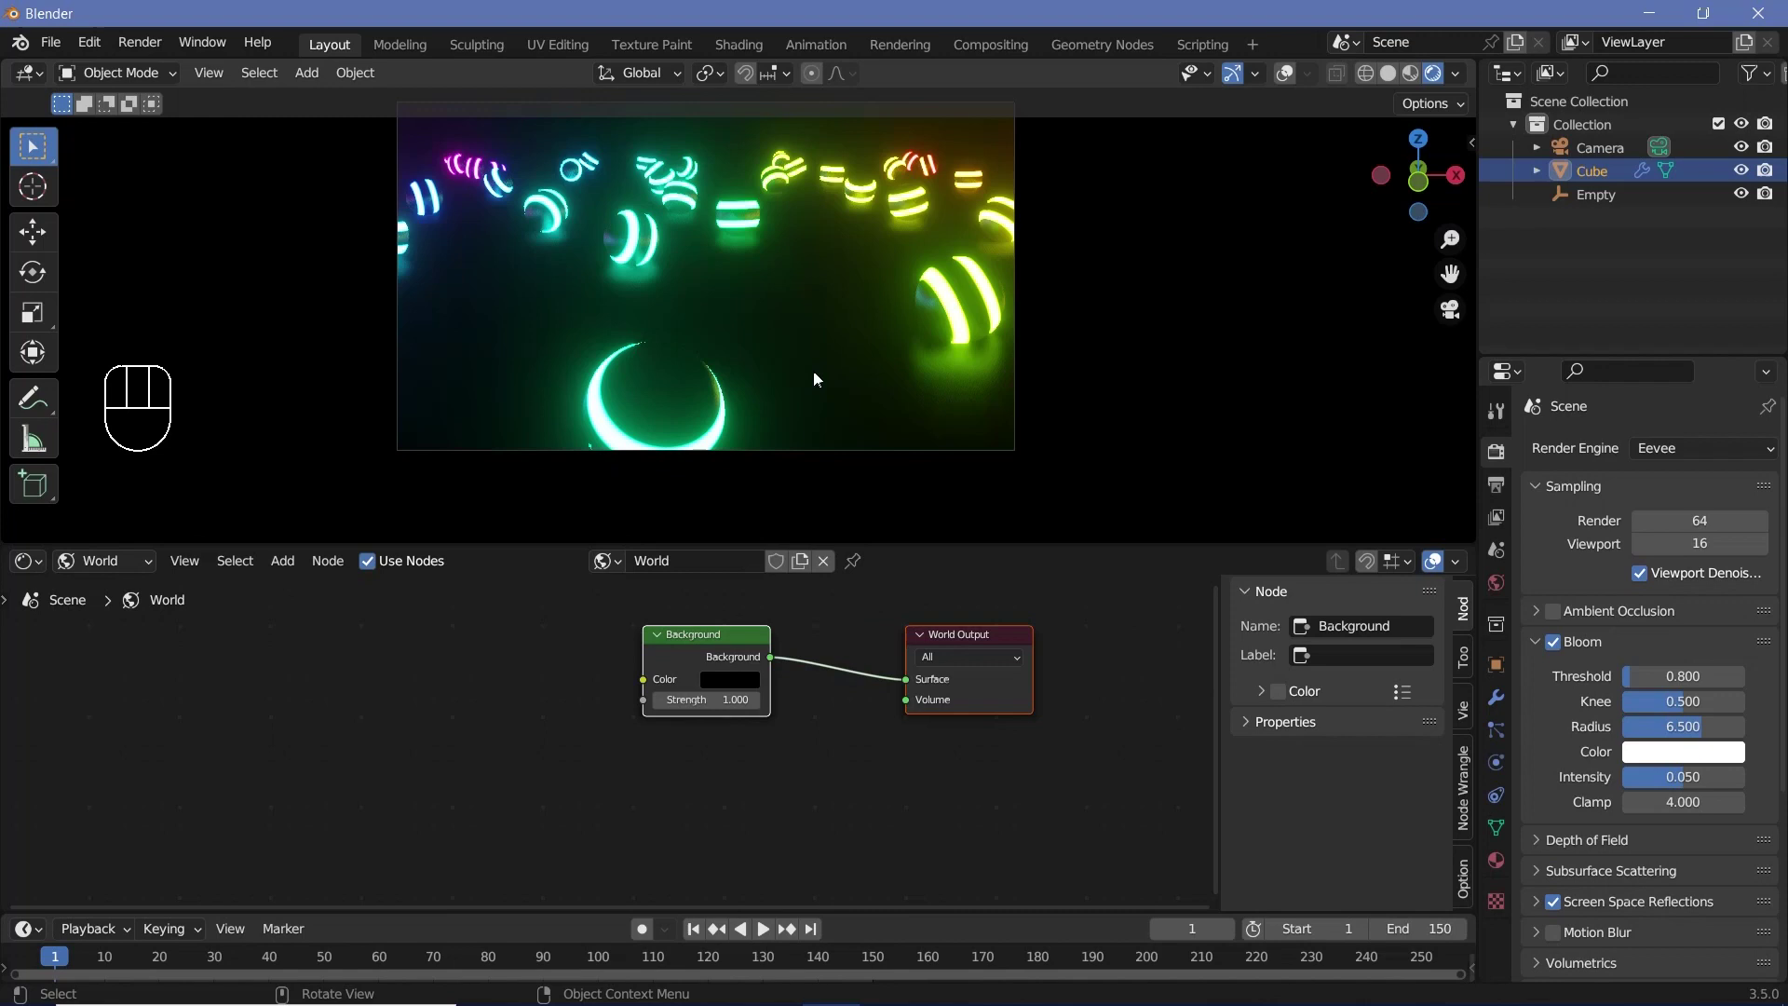
pyautogui.scroll(3)
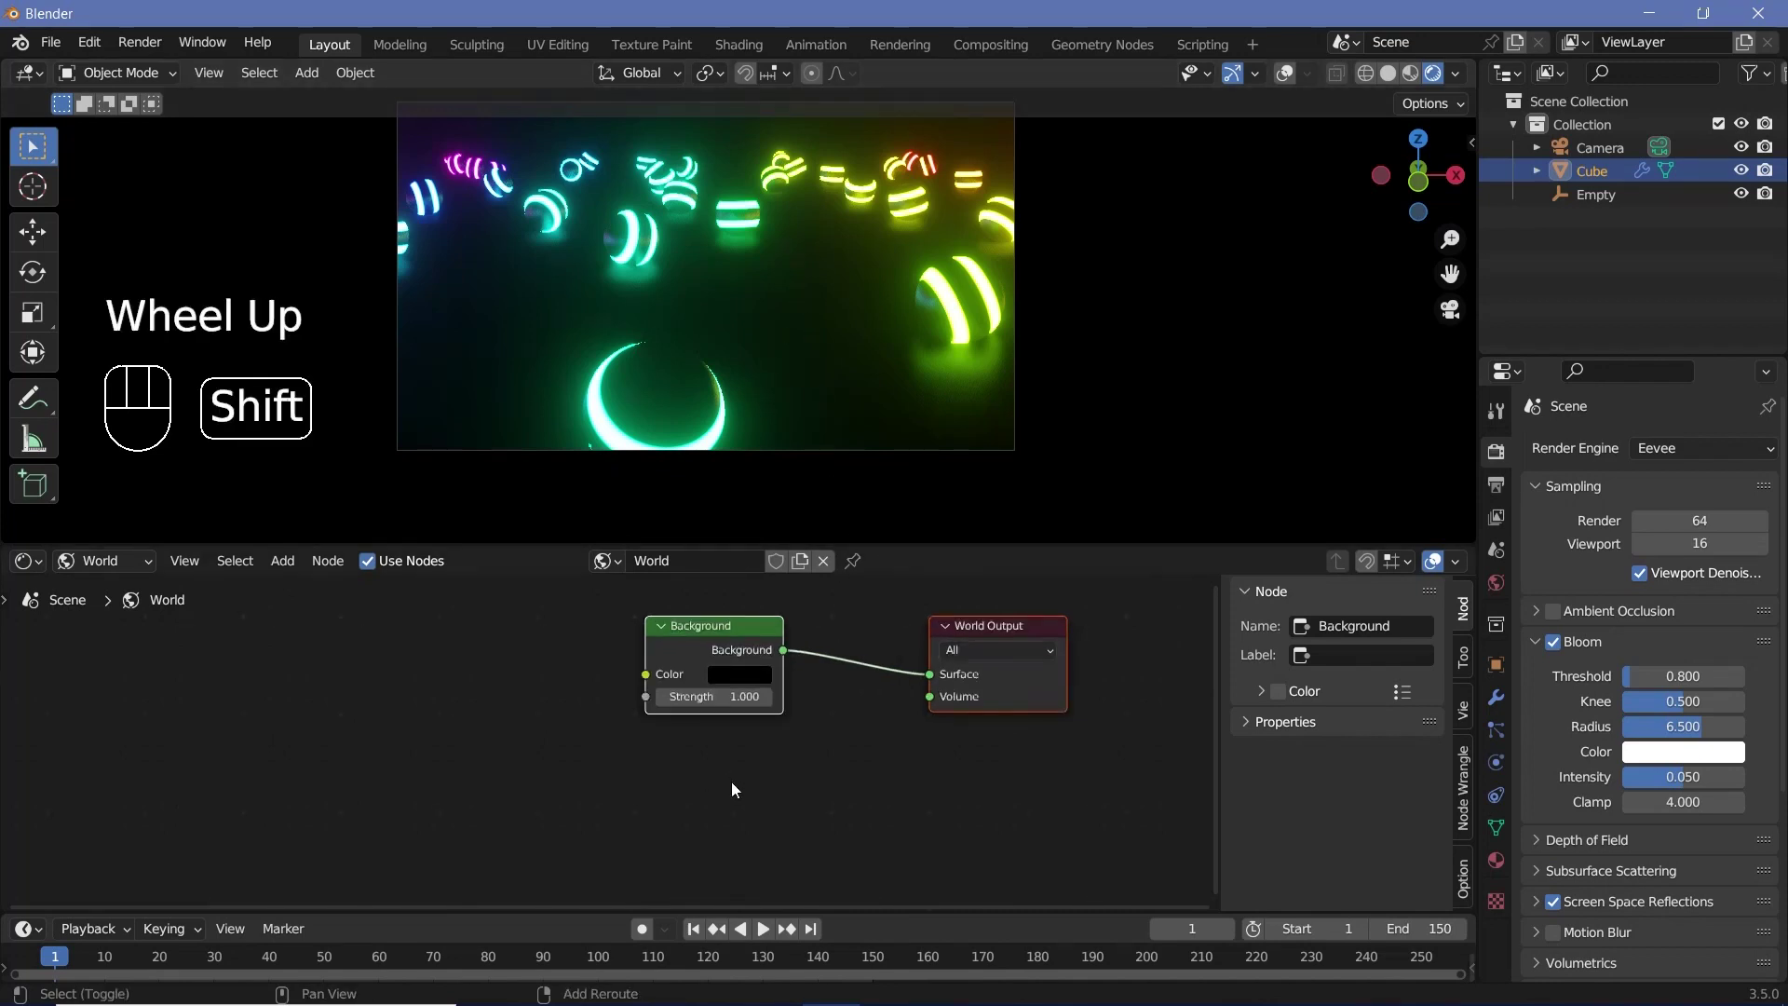
pyautogui.press('shift+a')
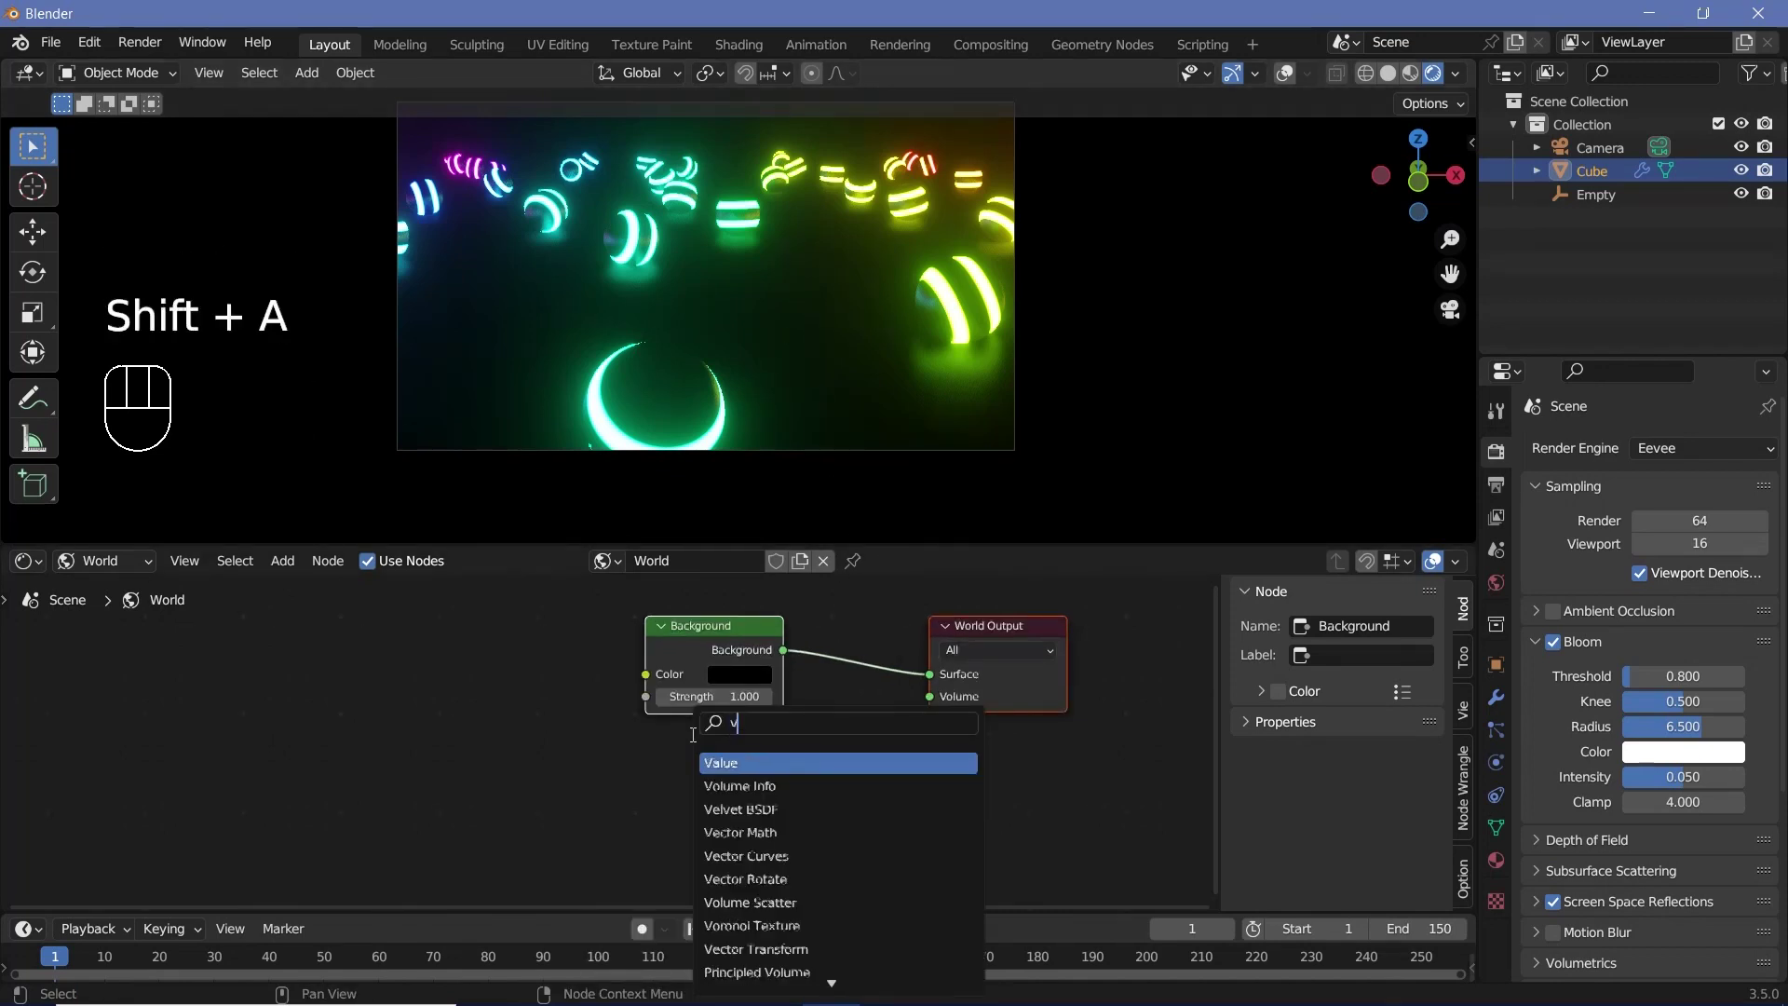
pyautogui.moveTo(769, 784); pyautogui.dragTo(854, 809)
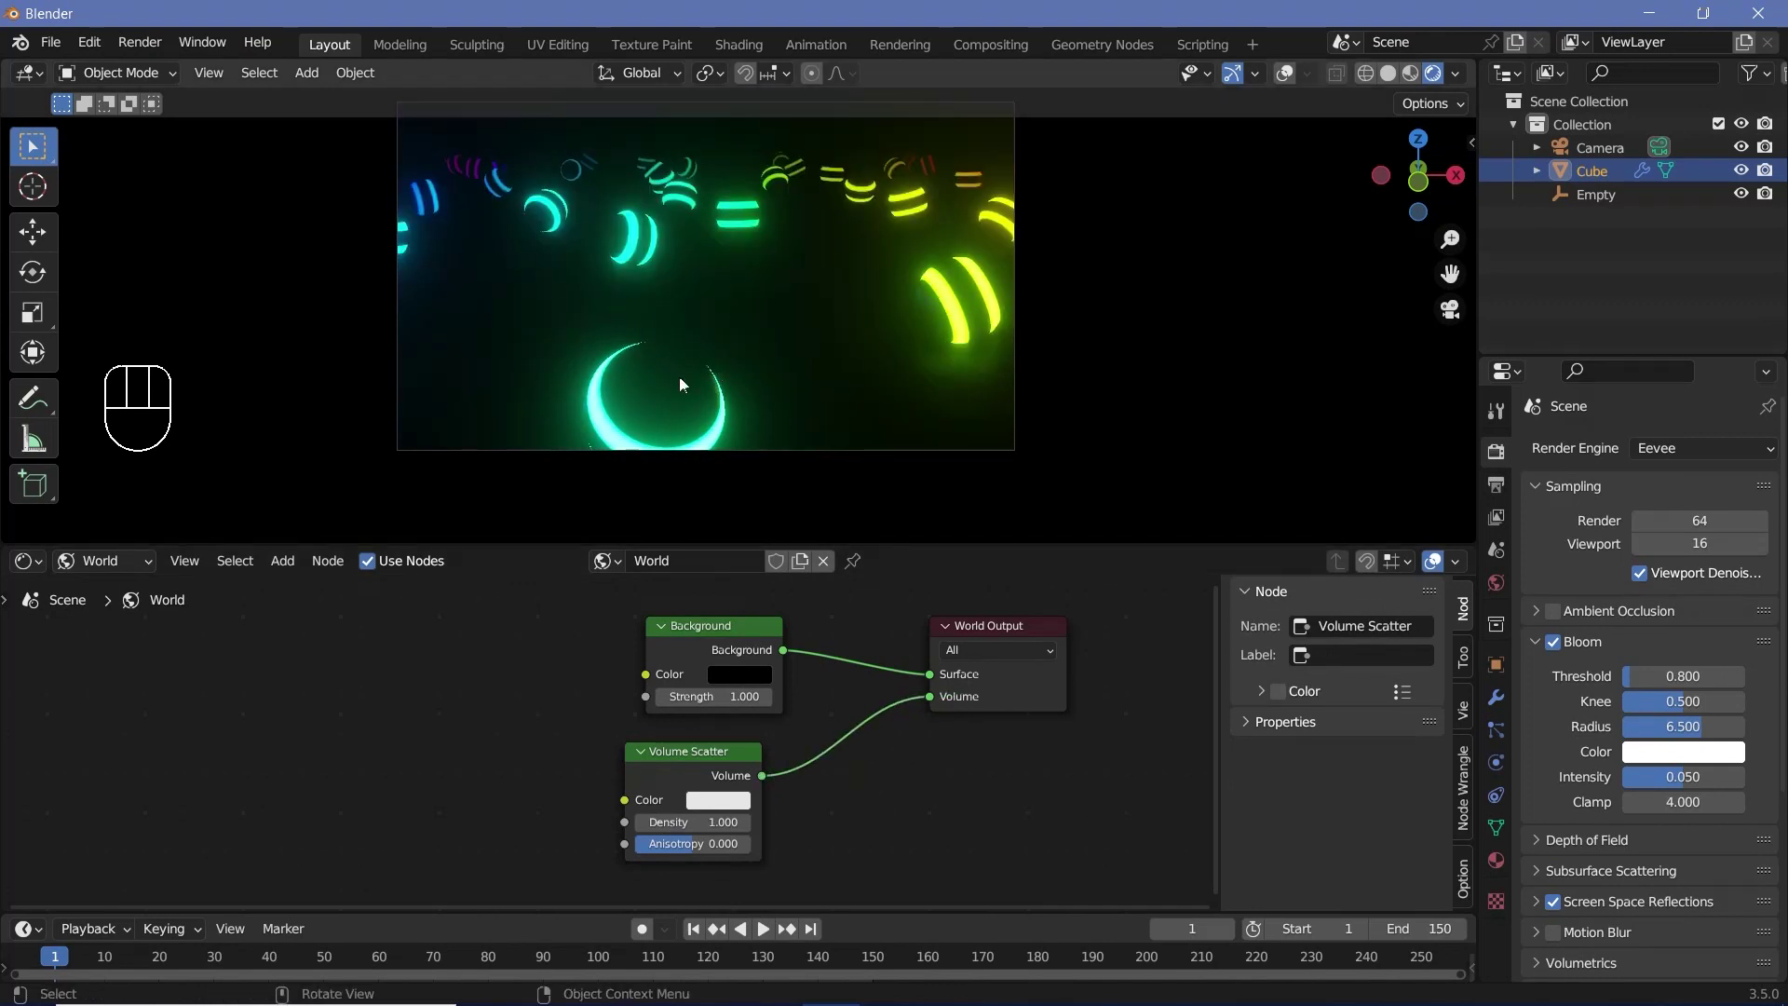
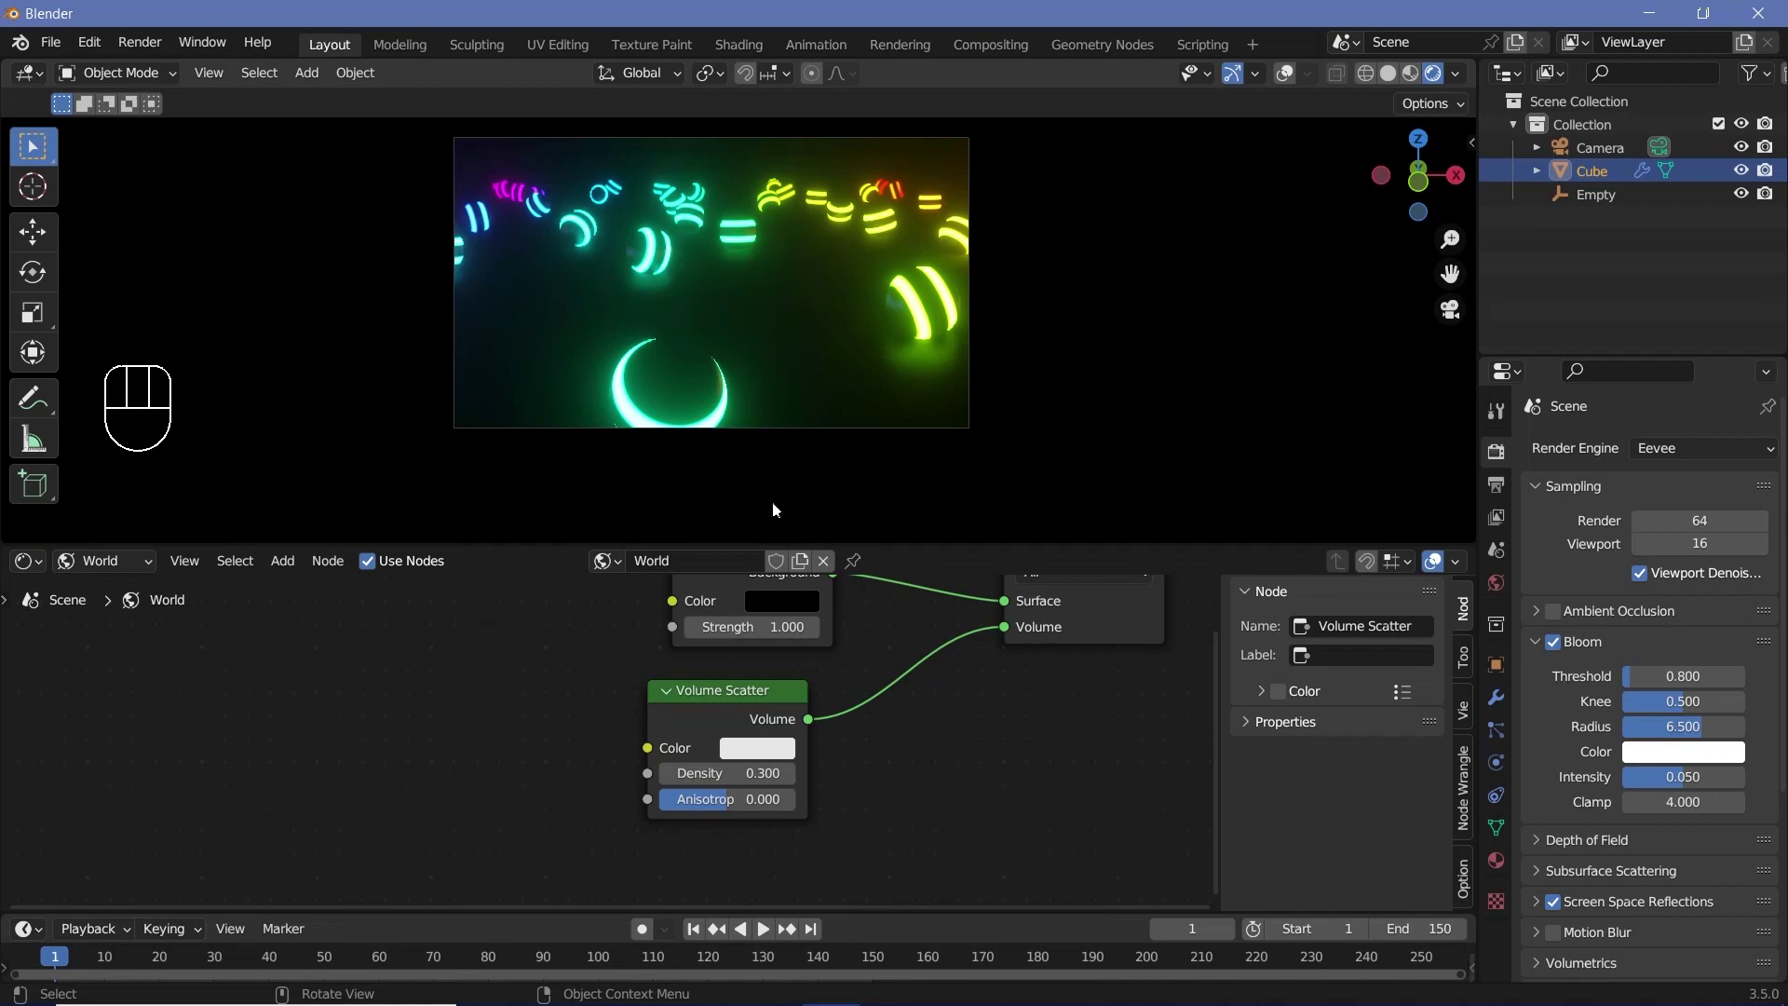
# Inspect the hazy scene and bring up the floor material with Metallic 0.800
pyautogui.scroll(3)
pyautogui.scroll(3)
pyautogui.moveTo(831, 377); pyautogui.dragTo(825, 405)
pyautogui.scroll(3)
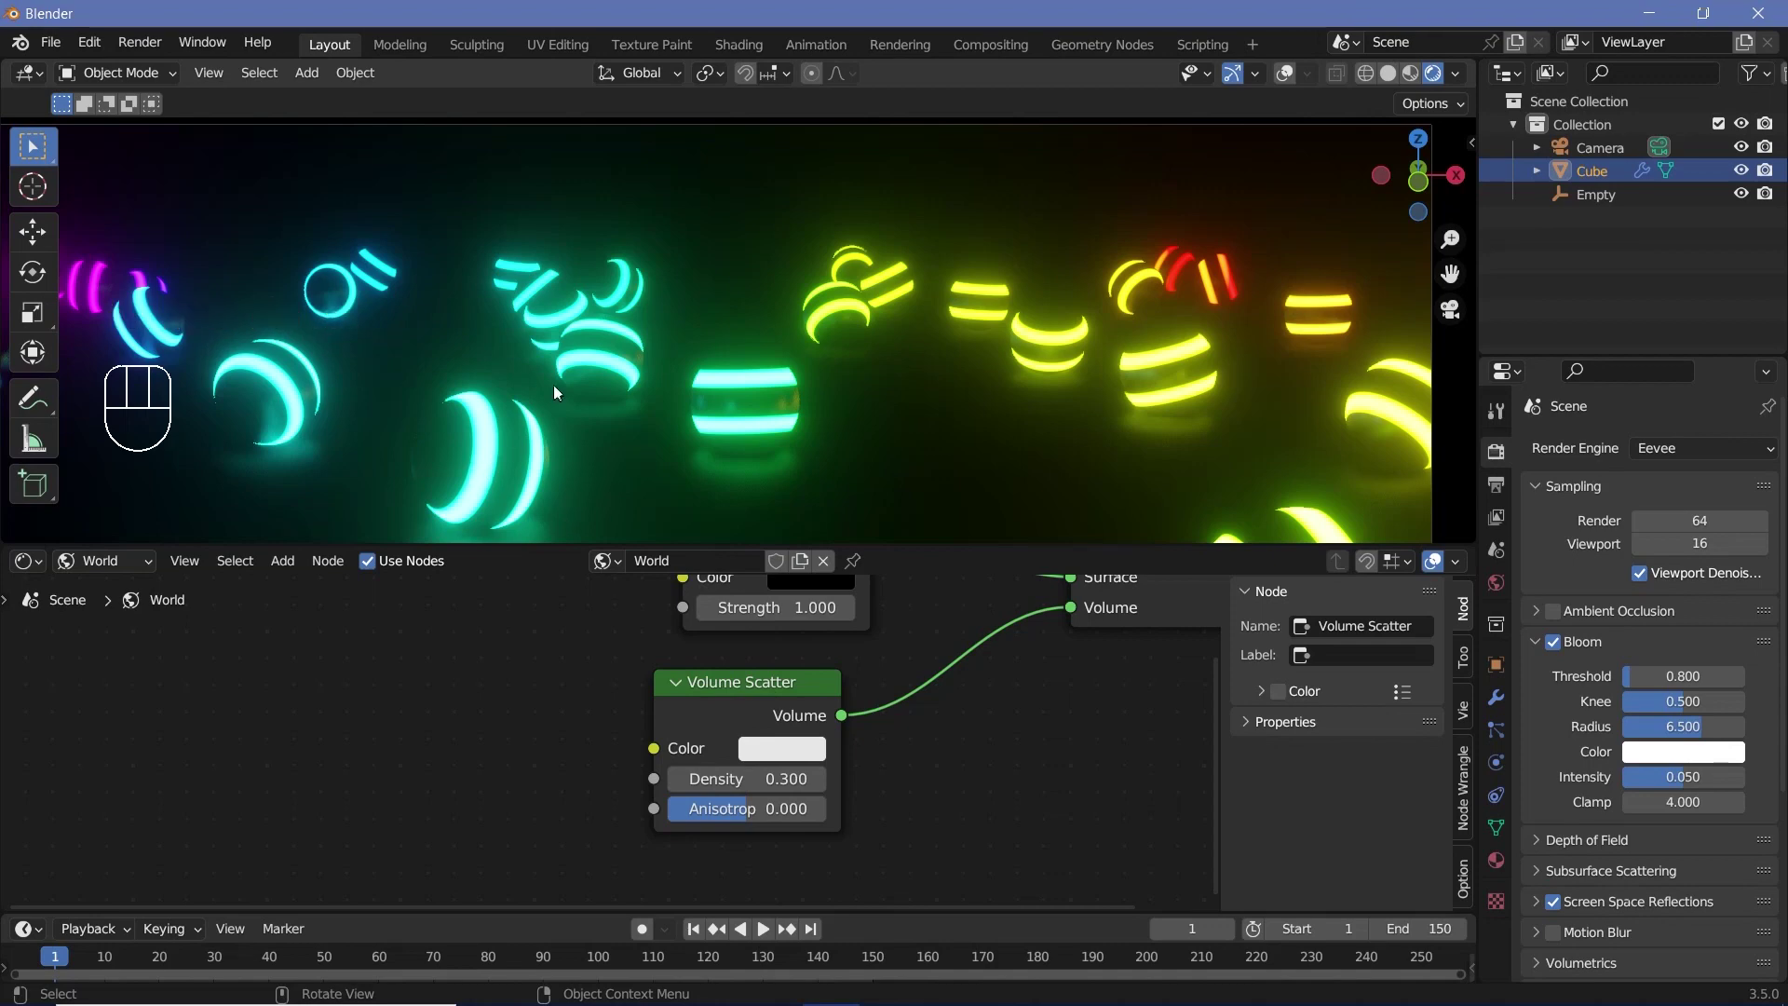
pyautogui.scroll(-3)
pyautogui.middleClick(740, 420)
pyautogui.middleClick(753, 287)
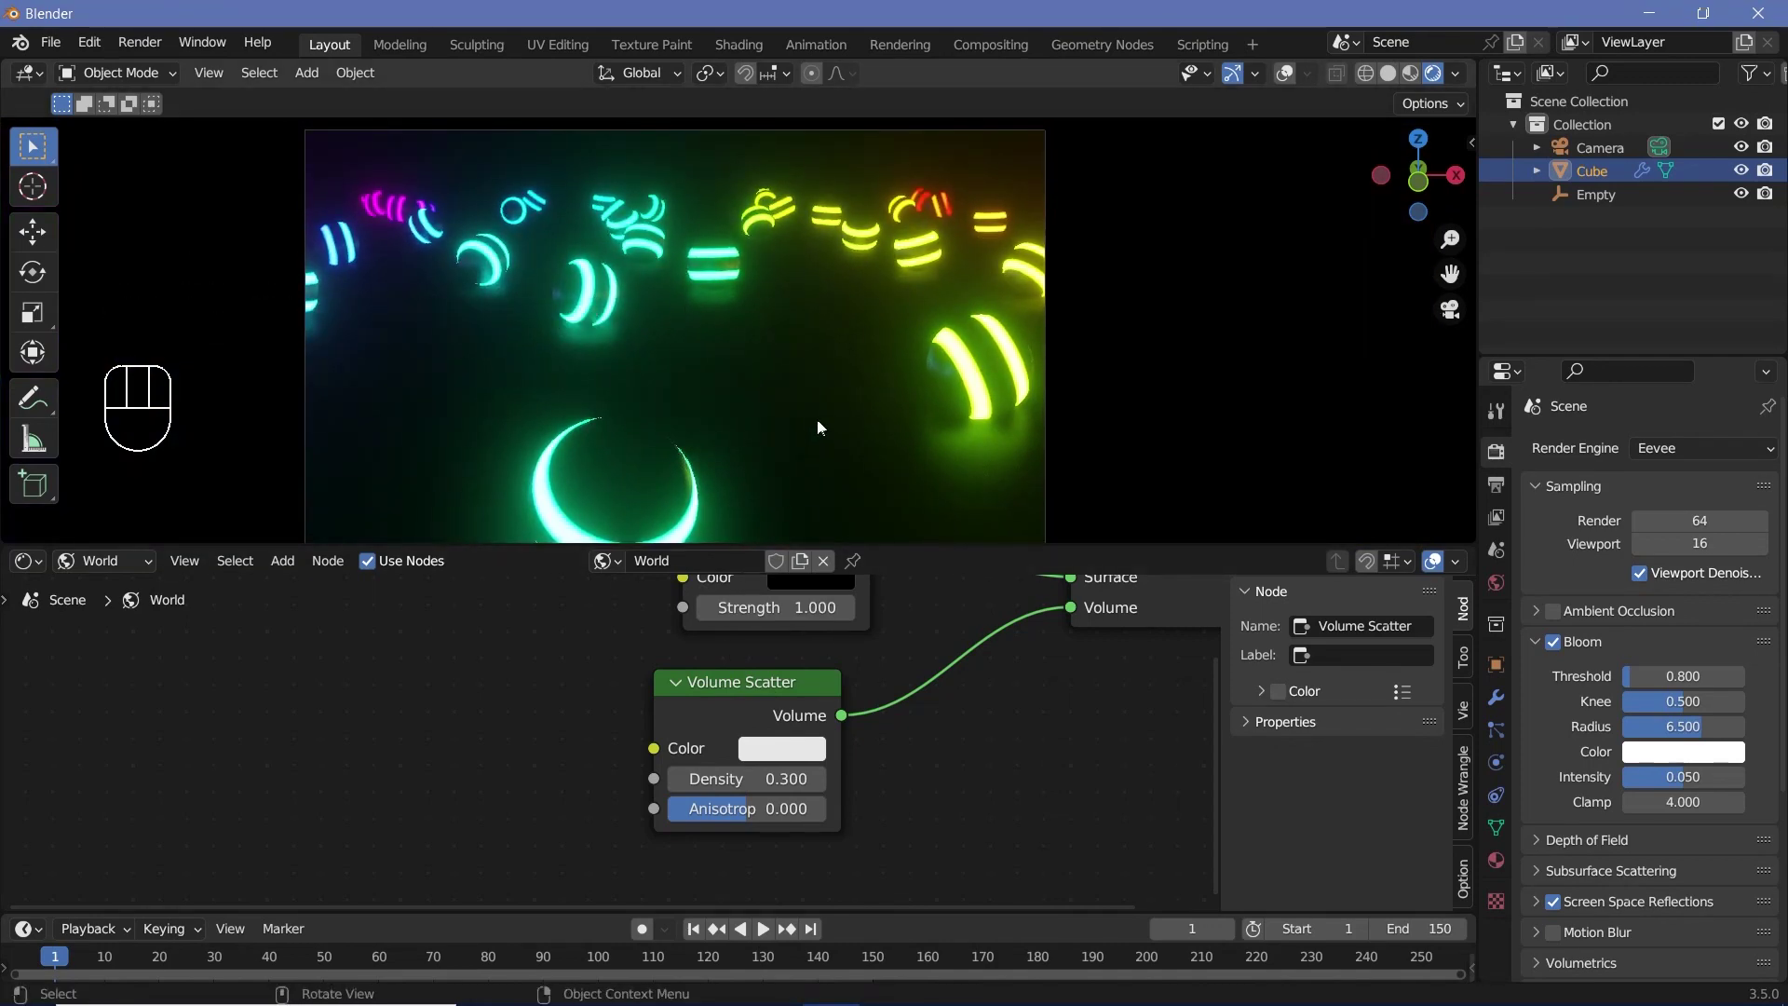
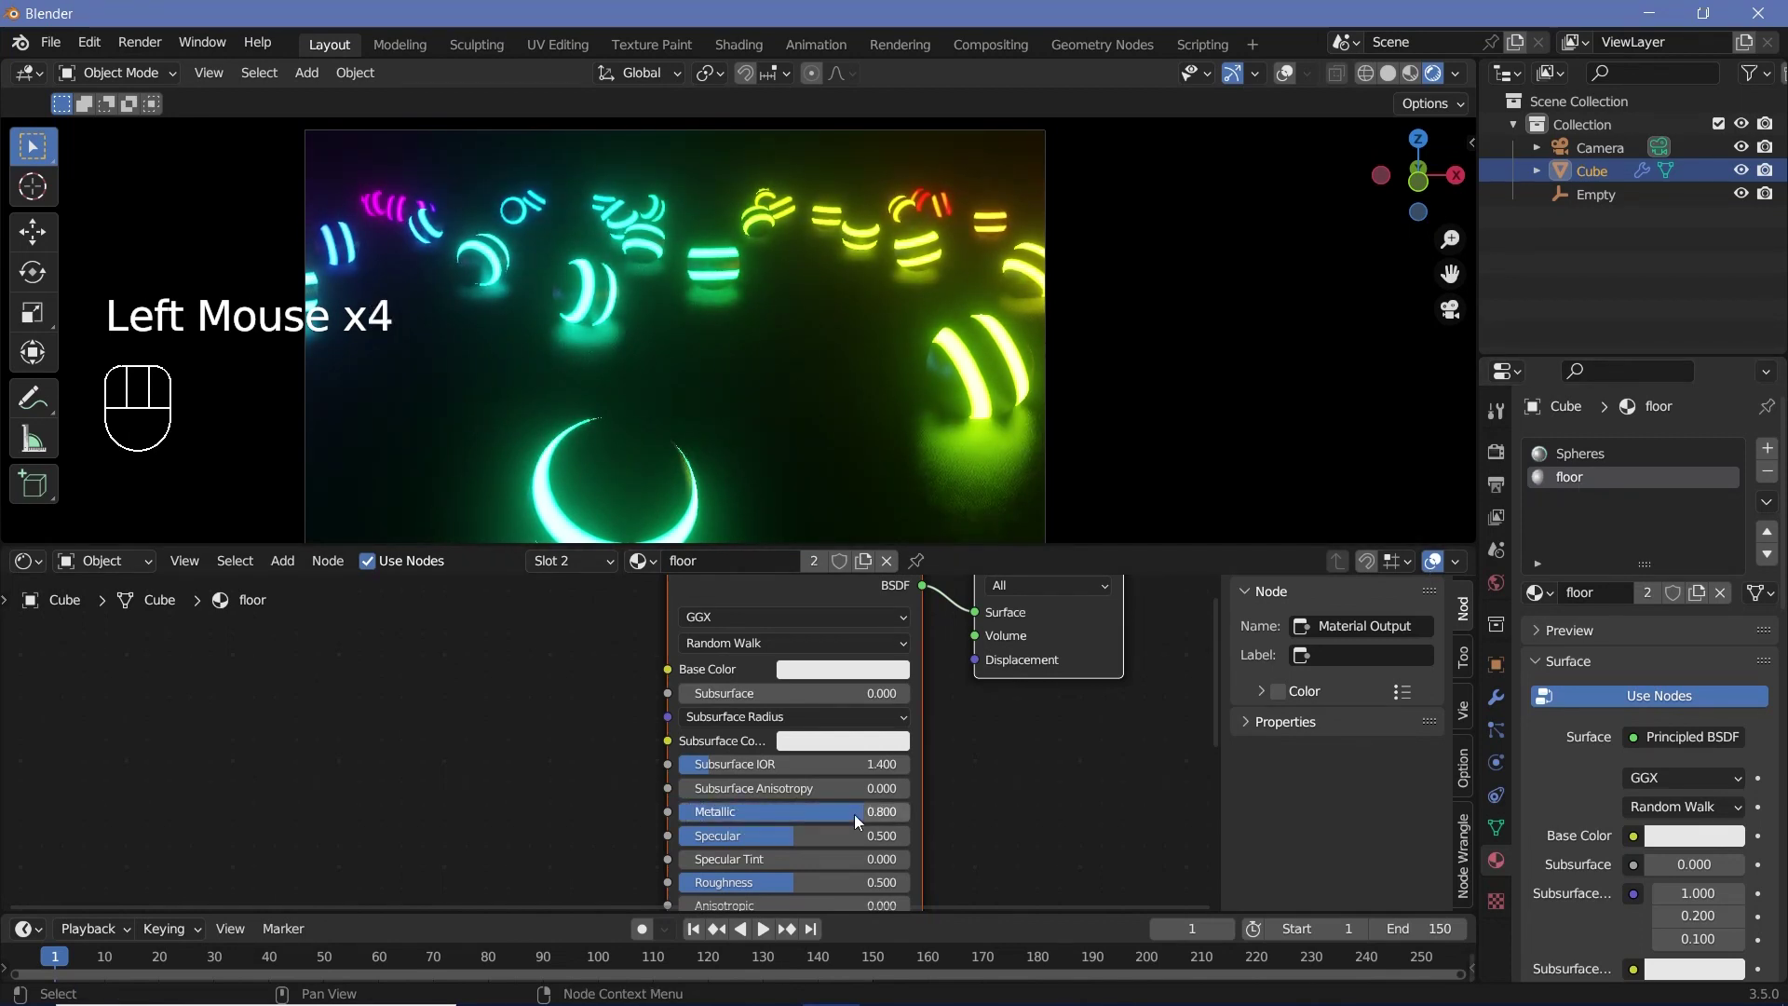
# Lower the floor Principled BSDF roughness from 0.500 to 0.300
pyautogui.middleClick(927, 816)
pyautogui.moveTo(889, 824); pyautogui.dragTo(889, 822)
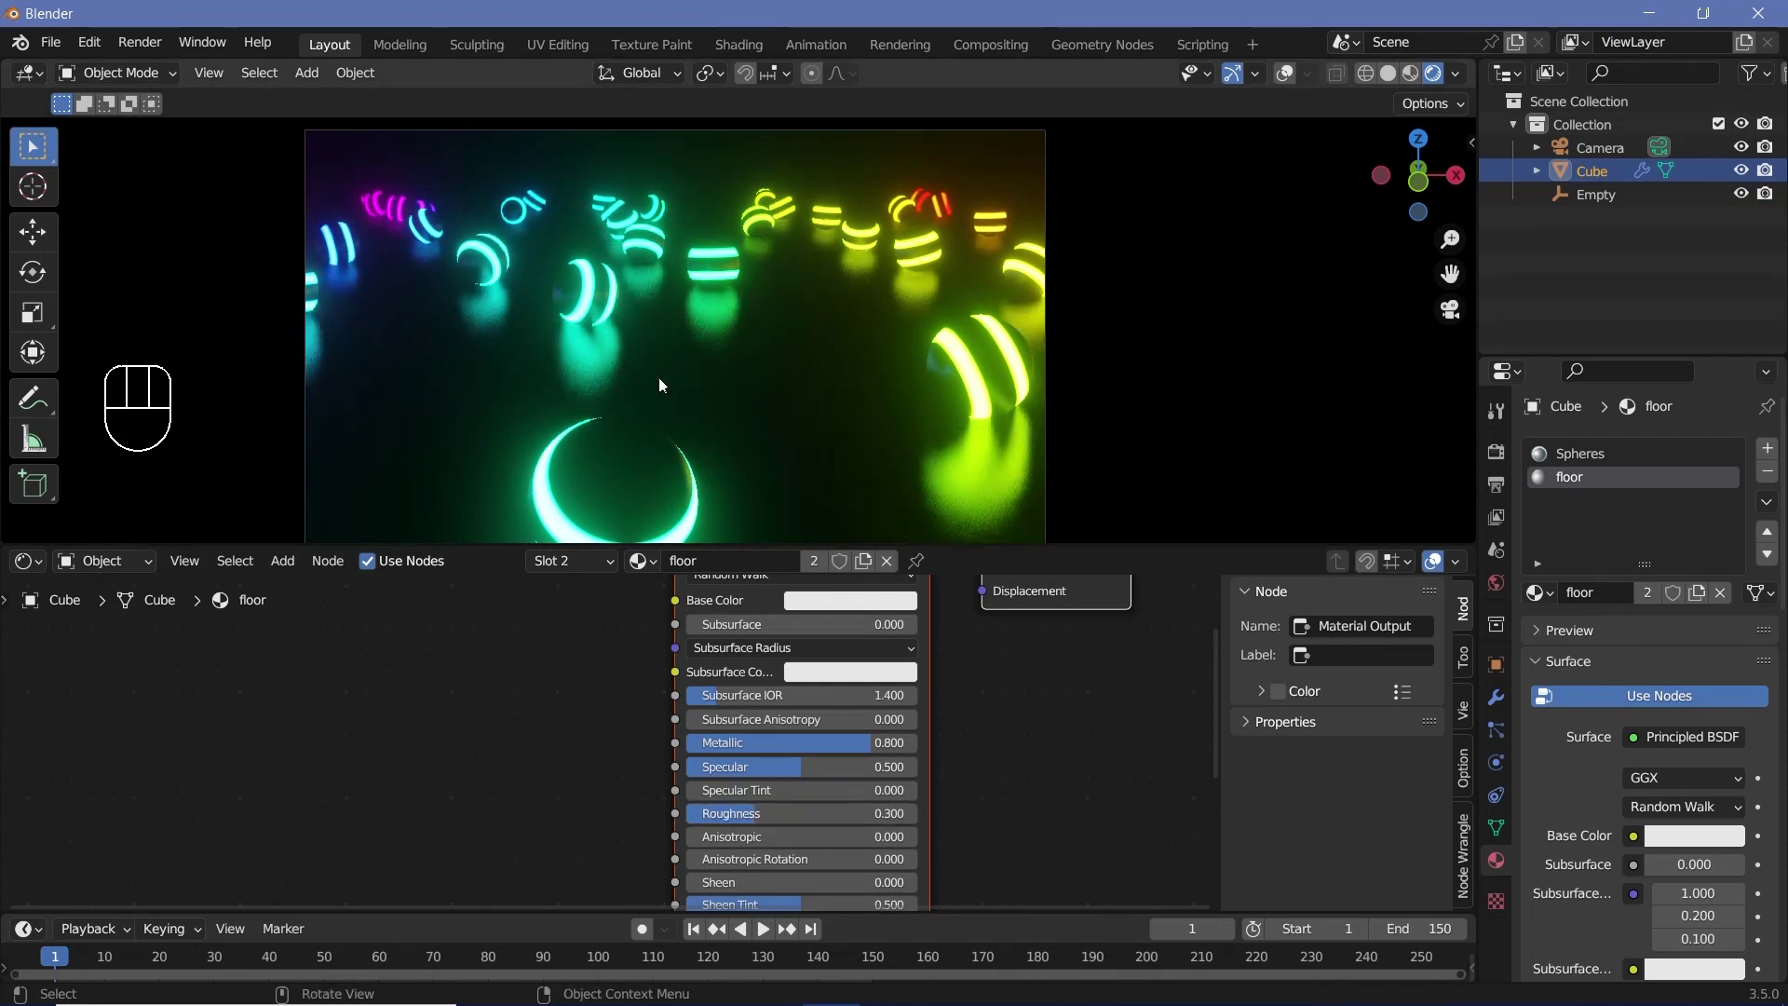
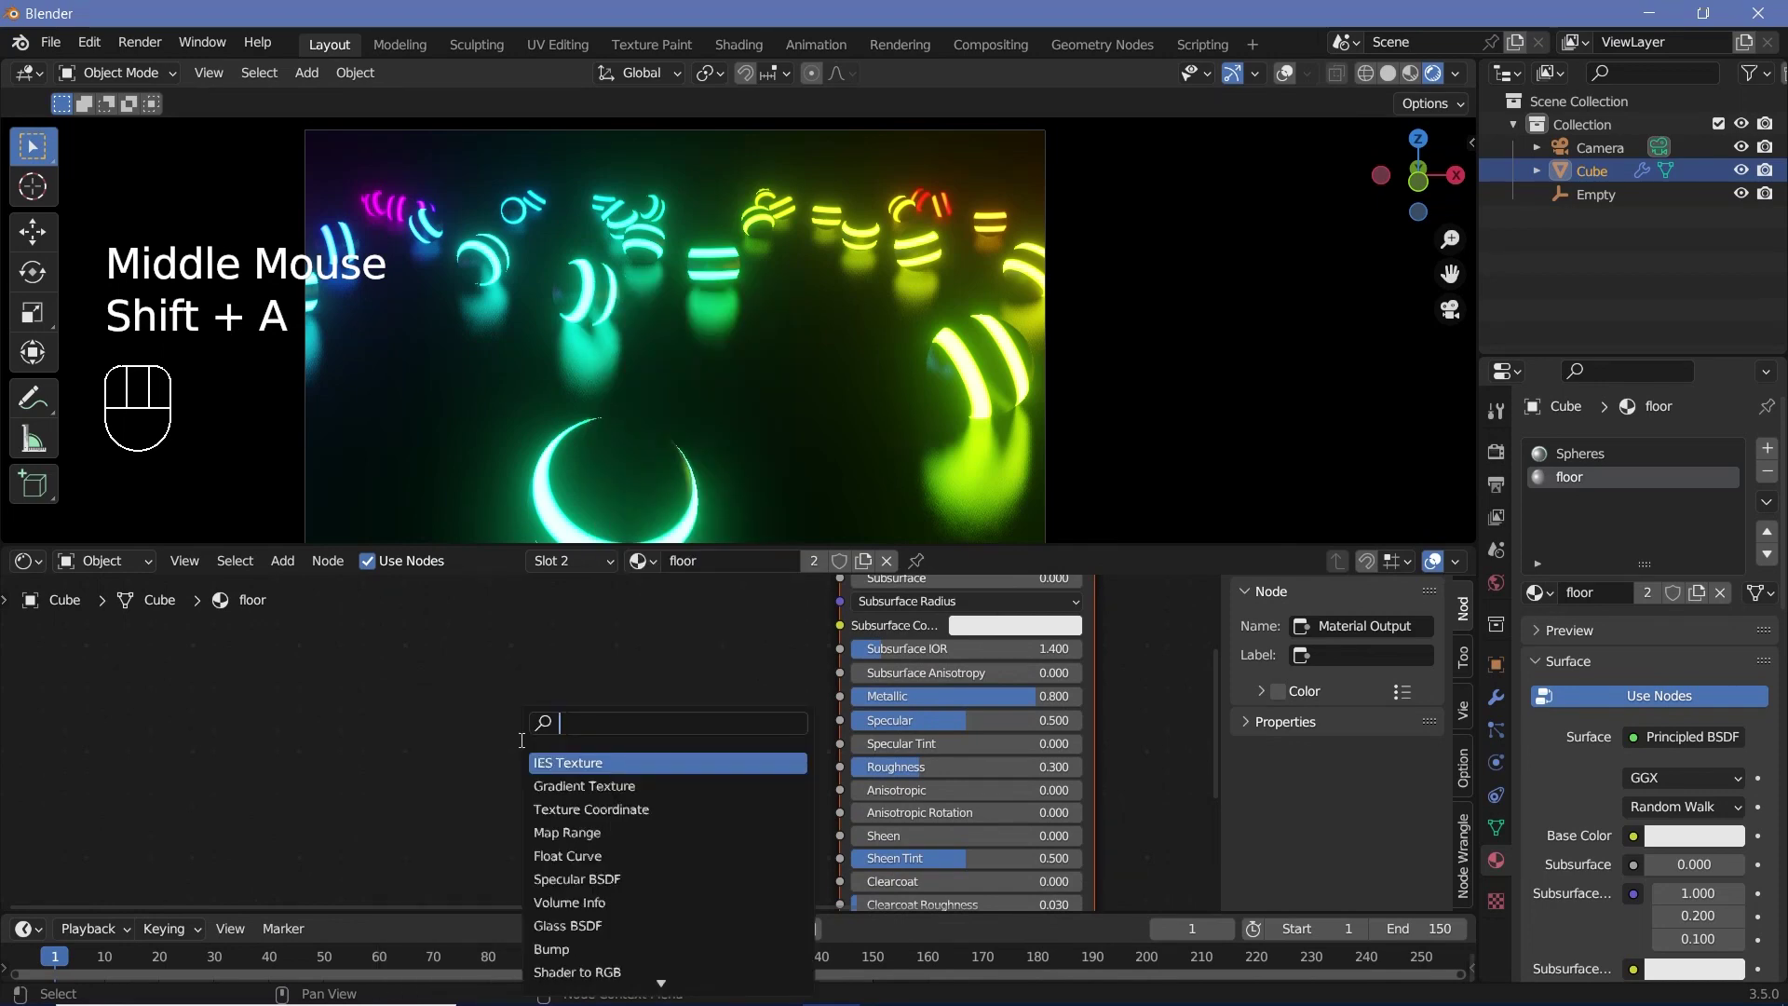
# Add a Noise Texture at scale 50 and a ColorRamp into the floor material
pyautogui.moveTo(337, 687); pyautogui.dragTo(475, 718)
pyautogui.press('shift+a')
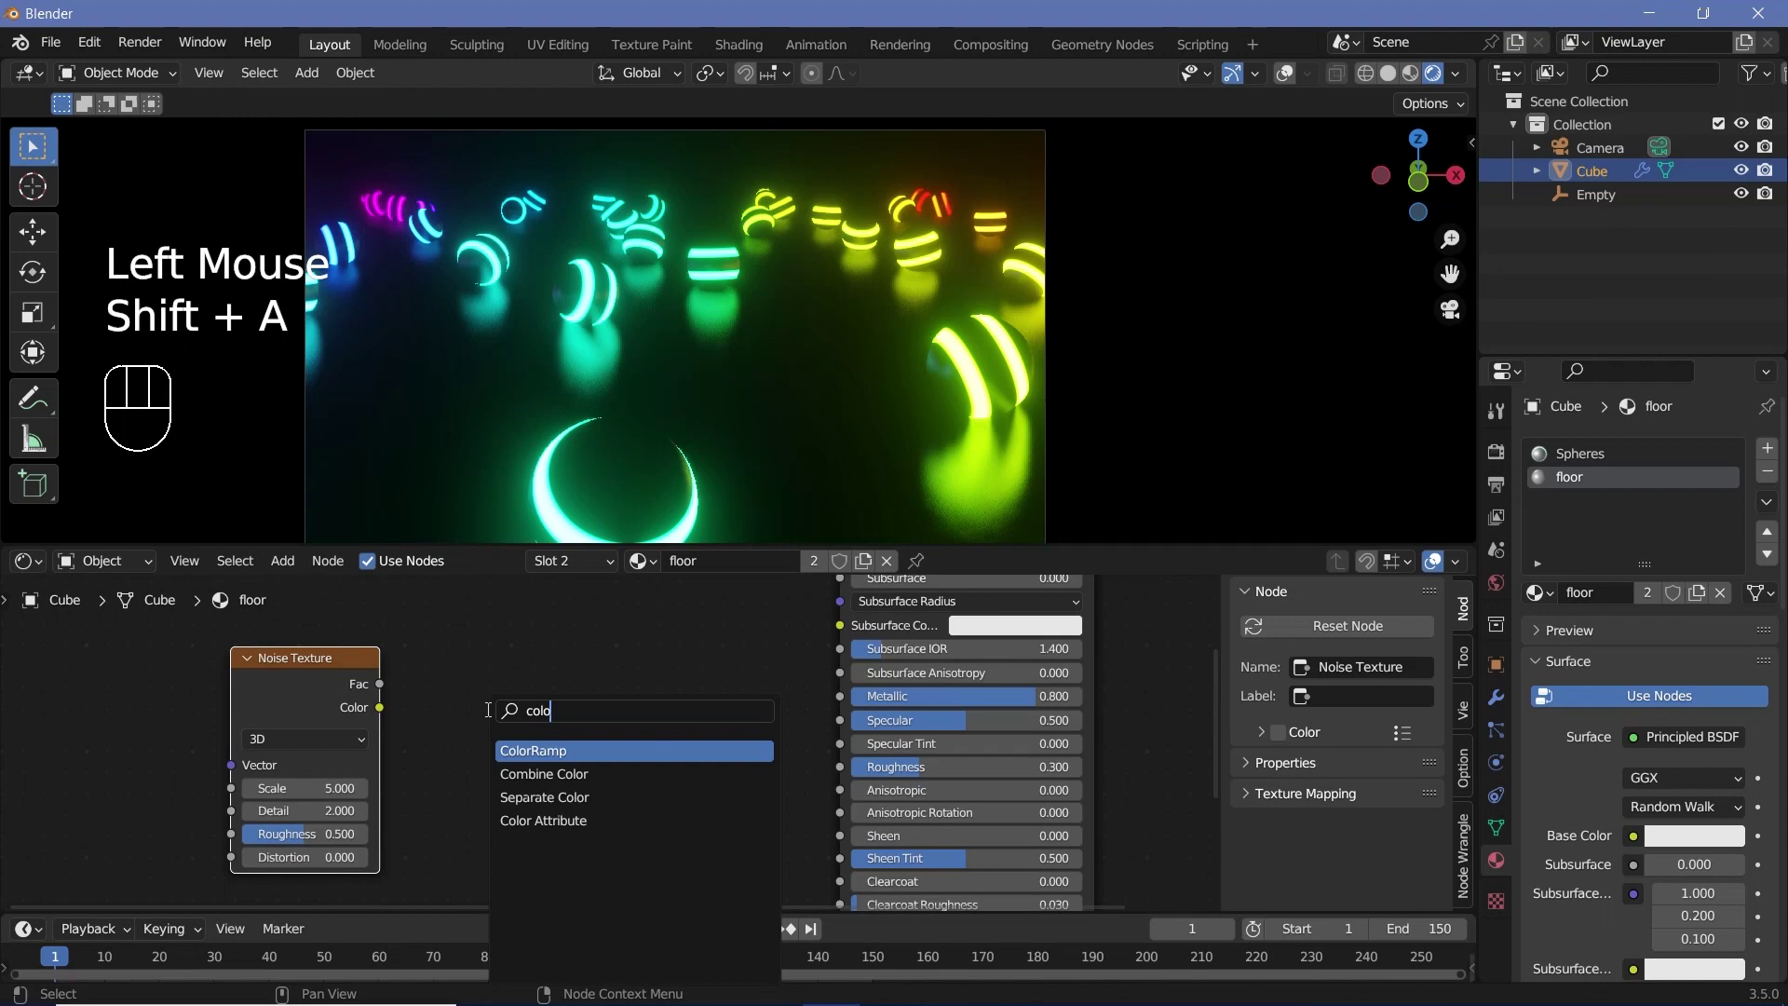
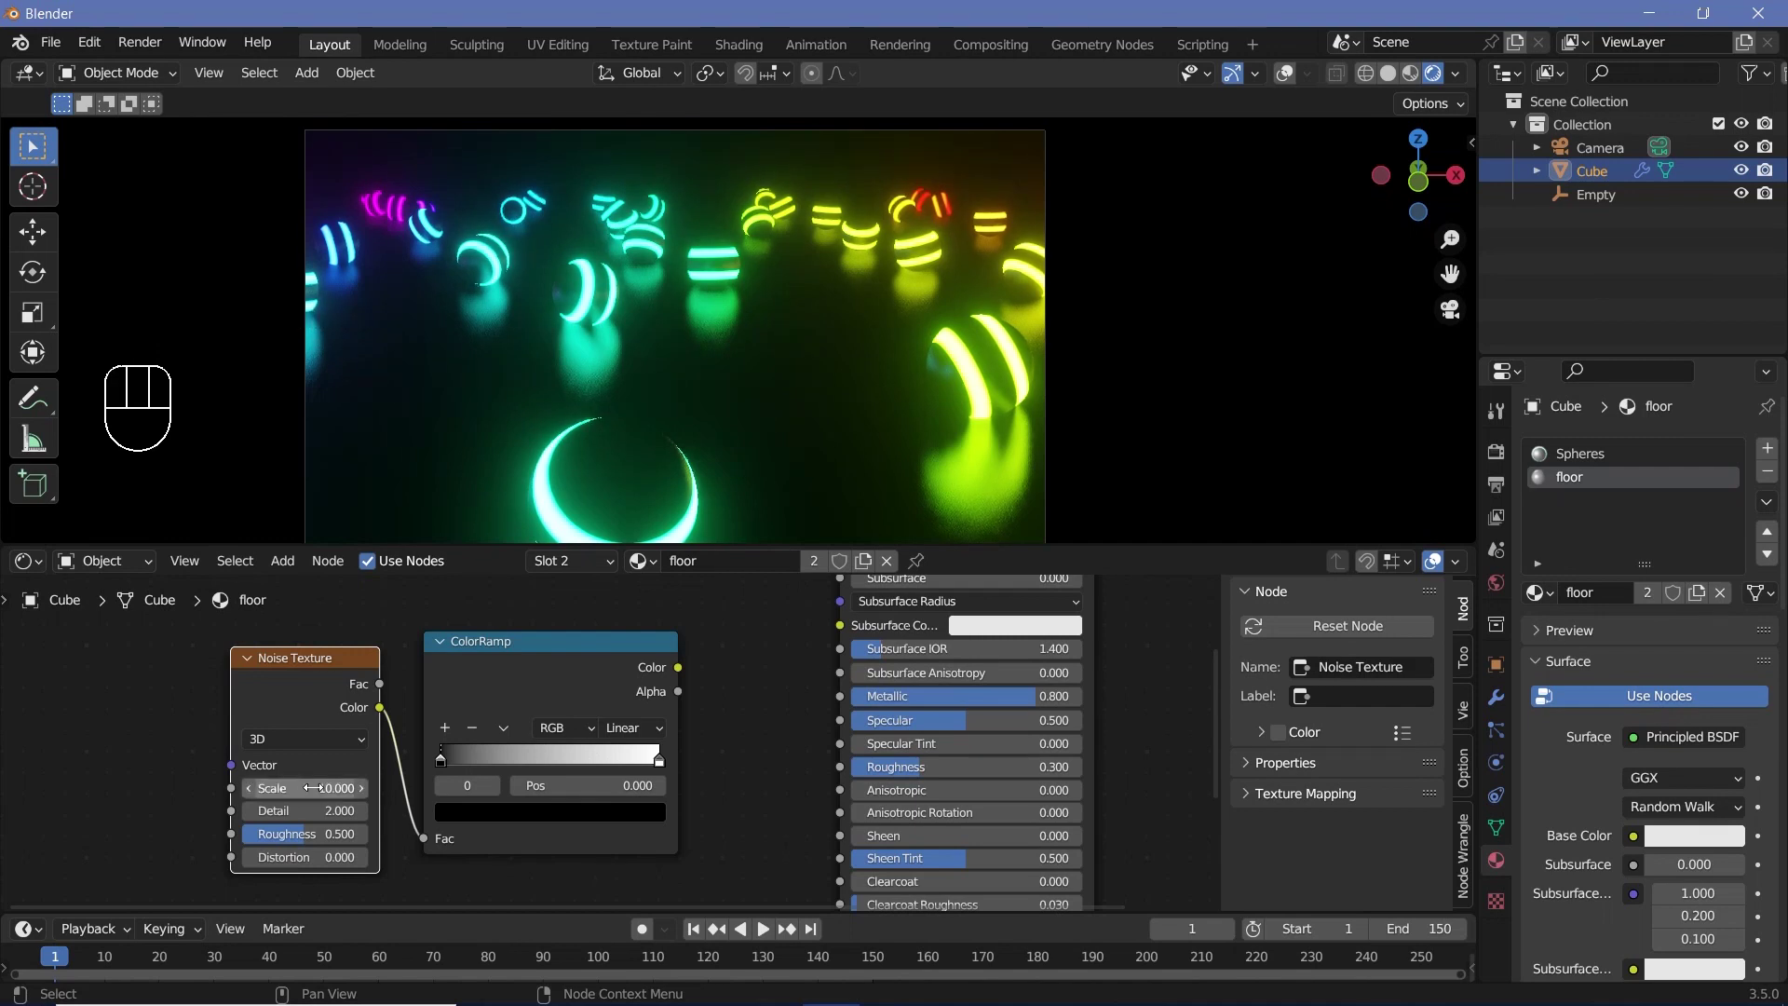
pyautogui.click(547, 666)
pyautogui.click(606, 730)
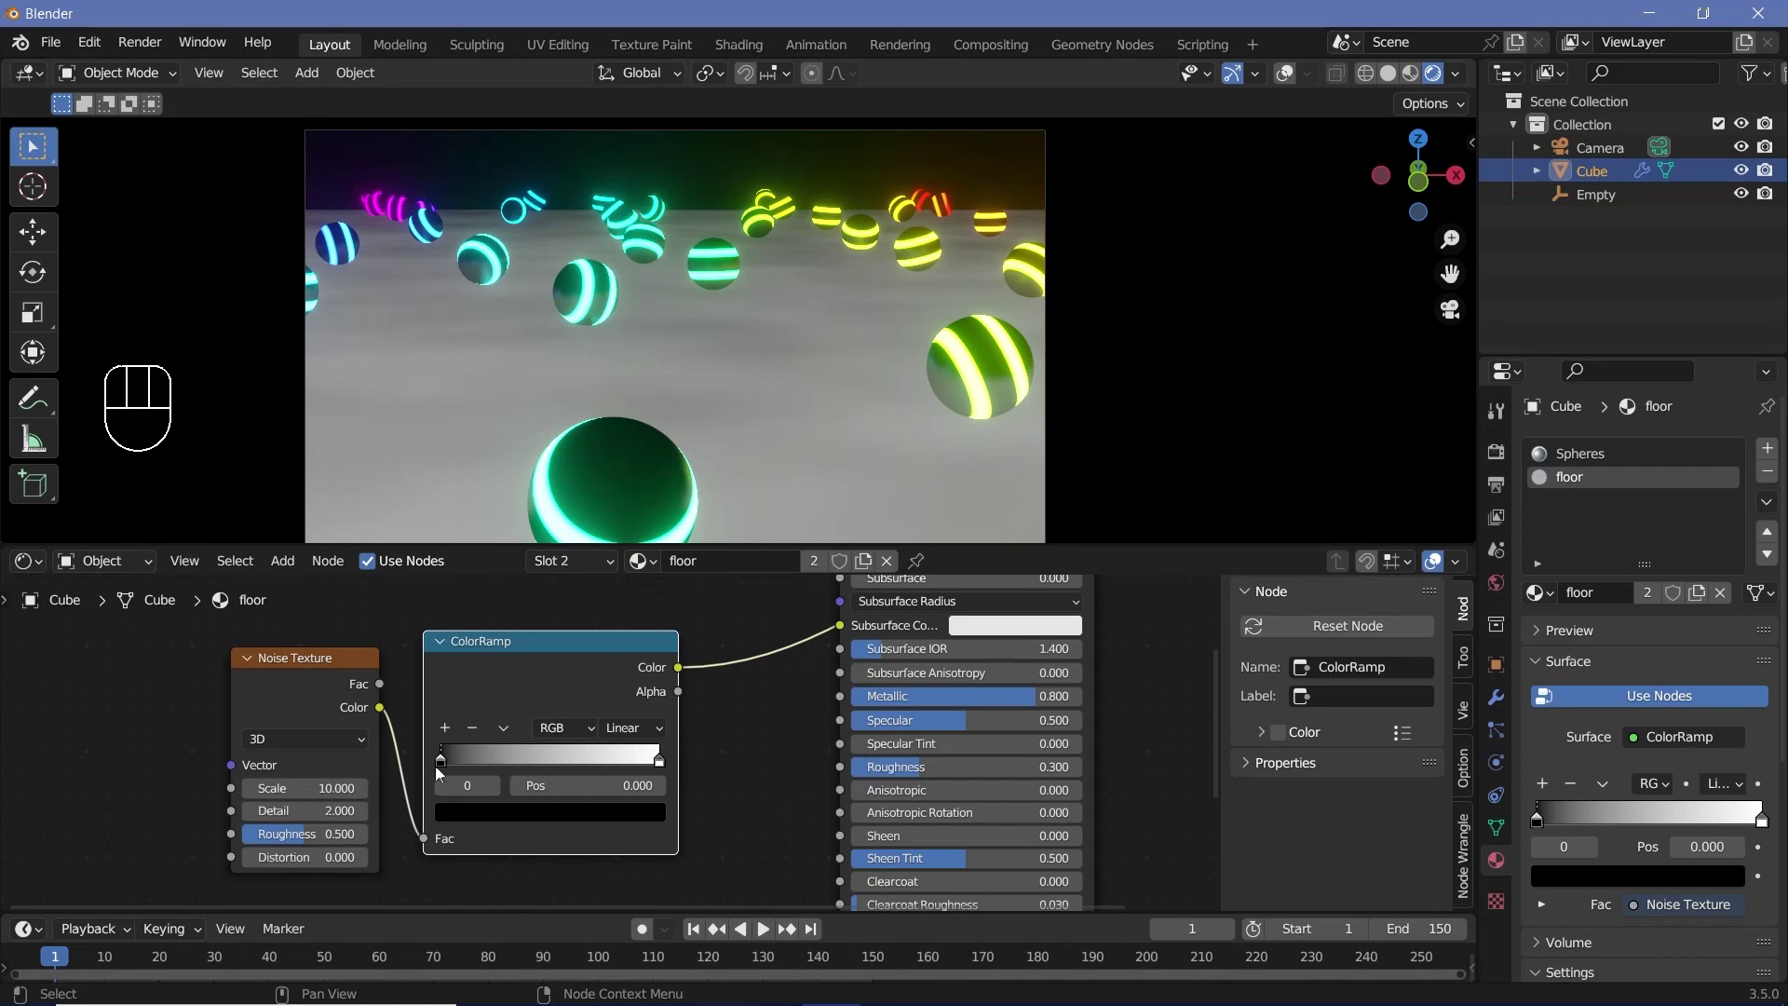
pyautogui.click(449, 768)
pyautogui.scroll(-3)
pyautogui.middleClick(627, 690)
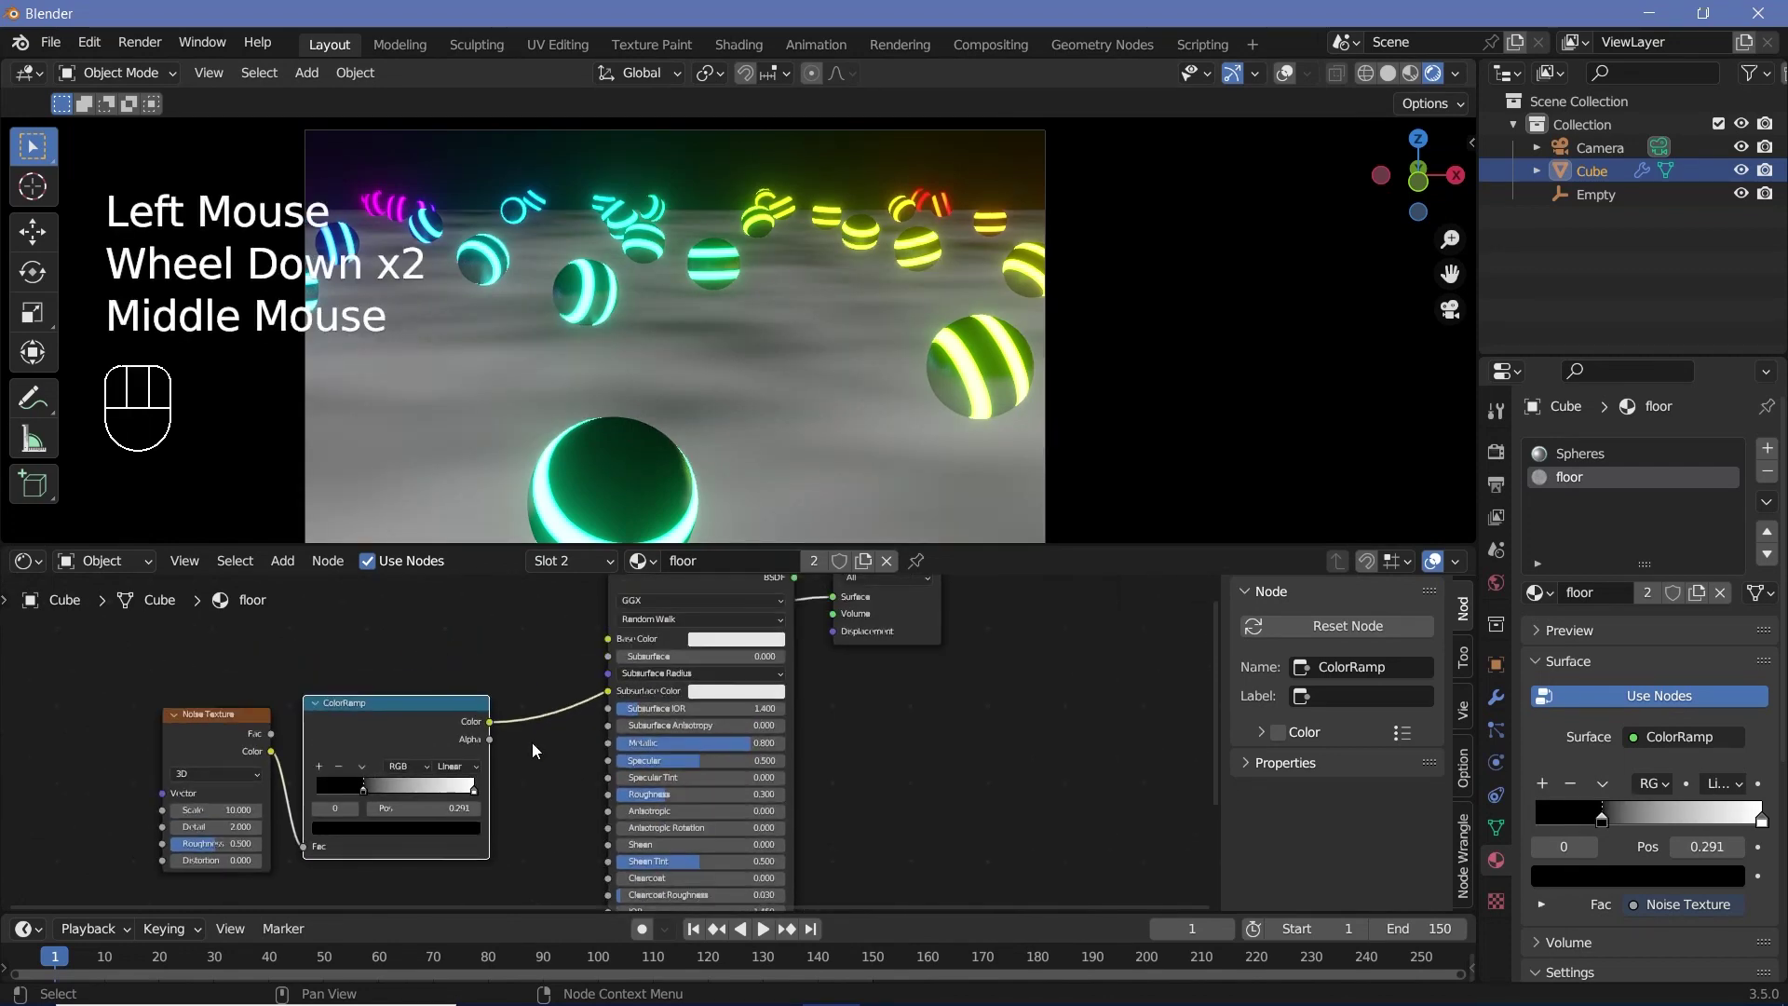
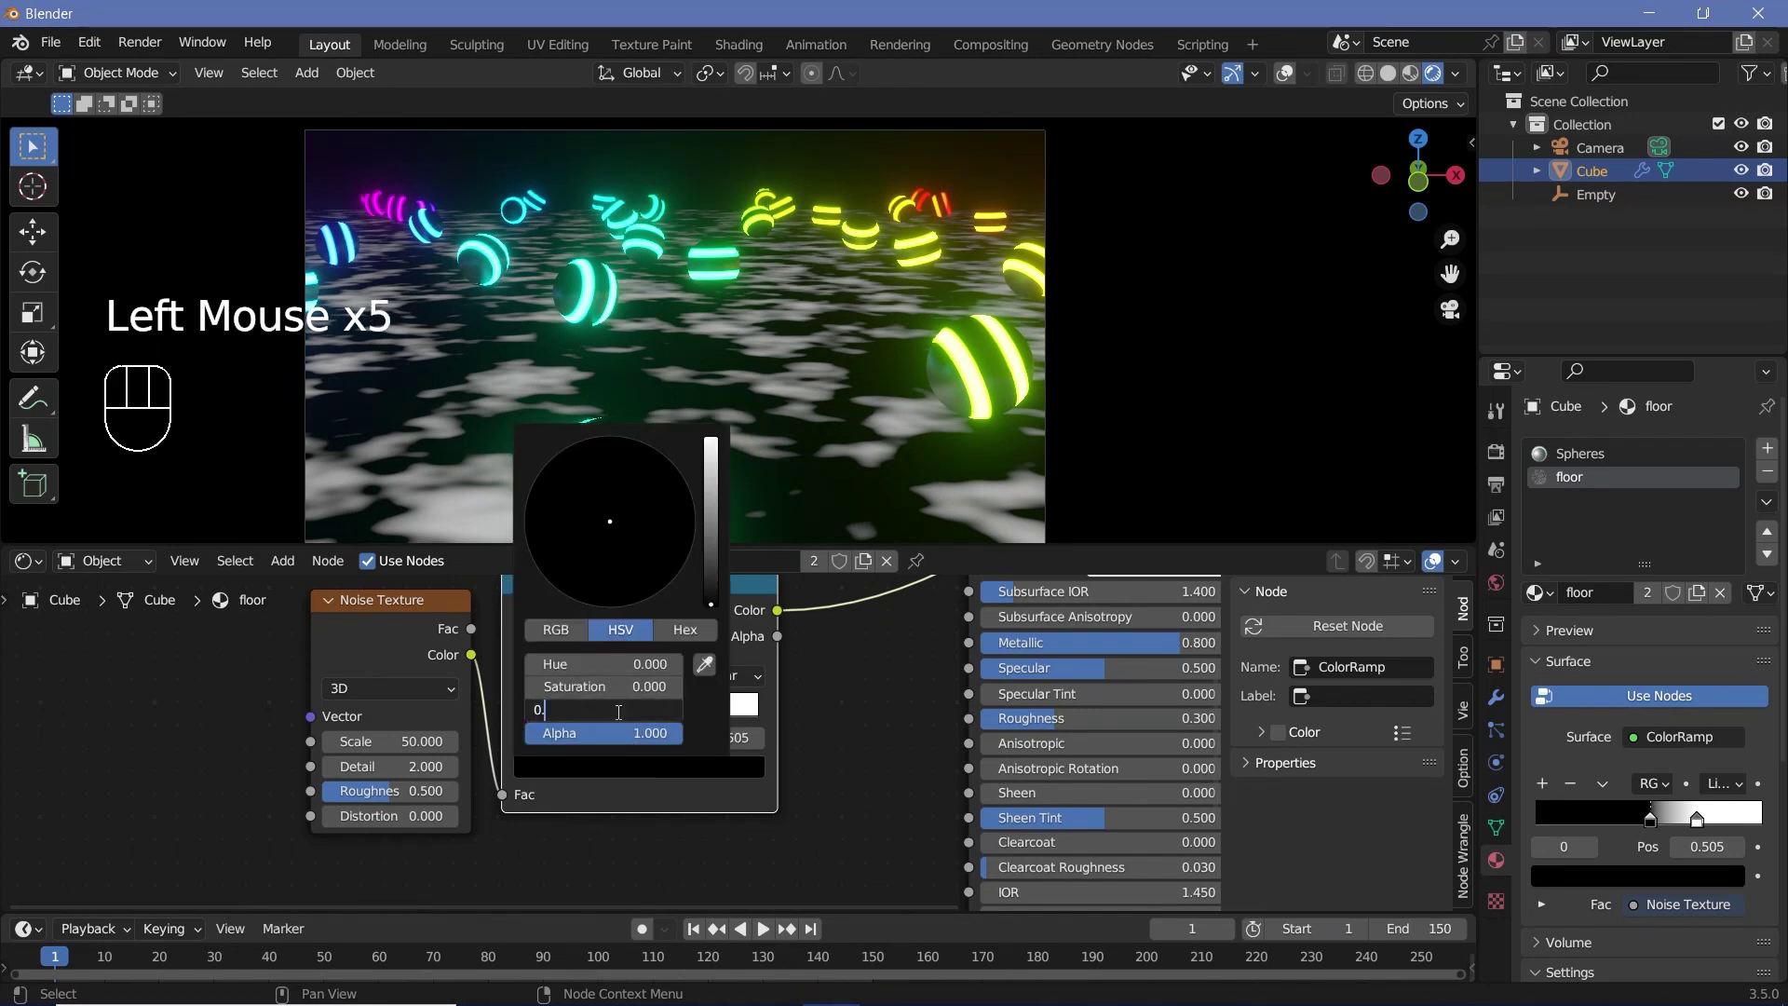
# Set up three grey ColorRamp stops, adjusting their brightness values and positions
pyautogui.click(698, 720)
pyautogui.click(694, 771)
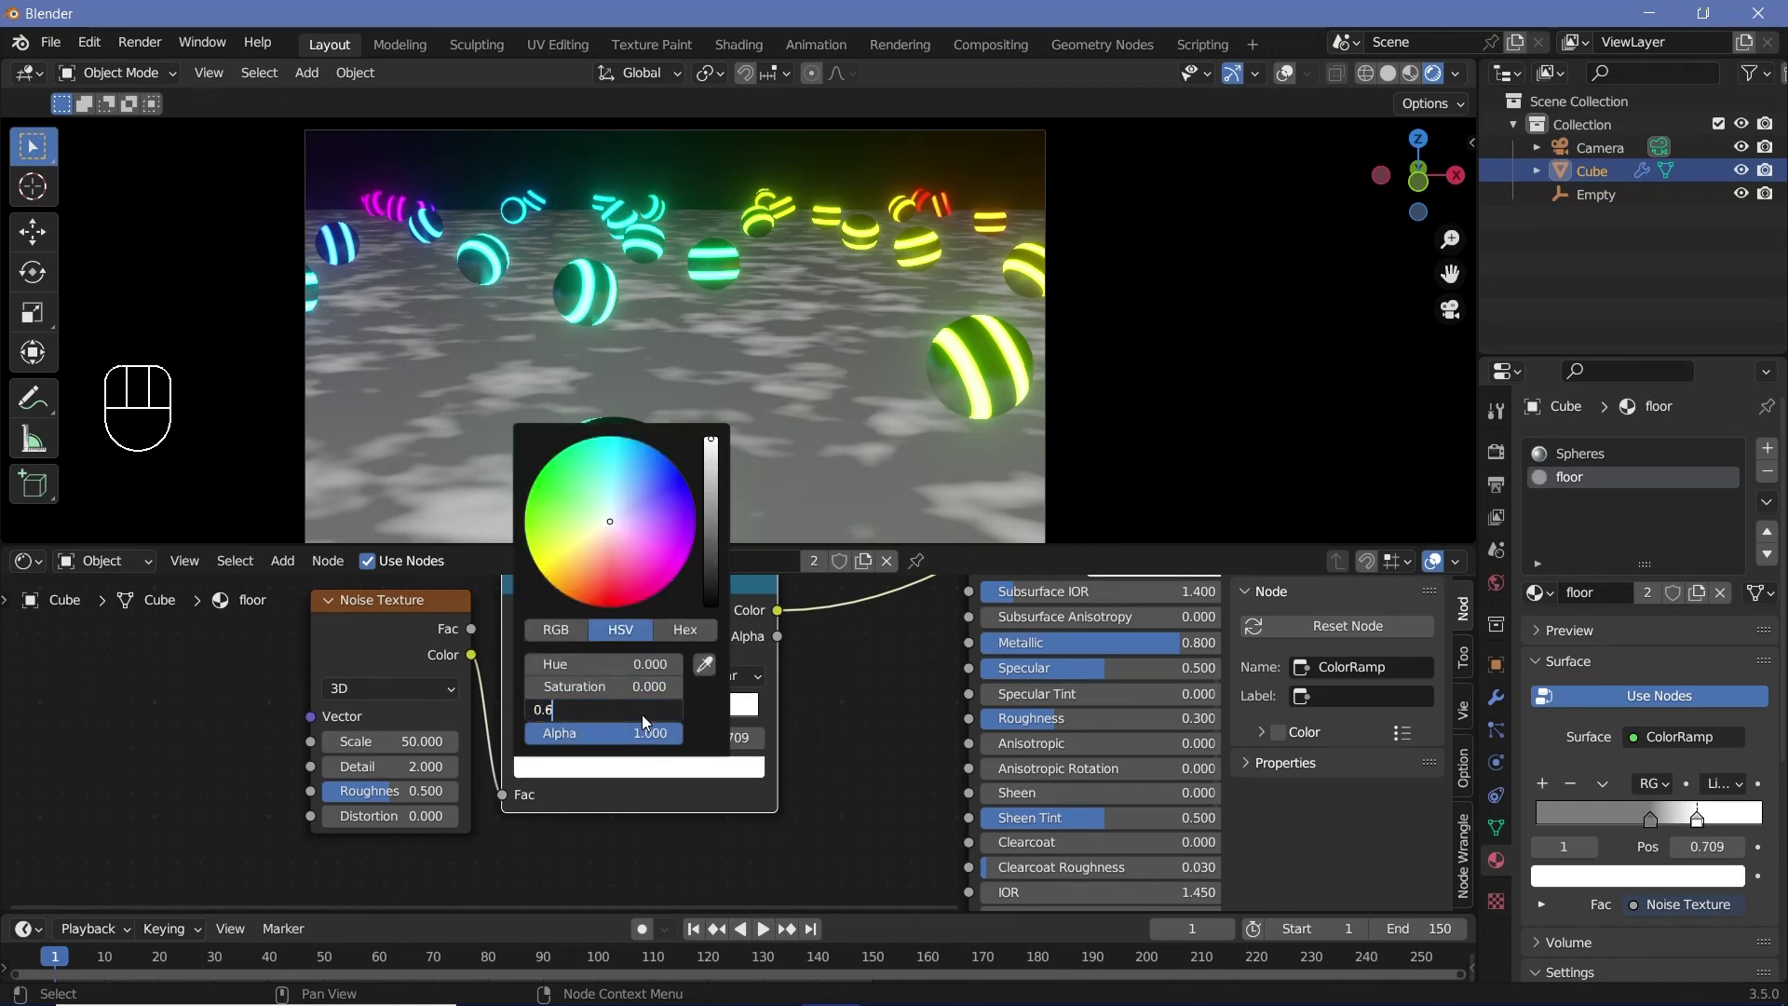
pyautogui.moveTo(528, 684); pyautogui.dragTo(676, 720)
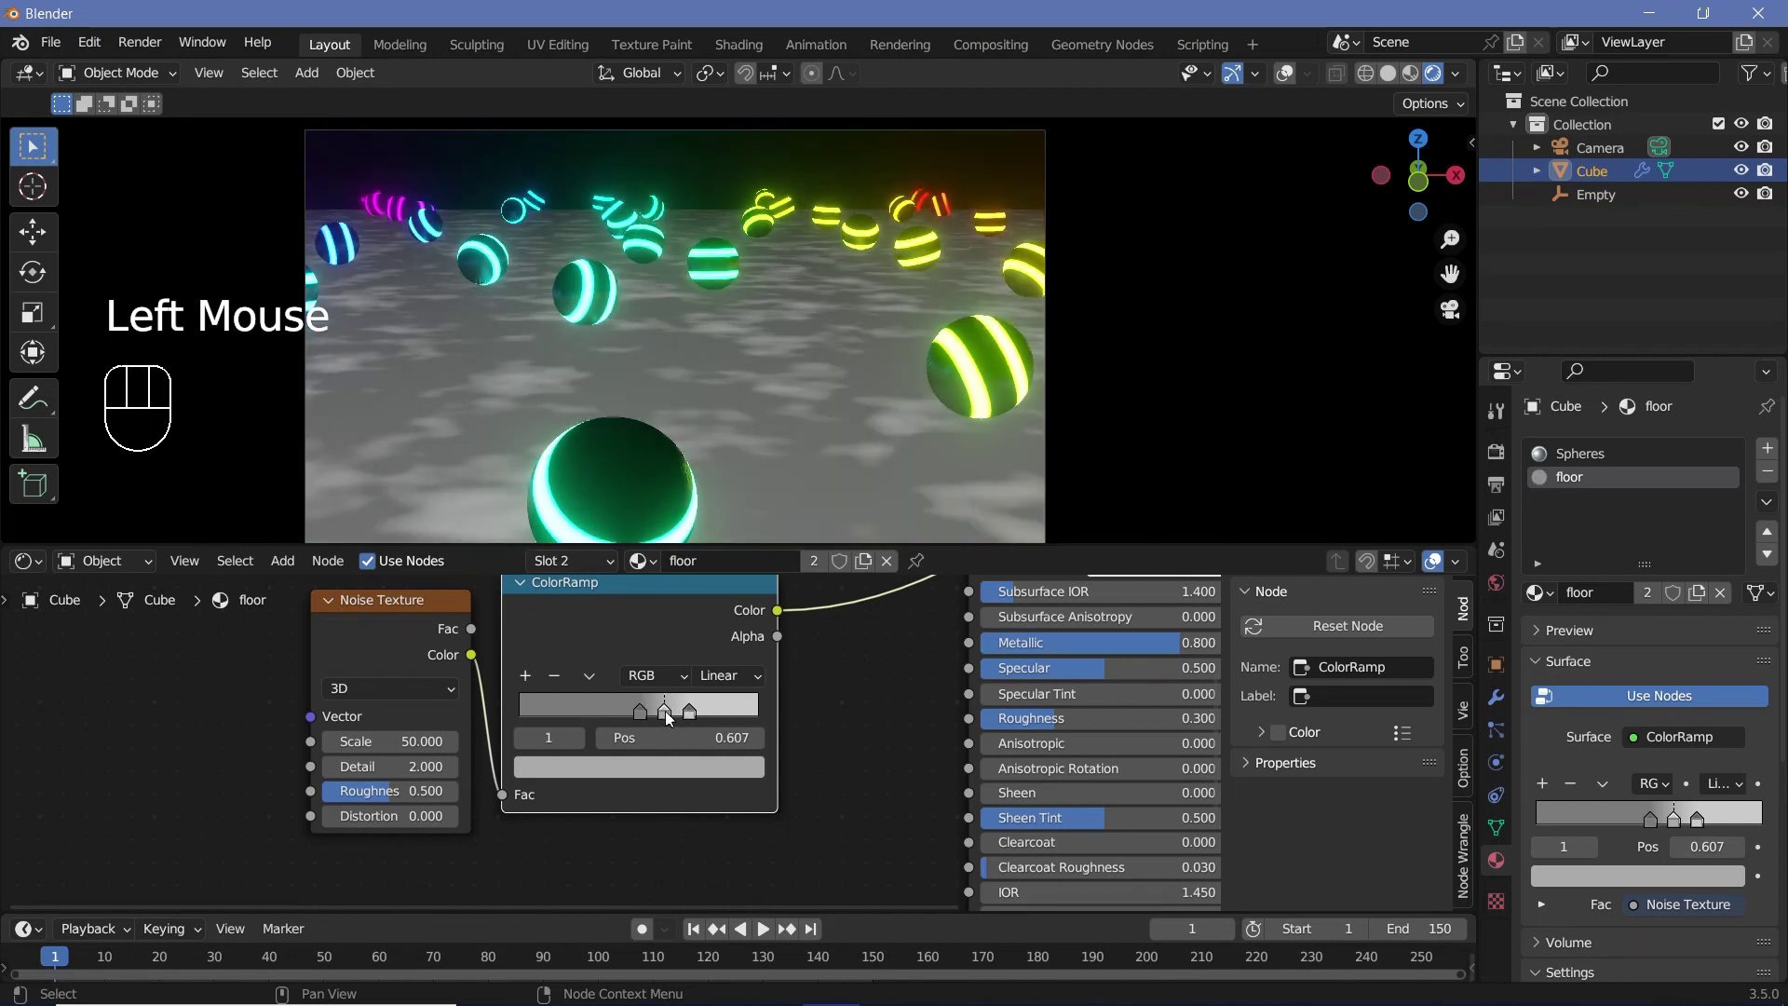
pyautogui.moveTo(672, 717); pyautogui.dragTo(702, 713)
pyautogui.click(679, 714)
pyautogui.click(710, 718)
pyautogui.click(721, 774)
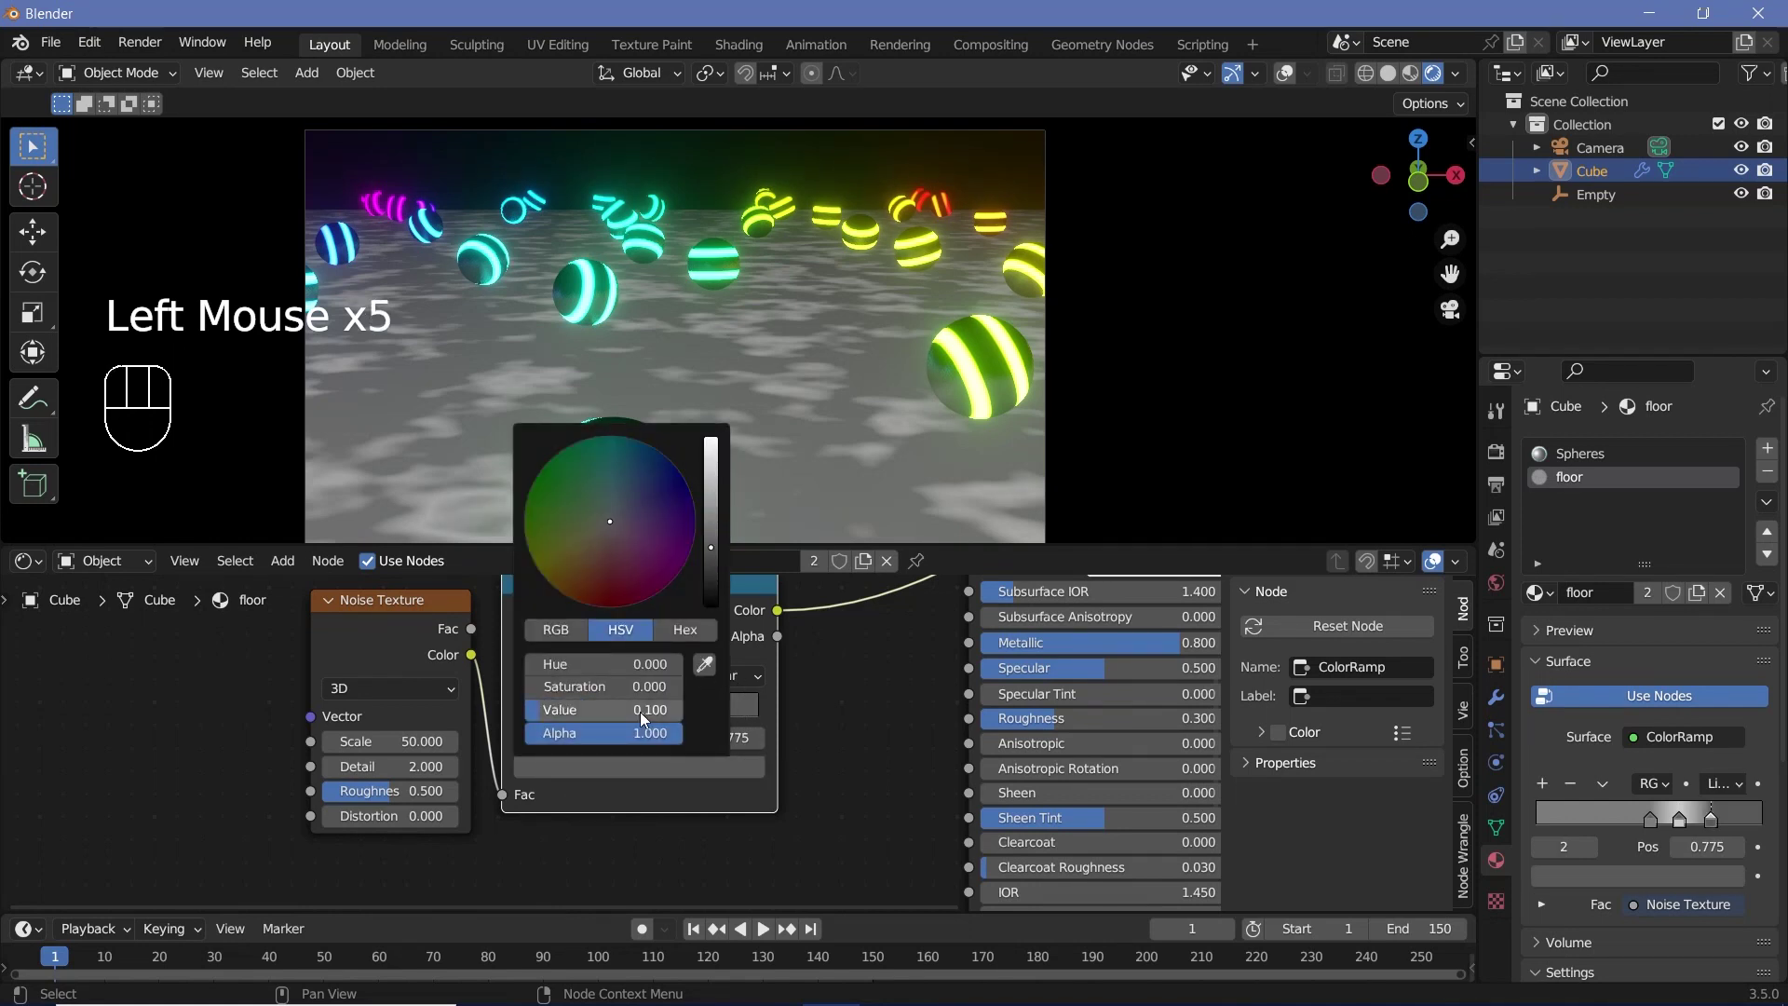
pyautogui.scroll(-3)
pyautogui.click(742, 651)
# Wire the ramp into the Principled BSDF and make it the floor's active surface shader
pyautogui.moveTo(809, 705); pyautogui.dragTo(899, 750)
pyautogui.middleClick(807, 835)
pyautogui.click(891, 870)
pyautogui.click(891, 870)
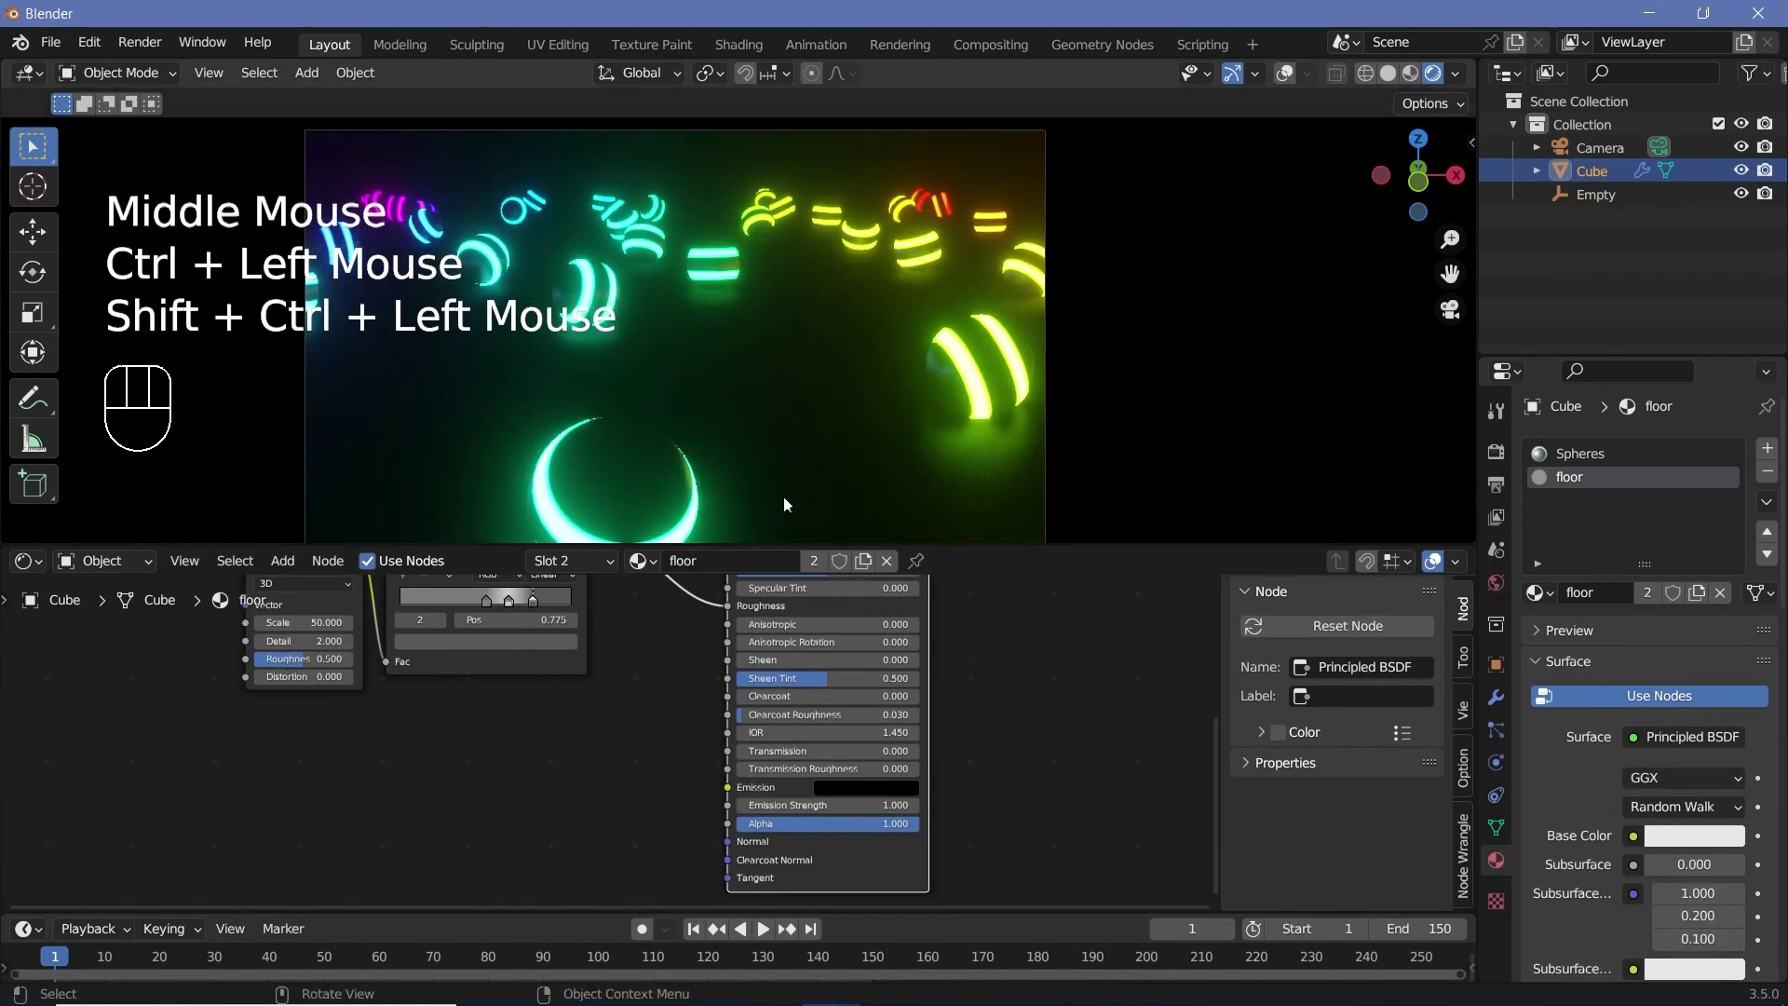
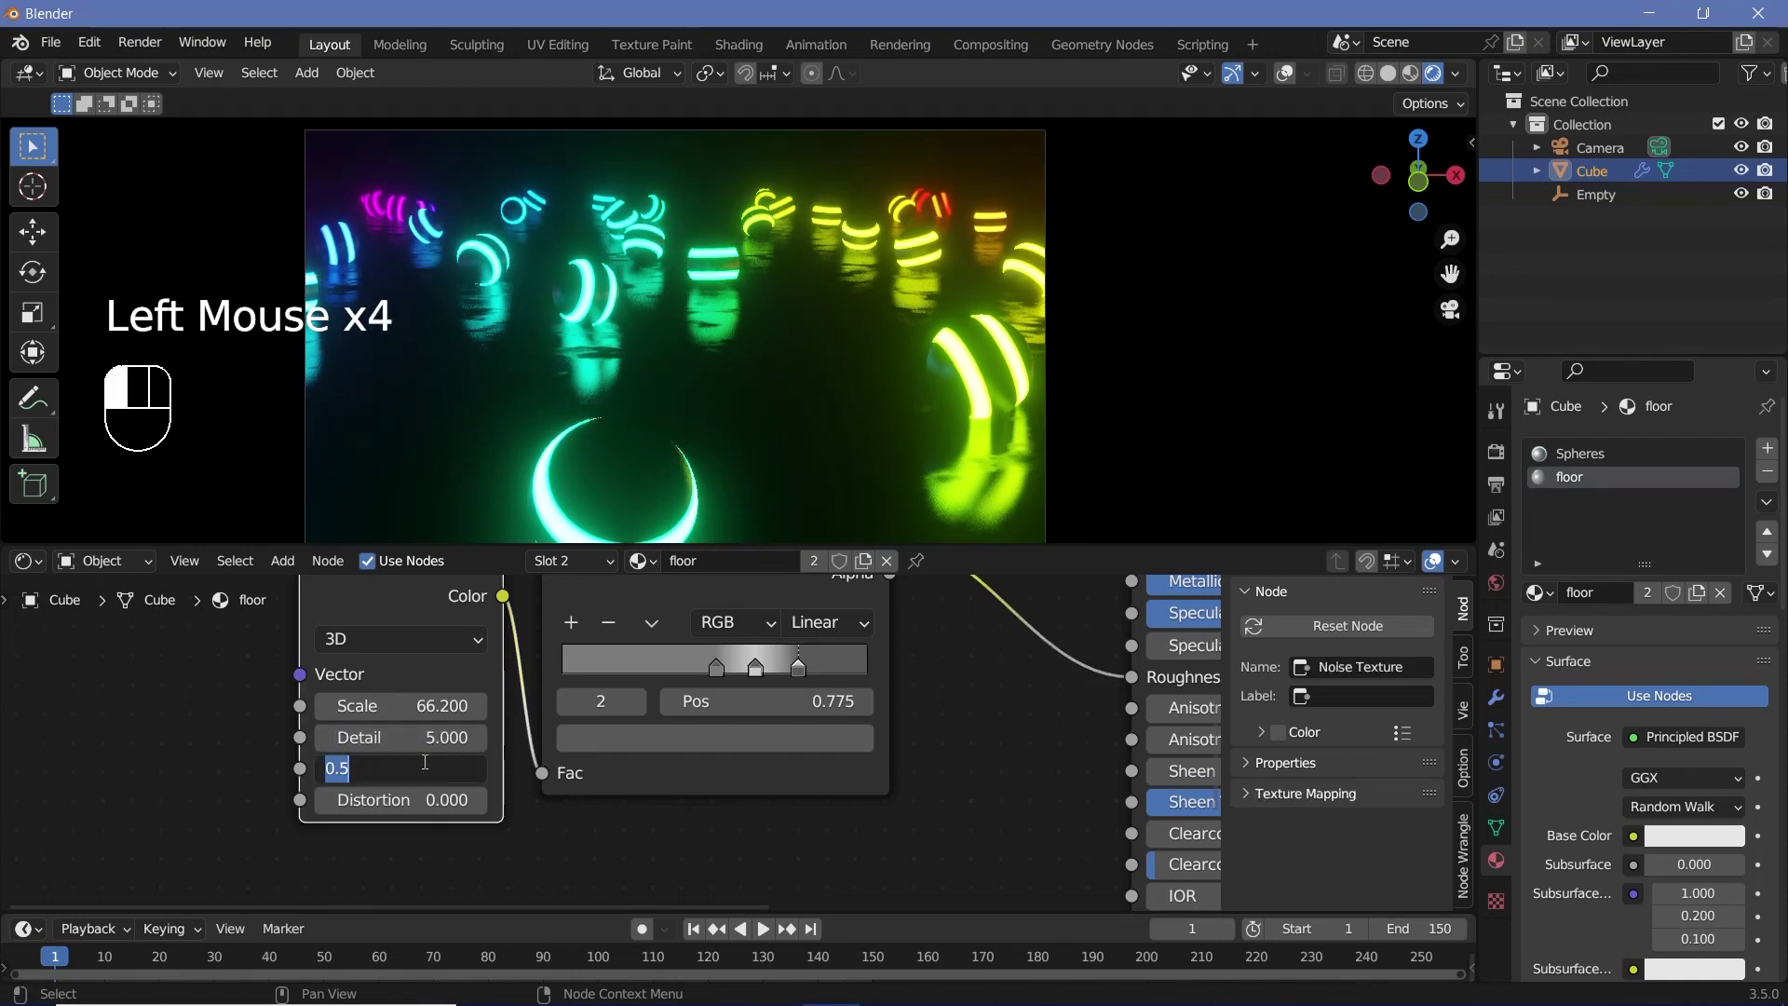
# Set Noise Texture roughness 0.700 with scale 66.2, detail 5, and reposition the brightest ramp stop
pyautogui.click(722, 676)
pyautogui.click(752, 667)
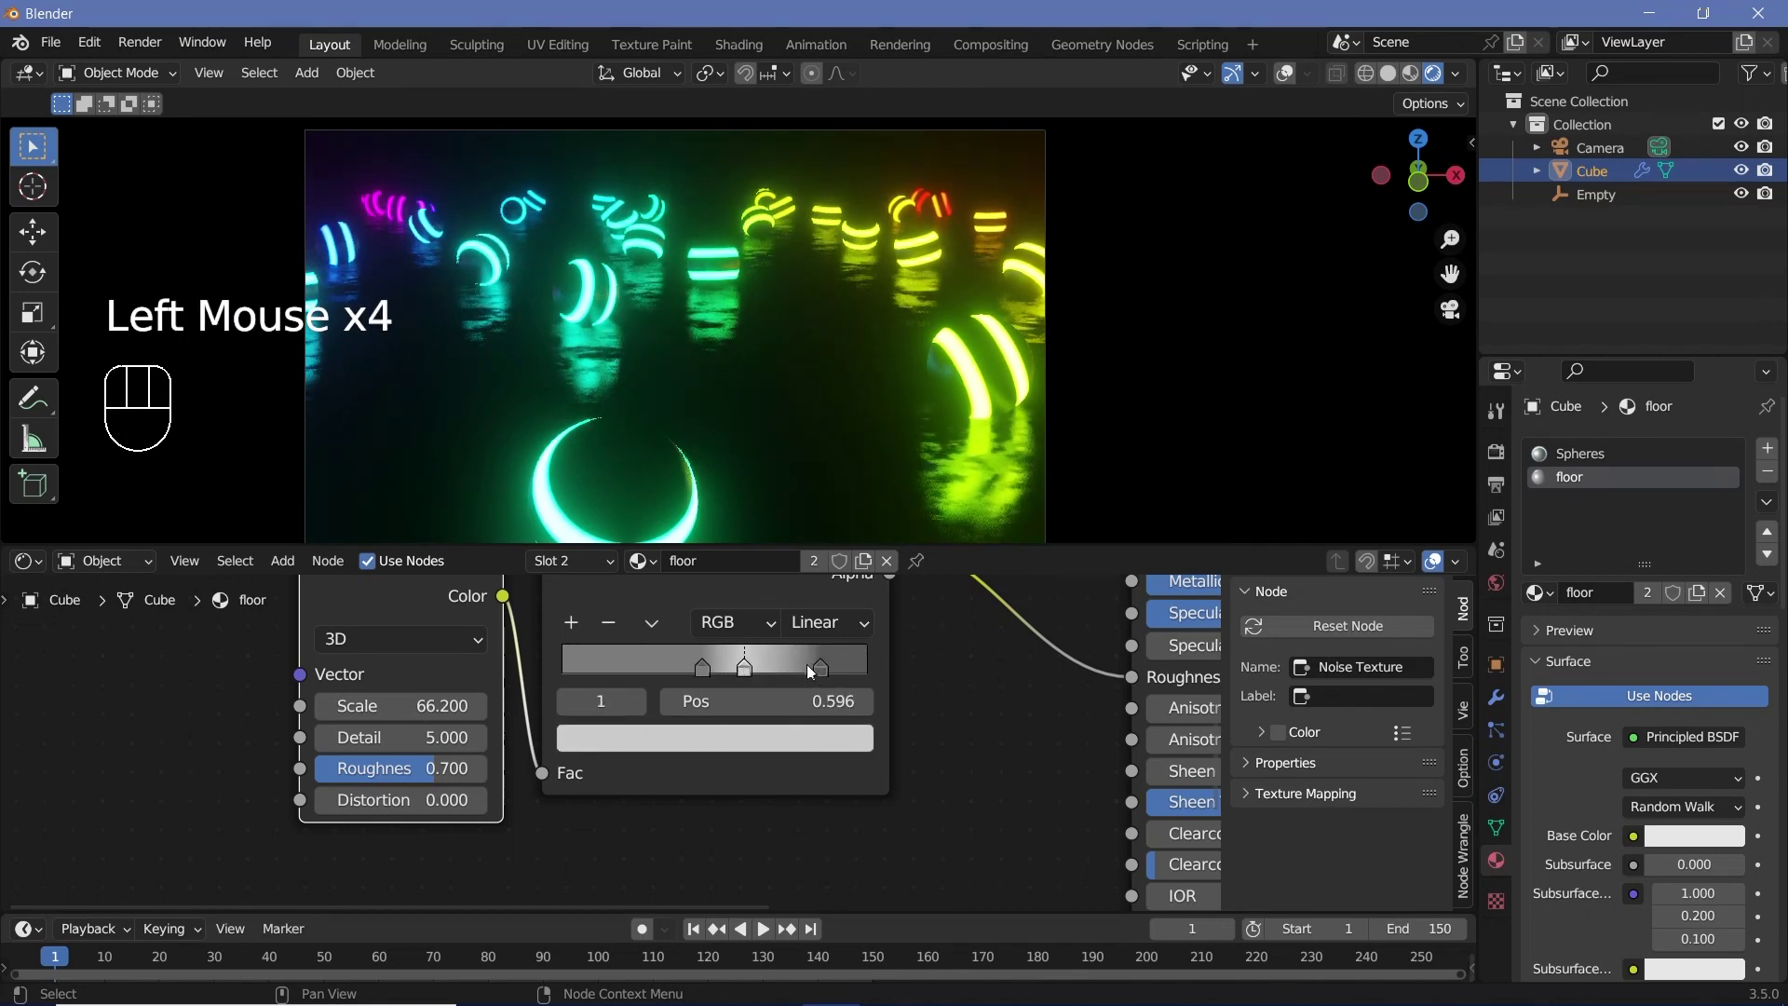
pyautogui.moveTo(825, 671); pyautogui.dragTo(807, 672)
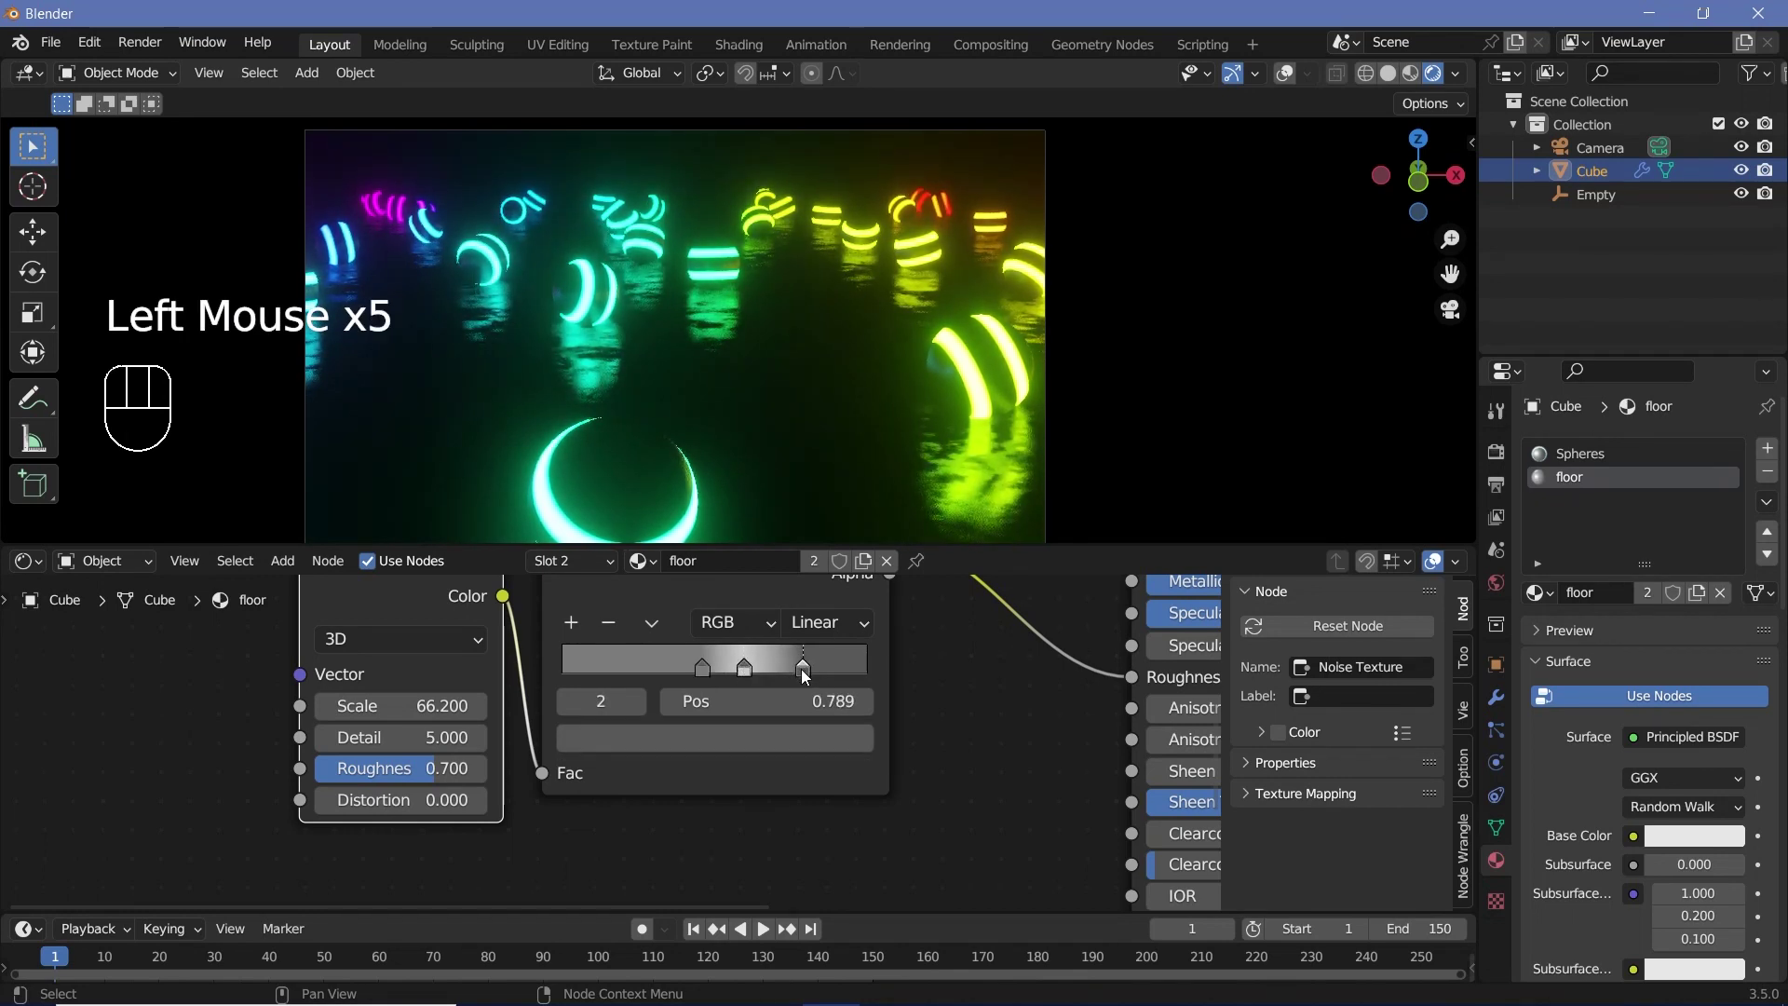
pyautogui.scroll(-3)
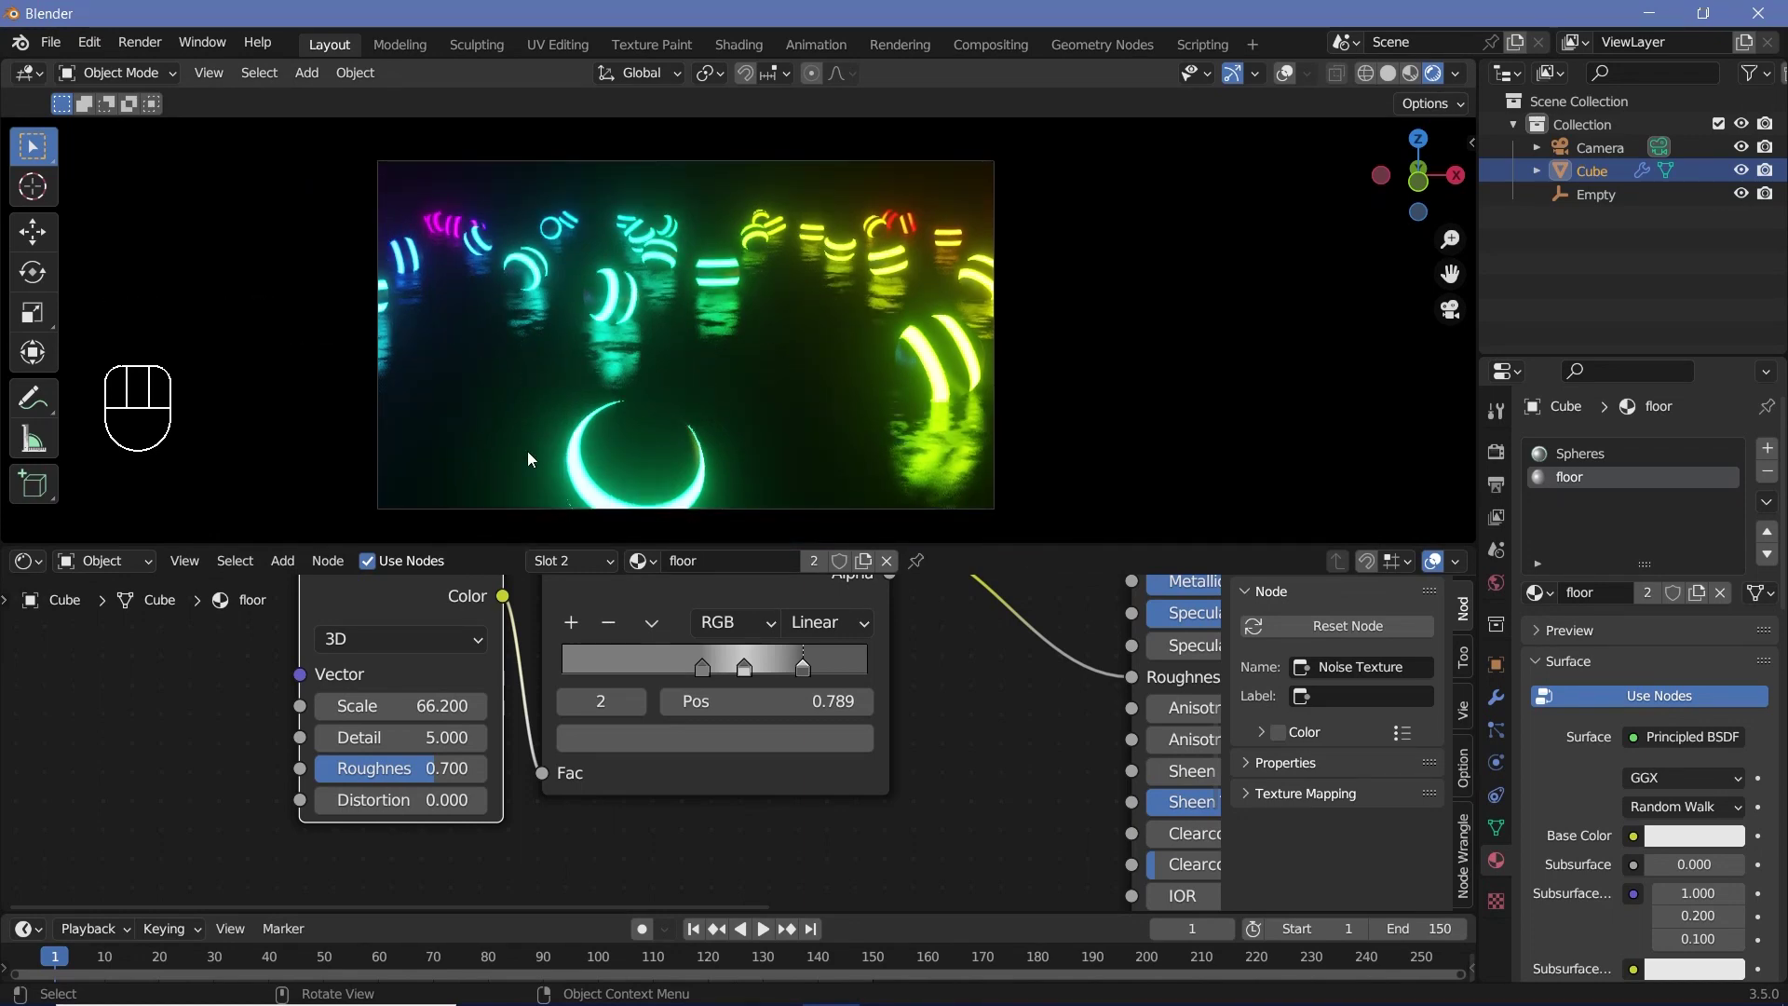
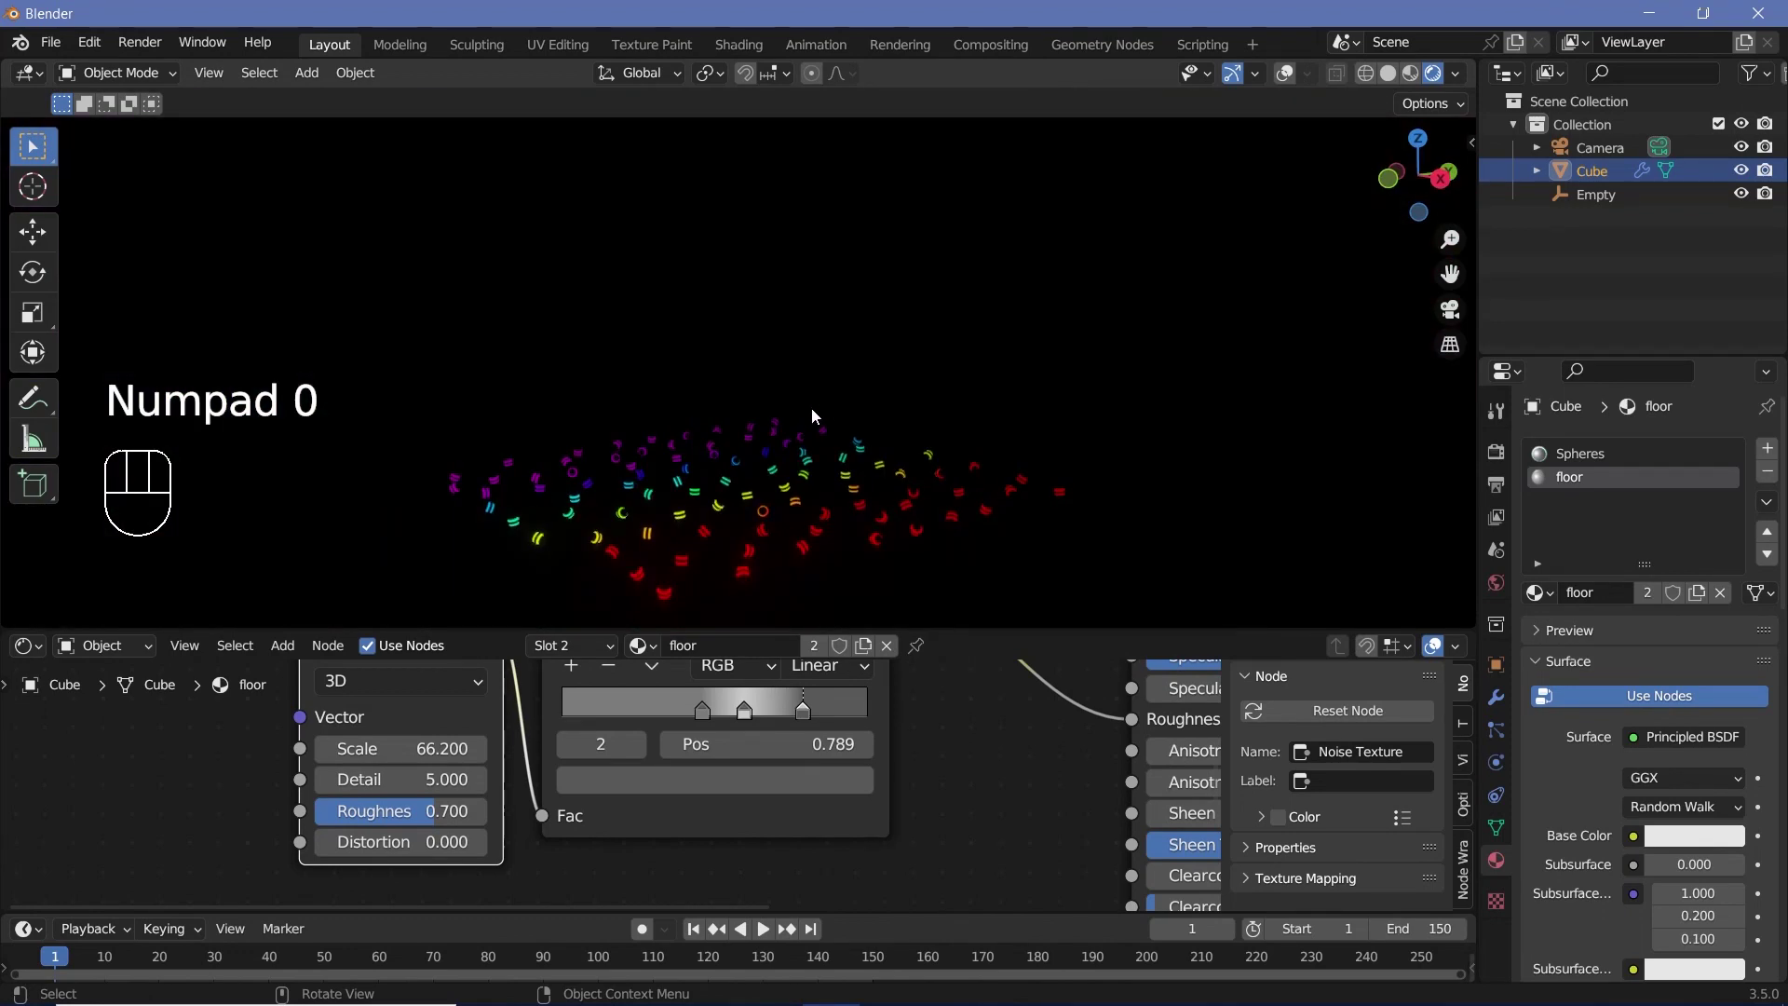
# Duplicate the sphere-covered floor tile four times (Cube.001–Cube.004) to extend the field
pyautogui.click(1290, 78)
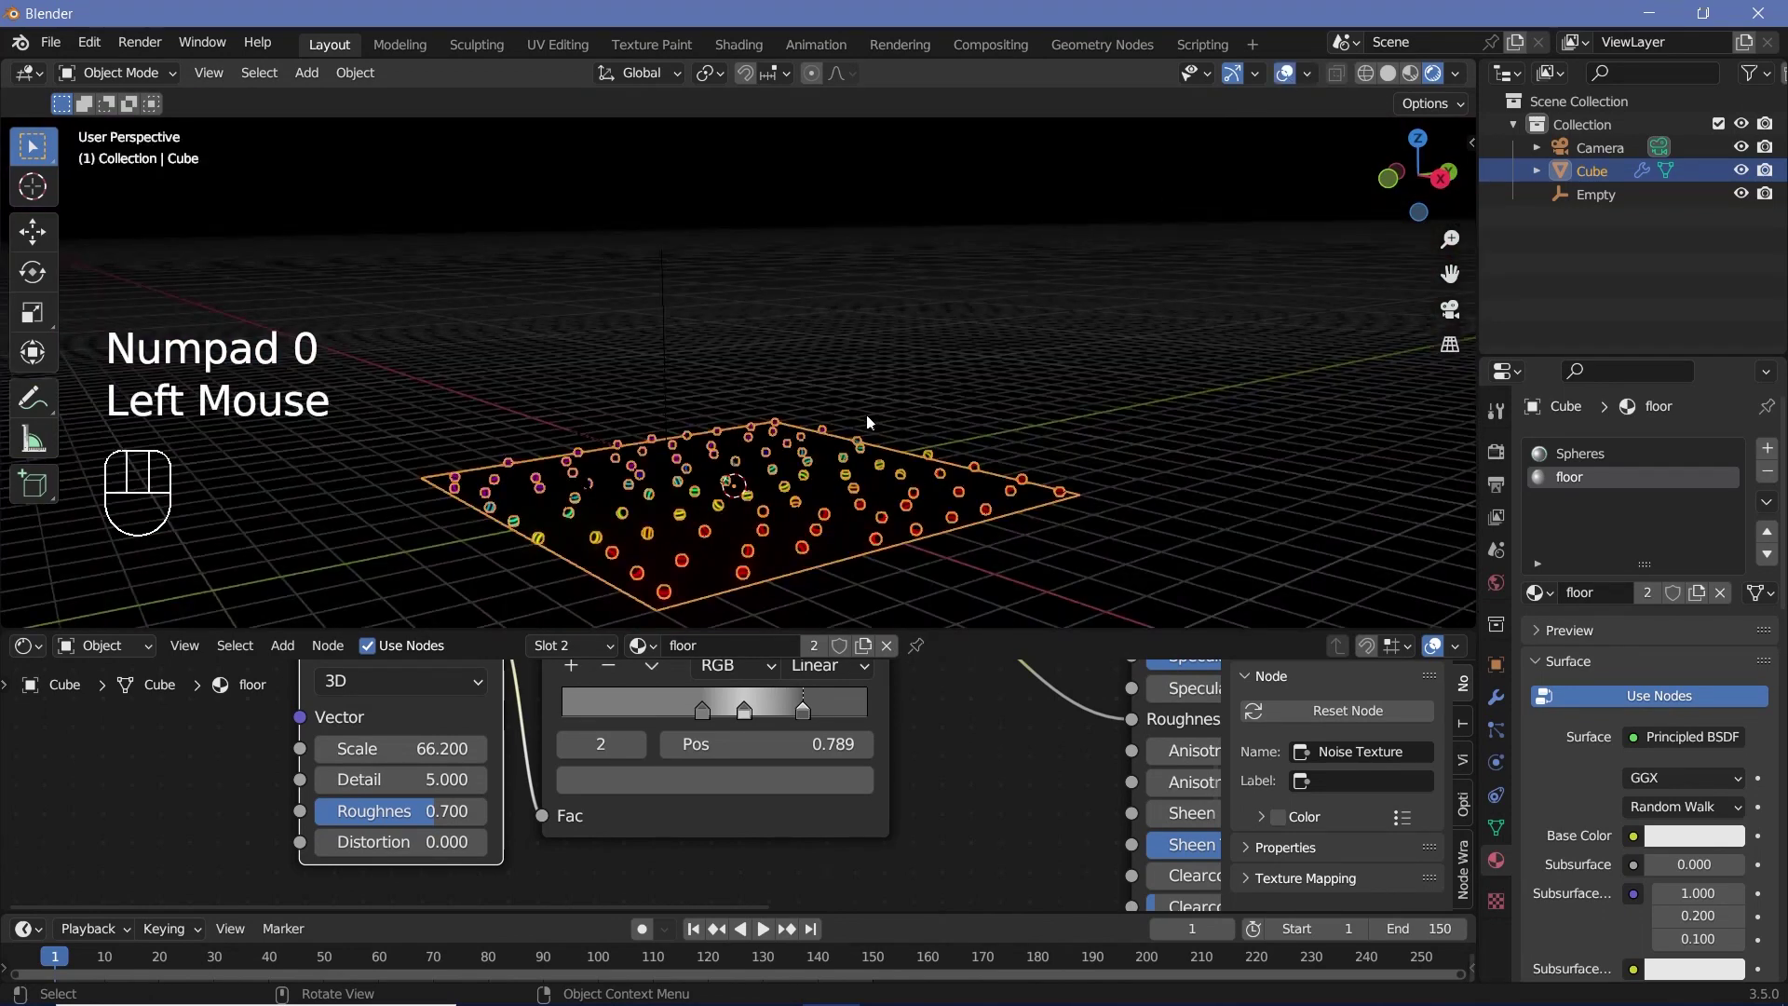
pyautogui.middleClick(778, 489)
pyautogui.press('alt+d')
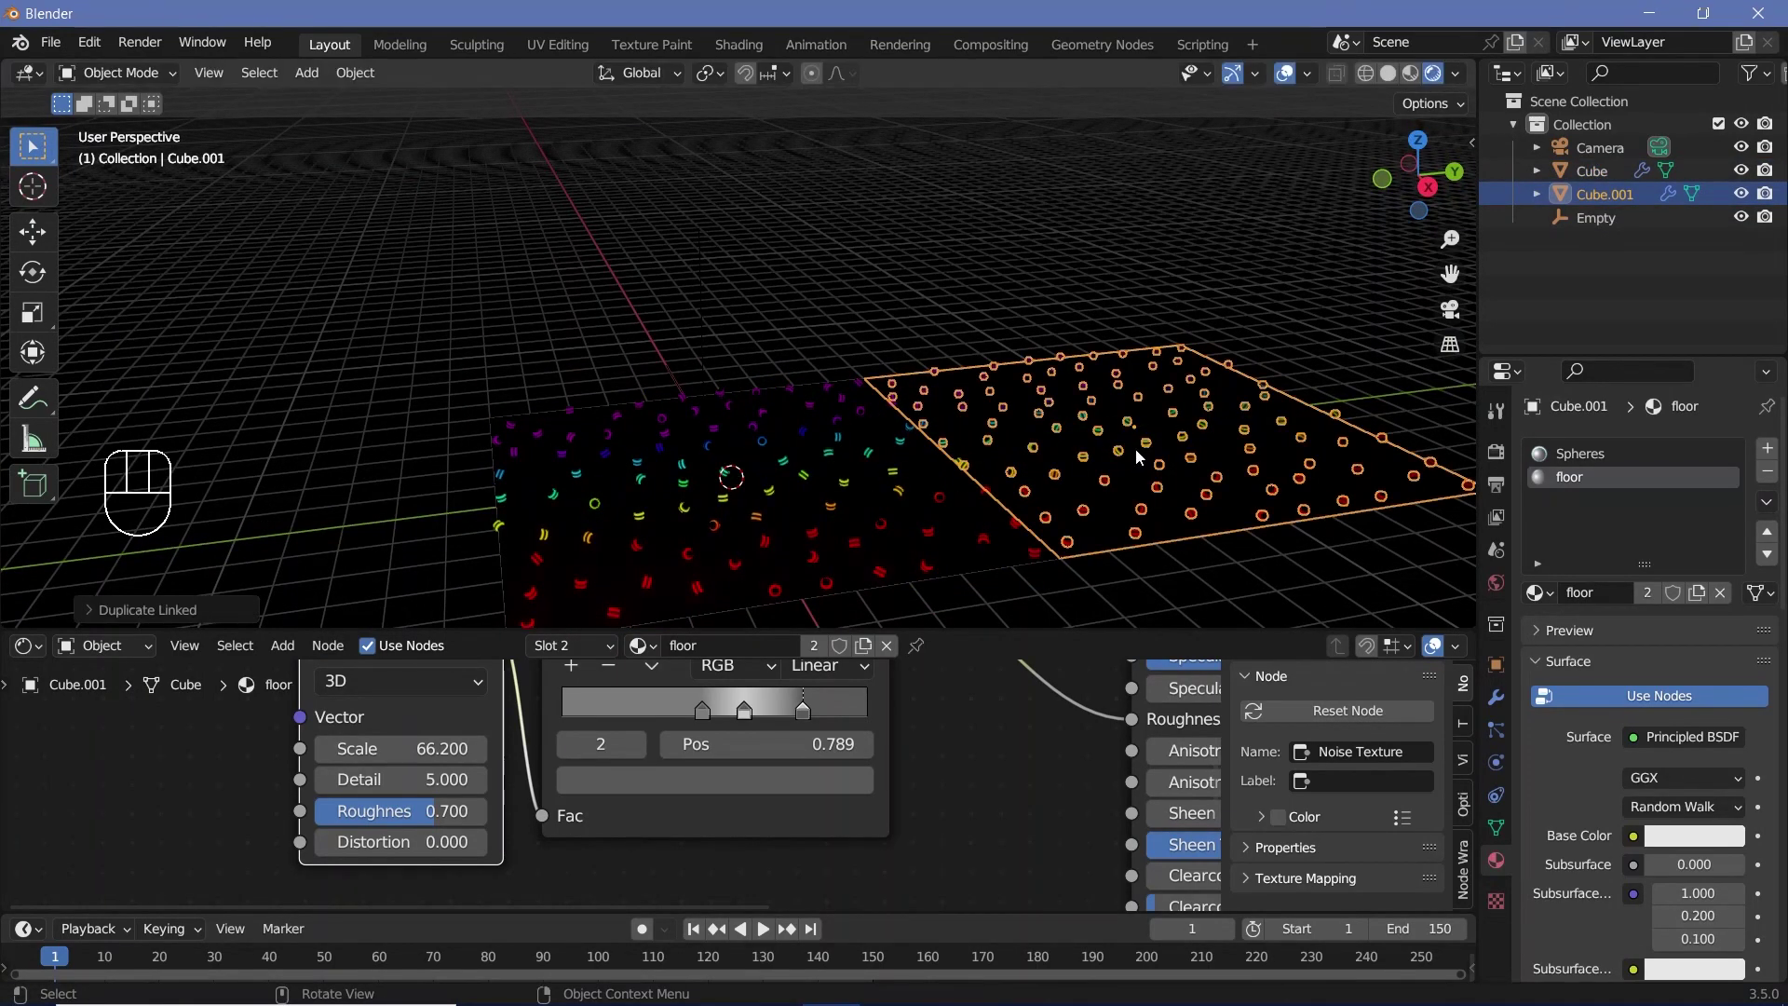
pyautogui.middleClick(996, 385)
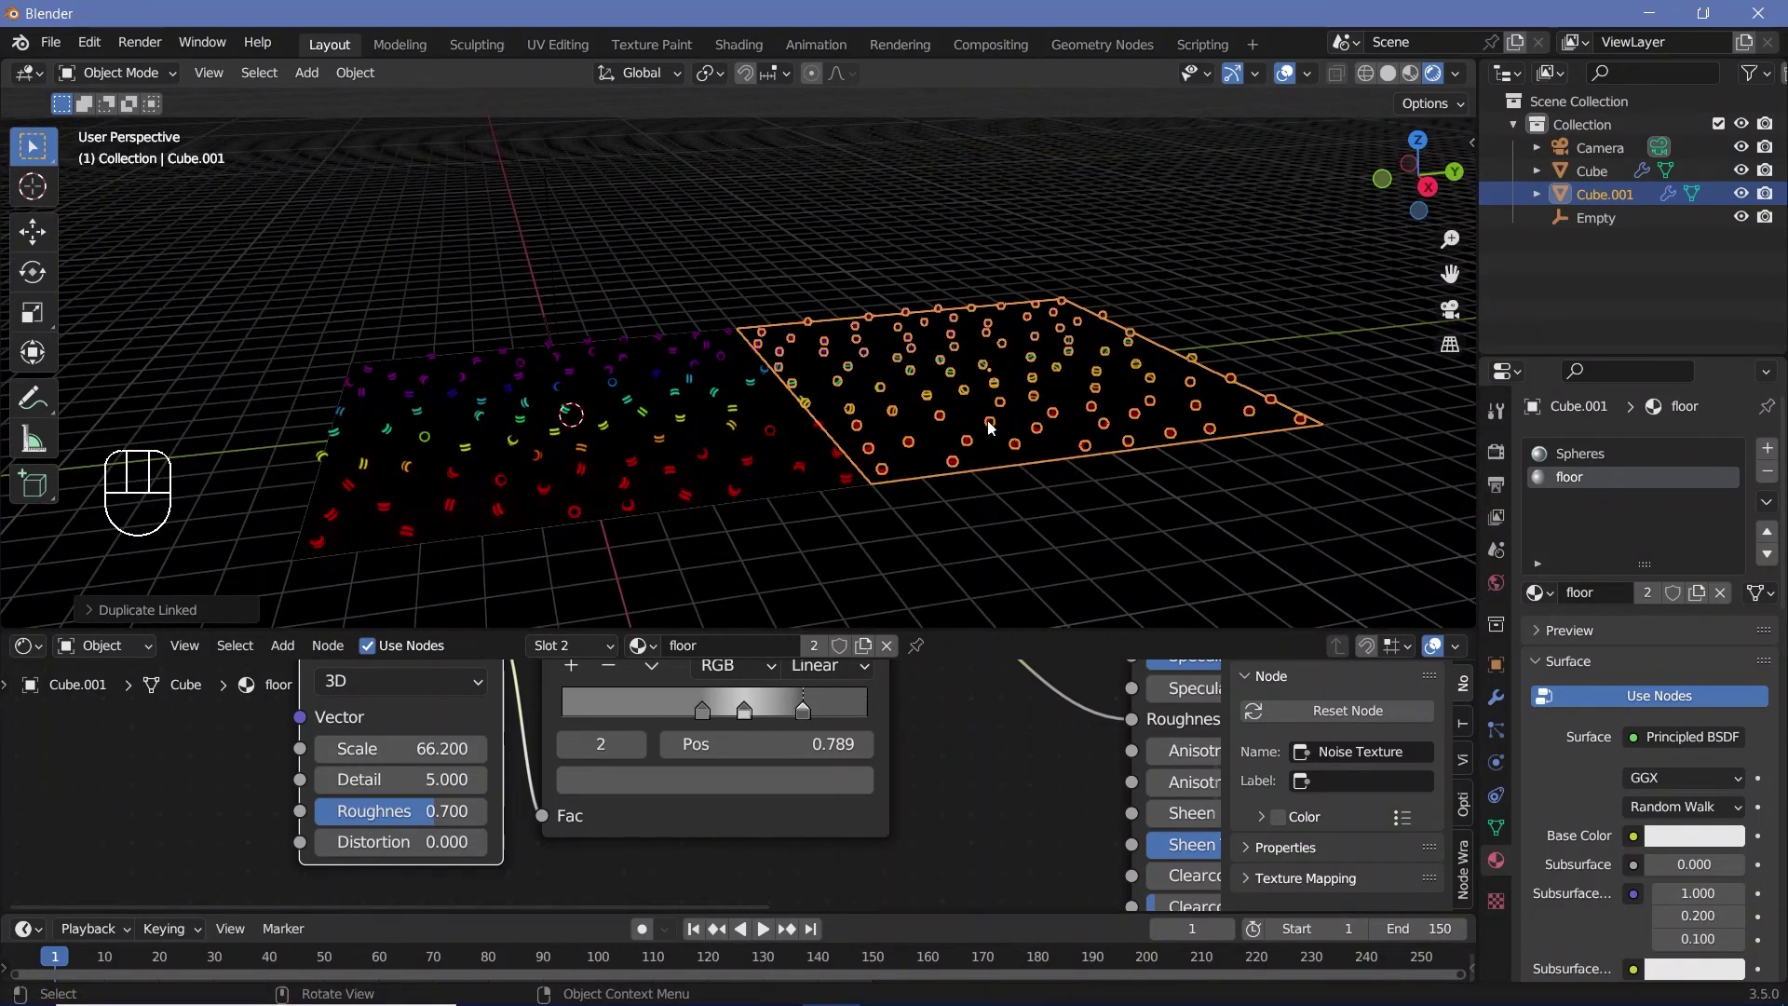
pyautogui.press('shift+r')
pyautogui.press('shift+r')
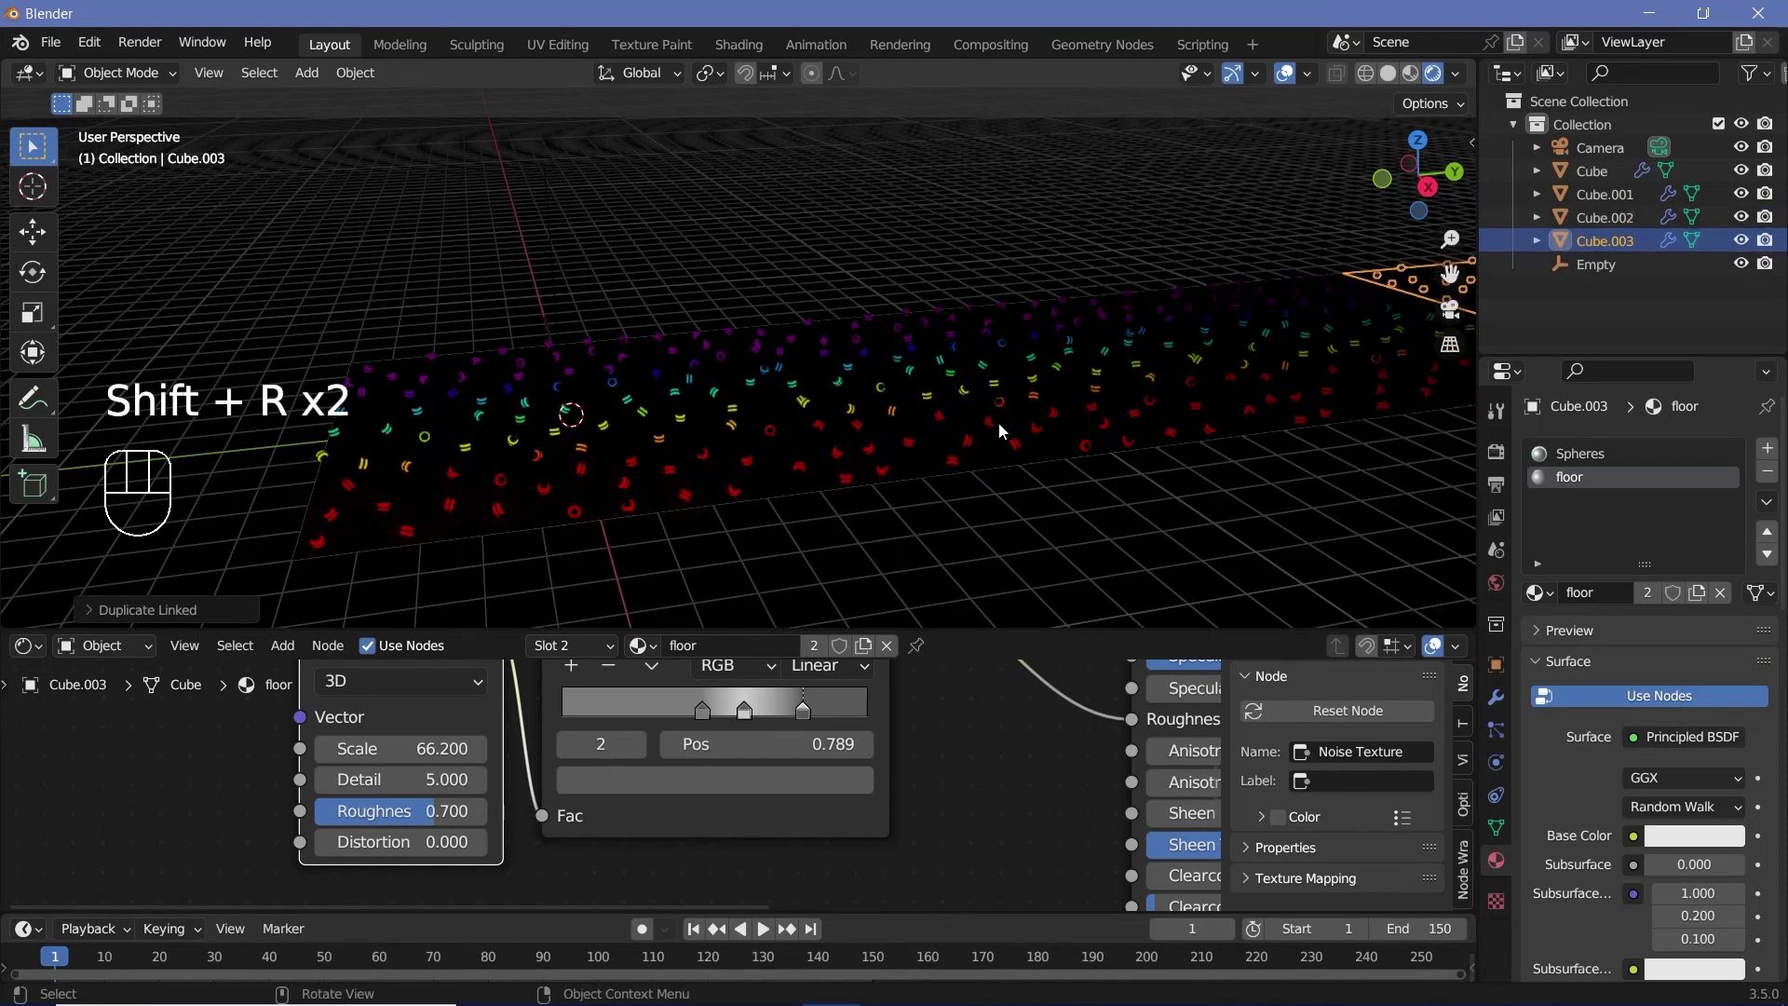
pyautogui.press('shift+r')
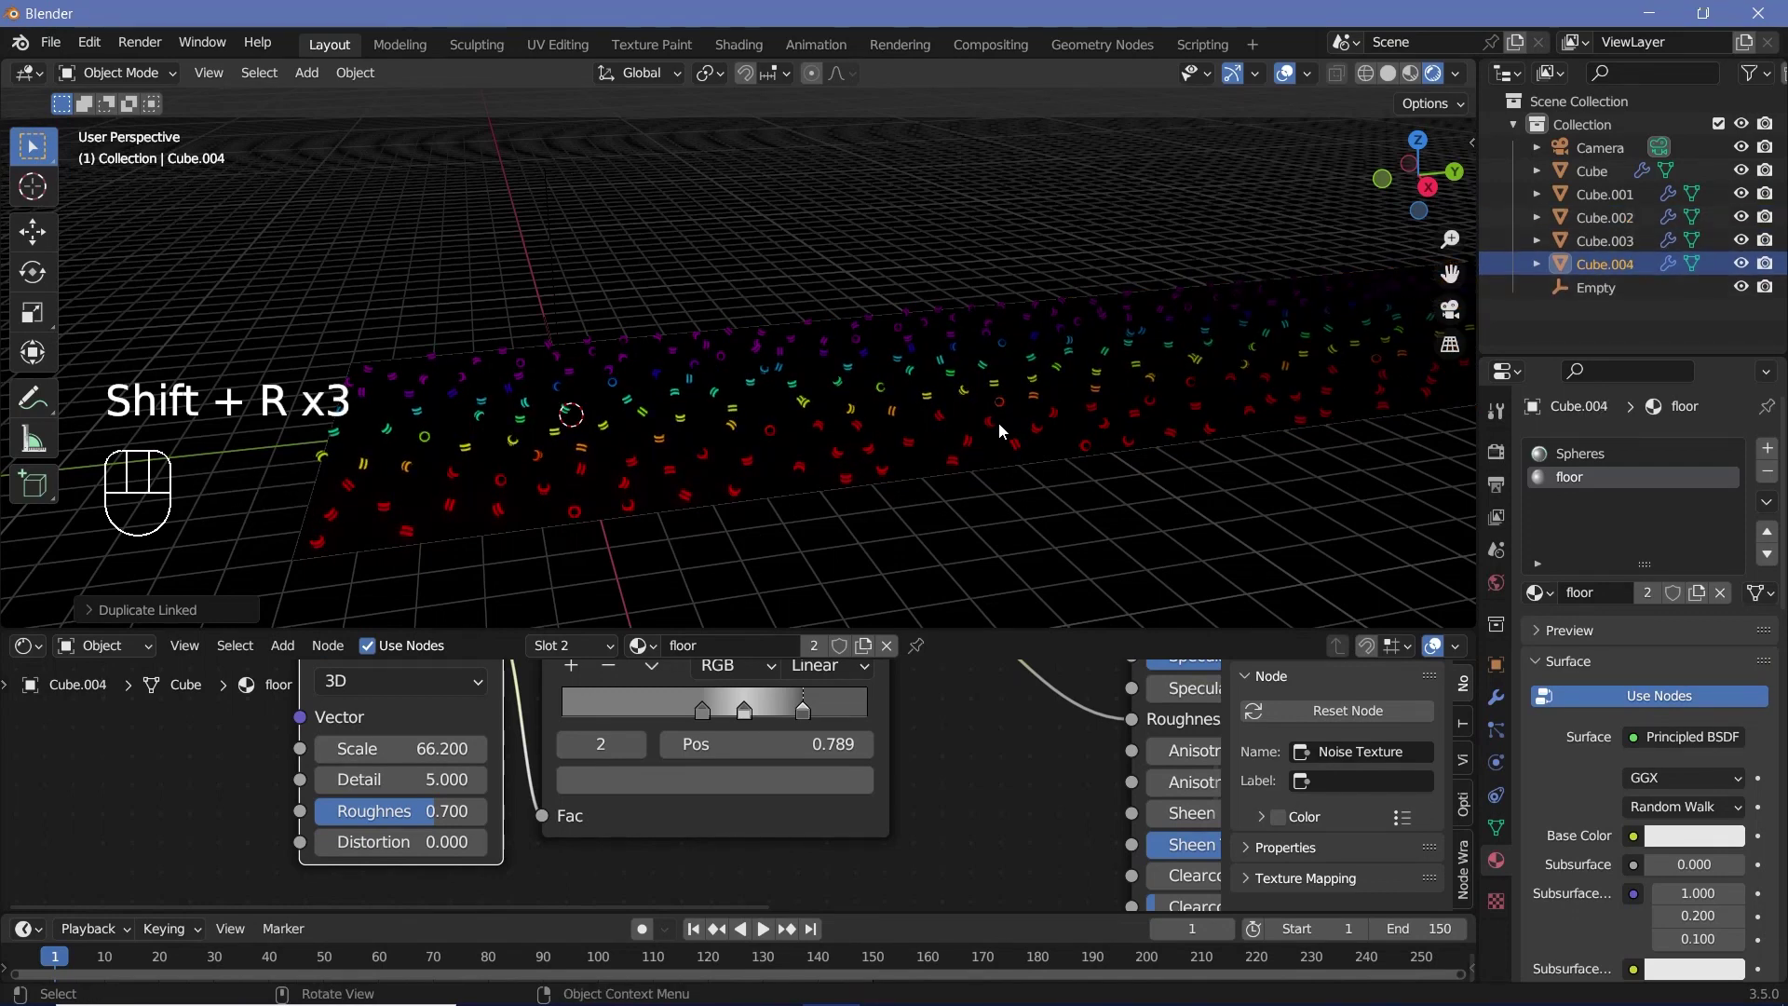
pyautogui.scroll(-3)
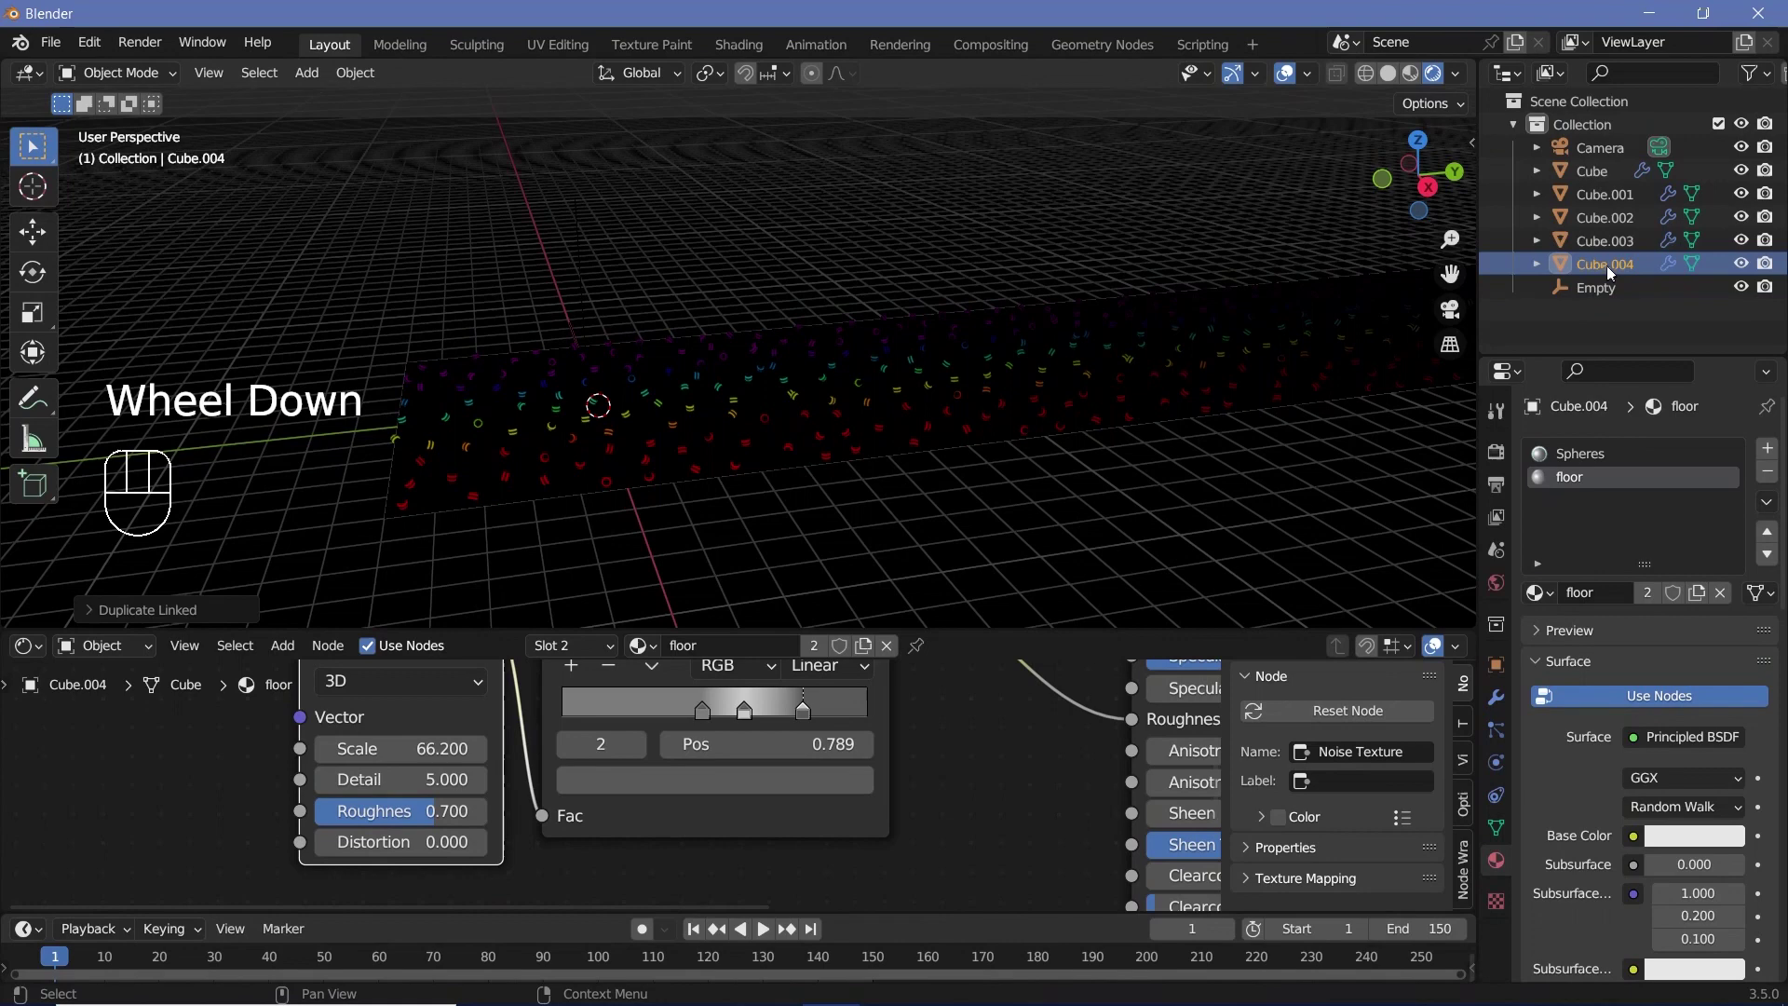
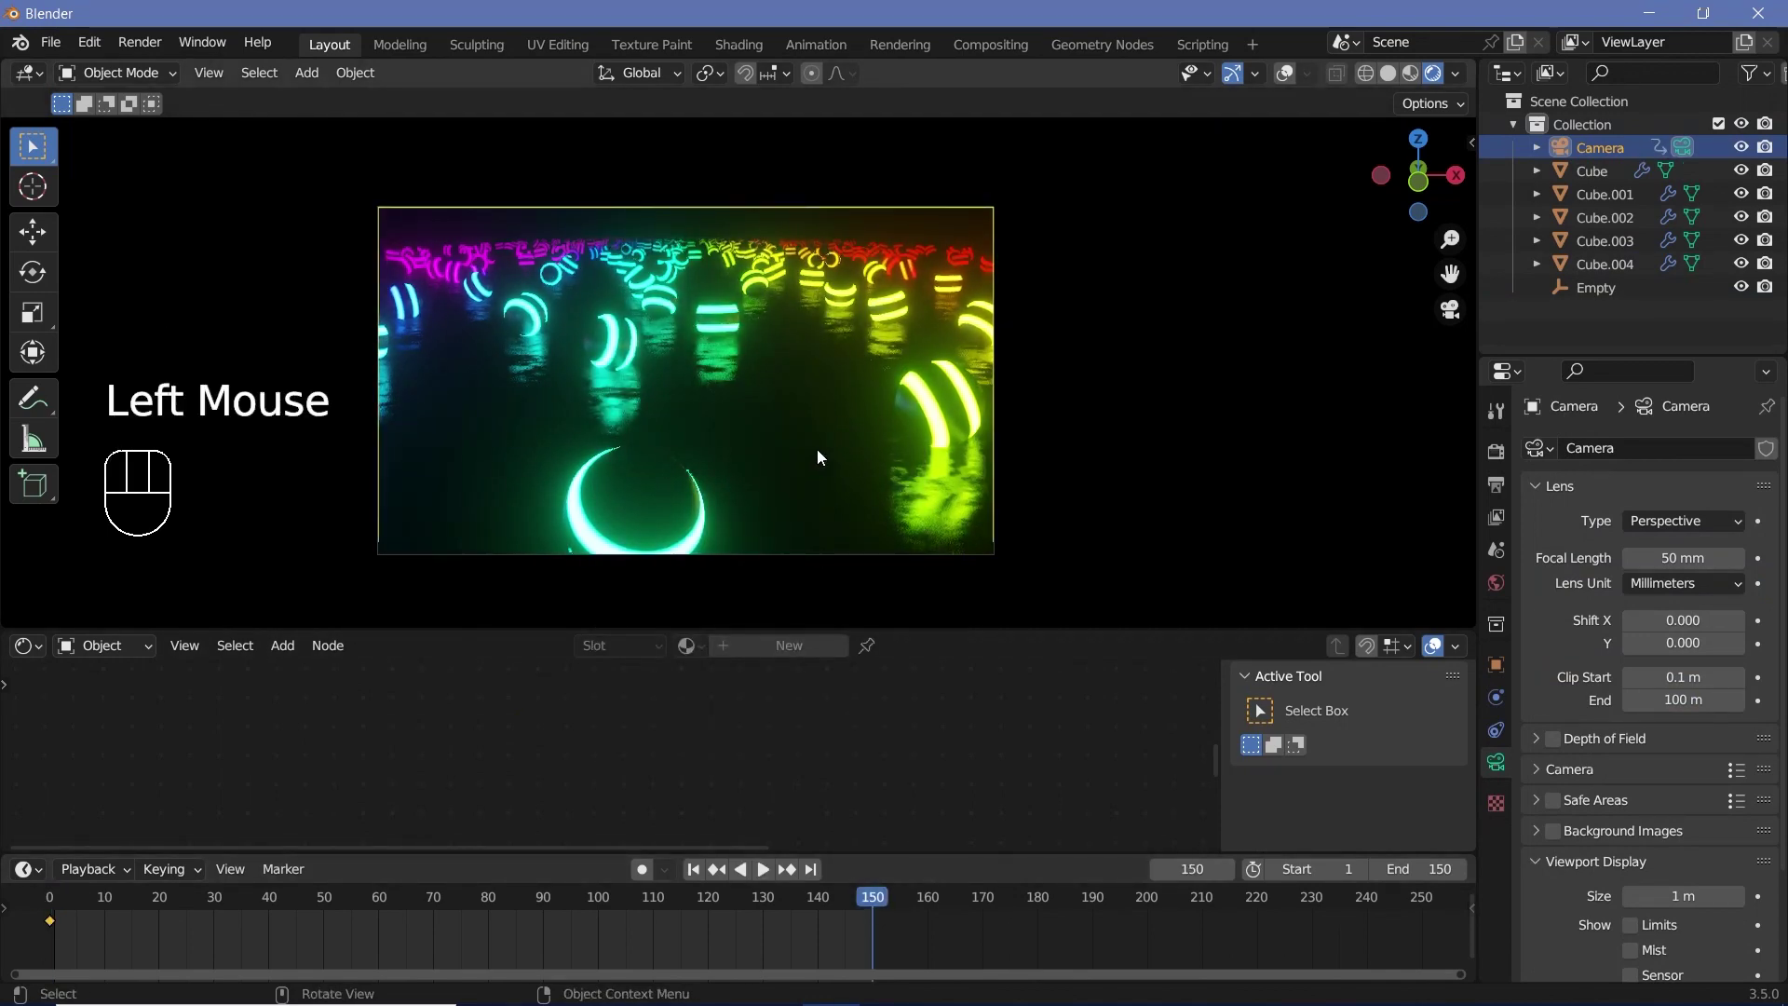
# Set the camera keyframes to Linear interpolation and play back the move
pyautogui.press('g')
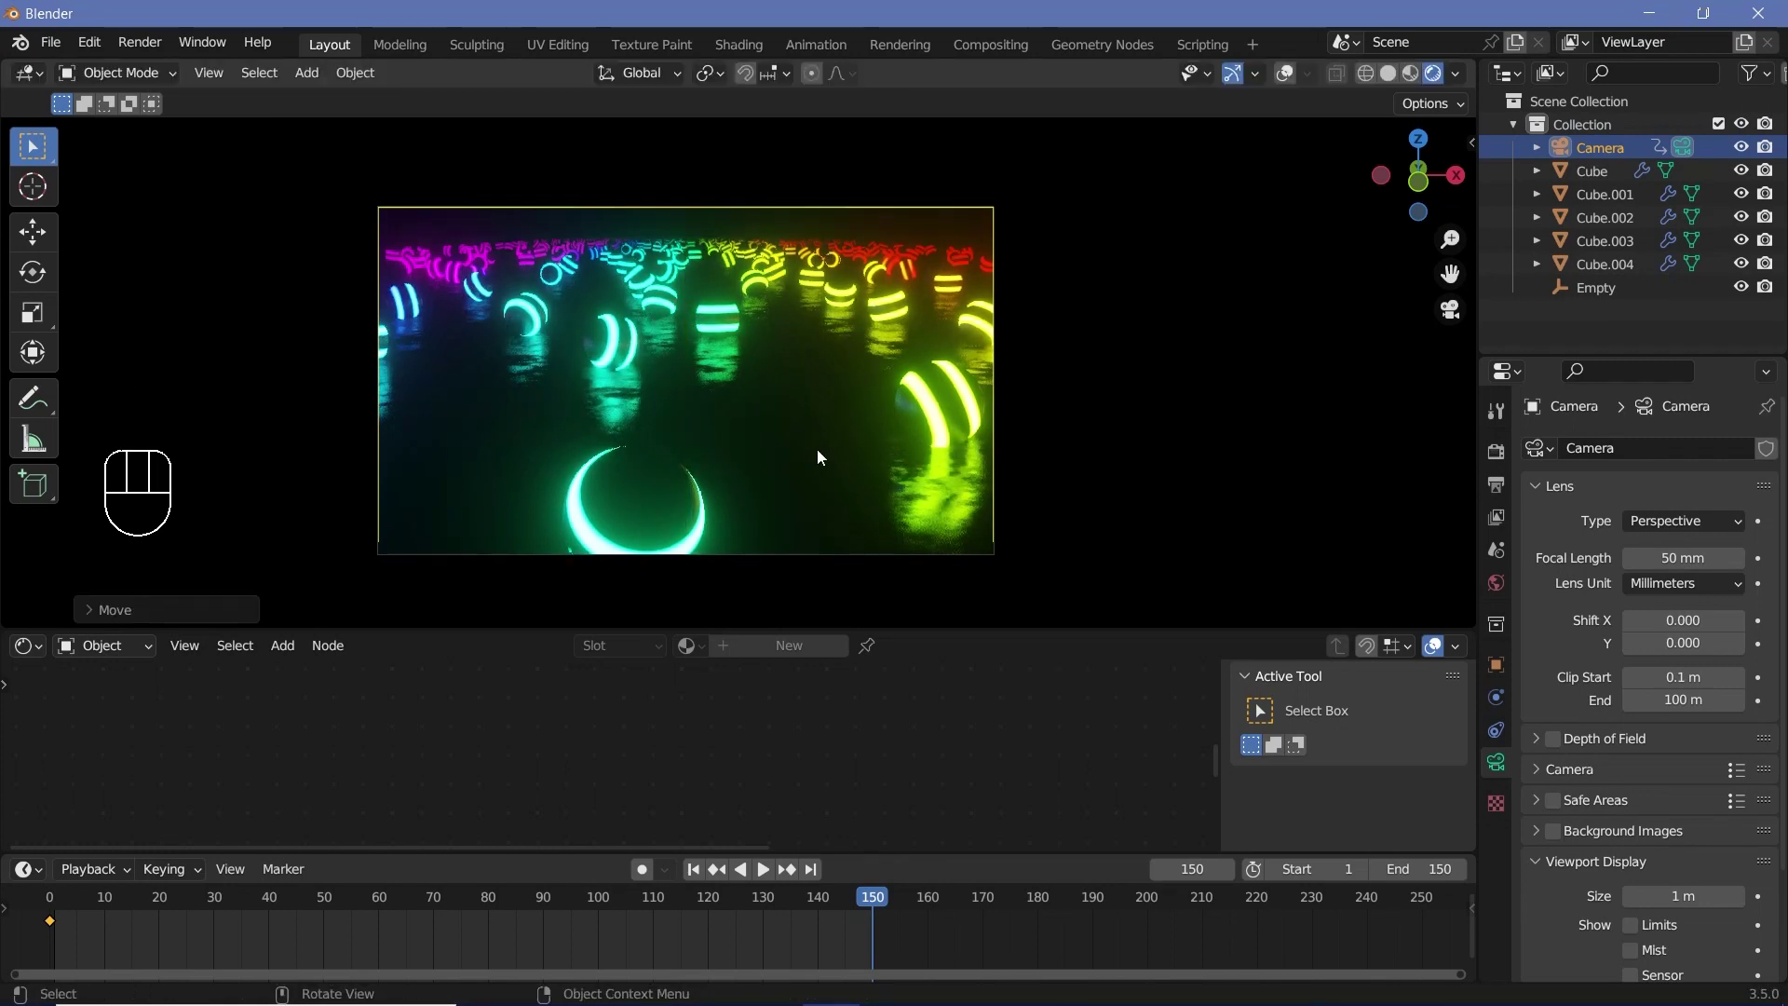
pyautogui.press('i')
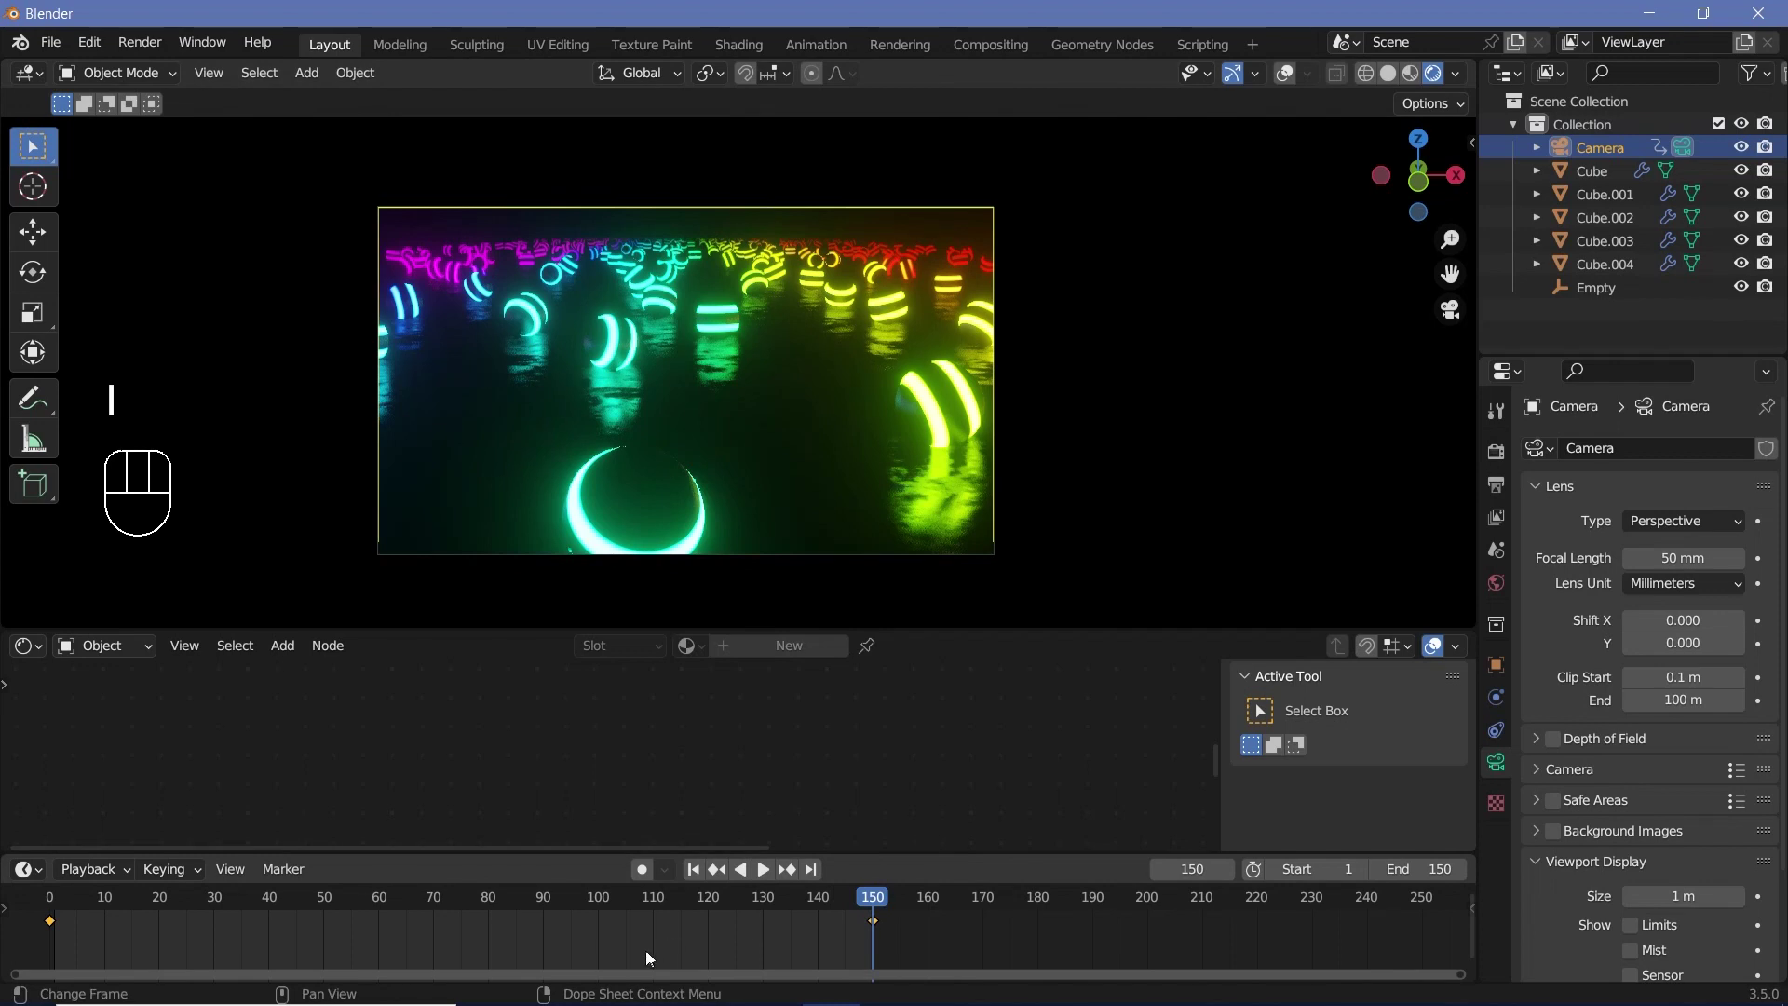
pyautogui.press('t')
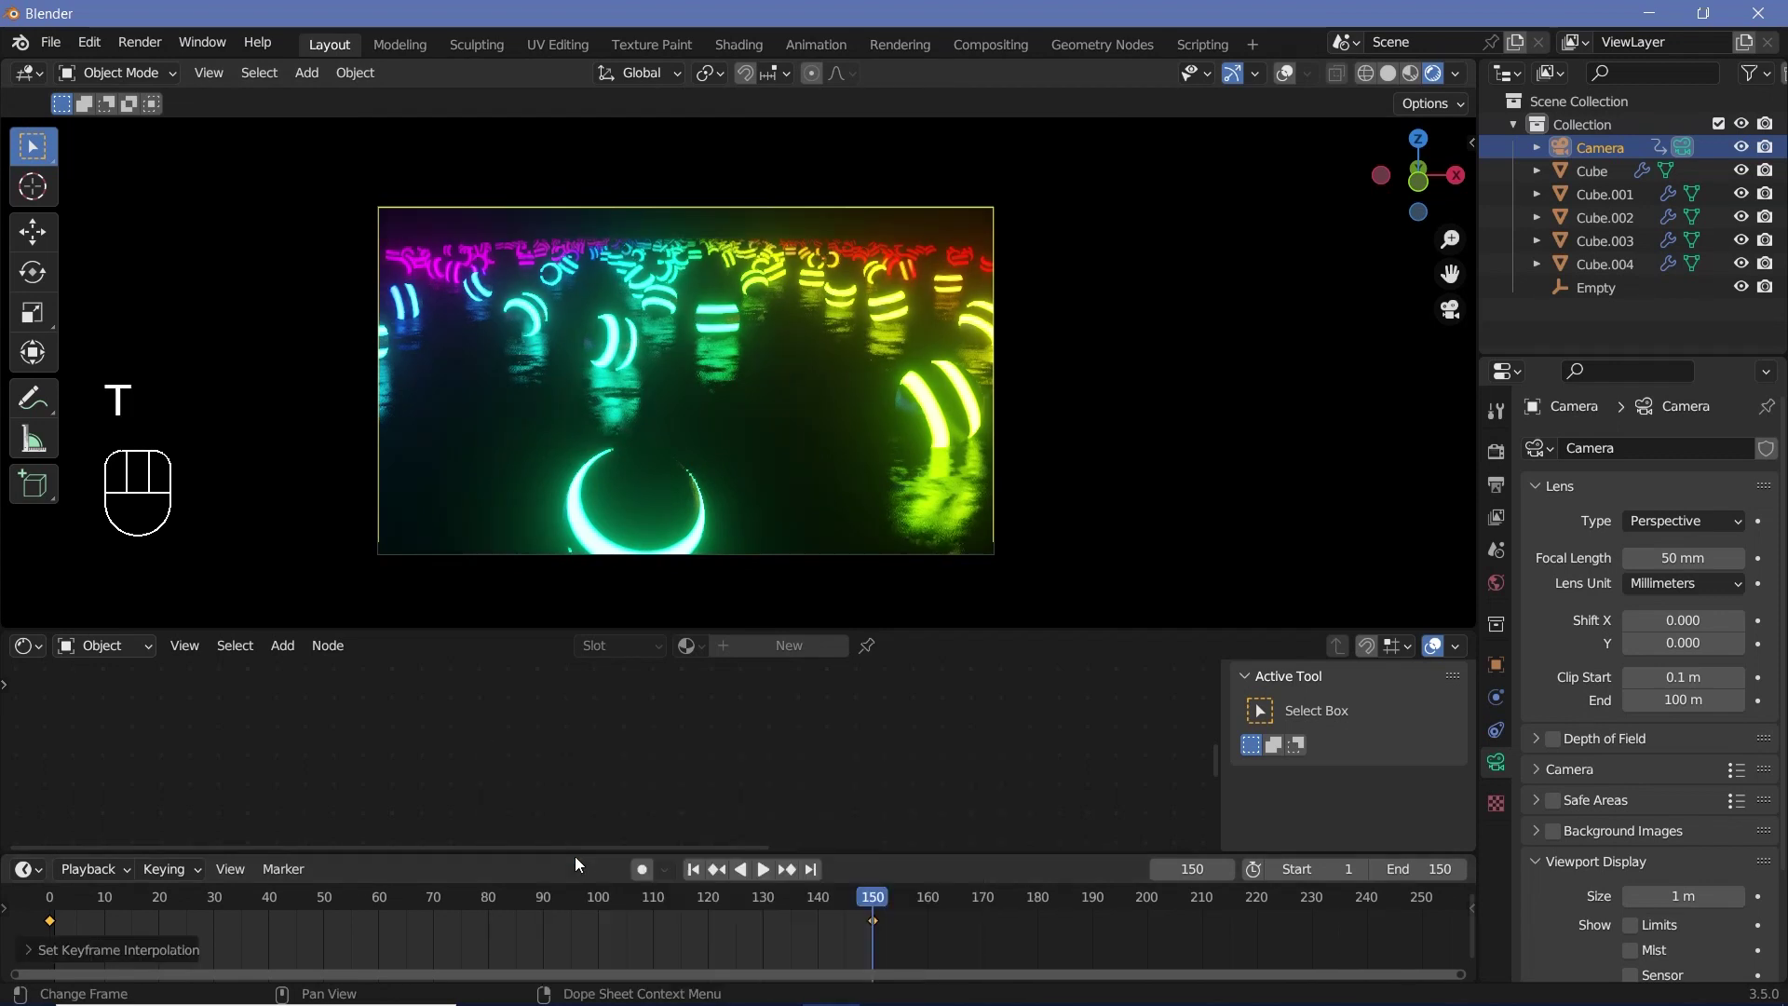
pyautogui.click(66, 911)
pyautogui.press('space')
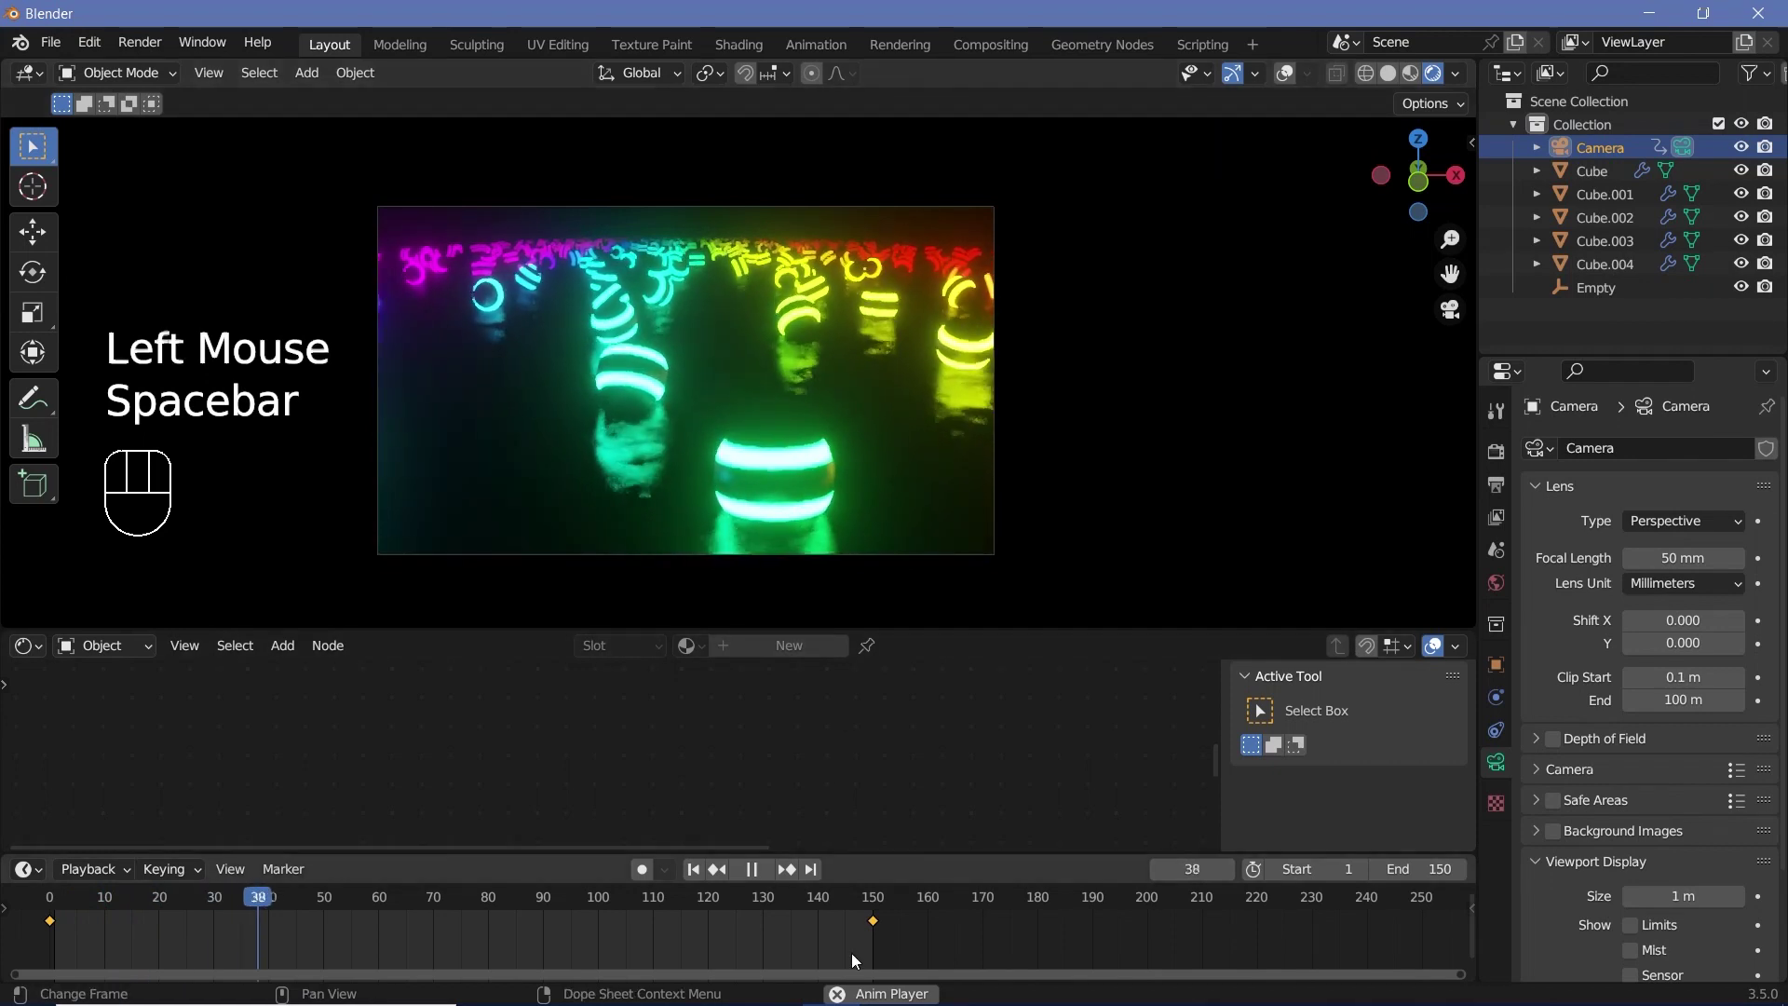
pyautogui.press('space')
pyautogui.click(878, 907)
pyautogui.click(882, 907)
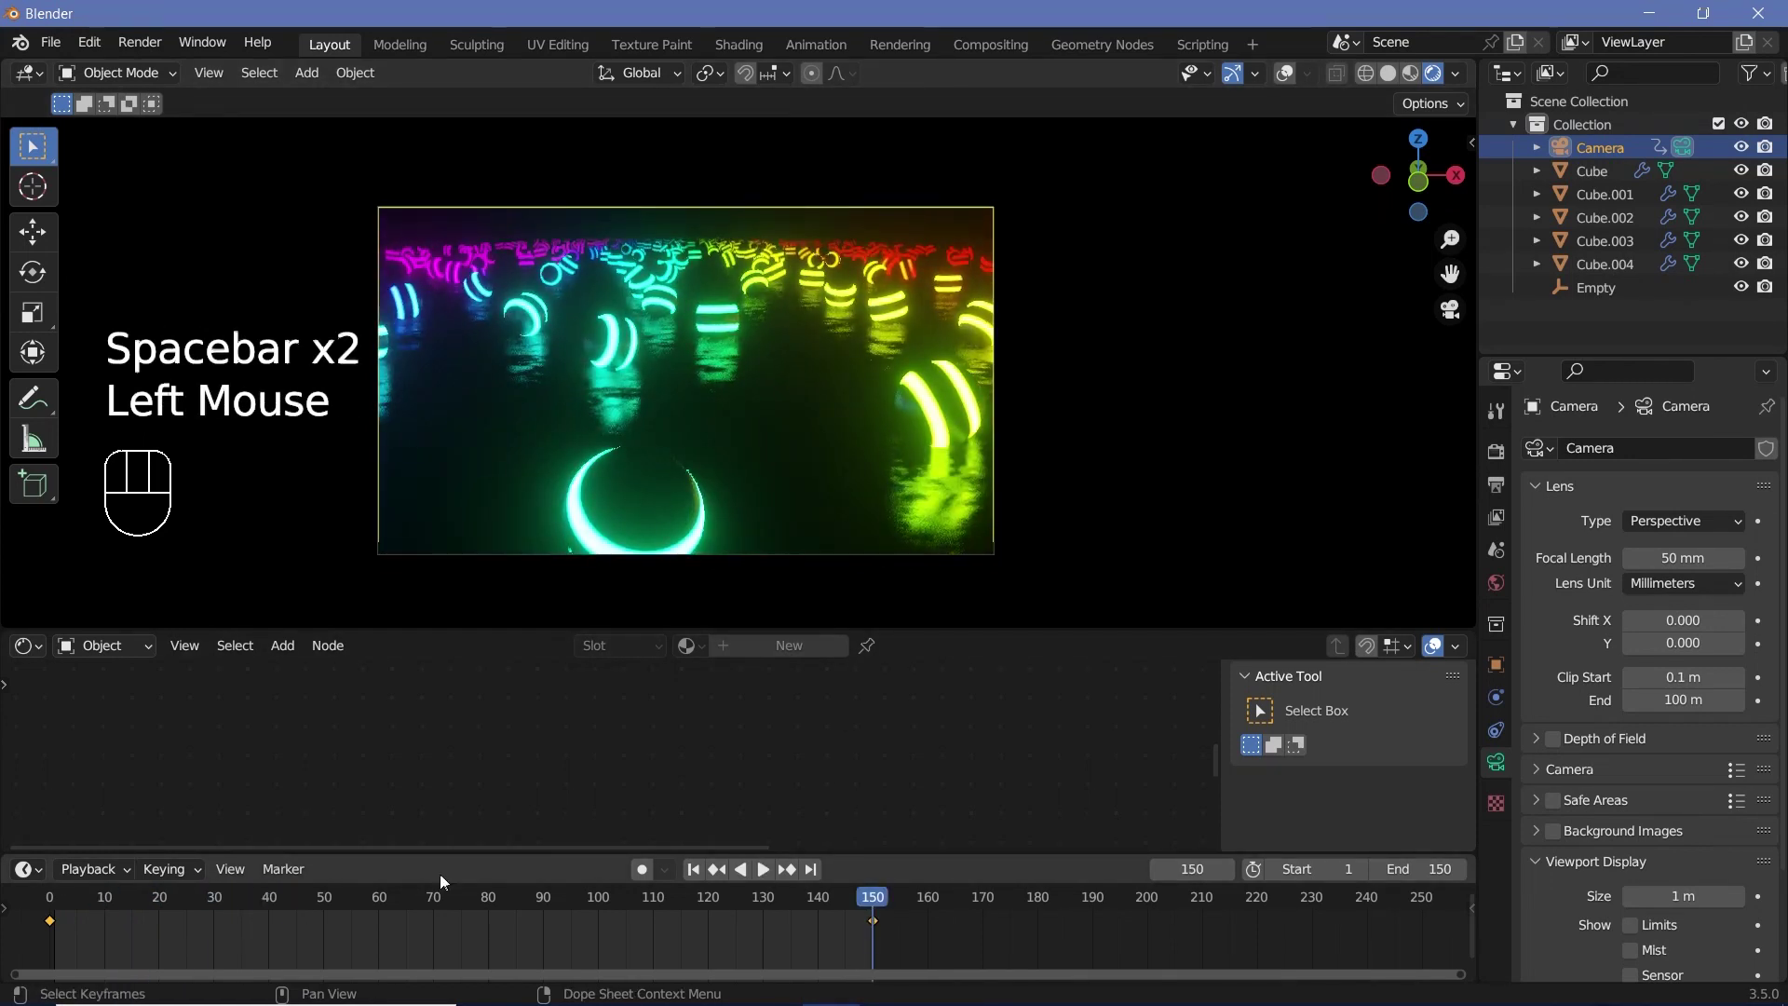
pyautogui.click(48, 909)
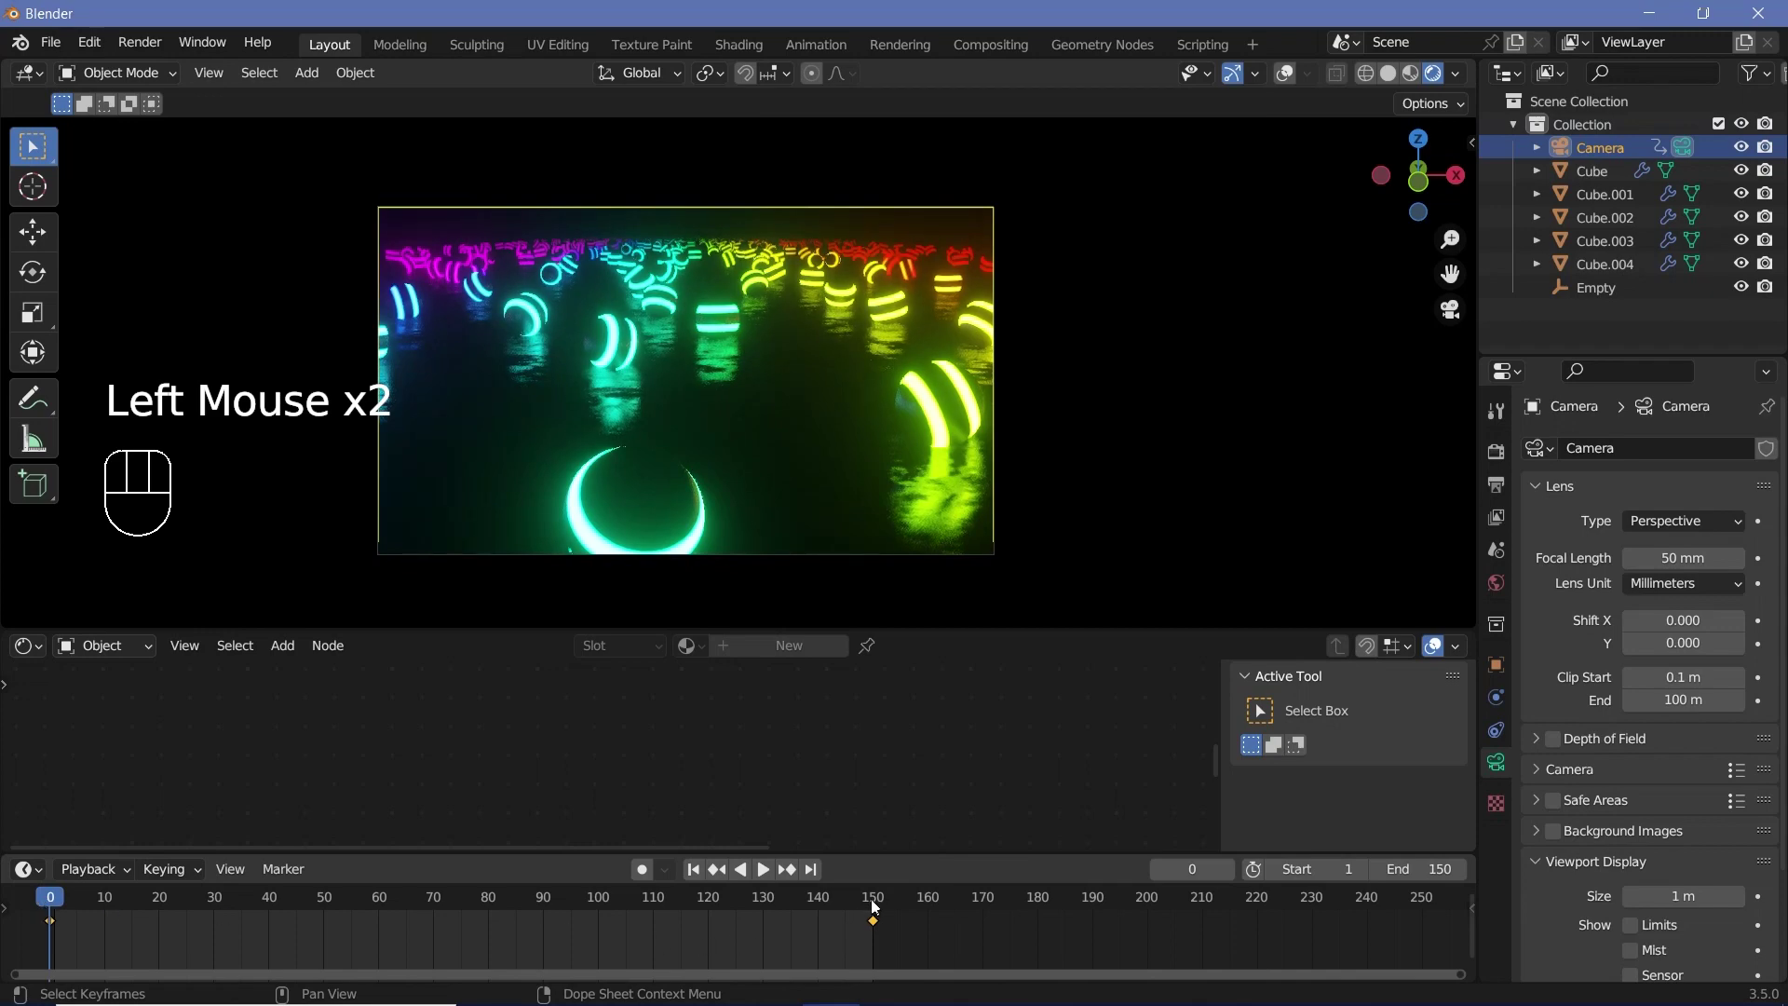
# Move the camera in close among the spheres and re-key between frames 0 and 150
pyautogui.scroll(3)
pyautogui.moveTo(741, 418); pyautogui.dragTo(673, 415)
pyautogui.scroll(3)
pyautogui.moveTo(657, 444); pyautogui.dragTo(852, 545)
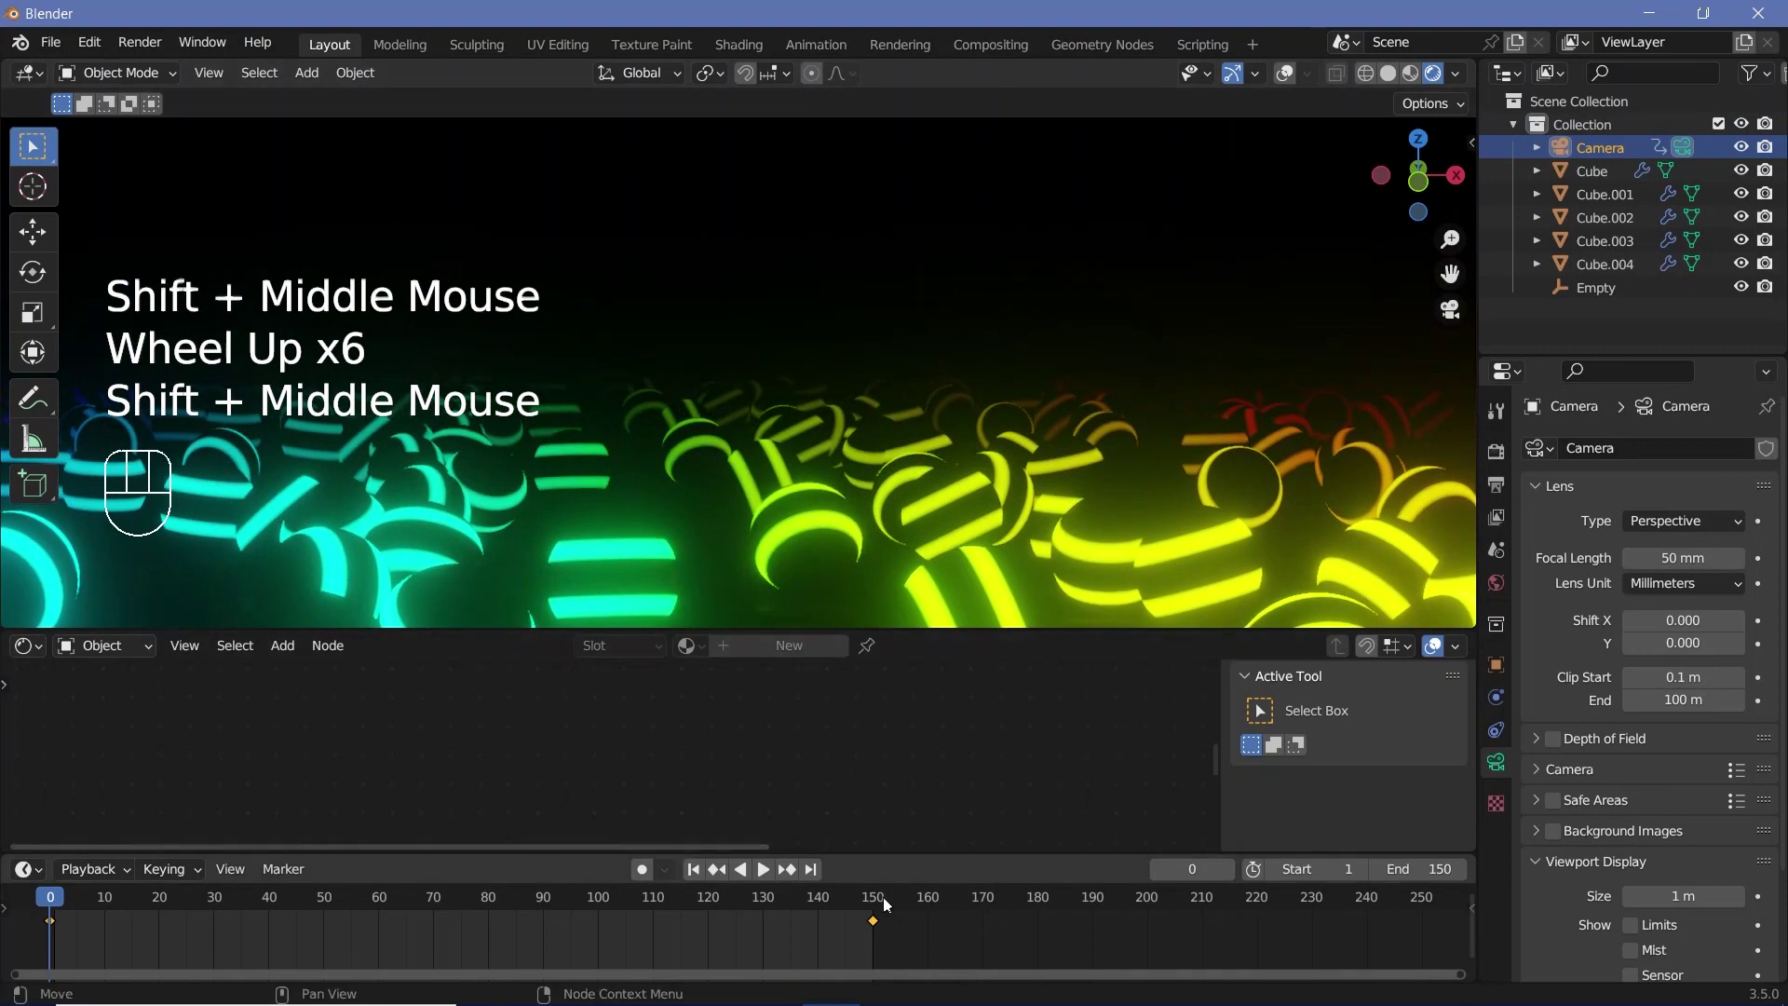
pyautogui.click(877, 912)
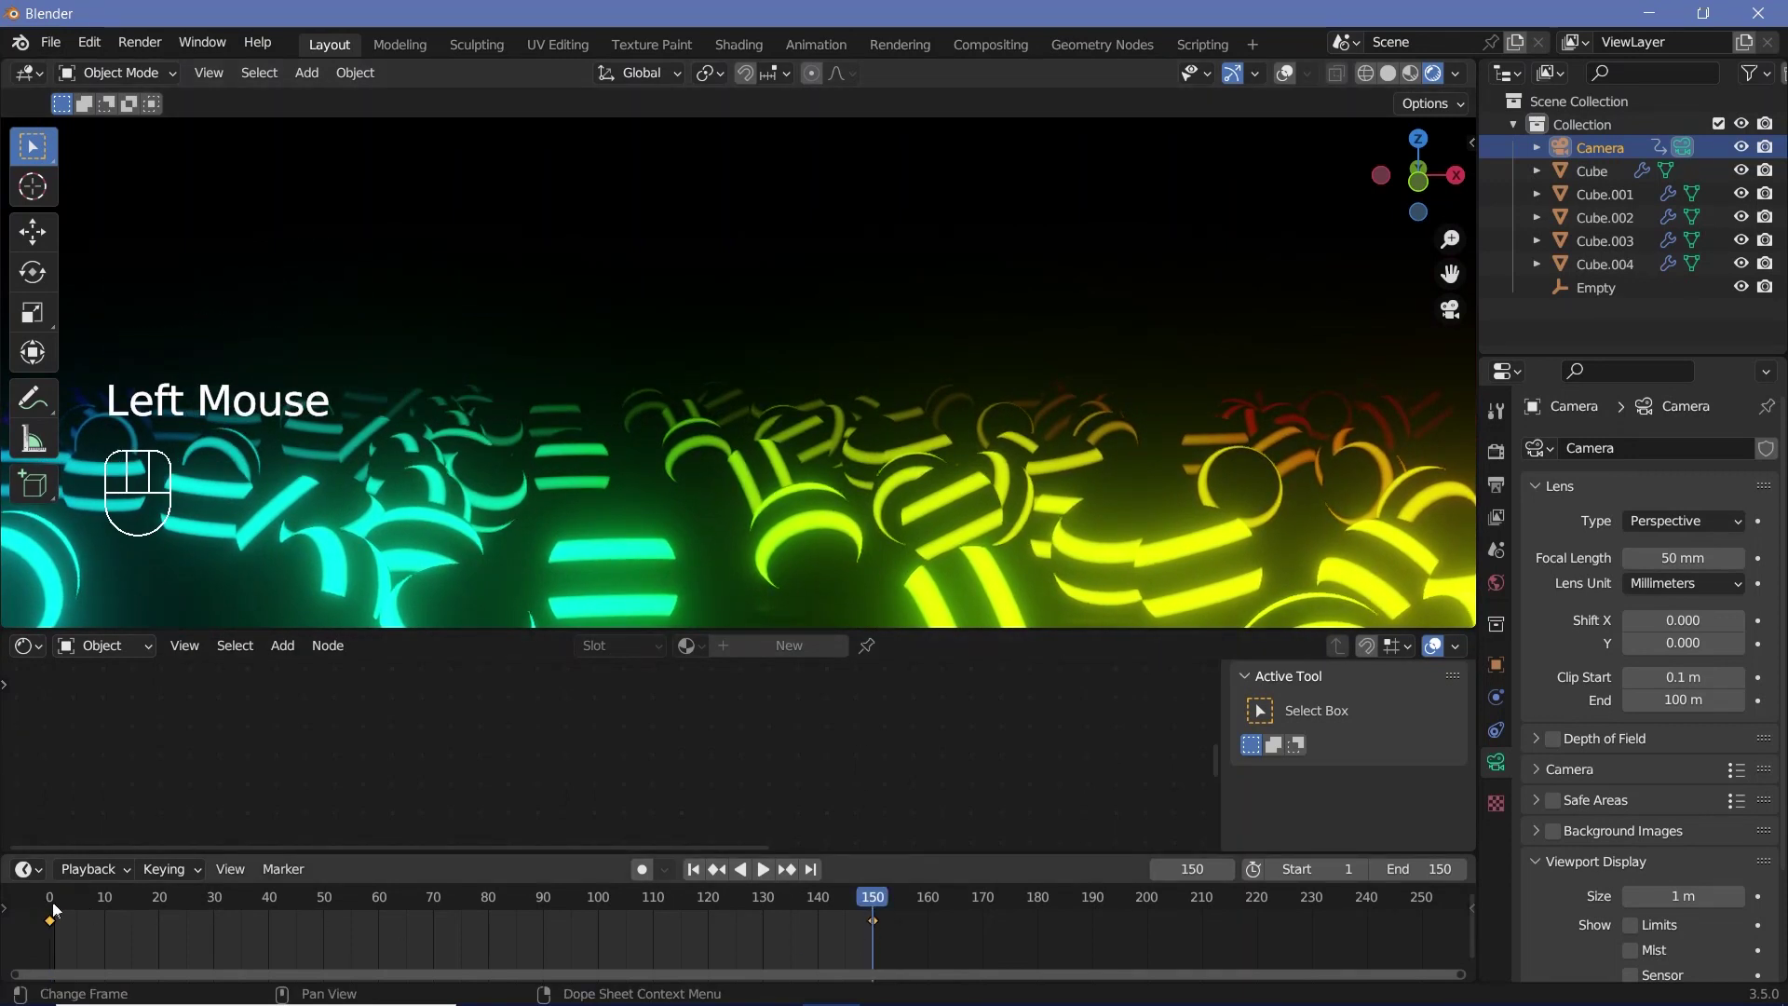
pyautogui.click(50, 917)
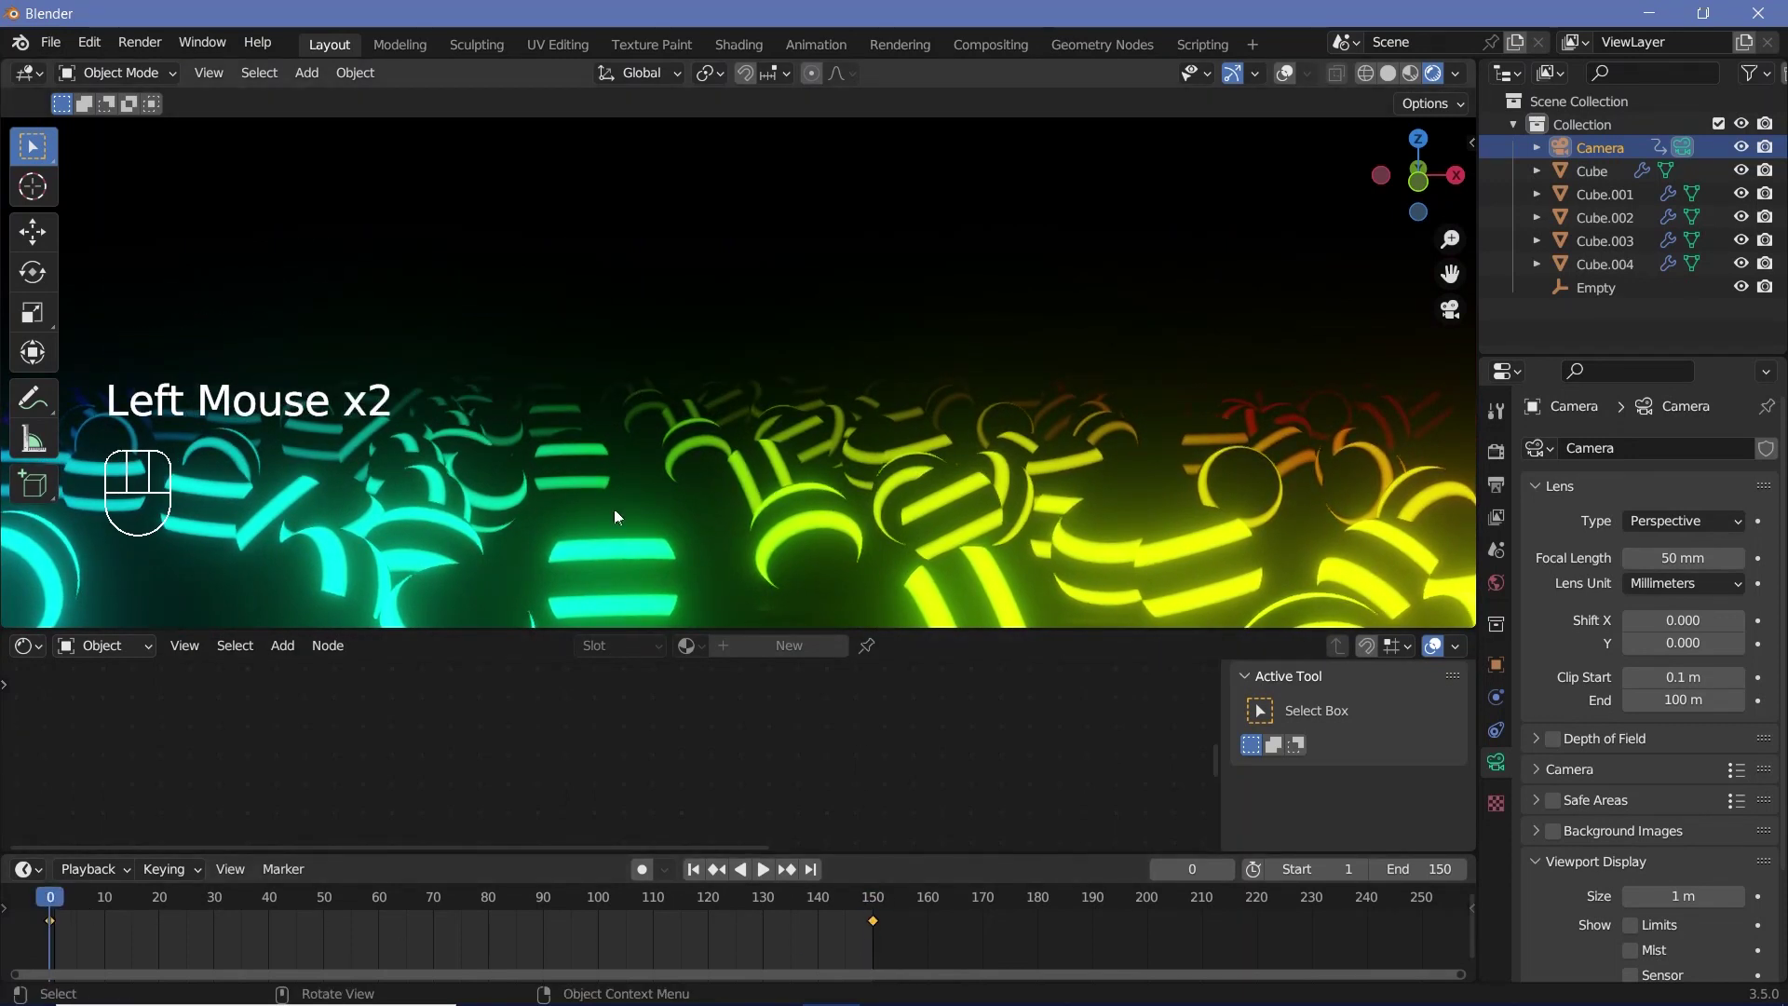
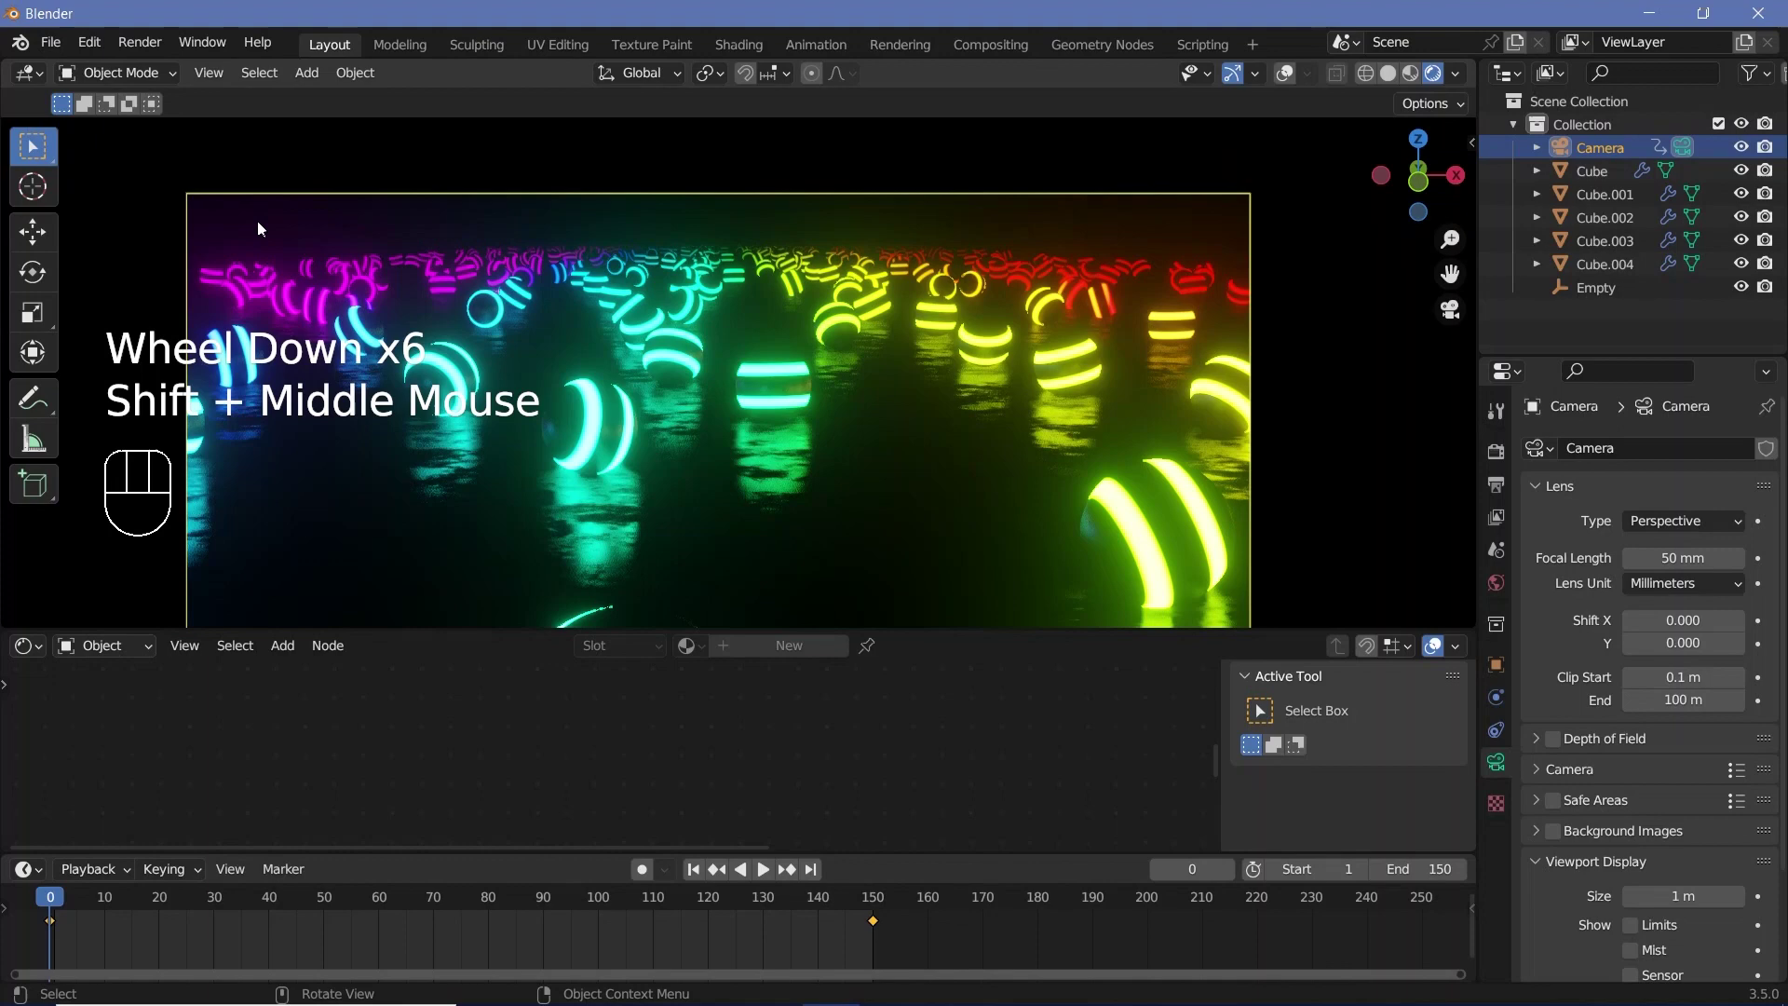
# Switch the node editor to the world shader tree and frame its Background and Volume Scatter nodes
pyautogui.scroll(-3)
pyautogui.moveTo(772, 307); pyautogui.dragTo(775, 244)
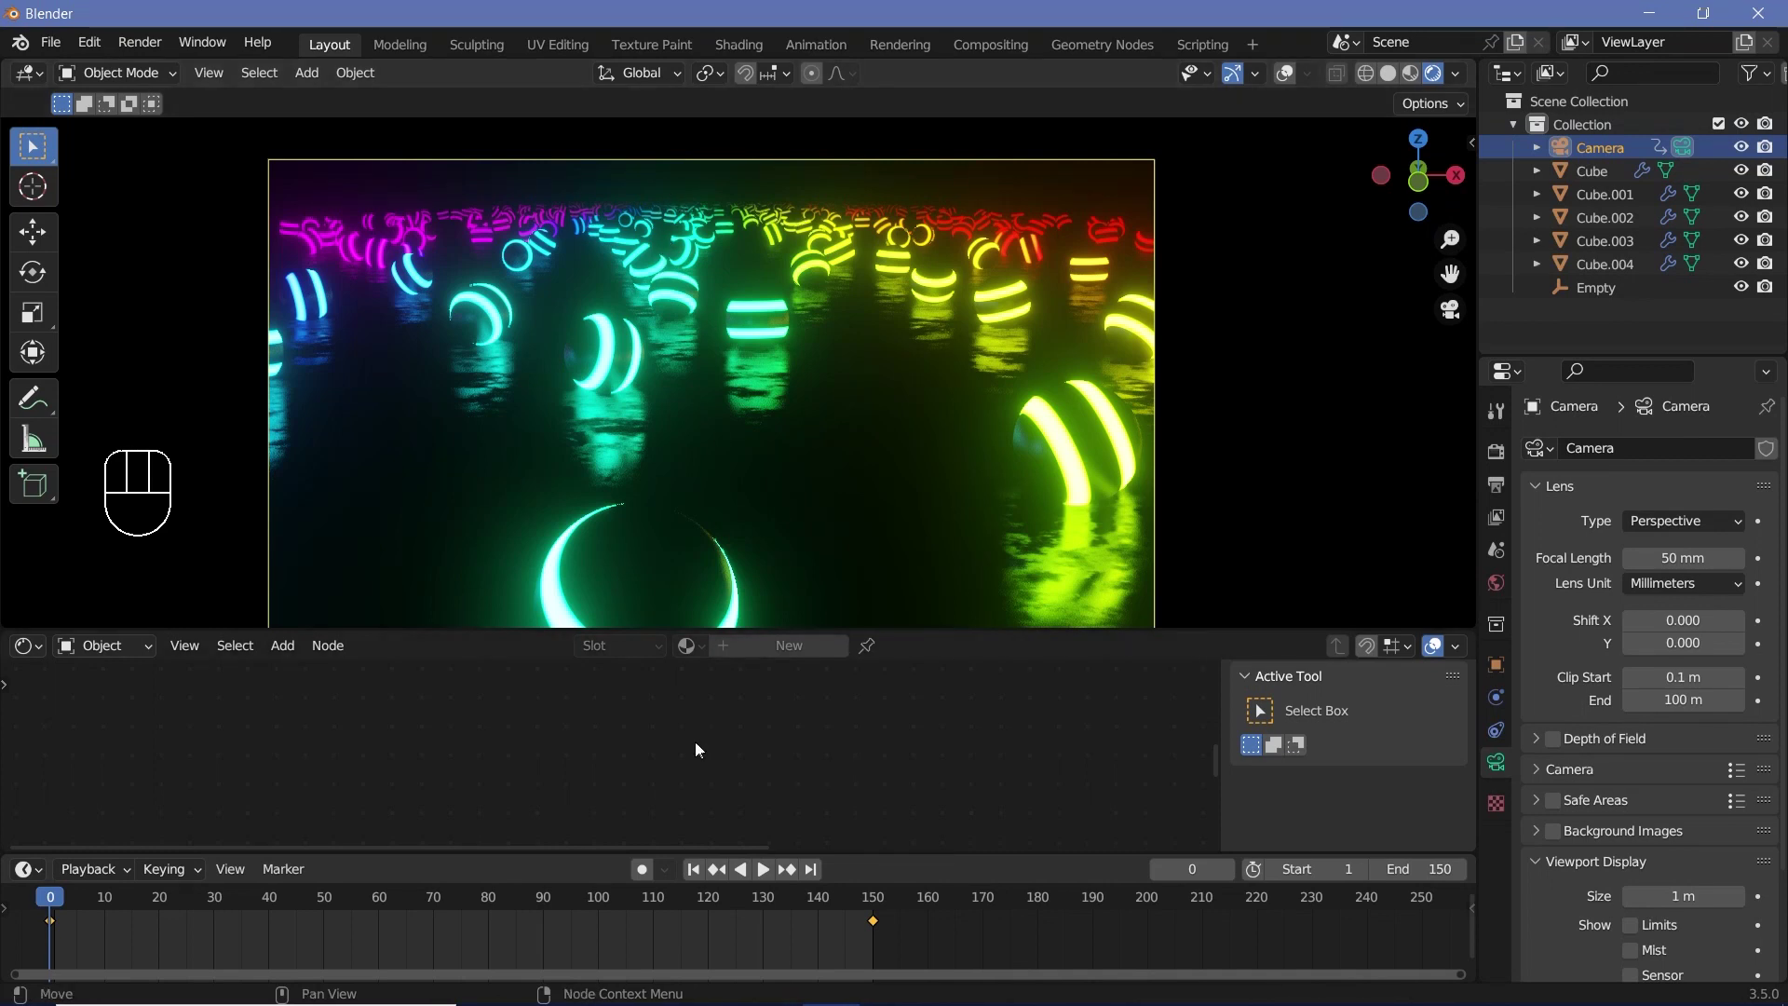
pyautogui.moveTo(114, 646); pyautogui.dragTo(116, 698)
pyautogui.scroll(-3)
pyautogui.press('KP_Decimal')
pyautogui.middleClick(773, 741)
pyautogui.press('a')
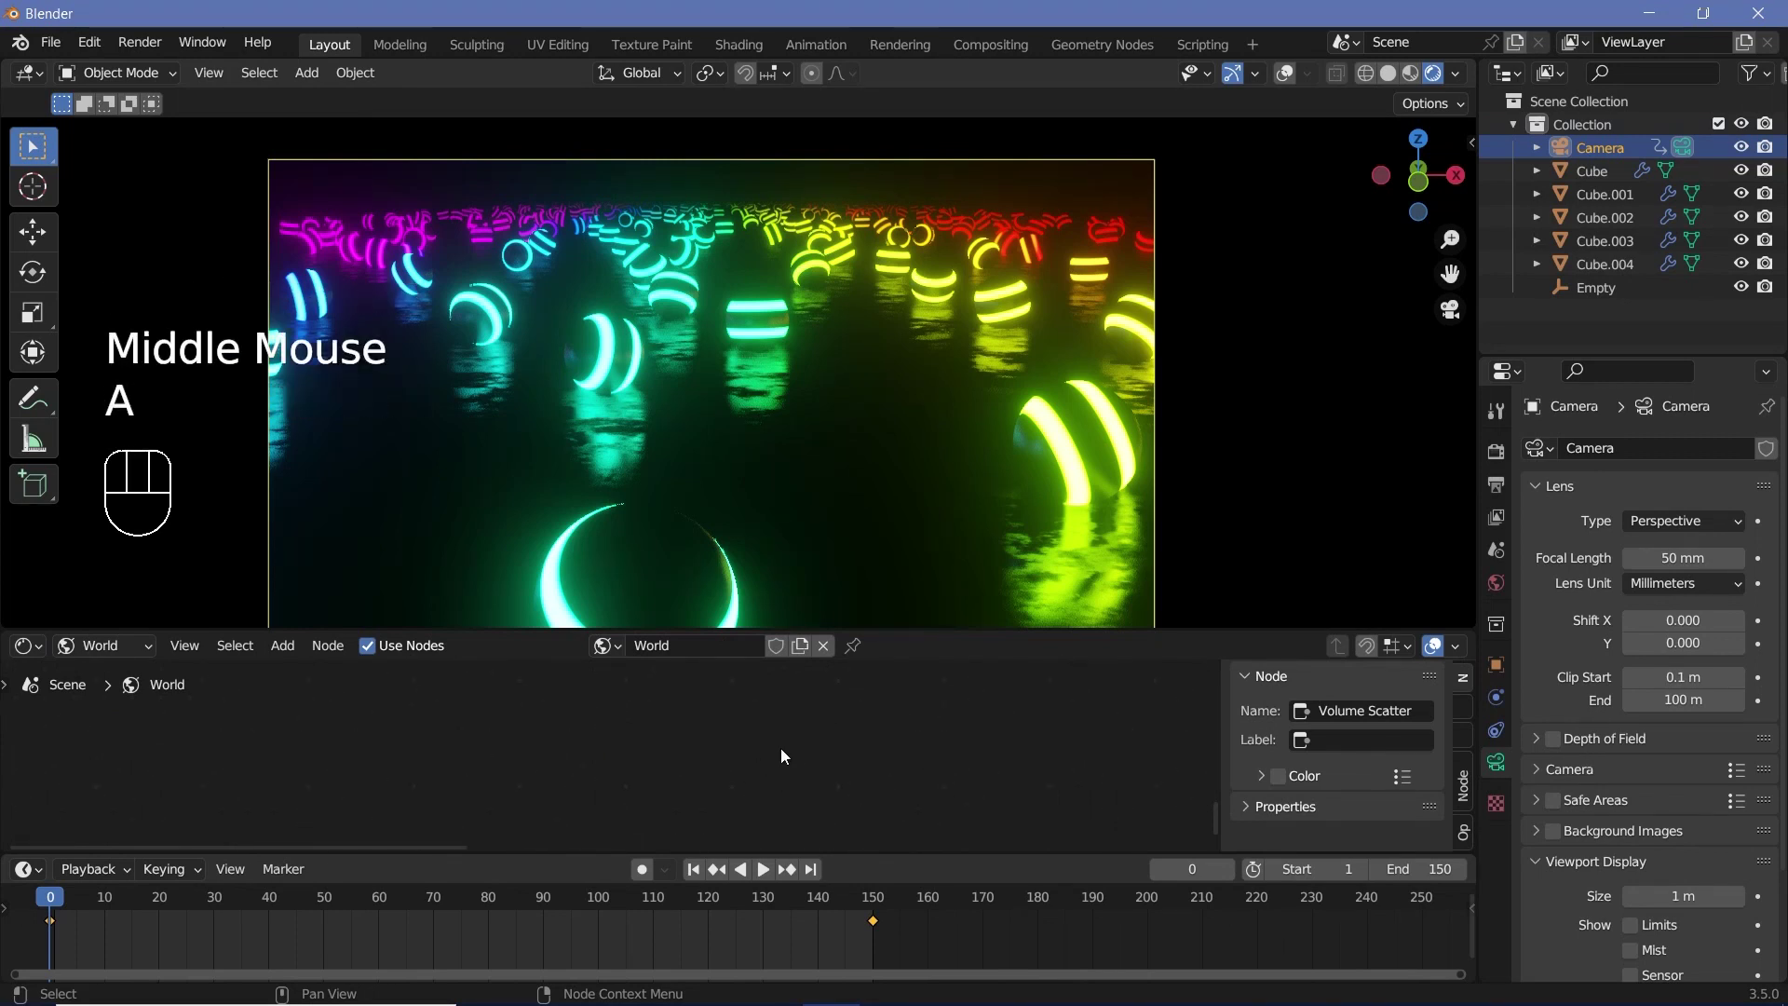
pyautogui.press('KP_Decimal')
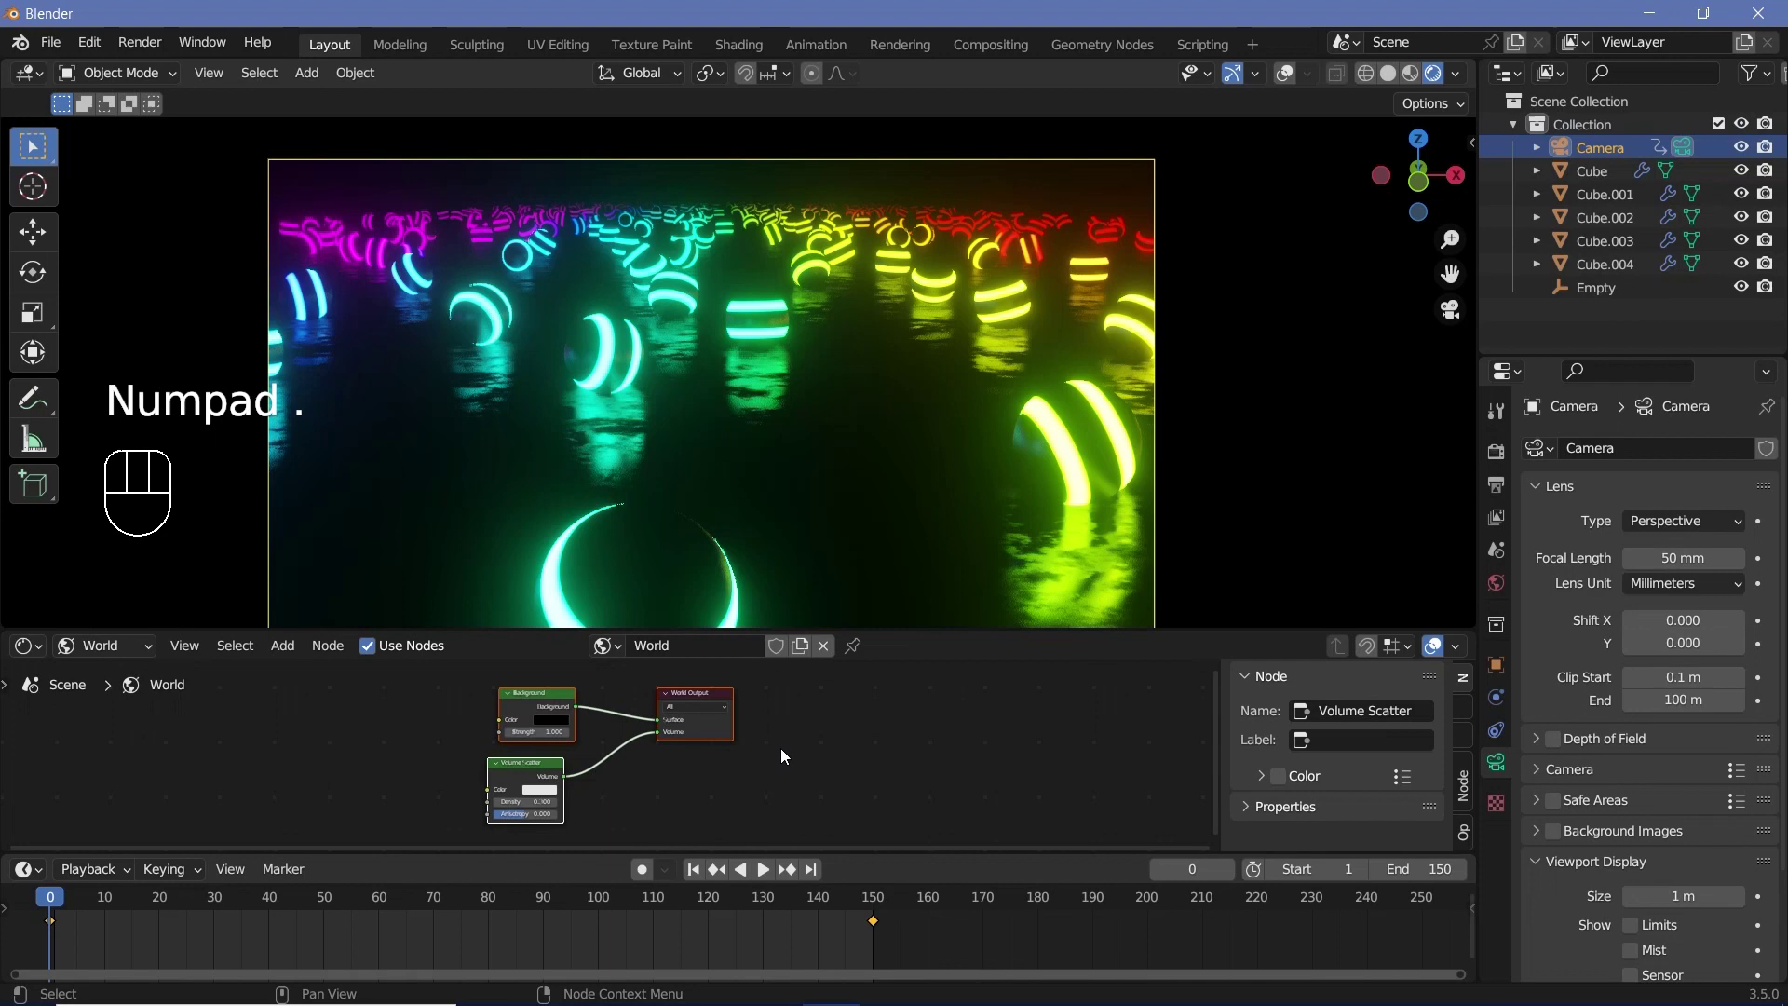
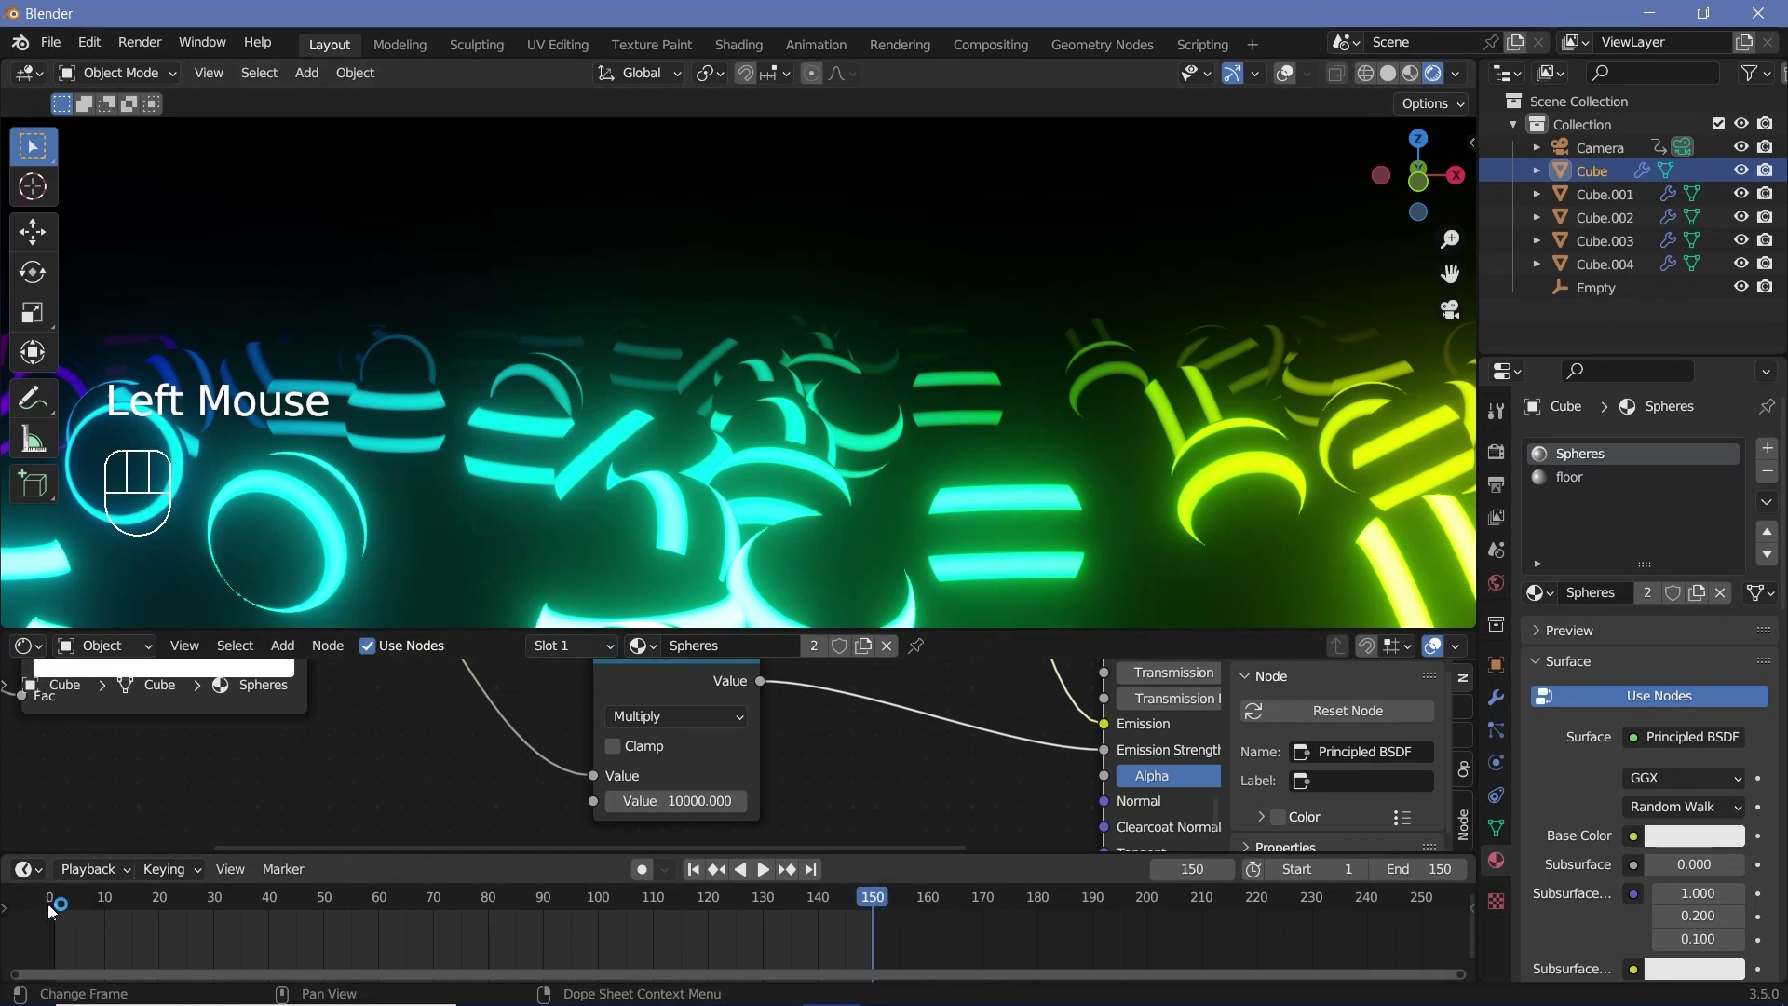
# Return to frame 1 and select the floor object Cube.004 in the Outliner
pyautogui.click(53, 912)
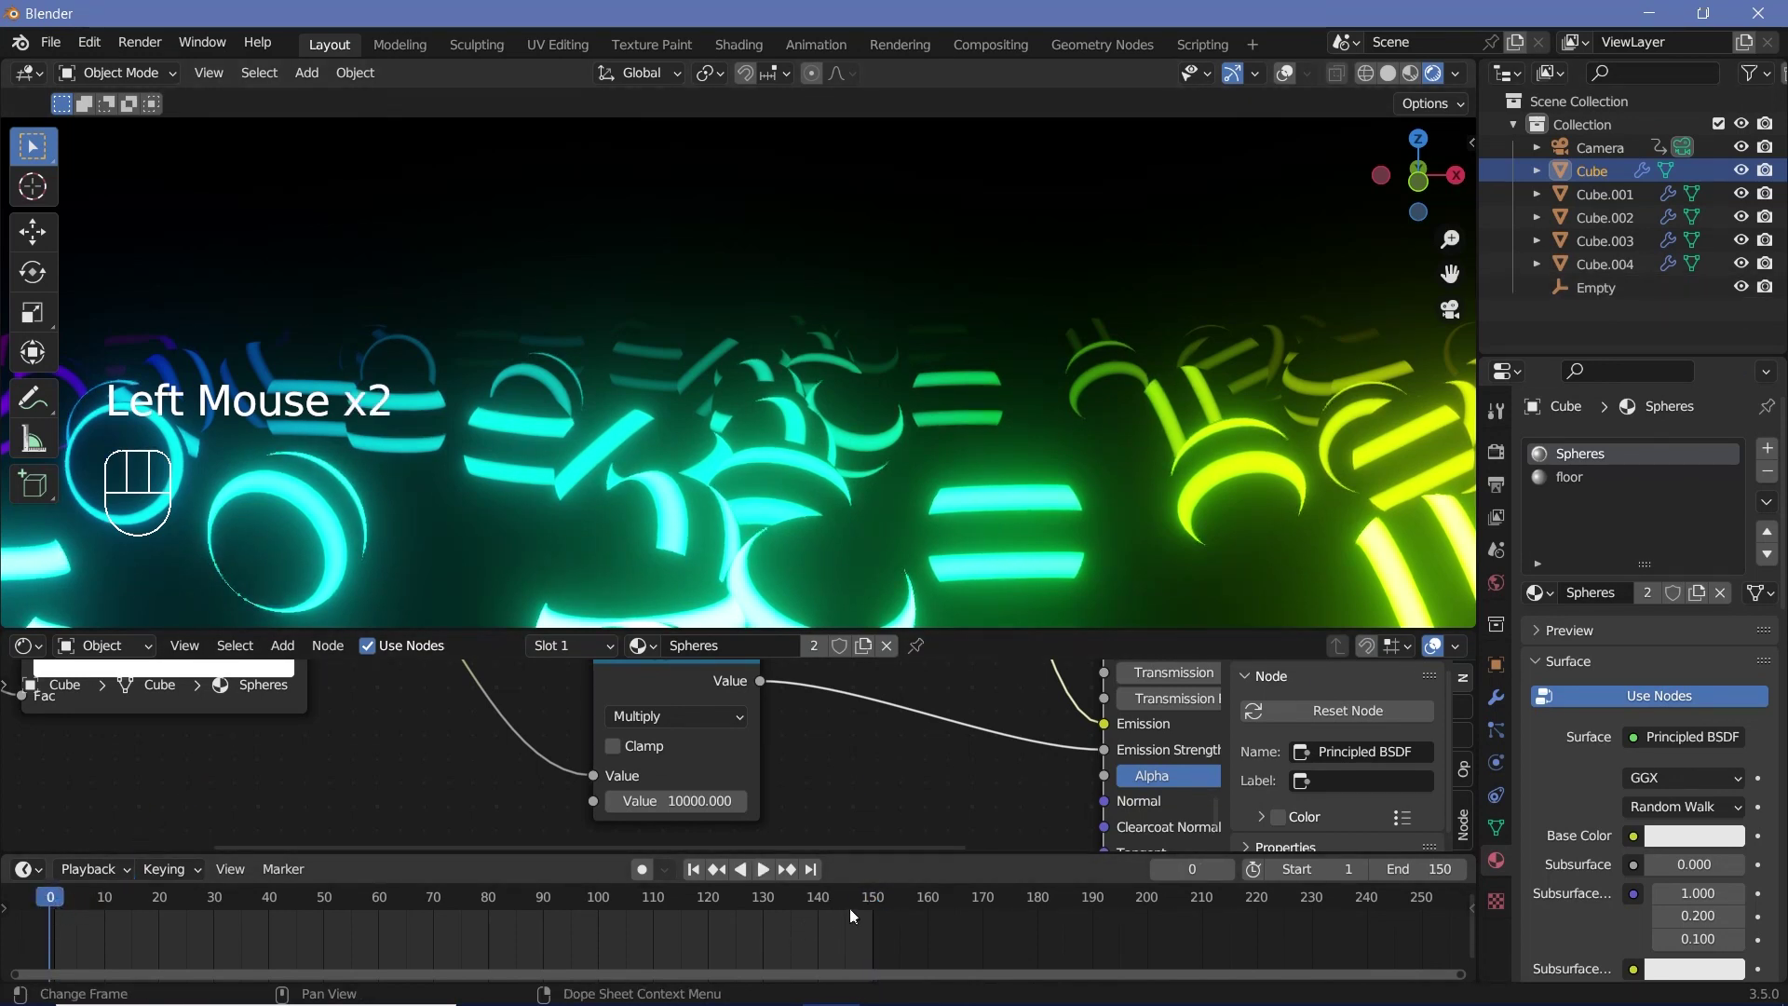
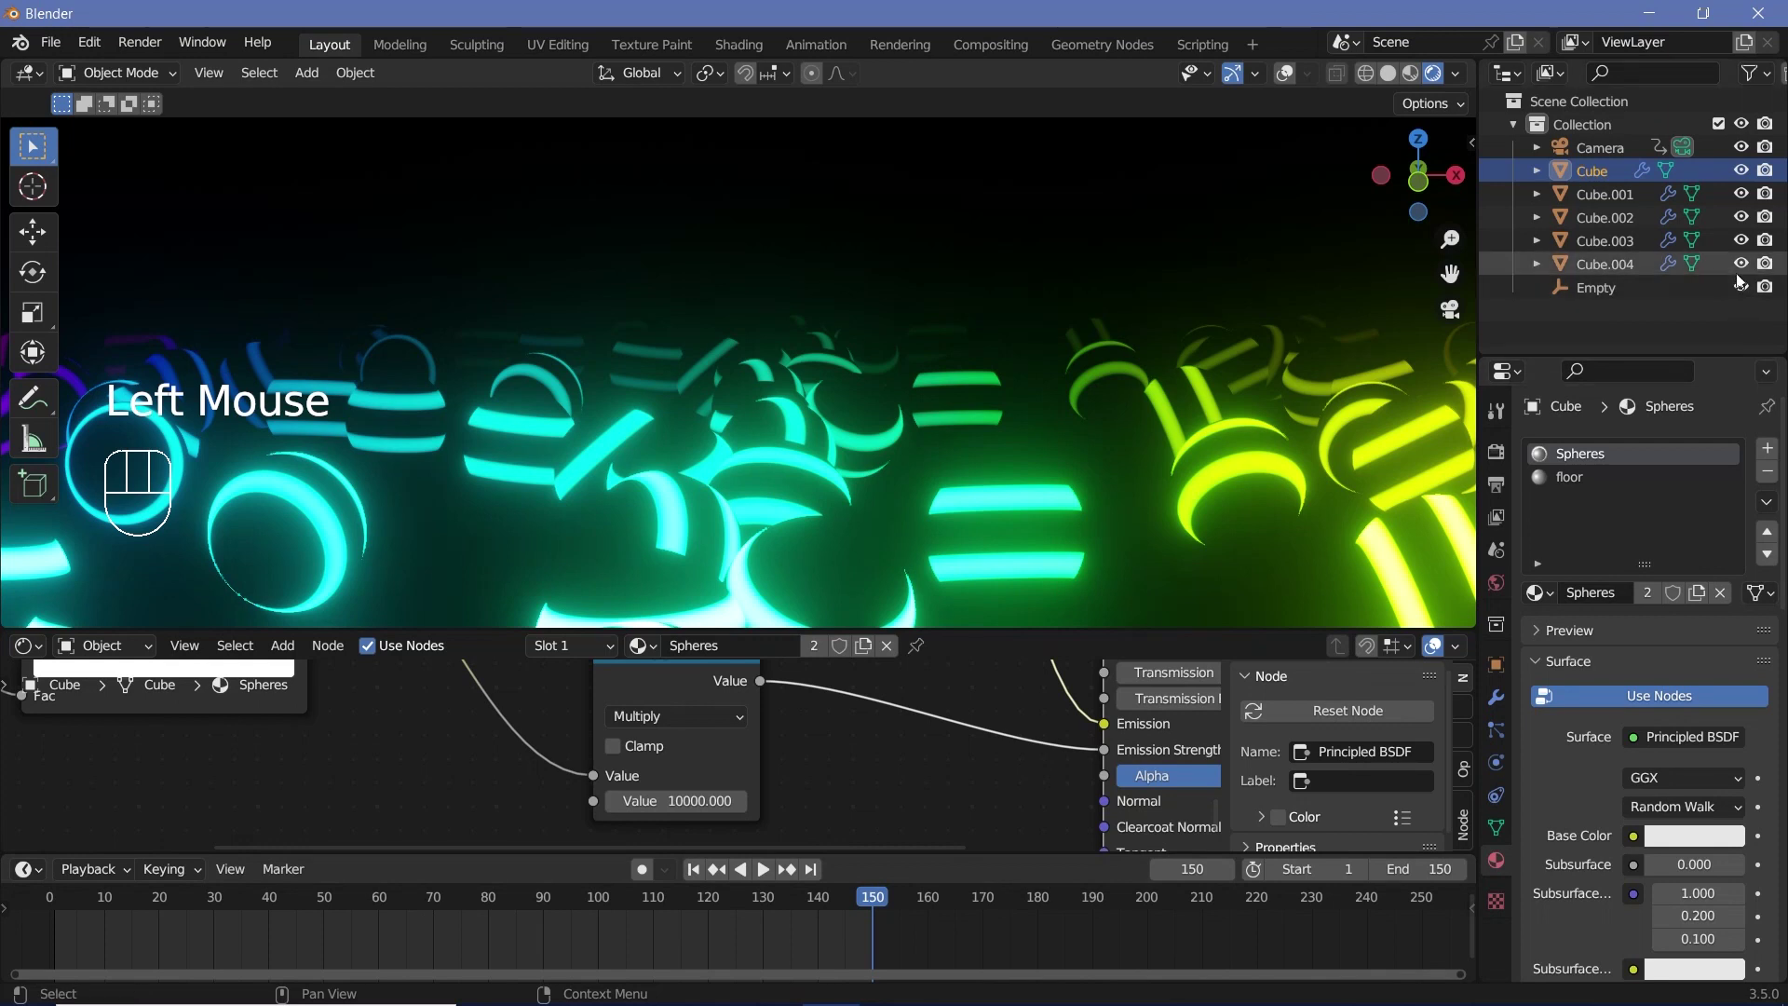
pyautogui.click(1744, 271)
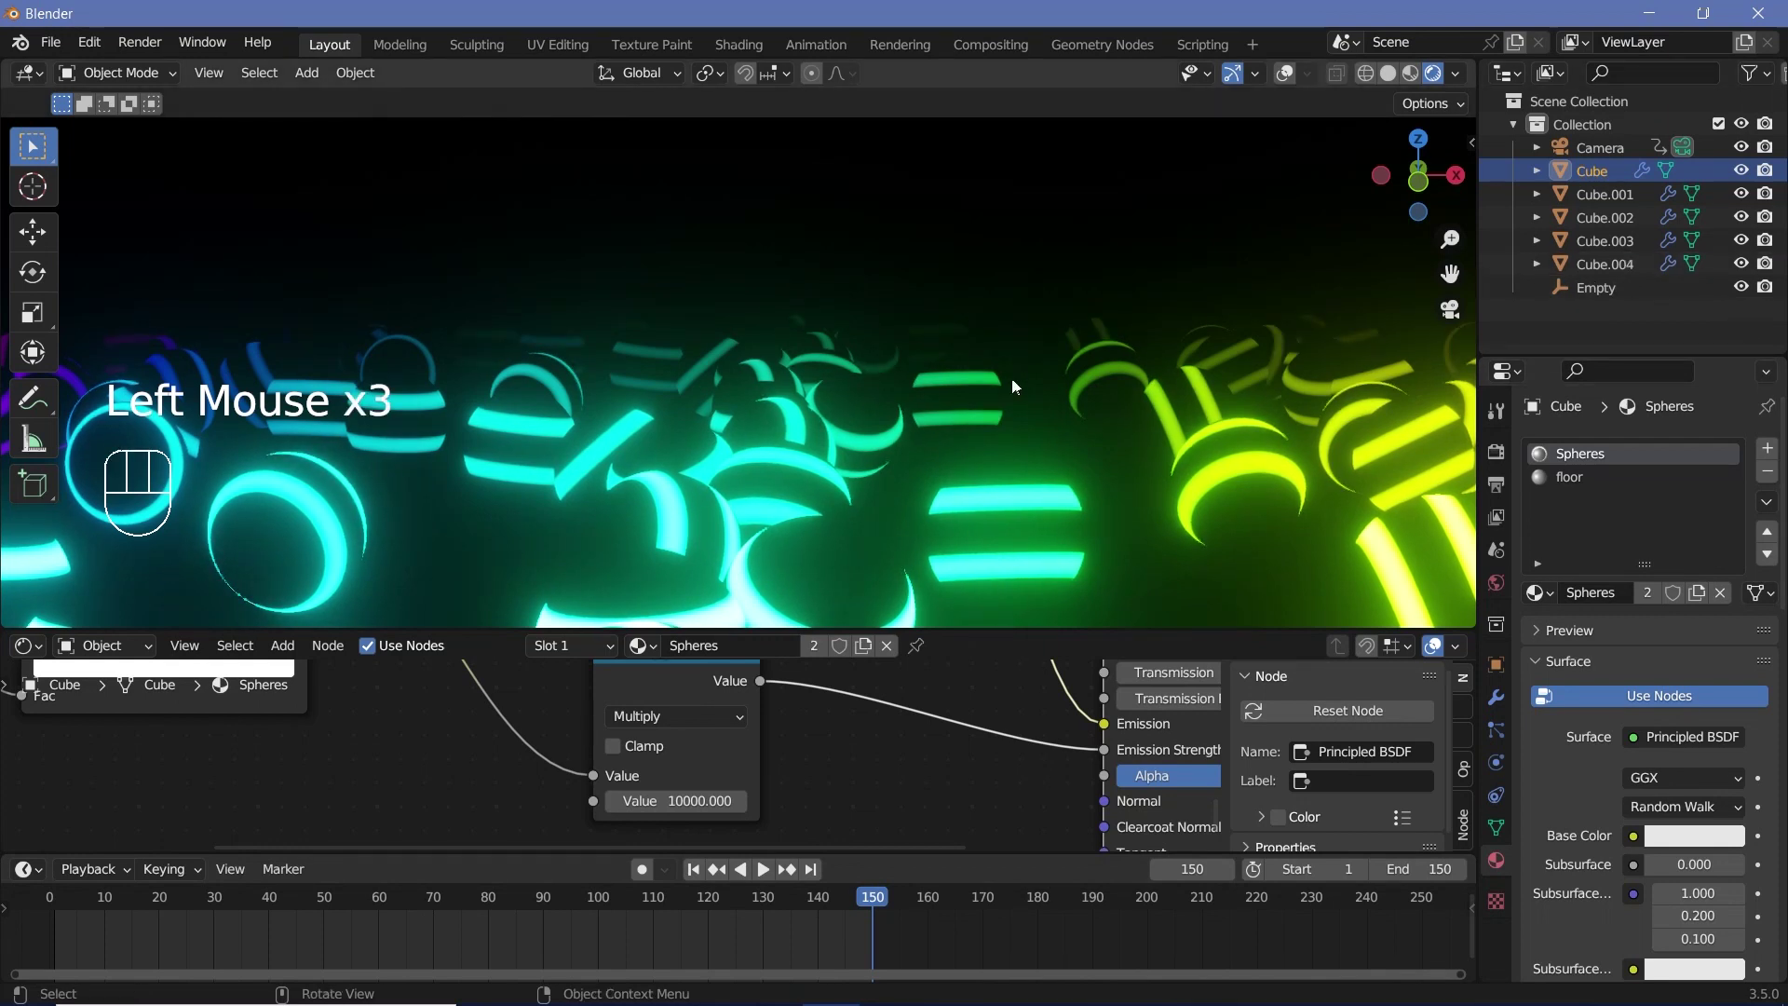
pyautogui.click(1748, 266)
pyautogui.click(1748, 265)
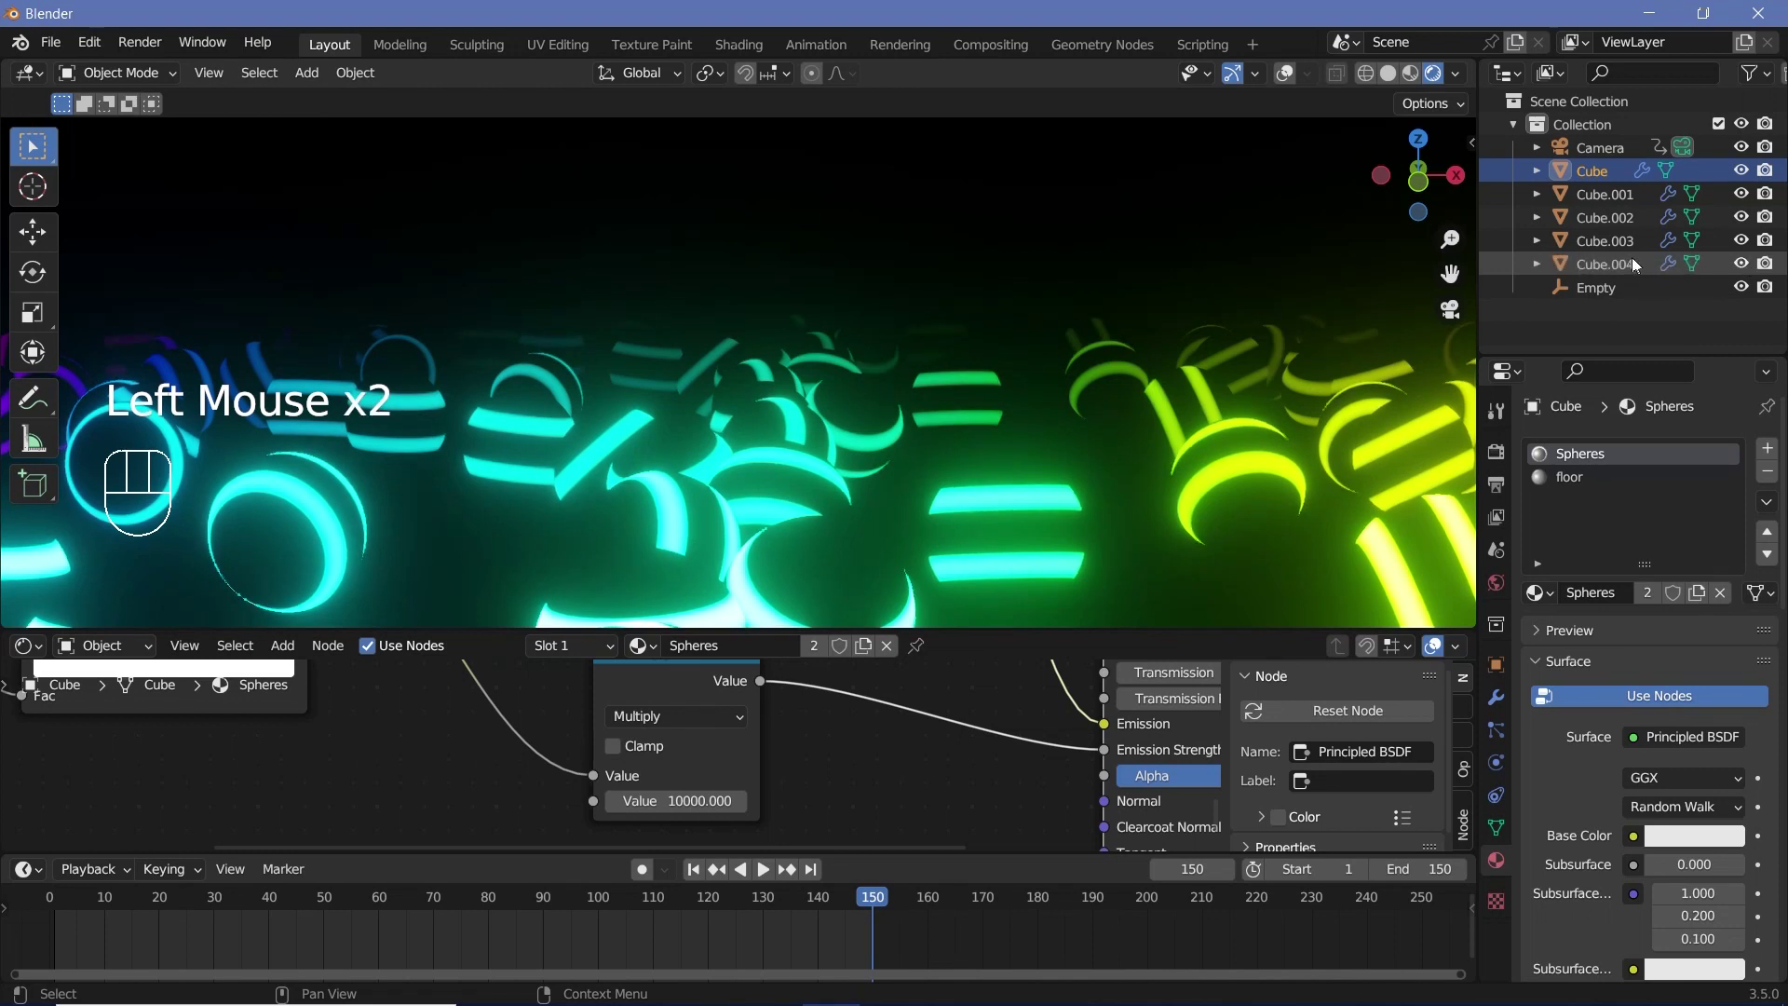
pyautogui.click(1635, 267)
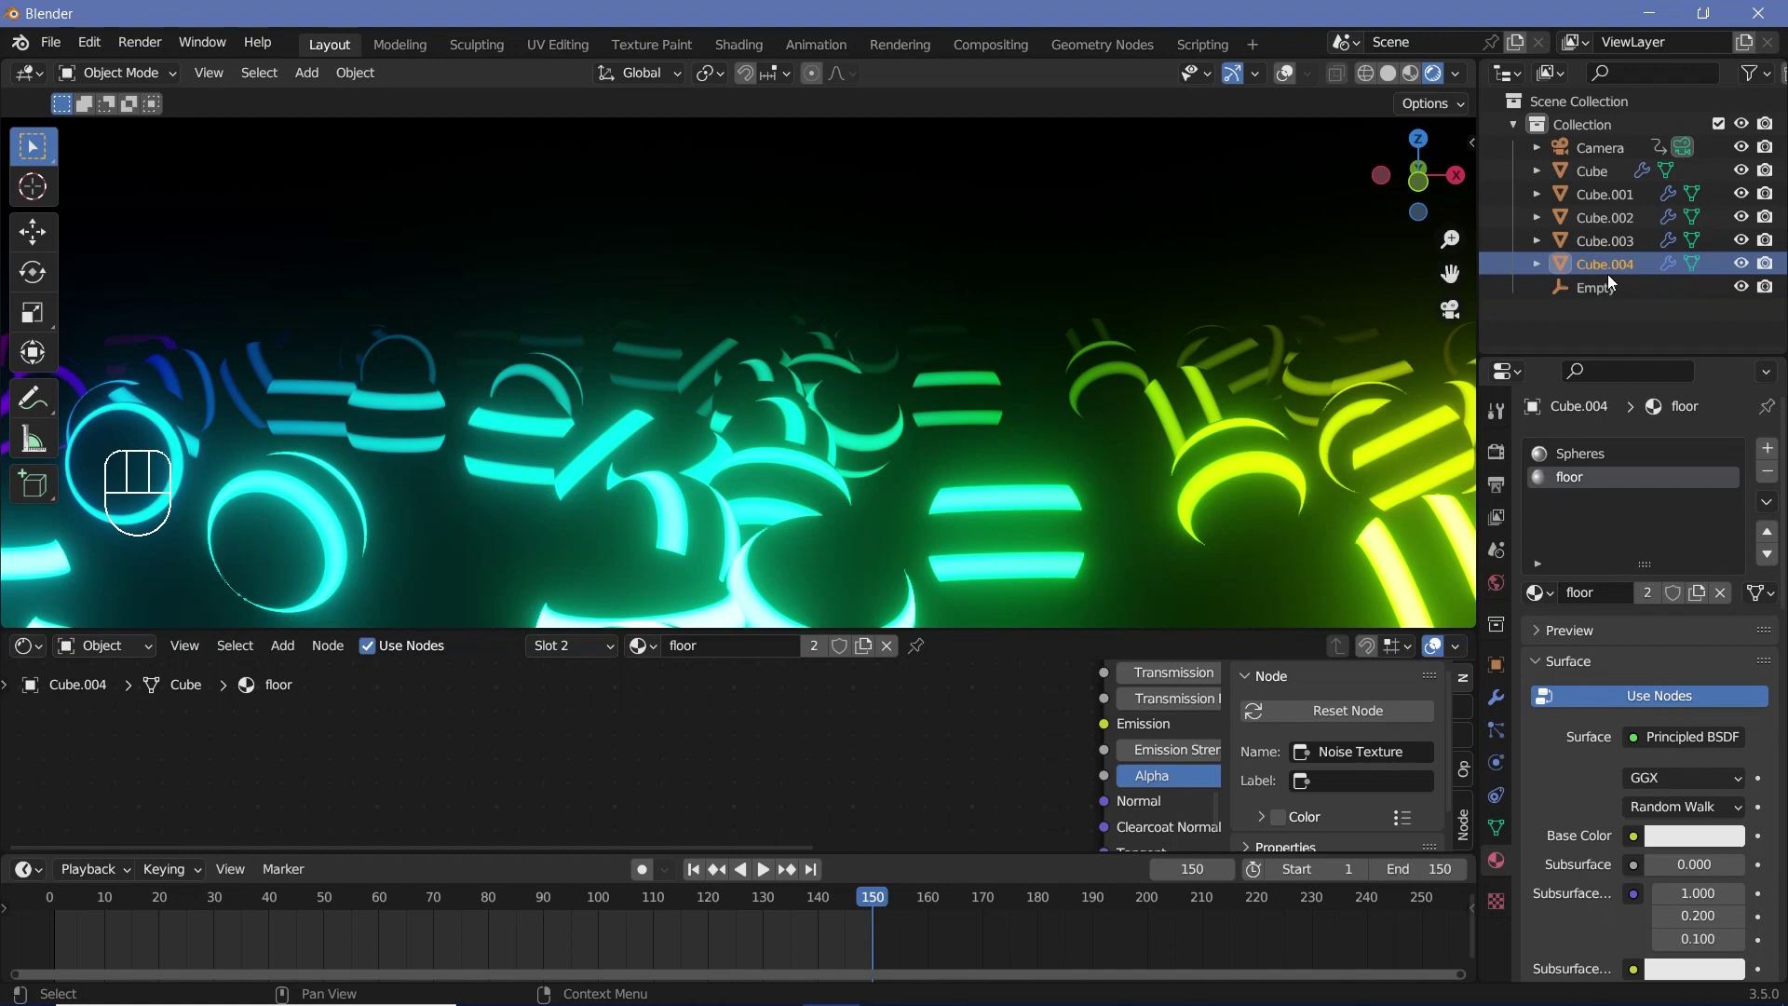
# Frame the whole camera view and show the render settings with Bloom radius 6.5, intensity 0.05
pyautogui.scroll(-3)
pyautogui.moveTo(815, 462); pyautogui.dragTo(735, 455)
pyautogui.moveTo(822, 397); pyautogui.dragTo(854, 332)
pyautogui.scroll(-3)
pyautogui.moveTo(878, 332); pyautogui.dragTo(883, 305)
pyautogui.scroll(-3)
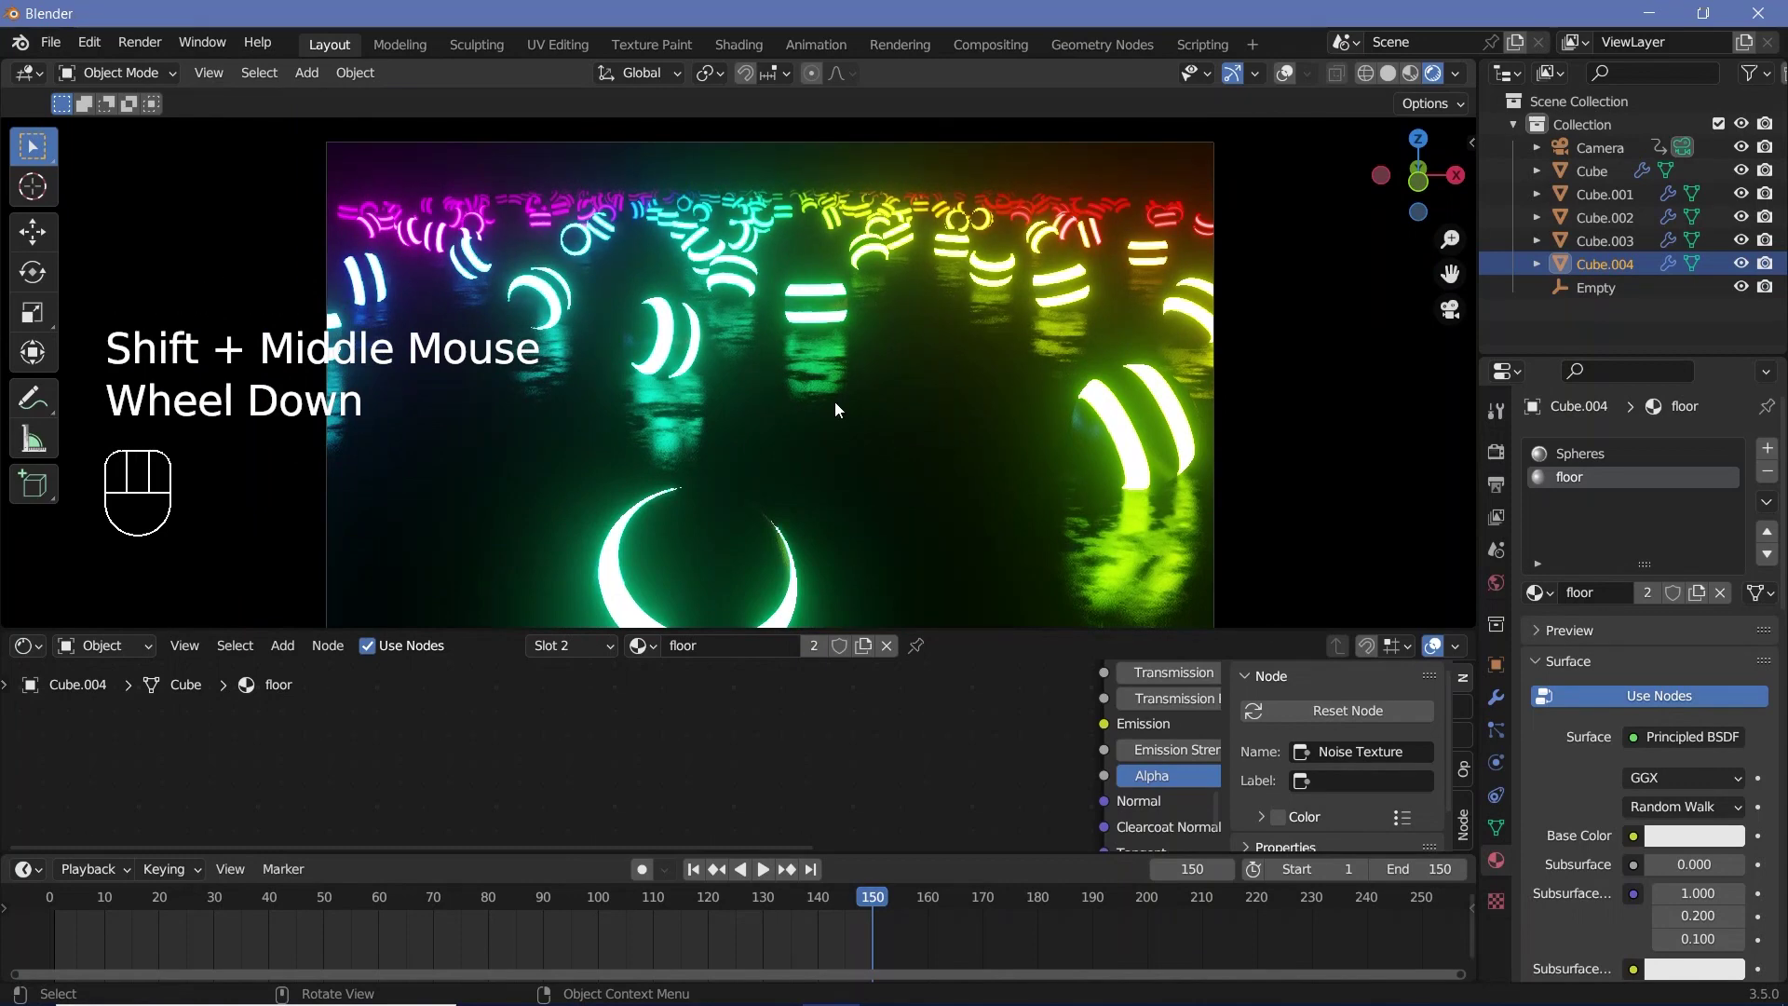
pyautogui.scroll(-3)
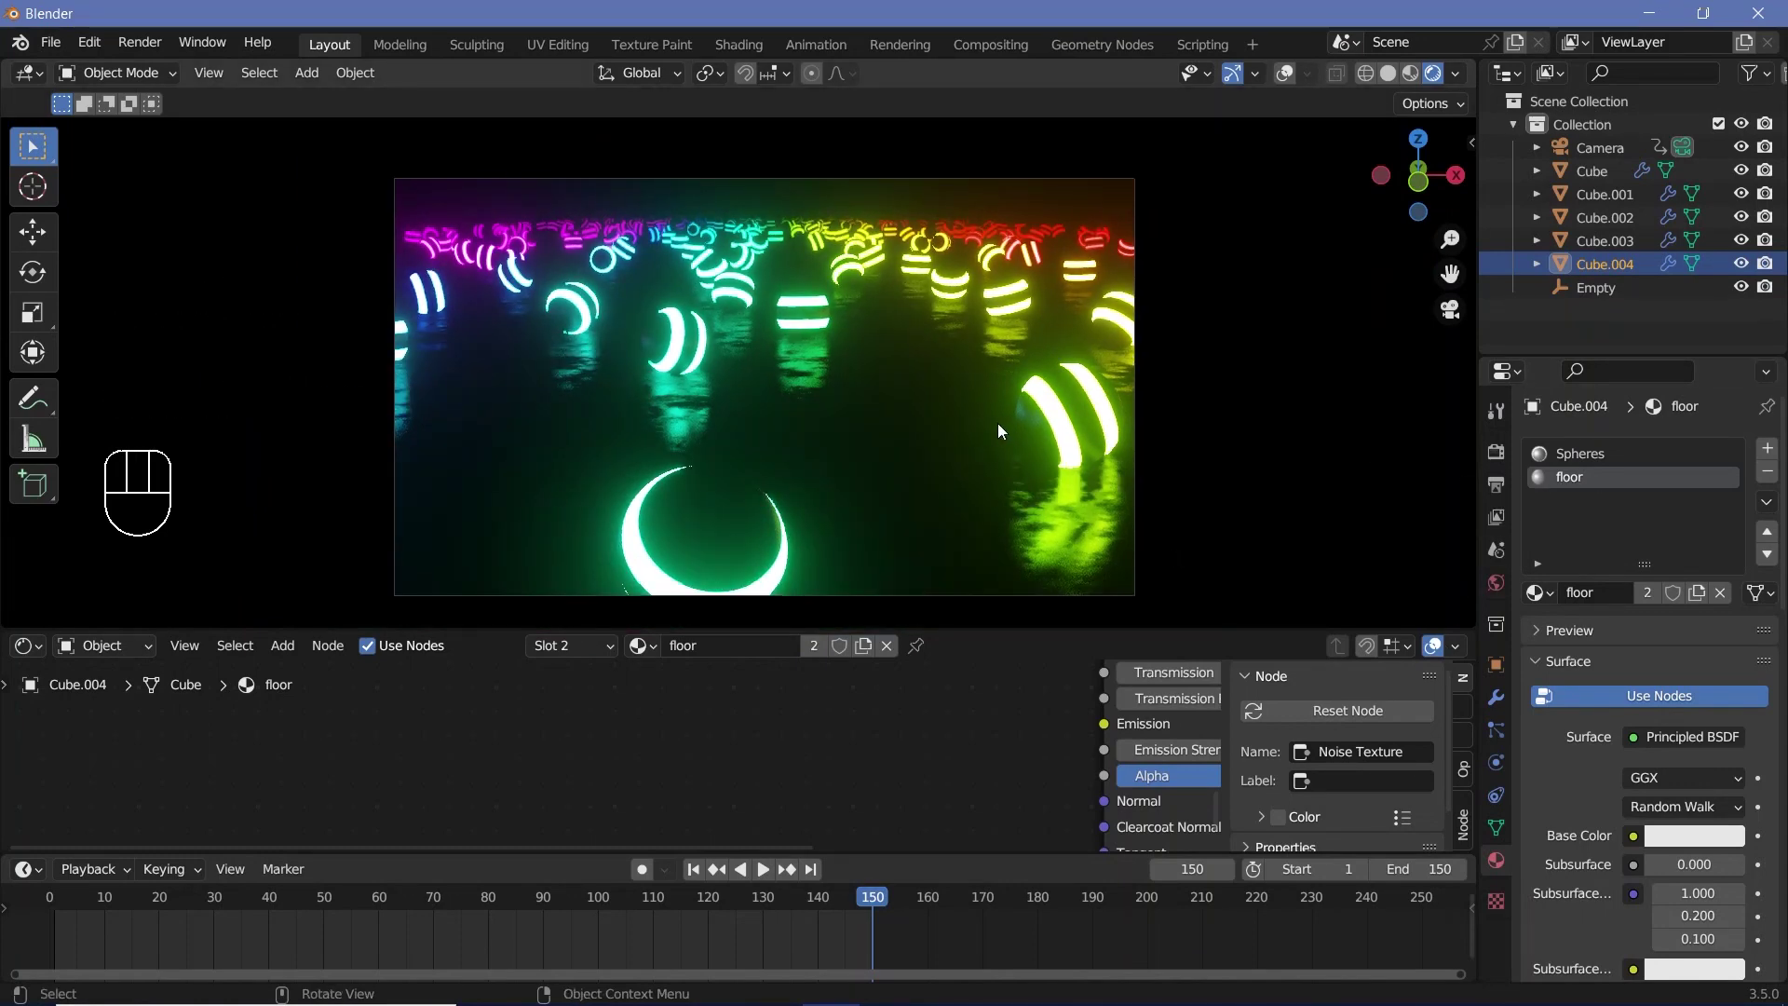
pyautogui.click(1505, 458)
# In Color Management try the High Contrast look on the Filmic view transform
pyautogui.scroll(-3)
pyautogui.scroll(-3)
pyautogui.click(1562, 974)
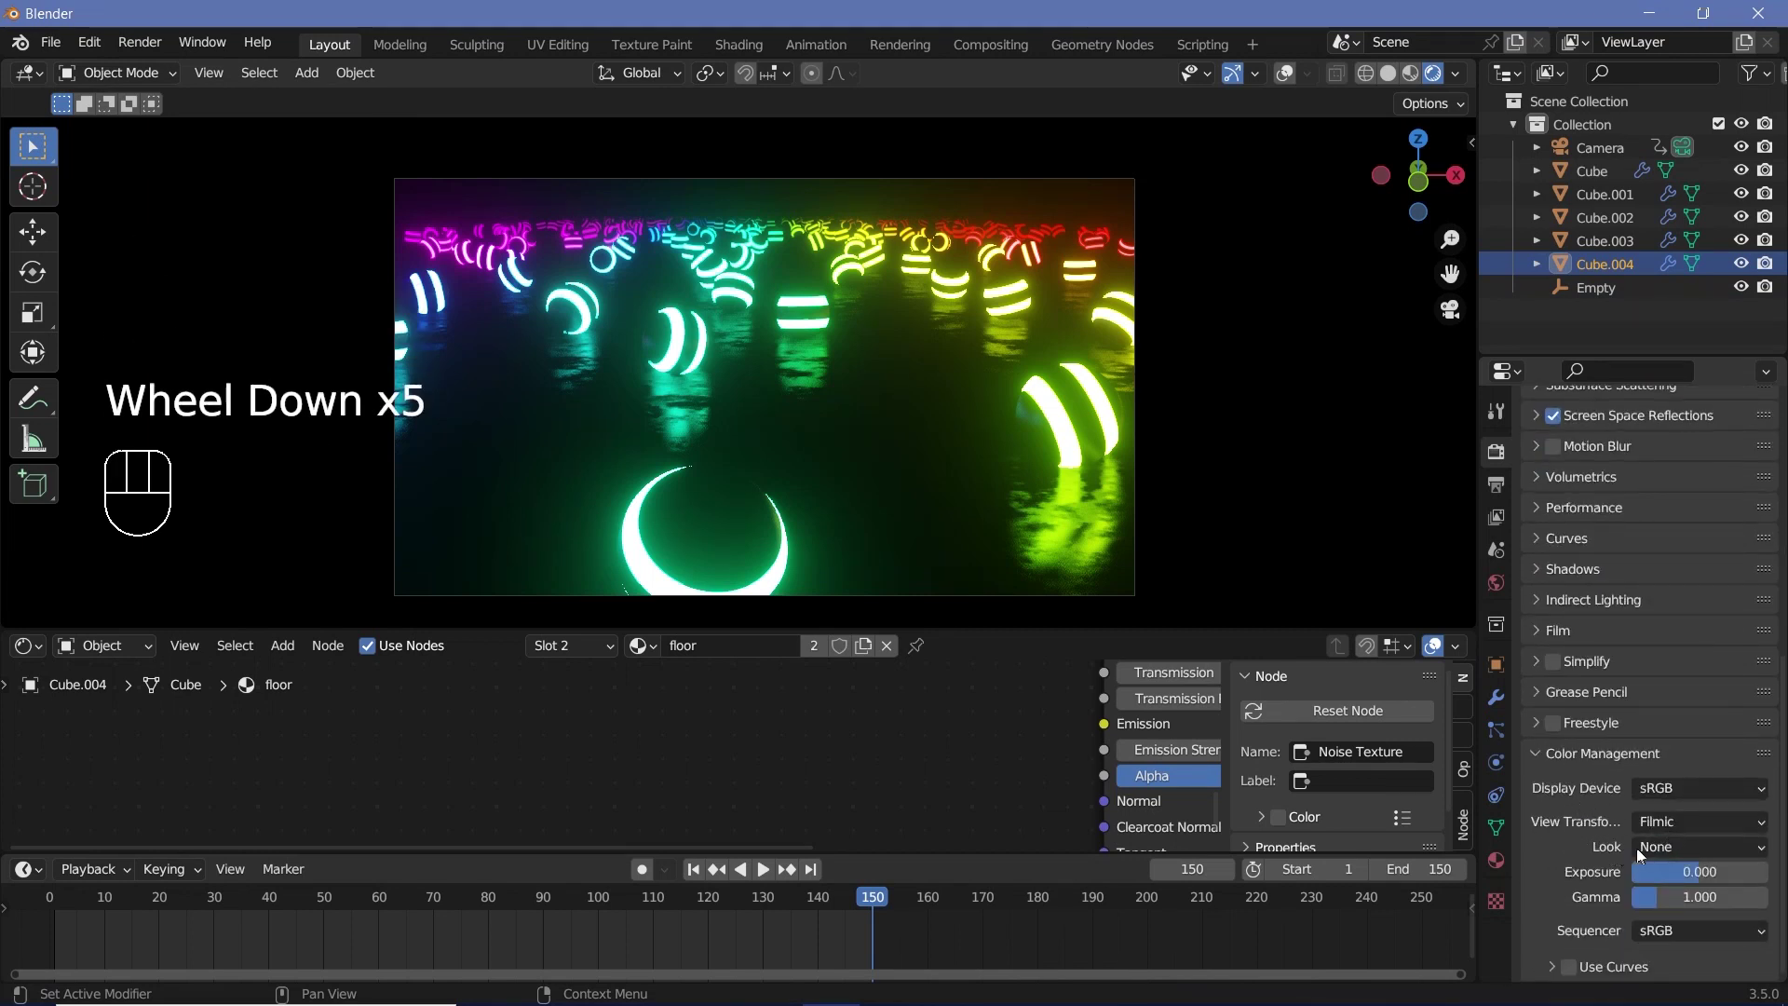
pyautogui.moveTo(1653, 852); pyautogui.dragTo(1630, 798)
pyautogui.moveTo(1690, 843); pyautogui.dragTo(1626, 746)
pyautogui.click(1623, 778)
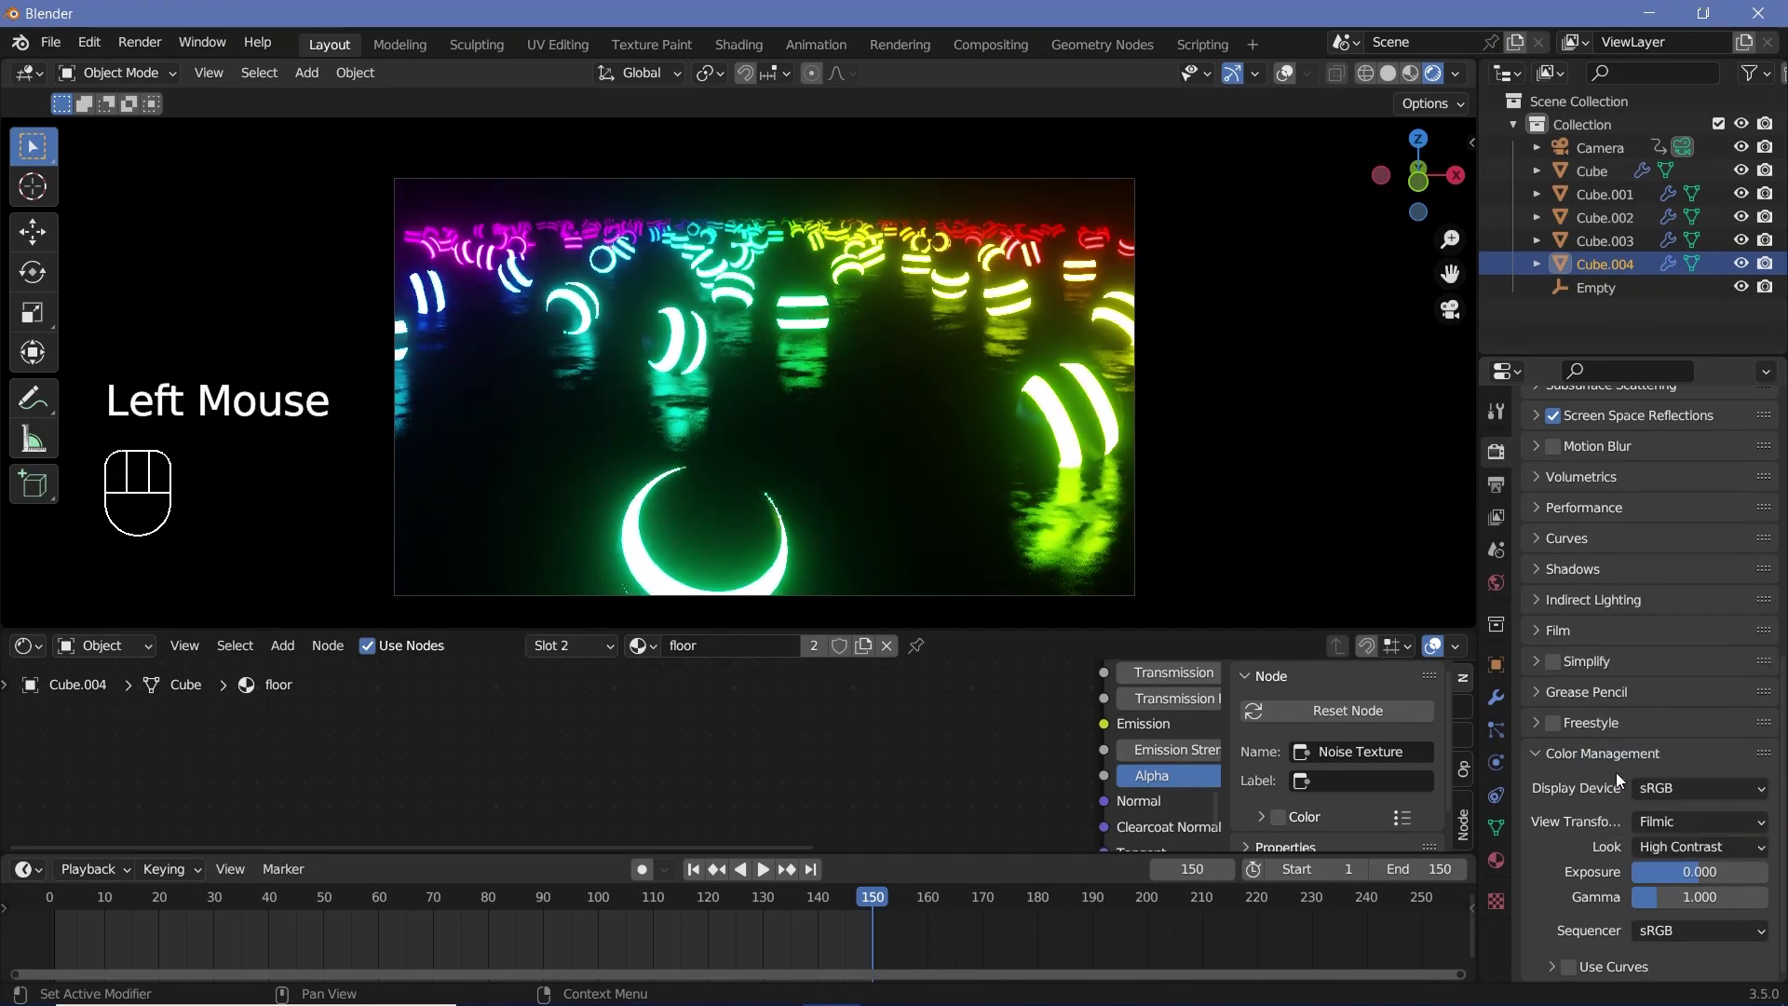
# Revert the look to None and lower Bloom intensity from 0.05 to 0.030
pyautogui.scroll(3)
pyautogui.scroll(-3)
pyautogui.moveTo(1645, 855); pyautogui.dragTo(1619, 823)
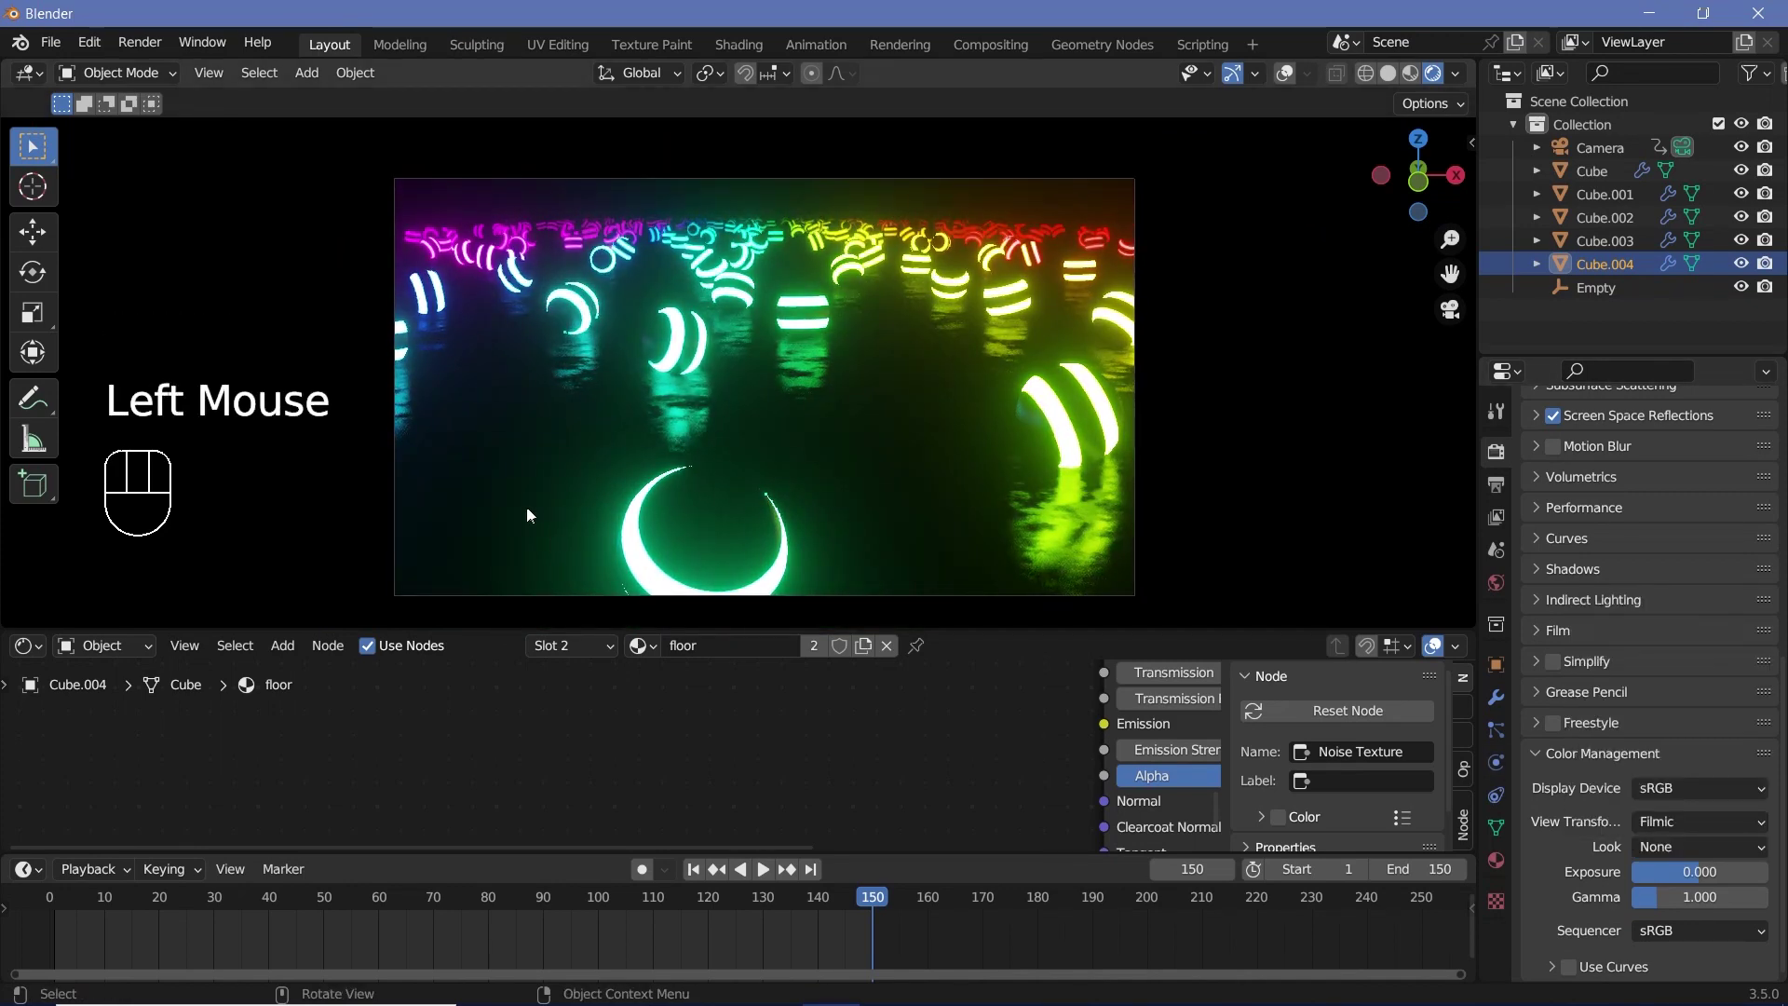
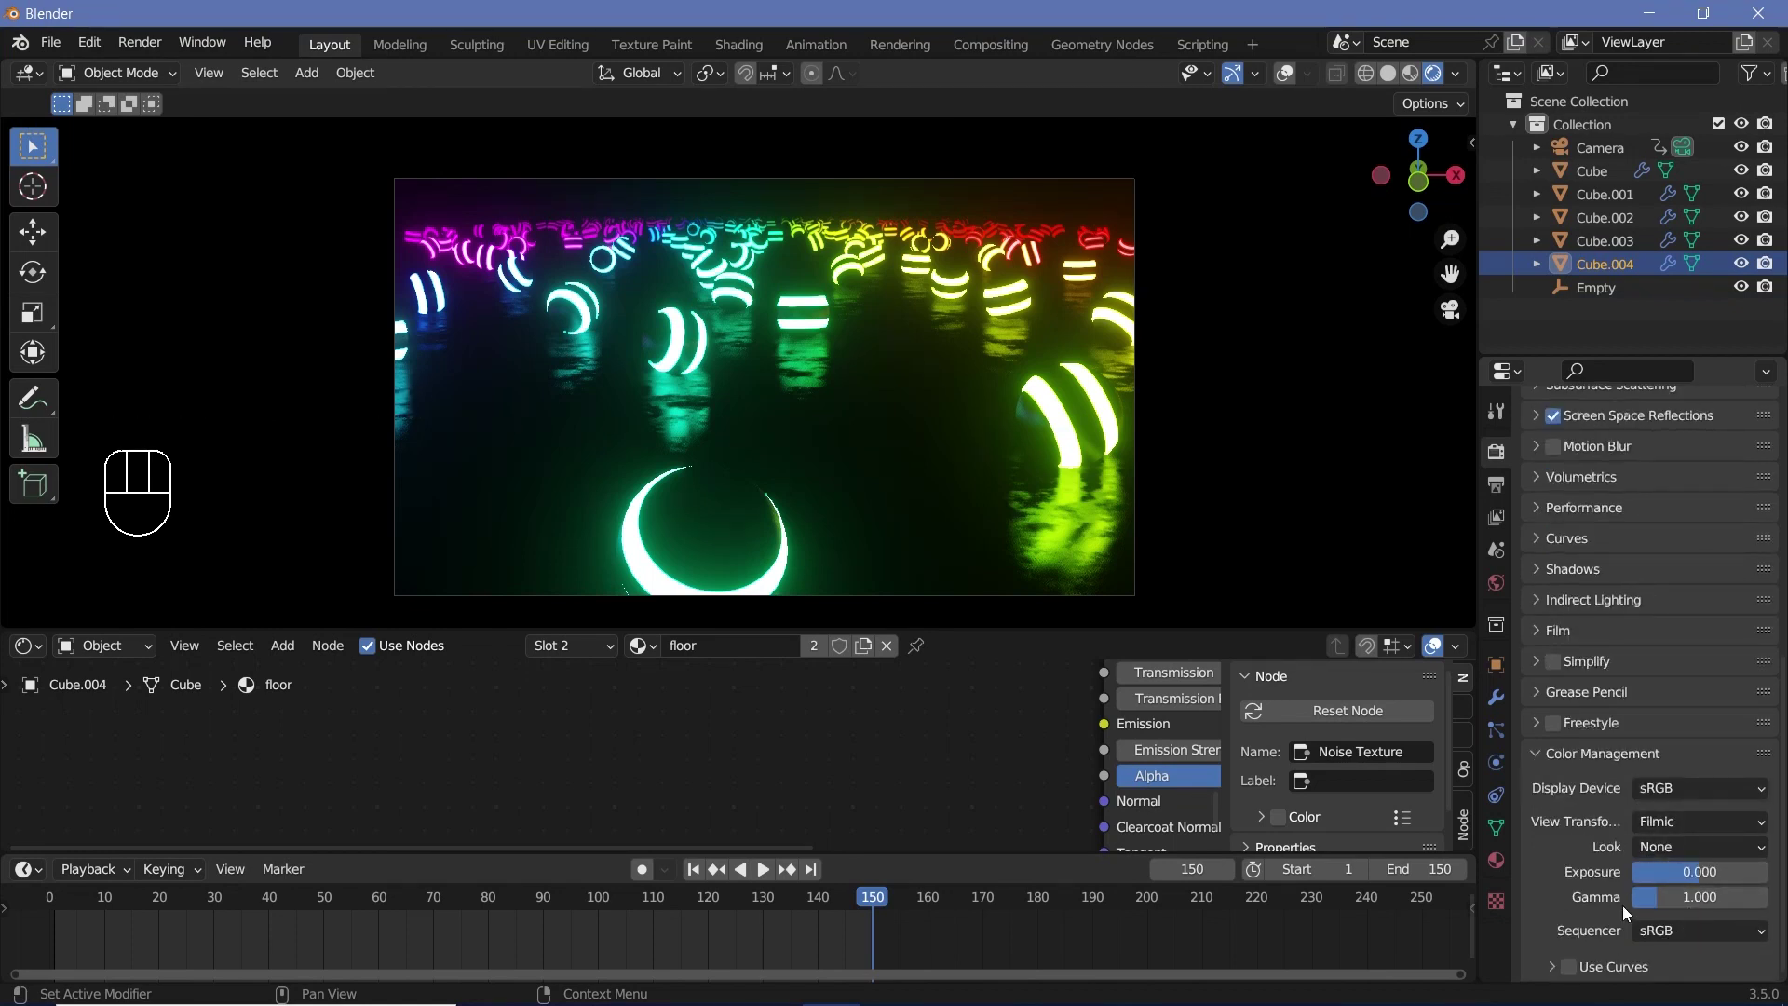
pyautogui.scroll(3)
pyautogui.scroll(3)
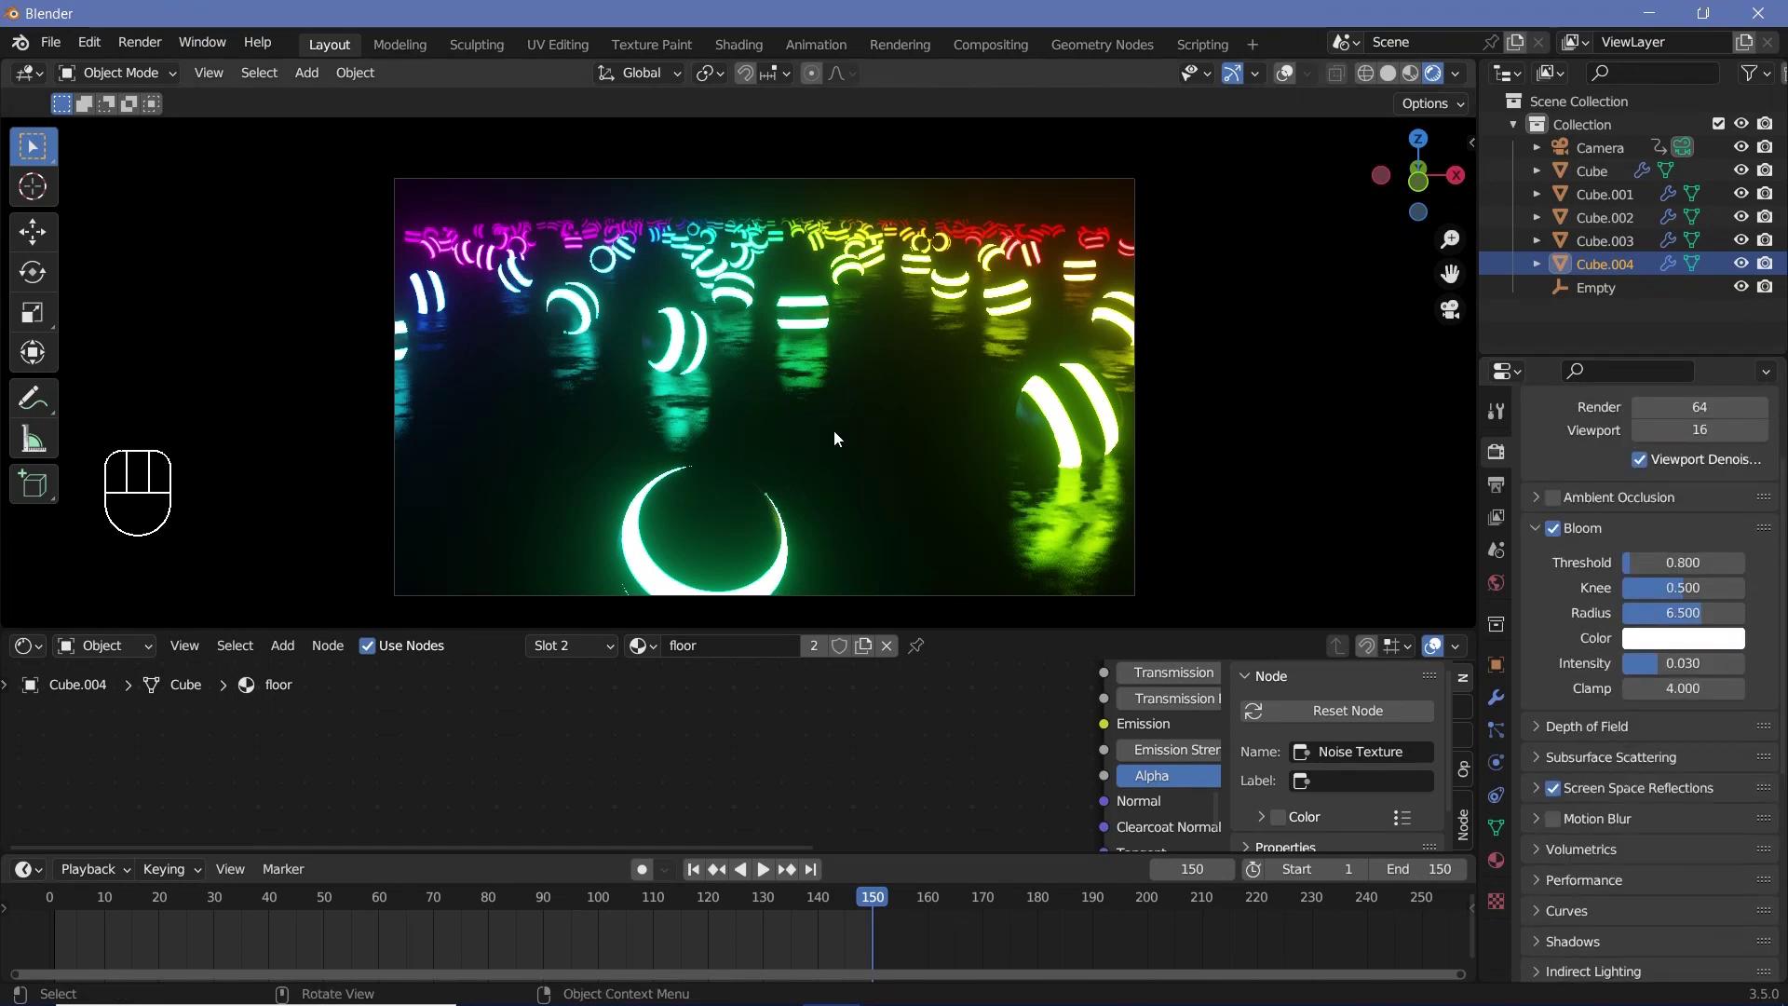